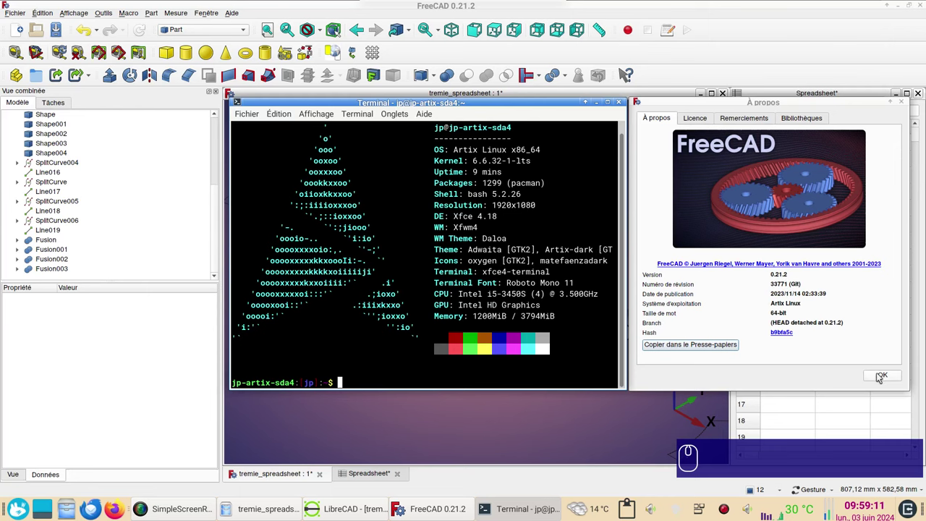
Step: Set Grand Rayon to 30 and Hauteur to 50 in the parameter spreadsheet
click(881, 377)
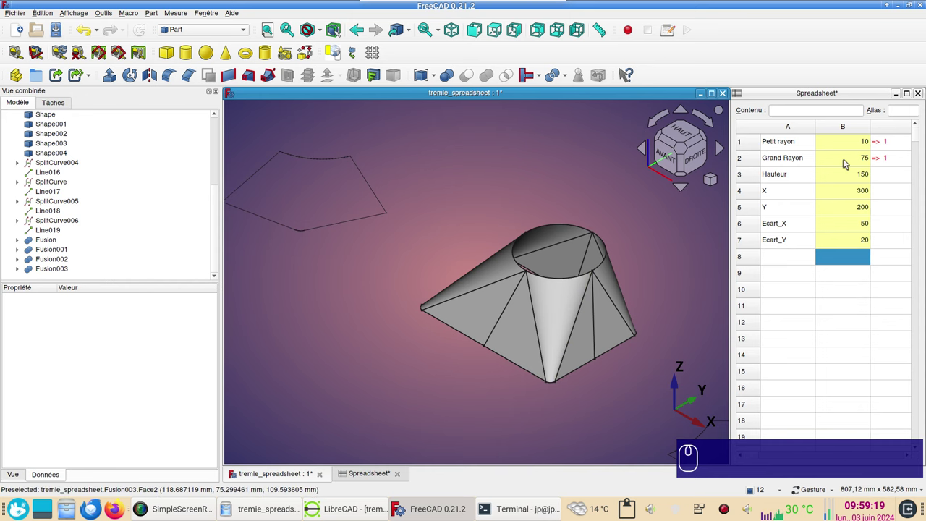
click(847, 161)
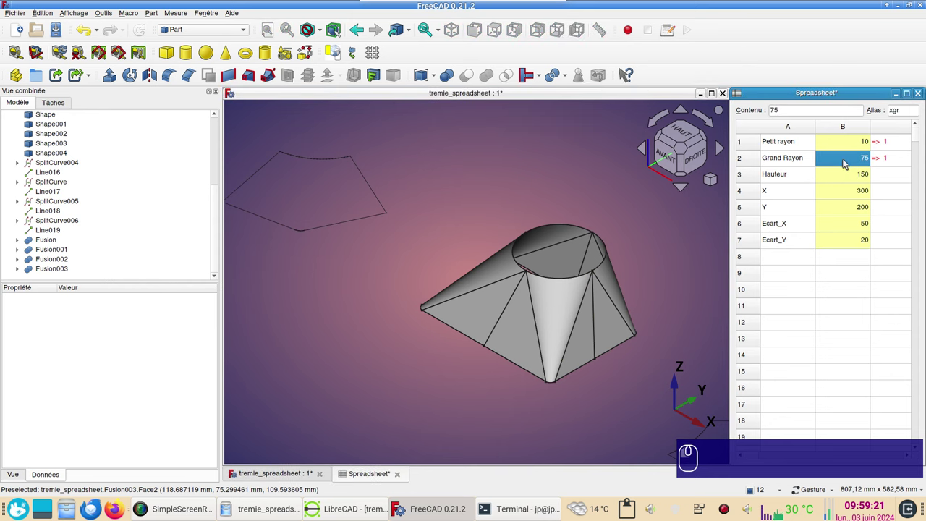
key(KP_3)
key(KP_0)
key(Return)
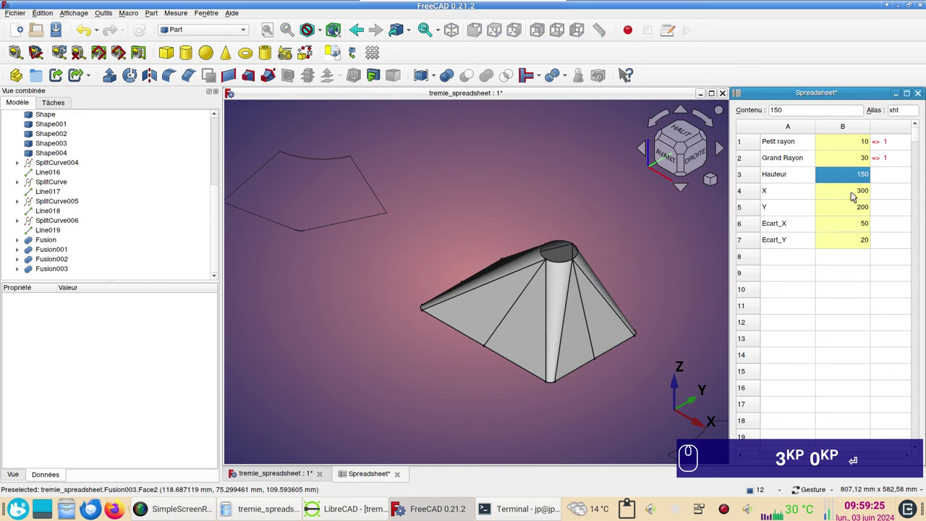
click(844, 179)
key(KP_5)
key(KP_0)
key(Return)
Step: Set X to 100 and Y to 50 in the spreadsheet
click(838, 196)
key(KP_1)
key(KP_0)
key(KP_0)
click(836, 211)
key(KP_5)
key(KP_0)
key(Return)
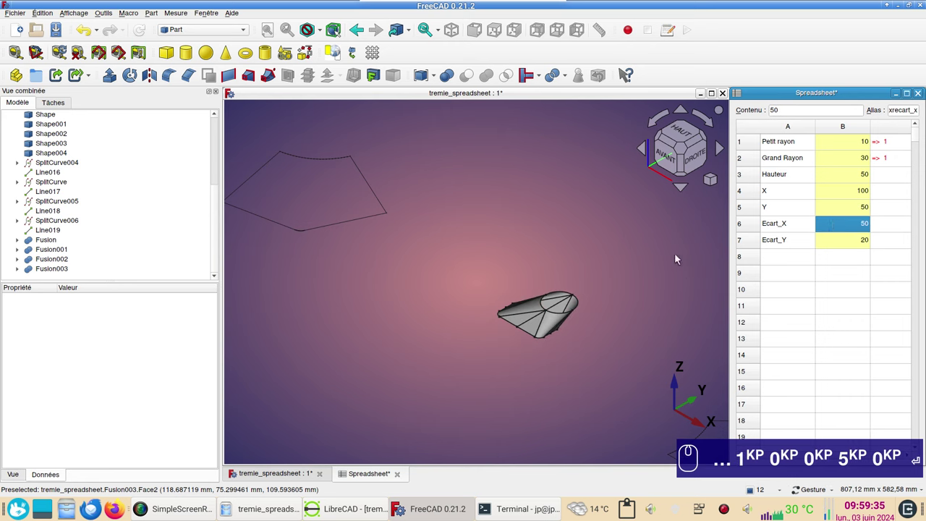
Step: View the hopper from above and reduce Grand Rayon to 20
click(585, 224)
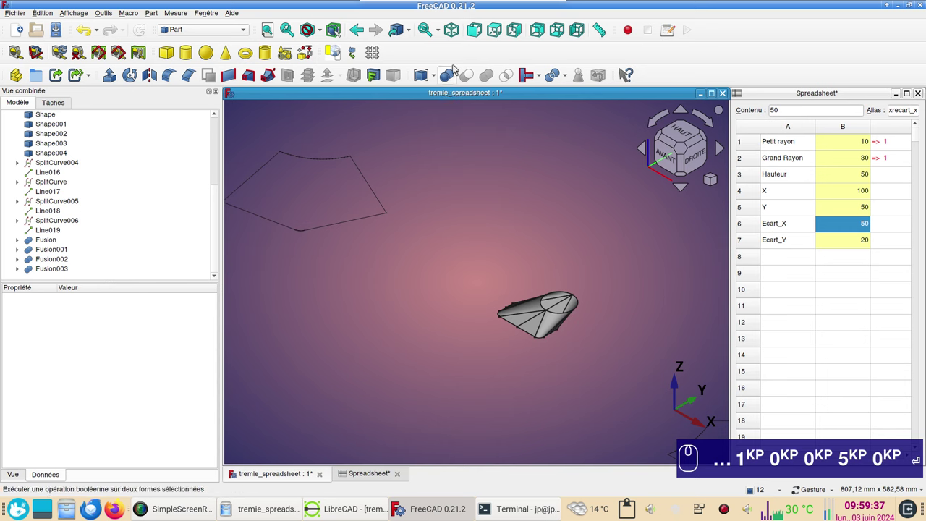
click(503, 37)
scroll(up, 3)
click(594, 239)
click(858, 161)
key(KP_2)
key(KP_0)
key(Return)
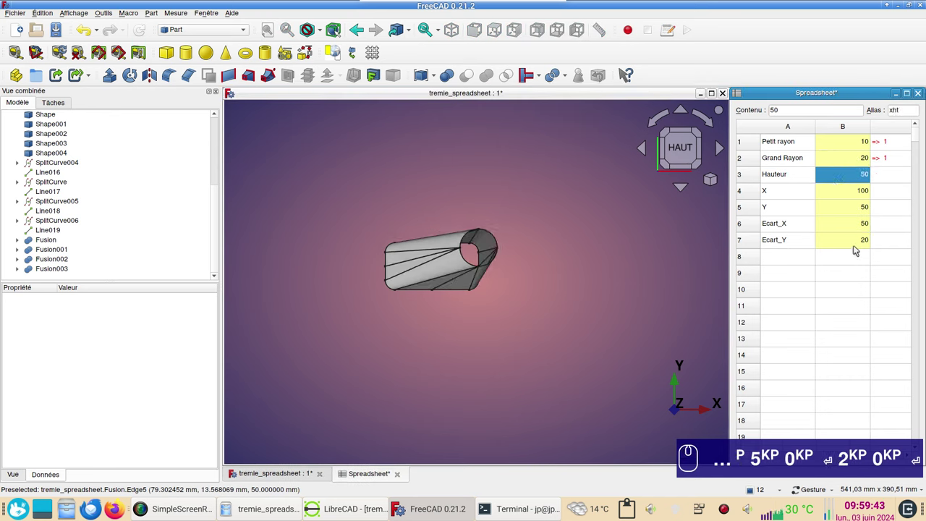
Step: Zero the Ecart_X and Ecart_Y offsets and orbit to check the centred hopper
click(859, 223)
key(KP_0)
click(852, 249)
key(KP_0)
click(678, 294)
scroll(up, 3)
drag(483, 332, 790, 183)
Step: Raise Grand Rayon to 80, giving a wide flared funnel
text(p)
key(Return)
key(KP_2)
key(KP_0)
click(843, 162)
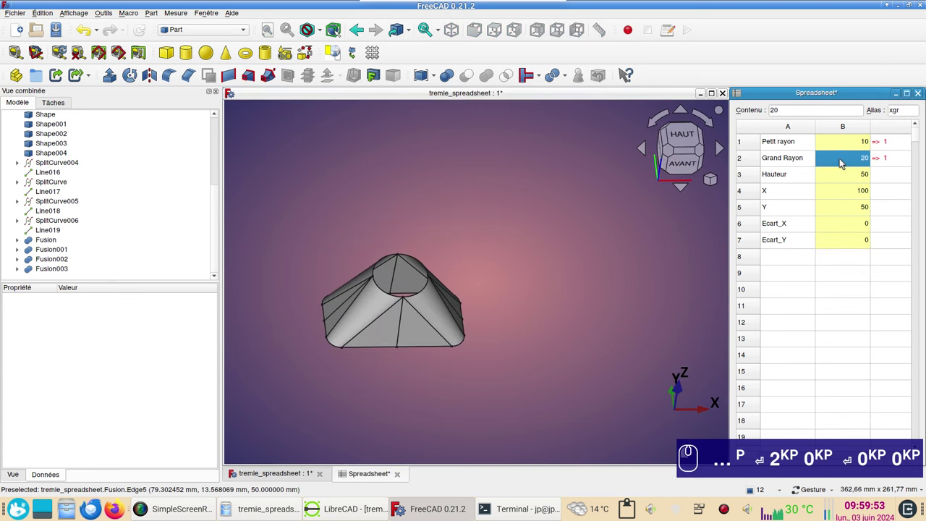
key(KP_8)
key(KP_0)
key(Return)
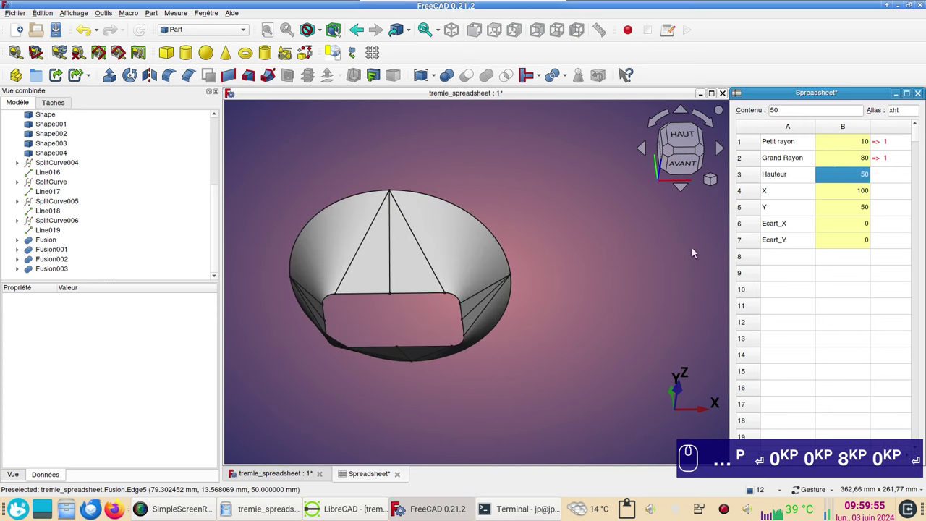
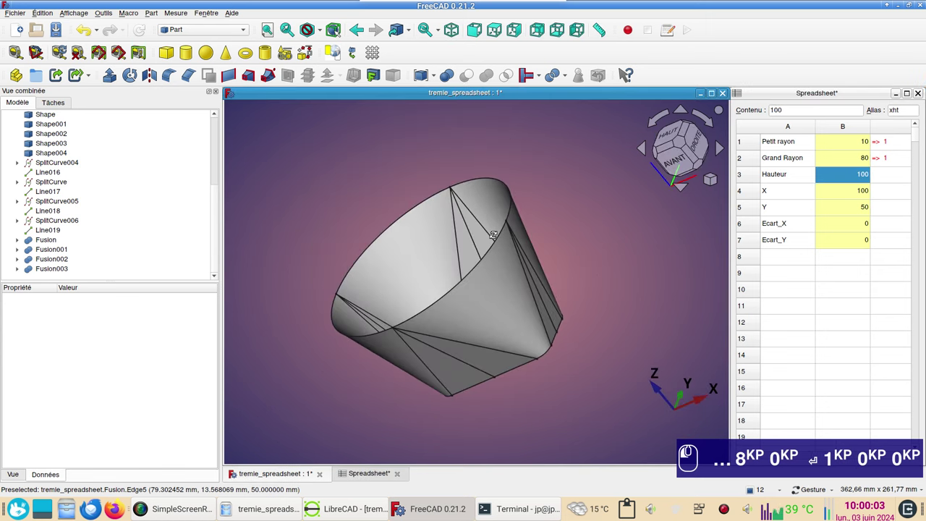
Step: Pan and zoom around the hopper and its unfolded side patterns
click(500, 235)
scroll(up, 3)
scroll(down, 3)
drag(583, 377, 402, 288)
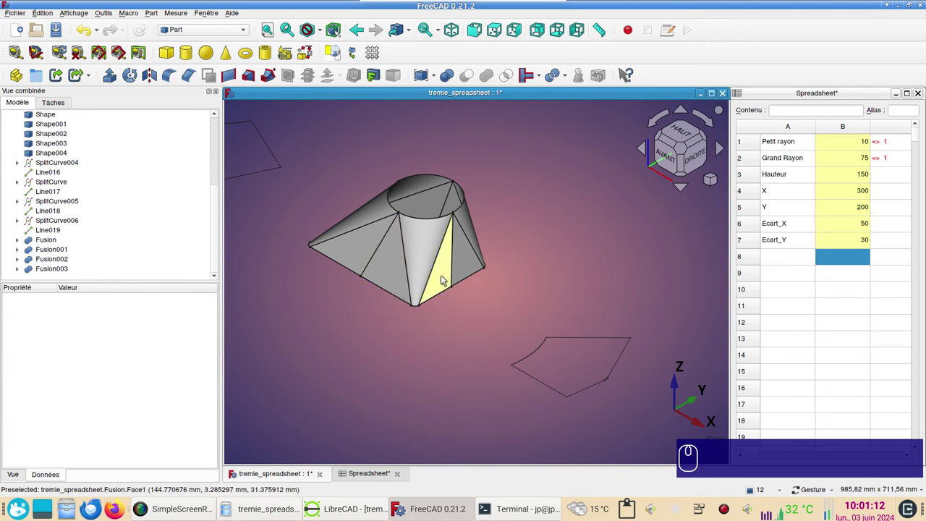
drag(593, 281, 478, 278)
scroll(down, 3)
right_click(590, 296)
scroll(down, 3)
right_click(613, 284)
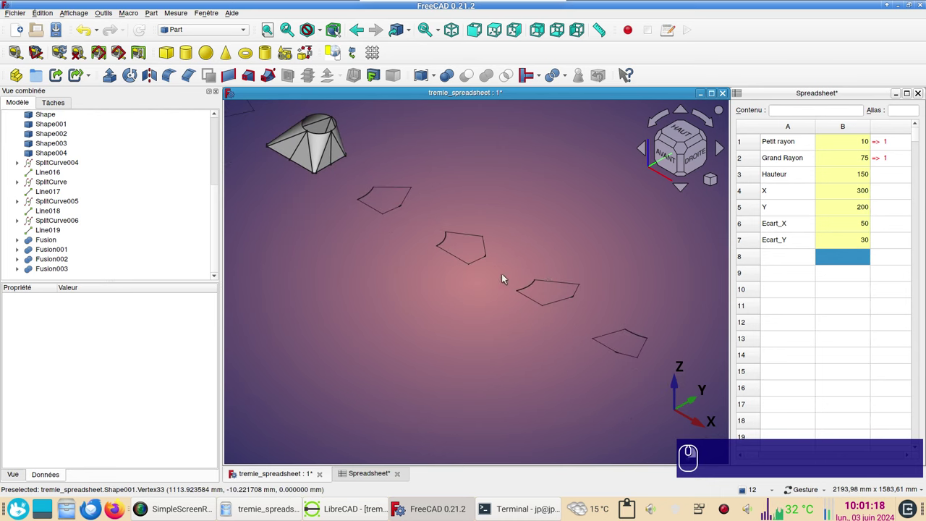
right_click(359, 278)
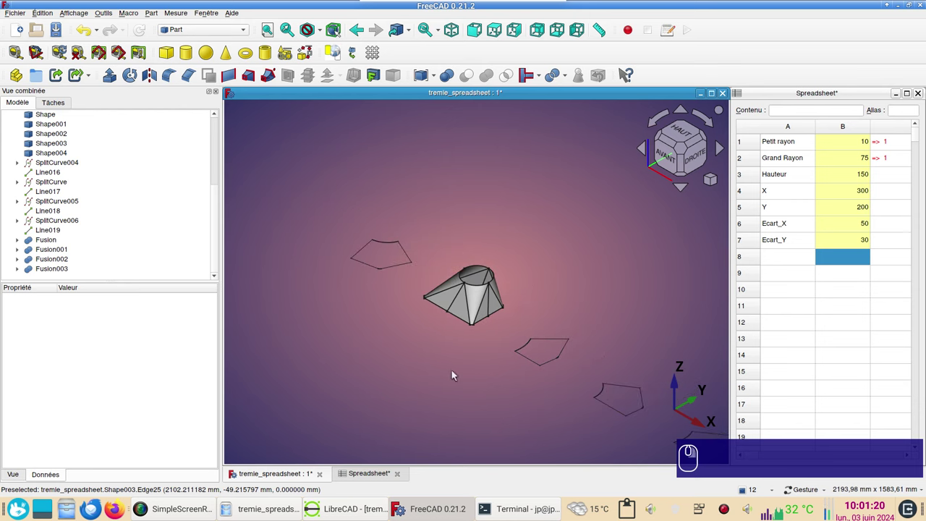
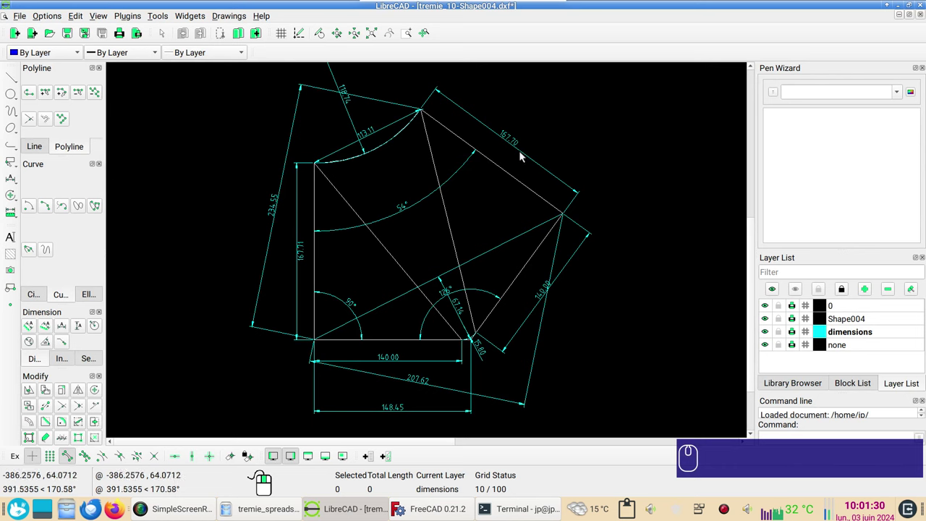
Step: Copy the Spreadsheet object and paste it into a new empty document
click(746, 420)
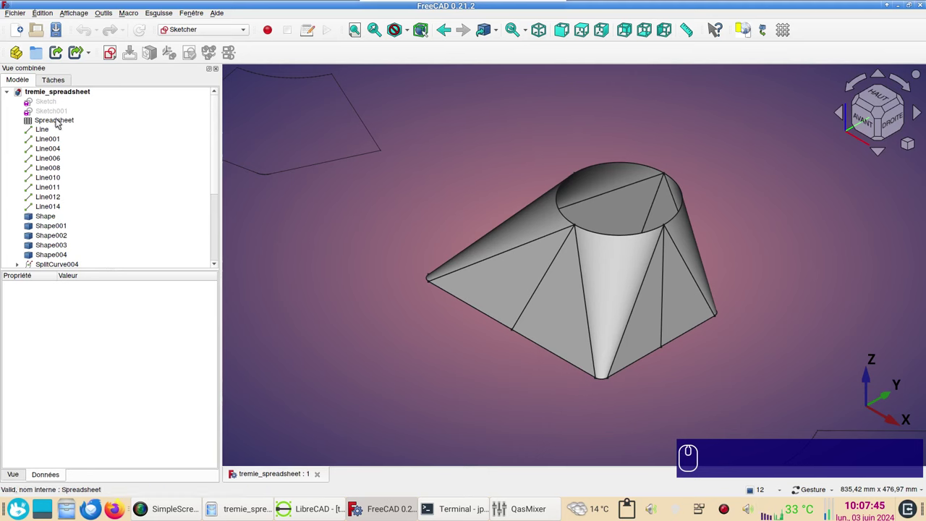
click(60, 123)
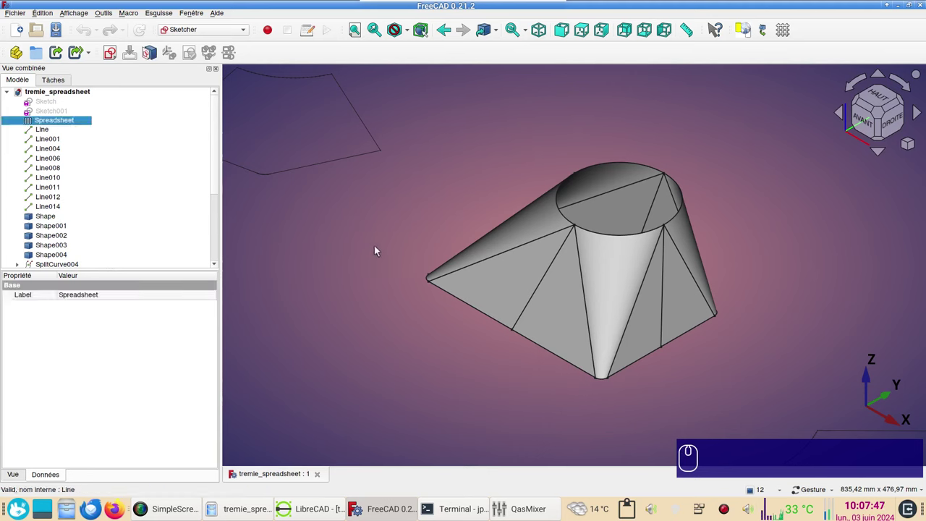
key(ctrl+c)
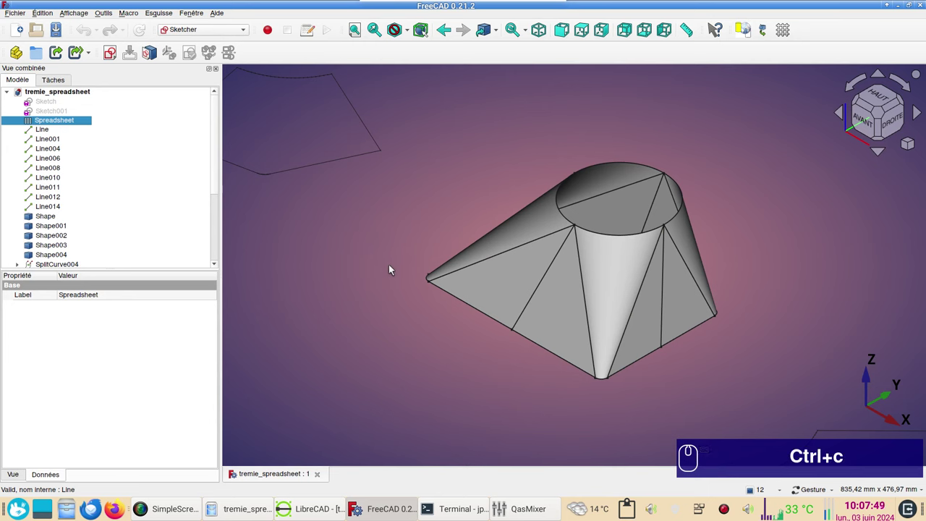
click(23, 33)
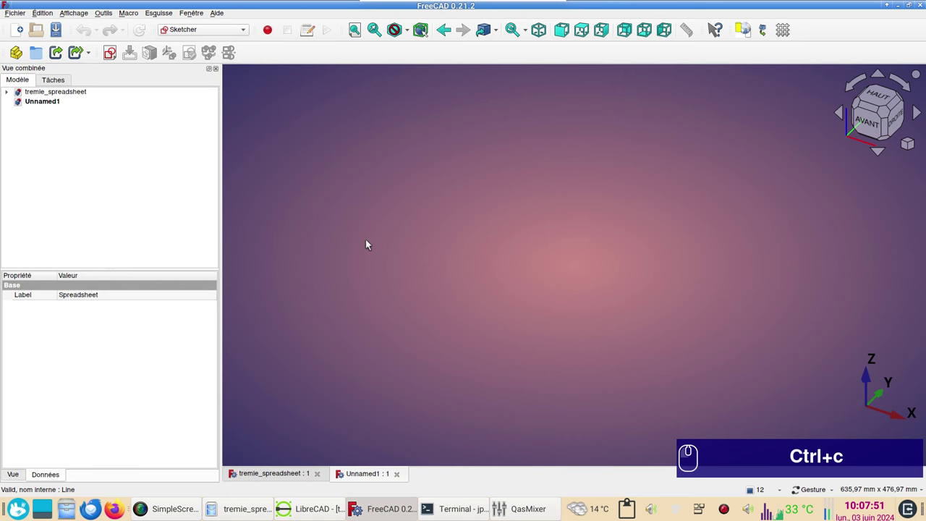
key(ctrl+v)
key(ctrl+v)
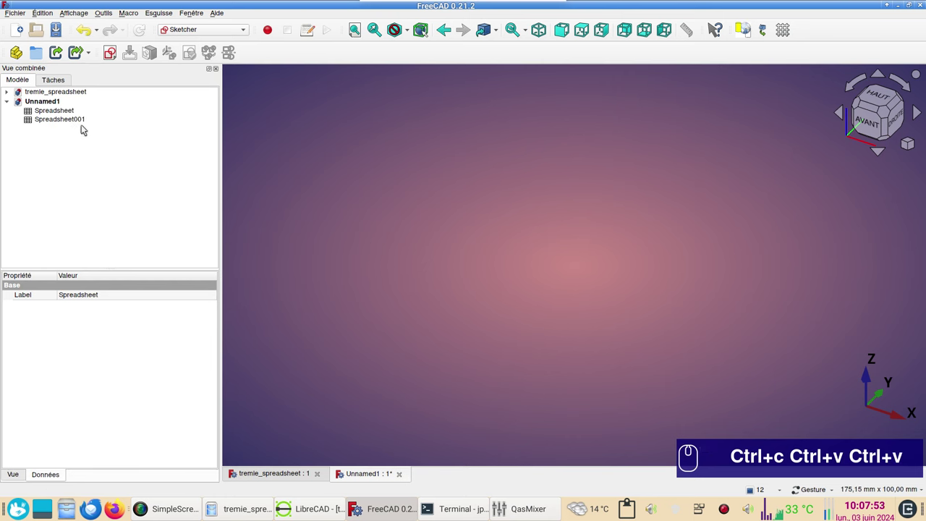
Step: Delete the duplicate Spreadsheet001 and close the original tremie_spreadsheet document
drag(81, 128, 80, 122)
key(Delete)
click(322, 479)
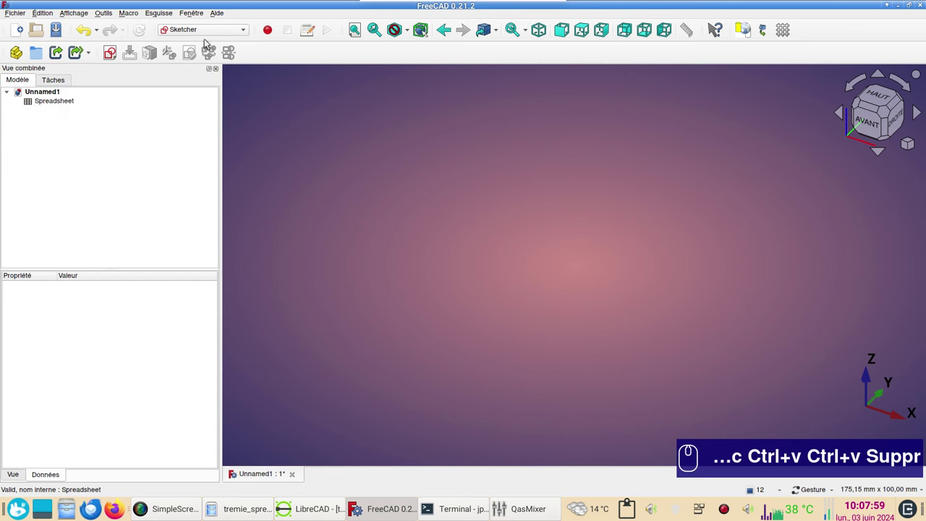
Step: Save the new document as tremie_spreadsheet_demo and open its copied spreadsheet
click(227, 32)
click(214, 208)
double_click(46, 104)
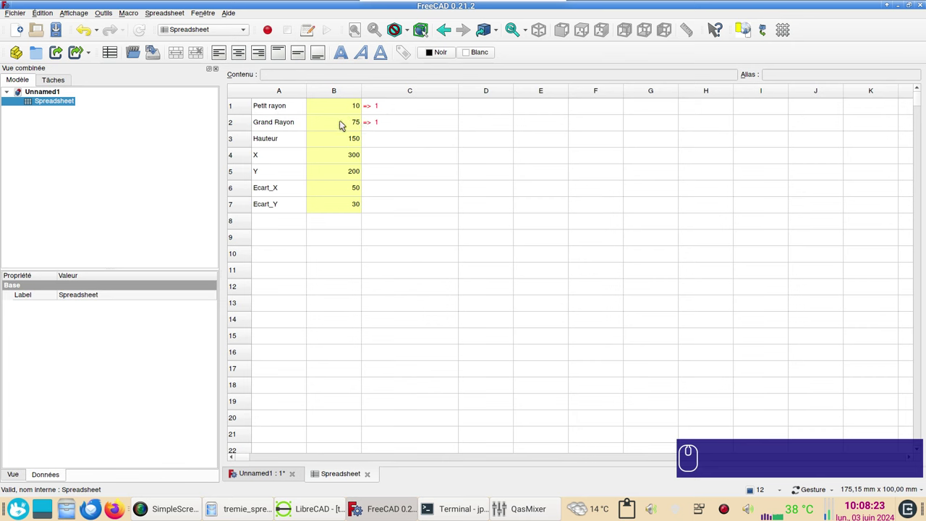
Step: Check the Petit rayon and Grand Rayon aliases and cell B8's properties without changes
click(338, 113)
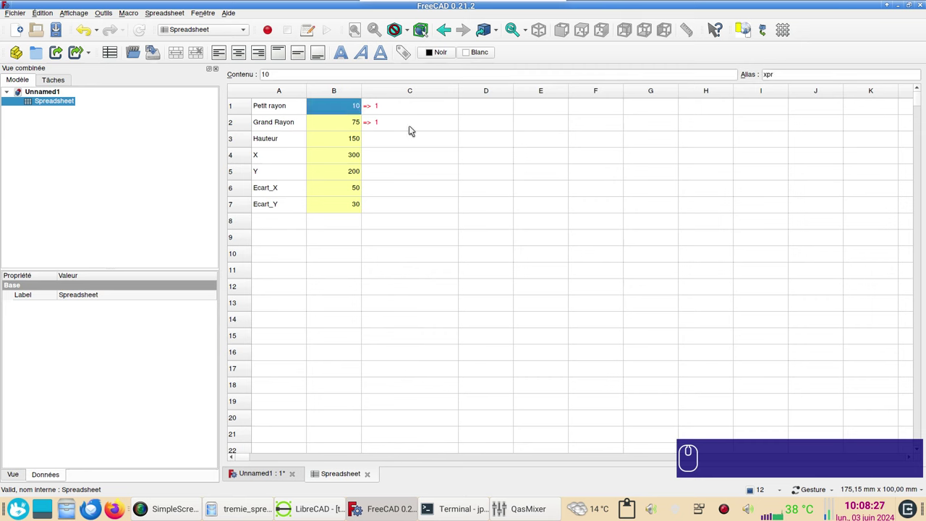
click(350, 128)
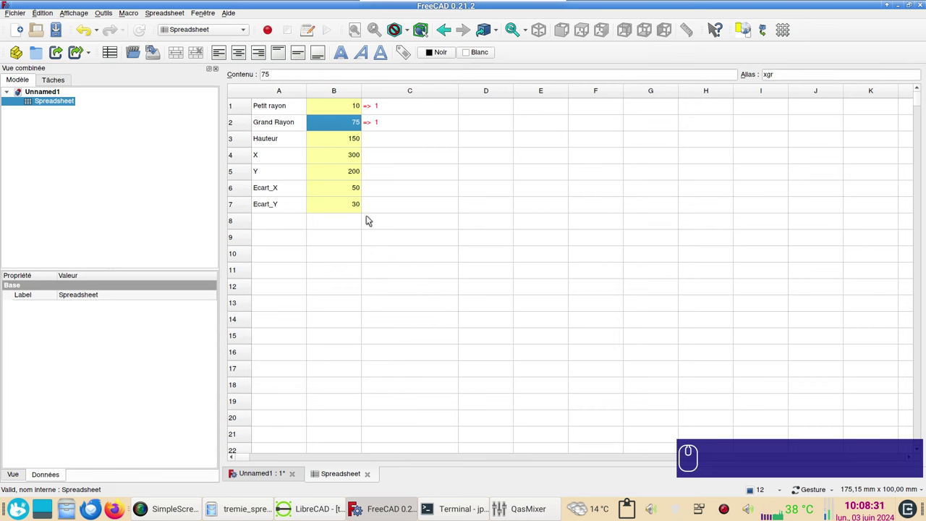
click(341, 227)
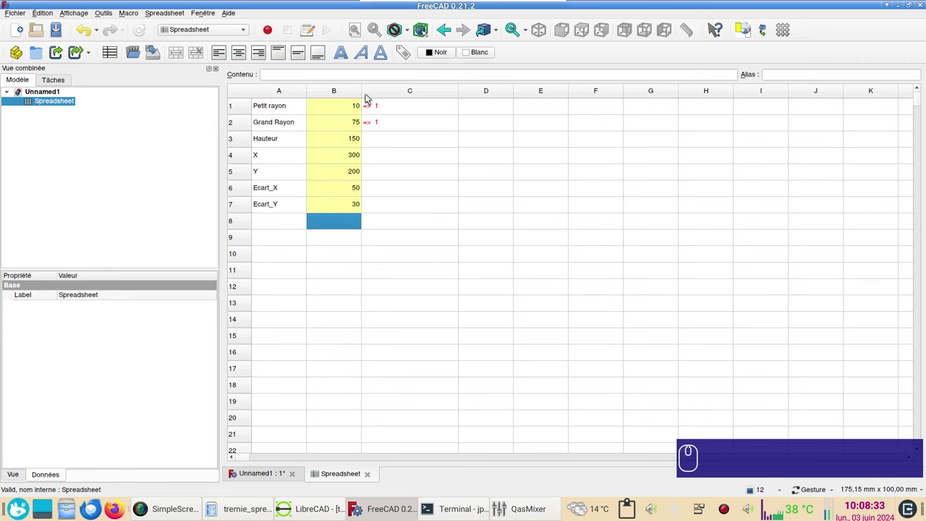
click(409, 57)
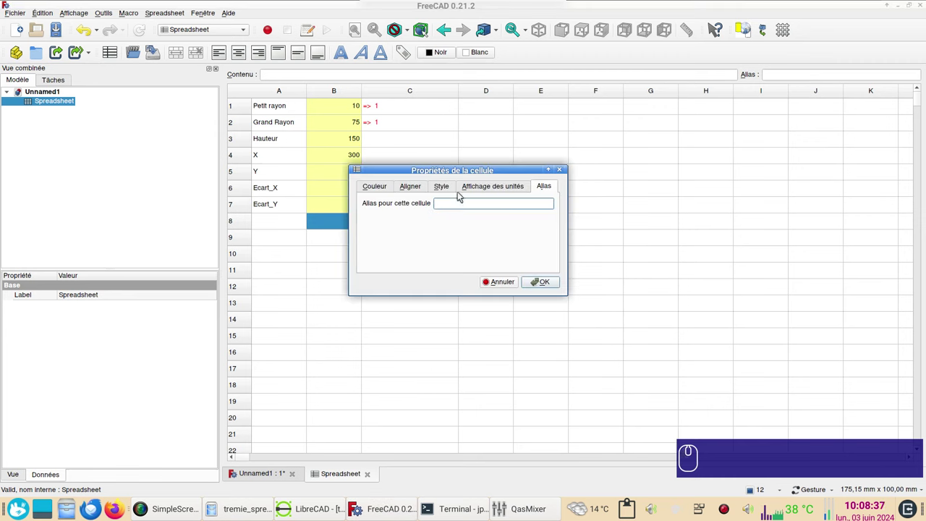
click(501, 284)
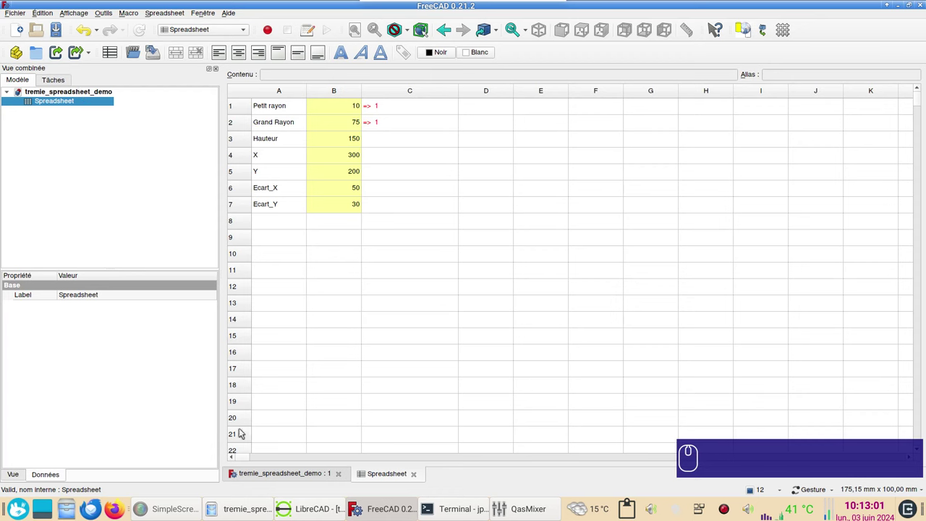
Step: Return to the 3D scene and switch to the Sketcher workbench
click(281, 477)
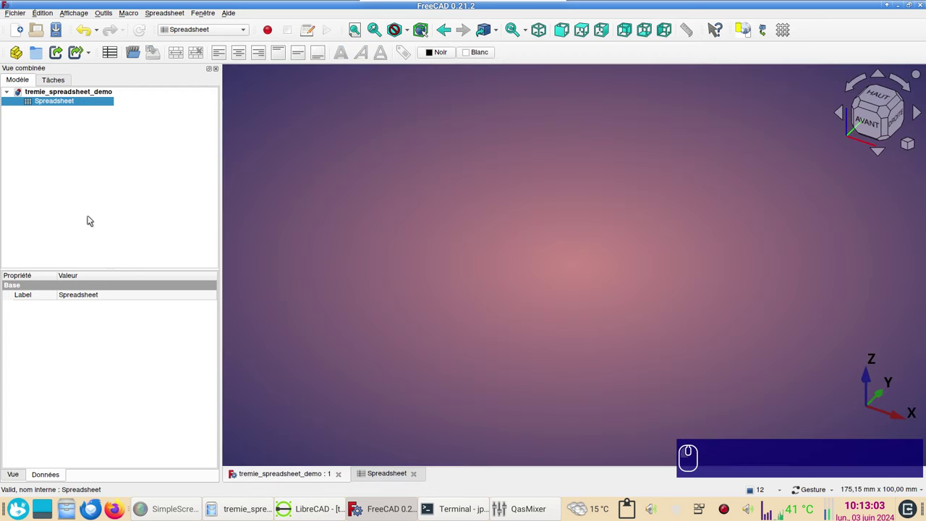
click(212, 34)
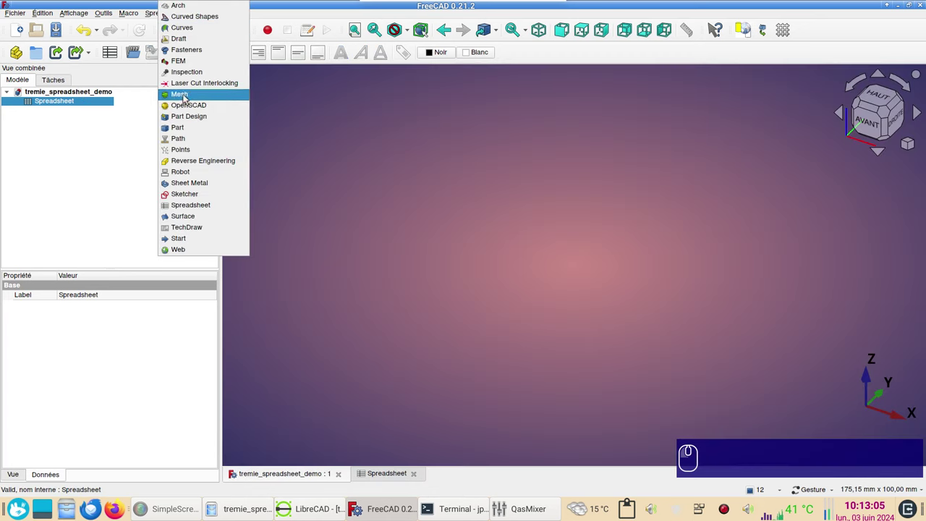
click(186, 198)
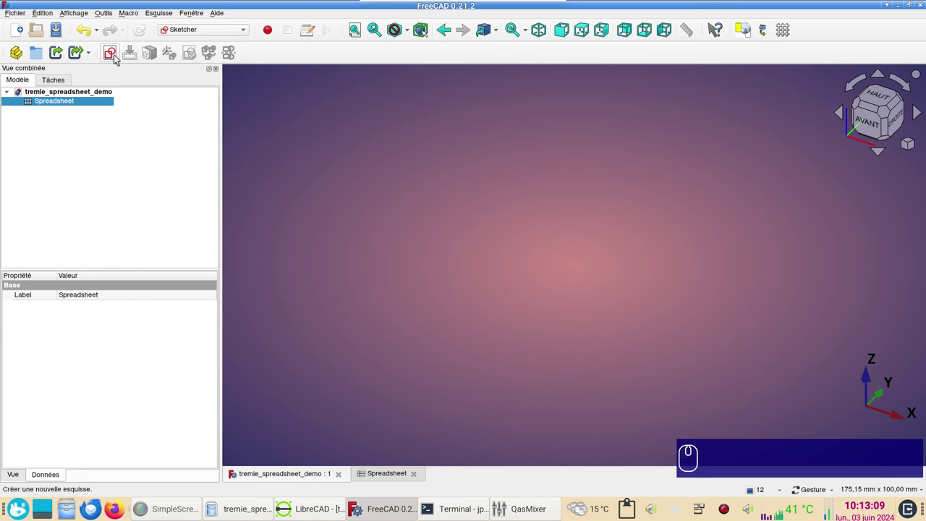
Step: Create a new empty sketch on the XY plane
click(113, 51)
click(547, 248)
click(396, 250)
click(71, 119)
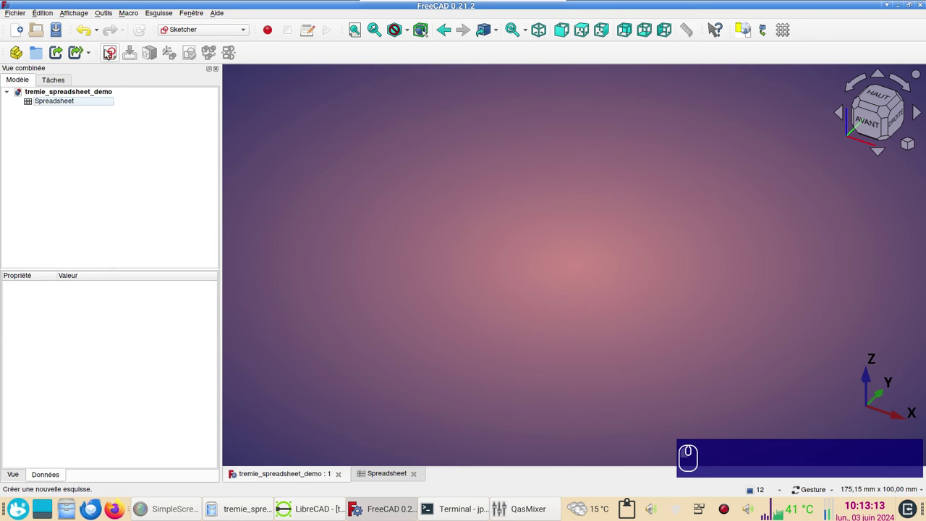
click(112, 54)
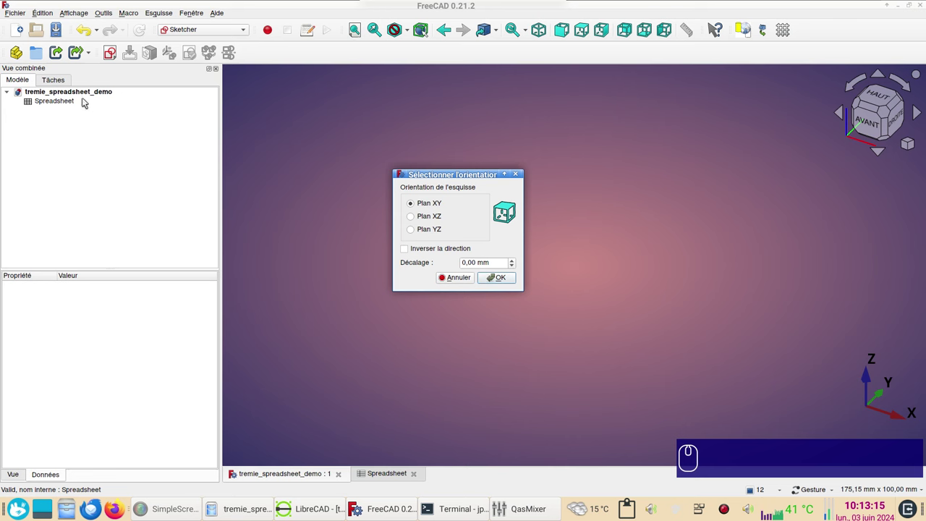
click(507, 282)
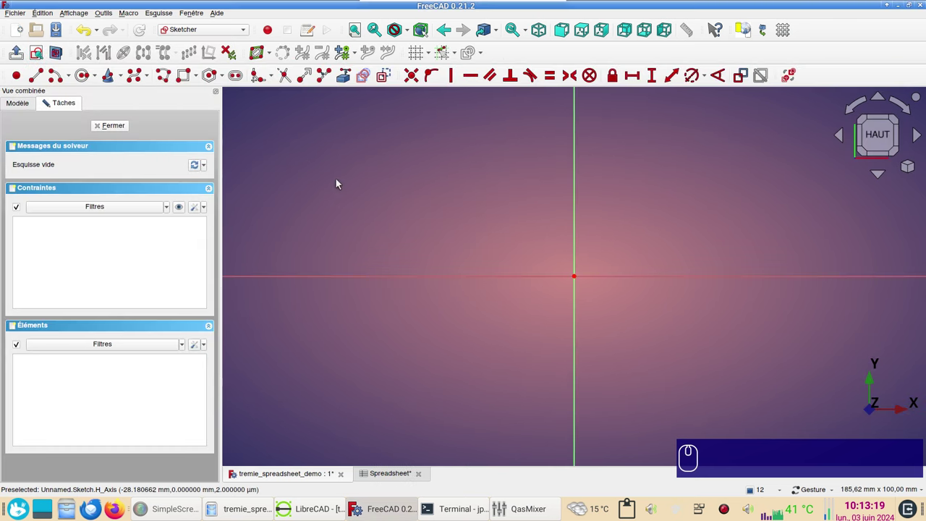
Step: Draw a centred rectangle from the origin and select its top edge
click(201, 82)
click(205, 104)
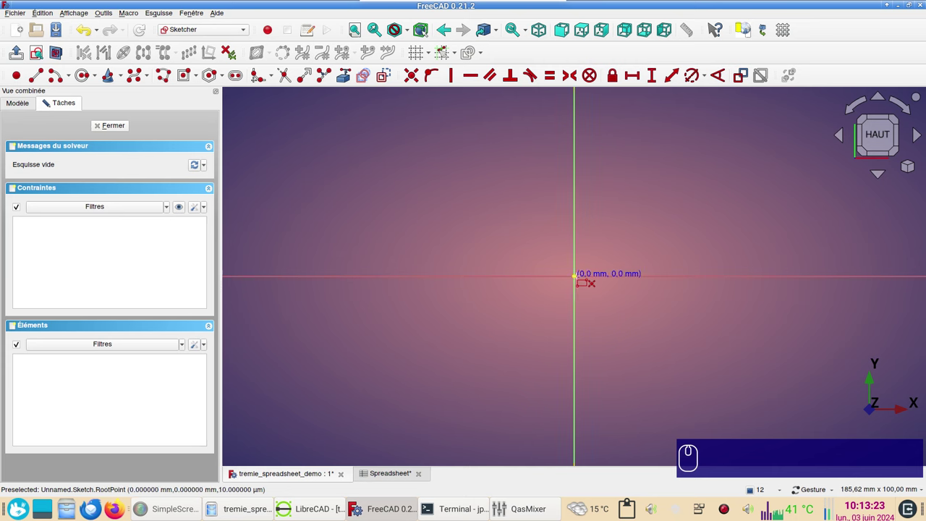
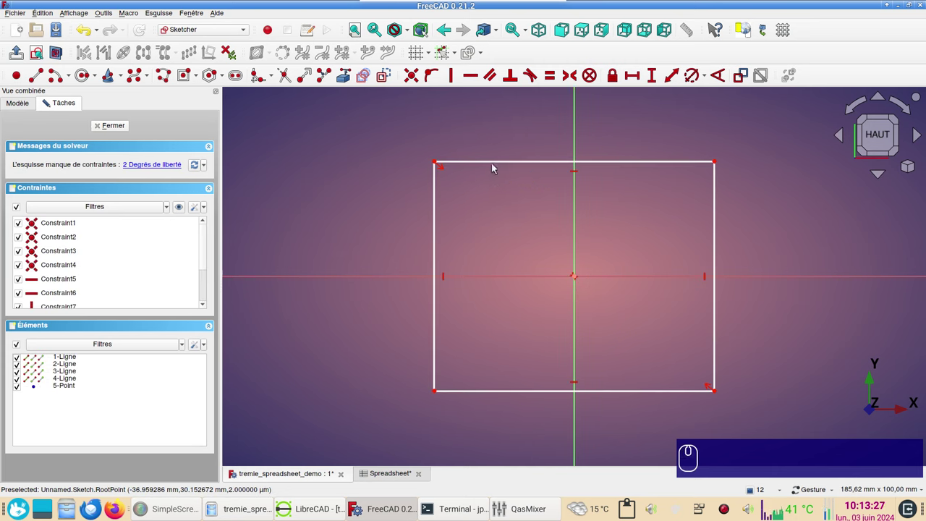
click(496, 161)
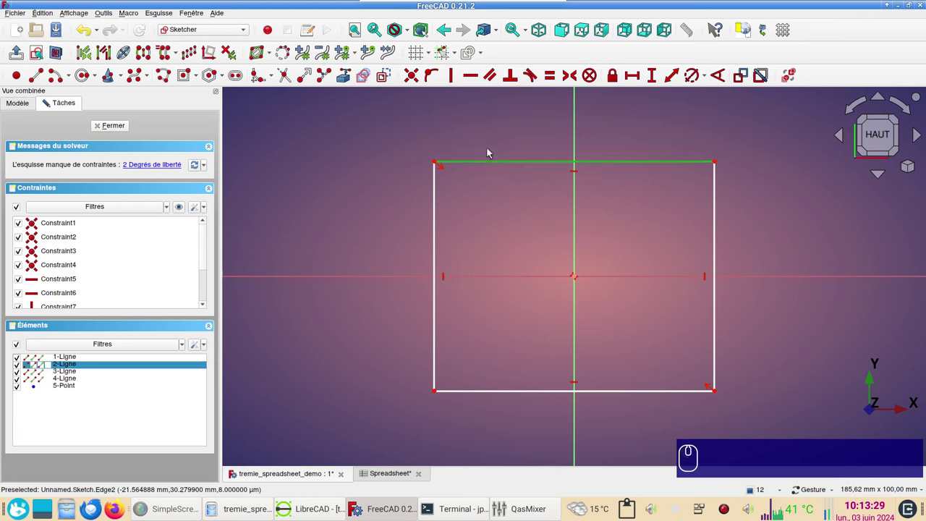
Step: Constrain the top edge's length with a Spreadsheet width alias formula
key(i)
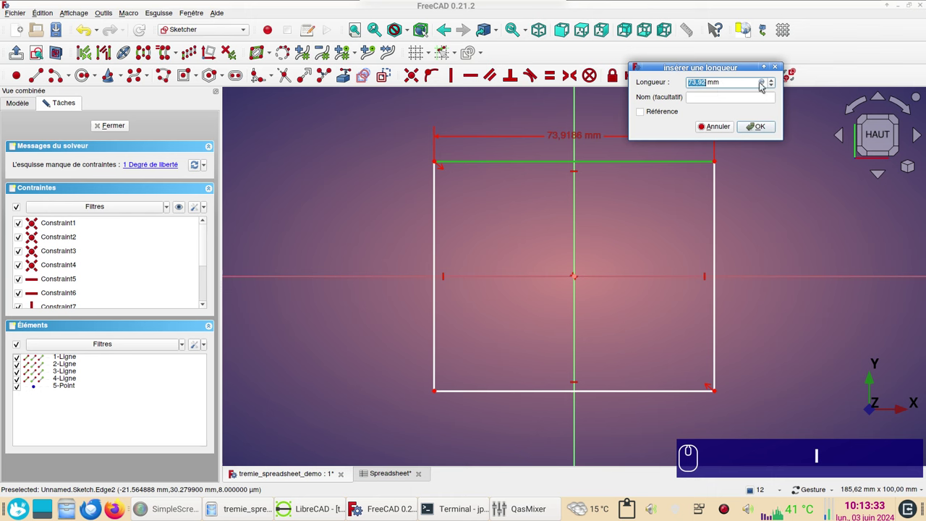
click(763, 86)
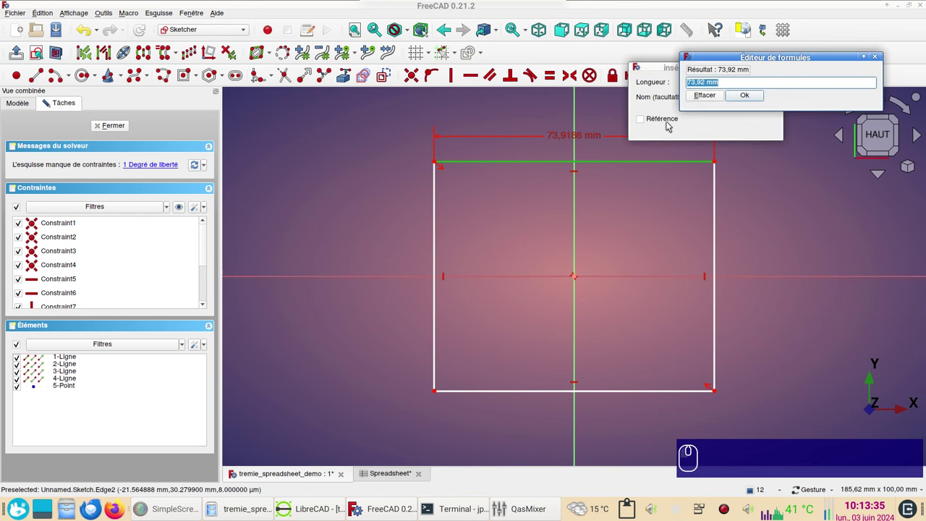
text(sp)
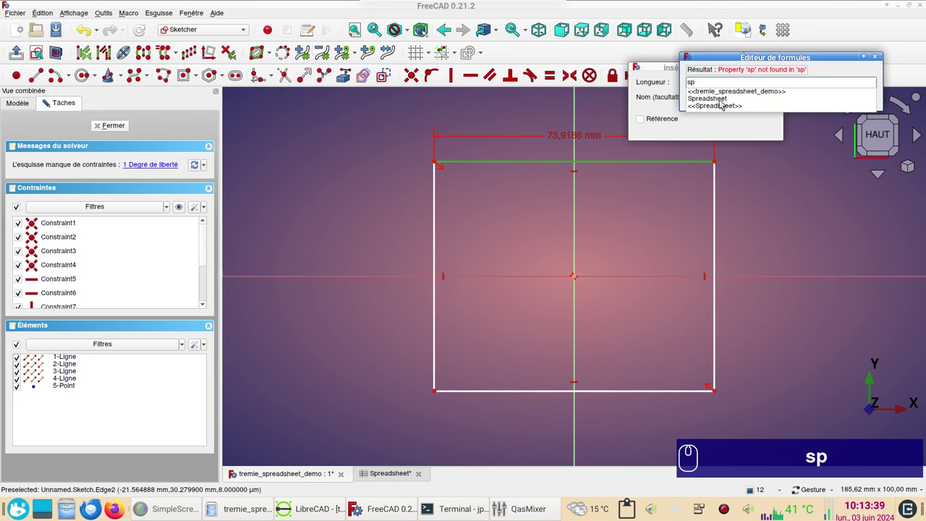
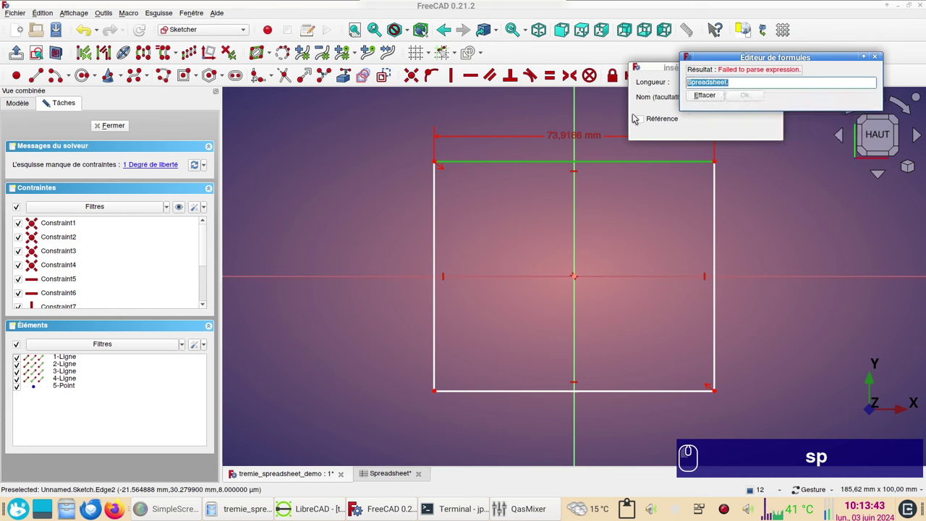
key(ctrl+c)
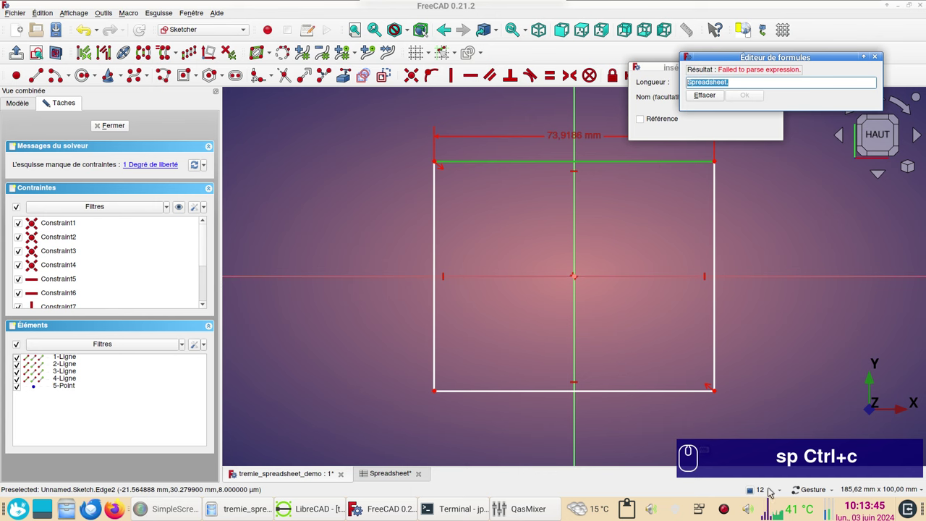
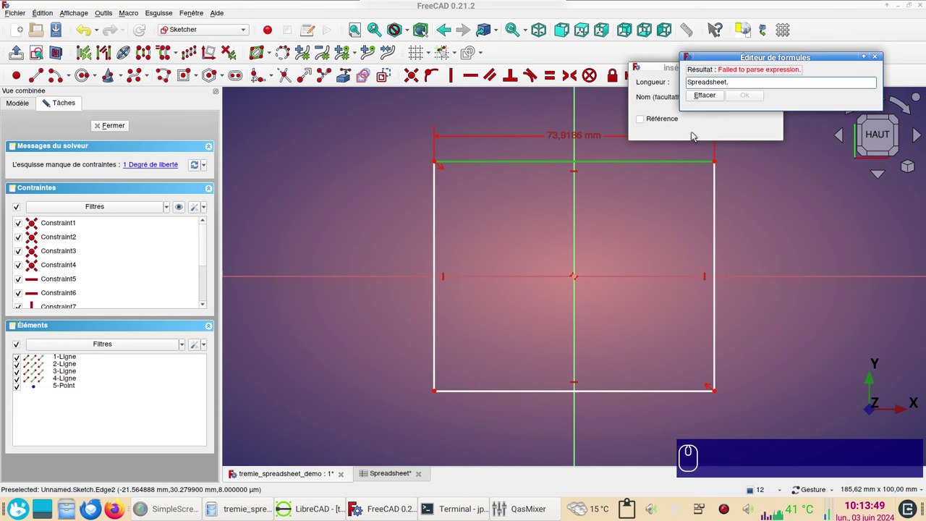
key(x)
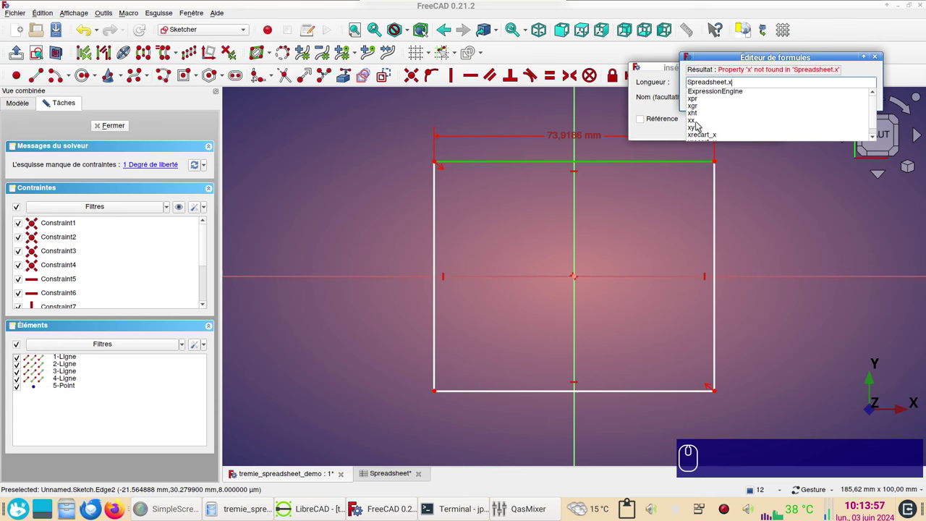
click(699, 125)
click(750, 100)
click(762, 123)
scroll(down, 3)
Step: Constrain the left edge's length with the Spreadsheet height alias (200 mm)
click(336, 225)
click(589, 109)
click(654, 81)
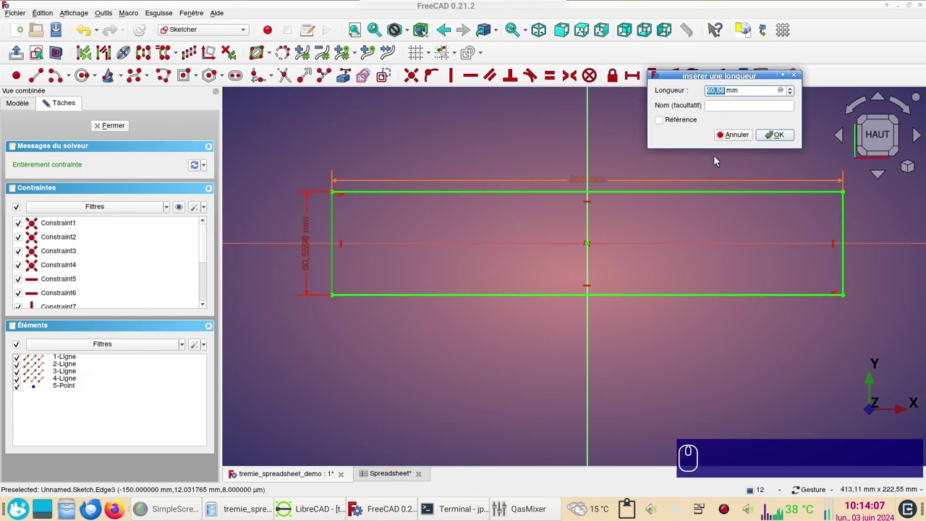
key(≡)
key(=)
key(ctrl+v)
key(x)
scroll(down, 3)
click(726, 132)
click(774, 110)
click(792, 136)
scroll(down, 3)
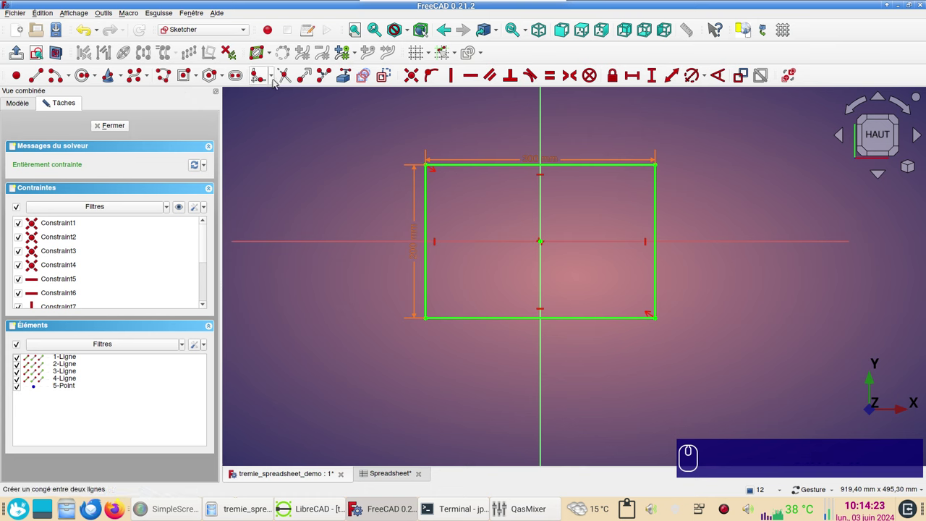
Step: Round the rectangle corners with constraint-preserving sketch fillets
click(279, 82)
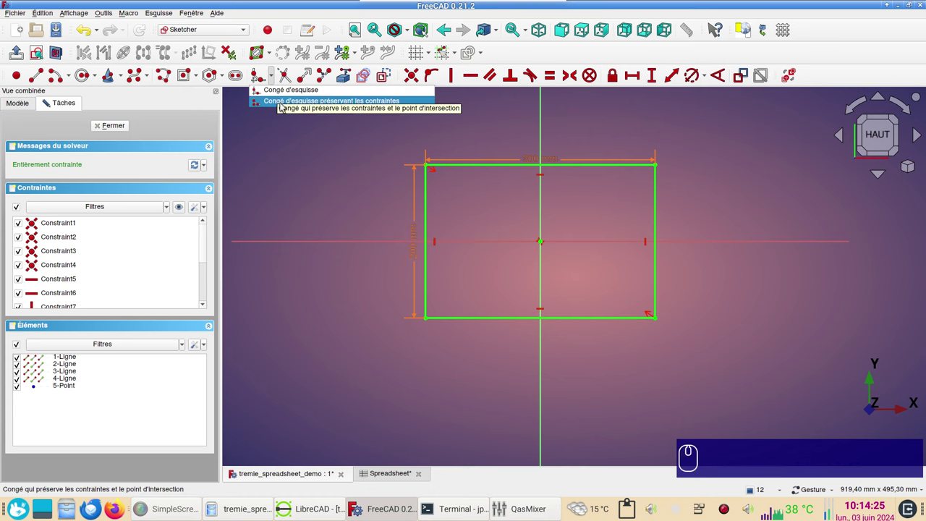
click(285, 105)
scroll(up, 3)
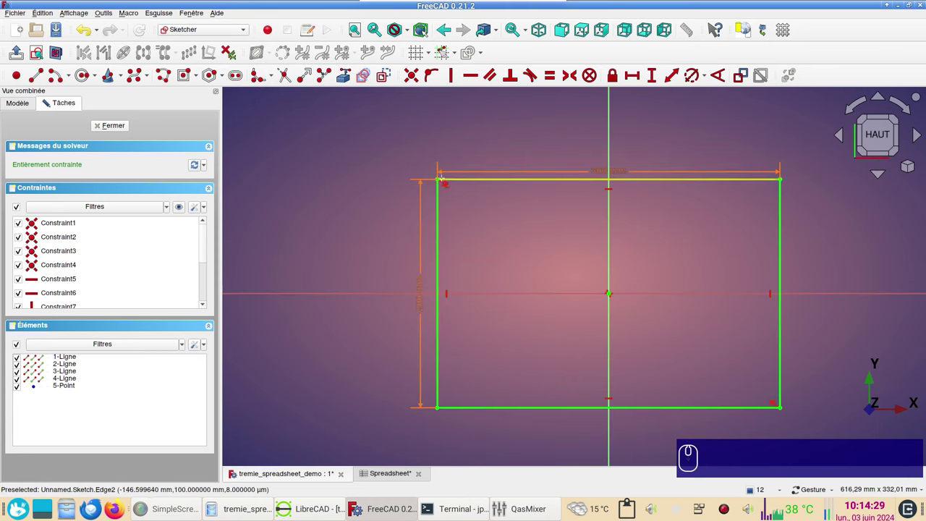
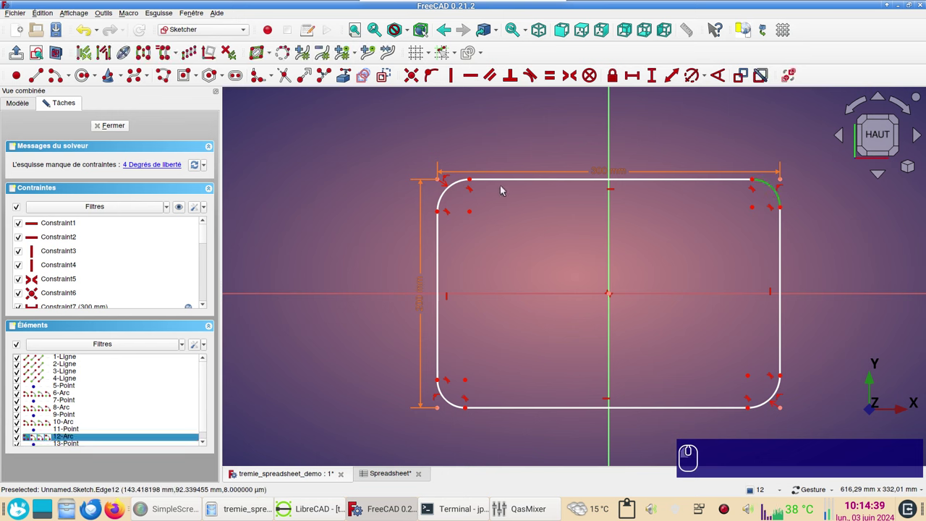
Step: Select the four corner arcs and start a shared radius constraint
click(452, 194)
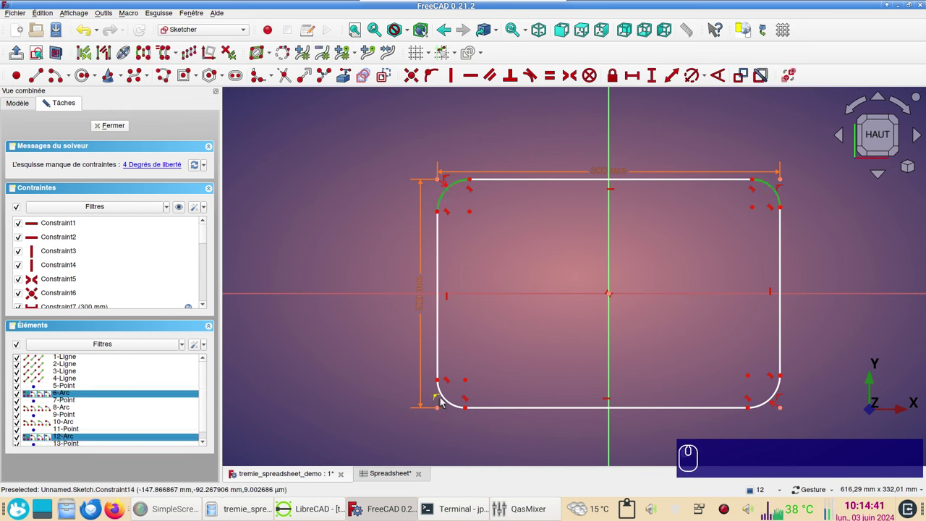
click(450, 401)
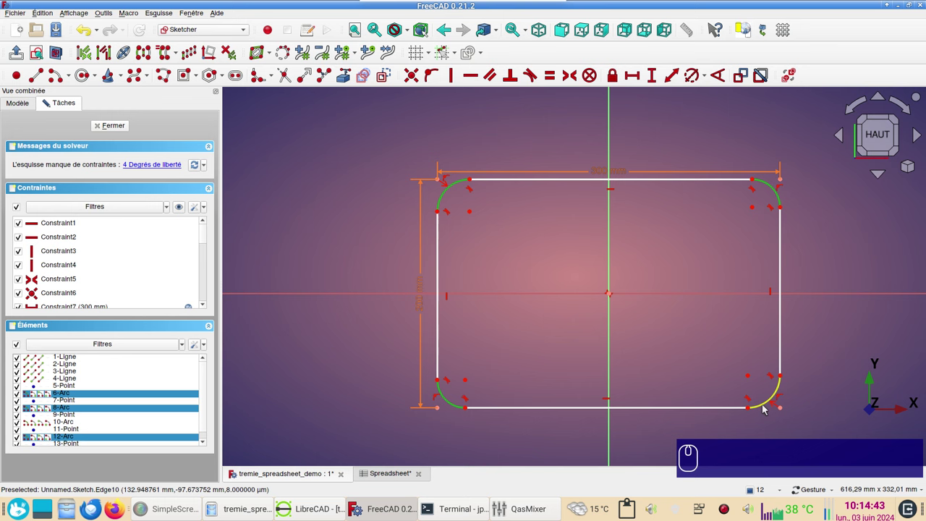
click(766, 410)
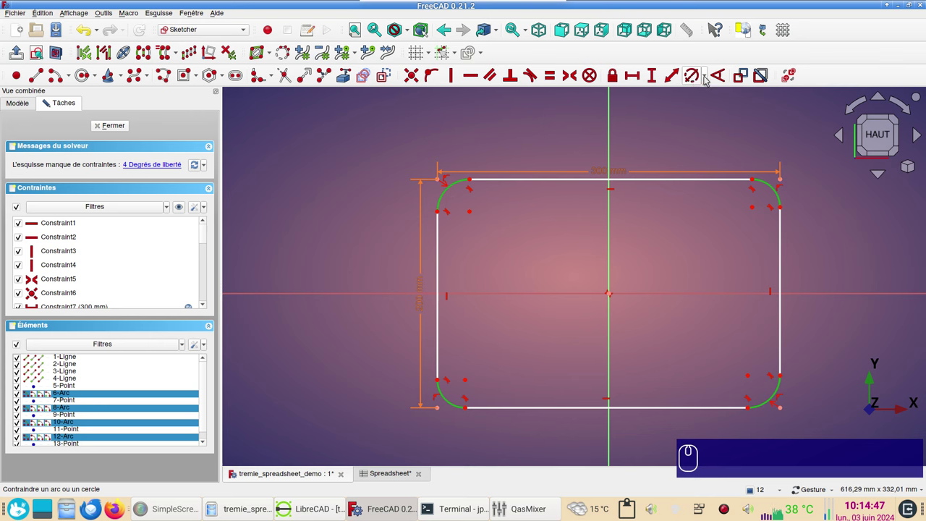
click(709, 80)
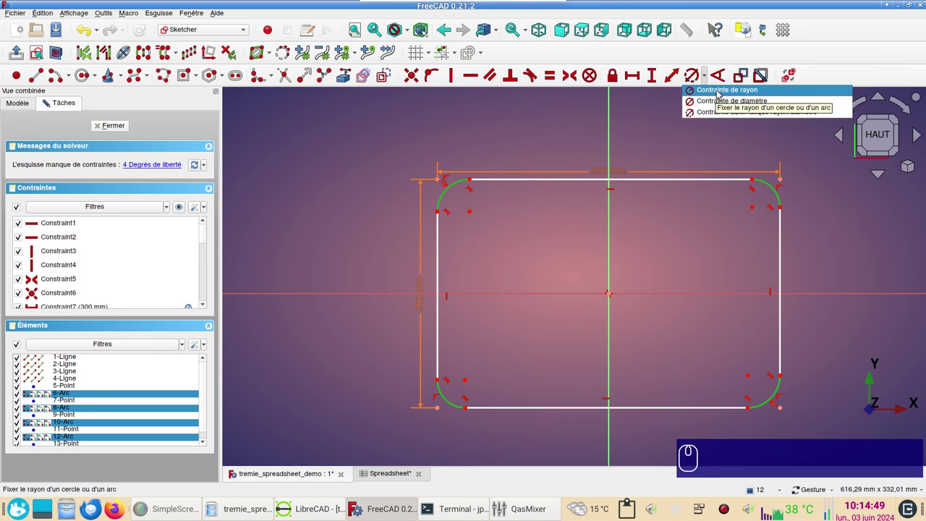
click(723, 93)
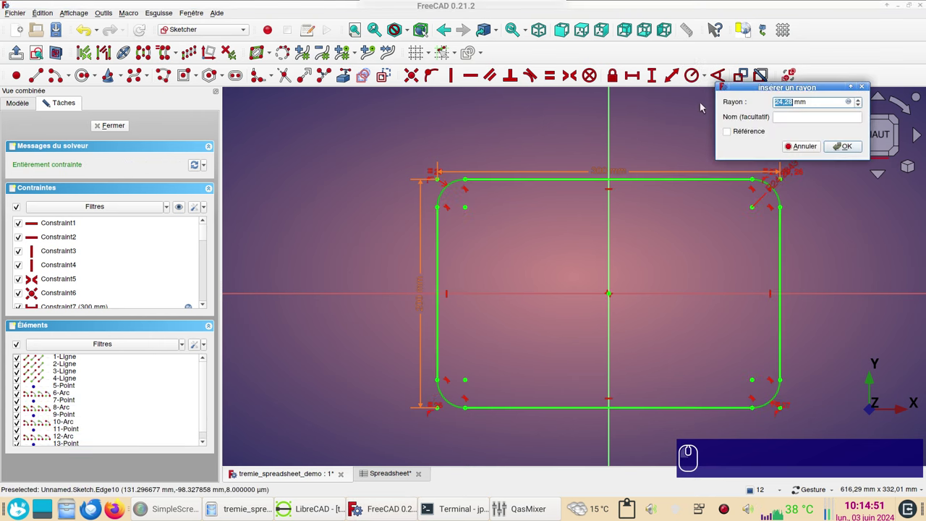
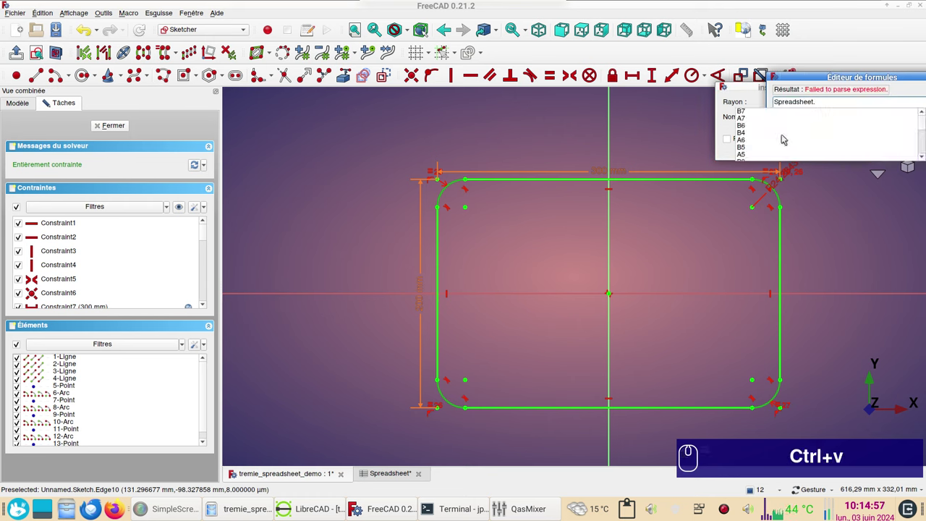
Step: Link the corner radius to the Spreadsheet radius alias, giving 10 mm
key(x)
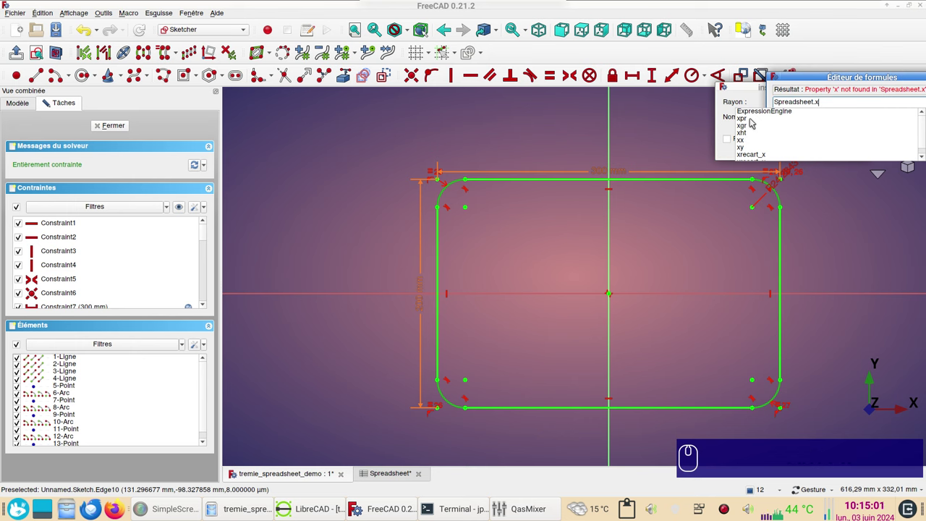
click(753, 122)
drag(837, 116, 734, 153)
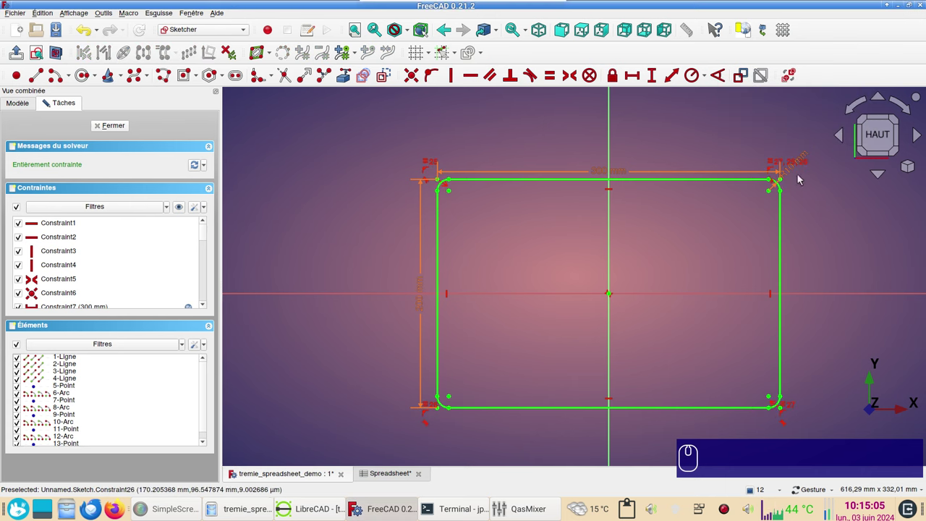
scroll(up, 3)
scroll(down, 3)
scroll(down, 3)
scroll(up, 3)
Step: Review the rectangle's straight edges and close the finished sketch
click(644, 209)
click(715, 255)
click(649, 363)
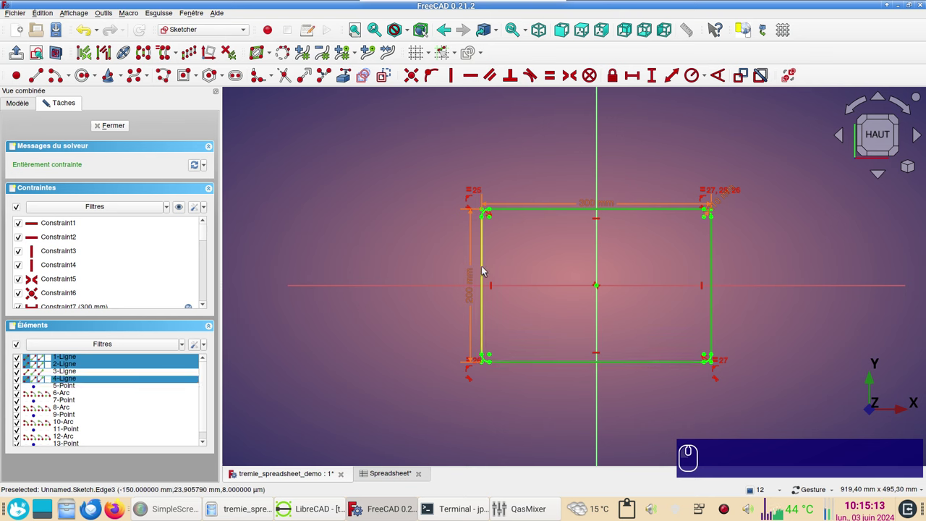
click(487, 268)
click(391, 75)
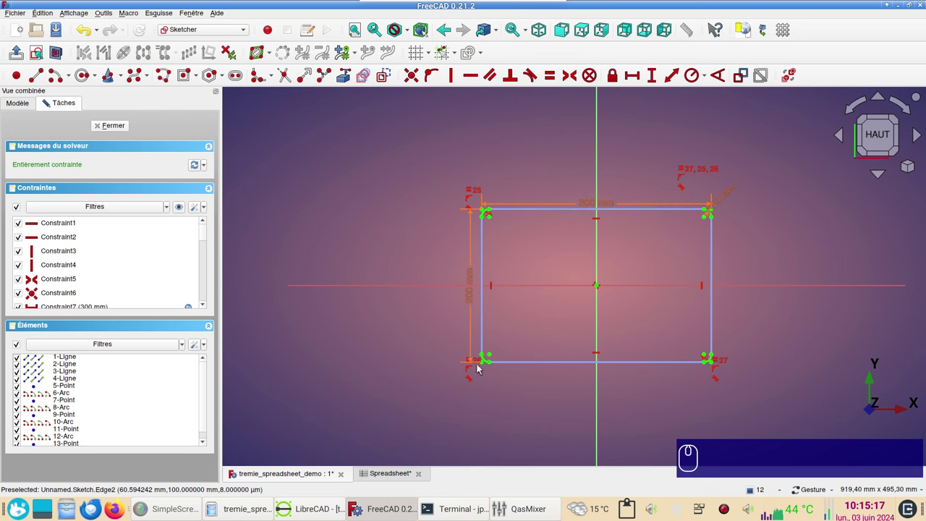
click(124, 131)
click(523, 350)
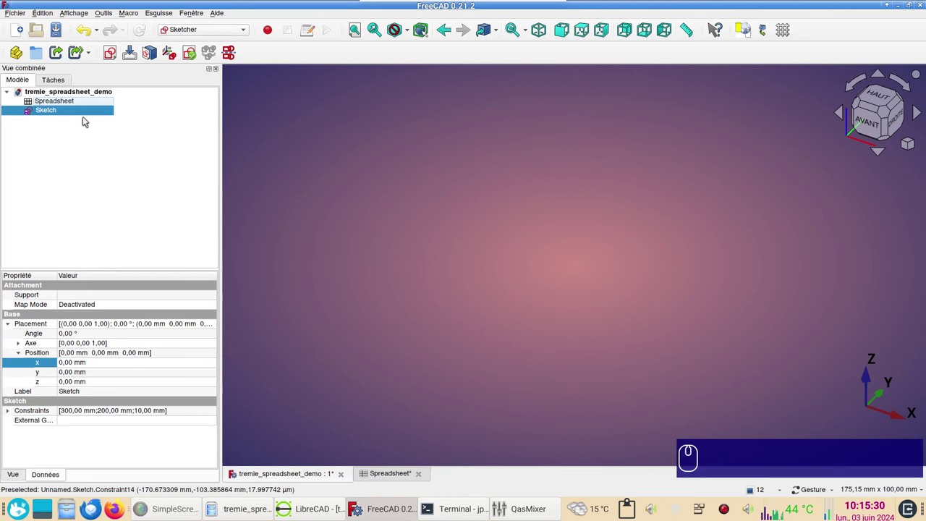
Step: Create a second empty sketch on the XY plane
click(159, 206)
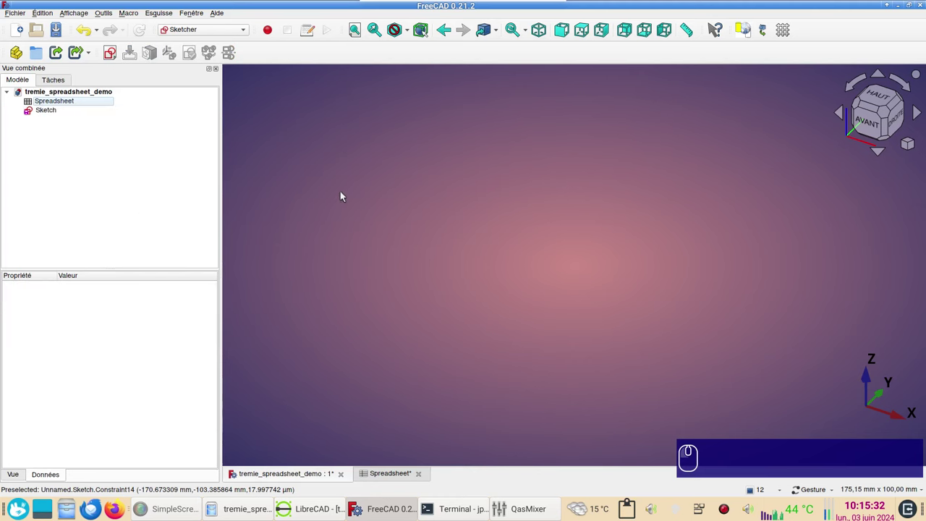
click(322, 140)
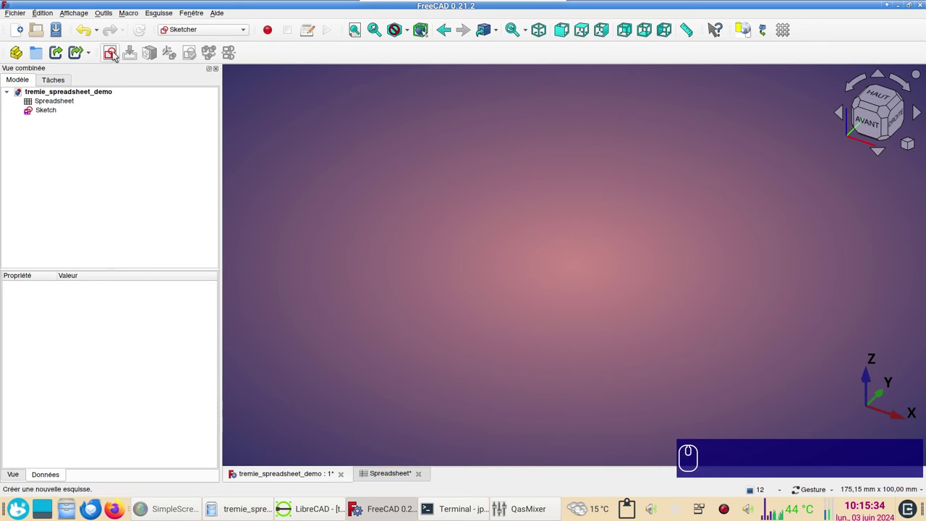
click(118, 54)
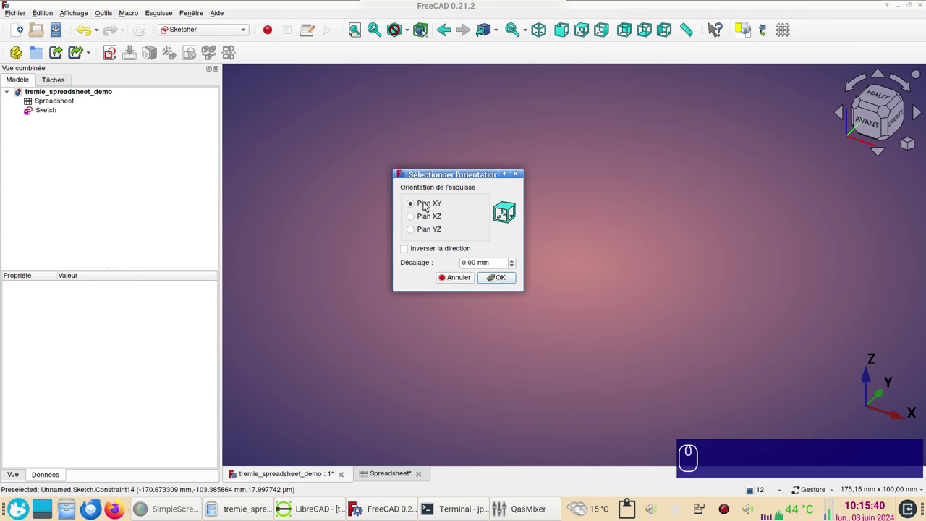
click(504, 278)
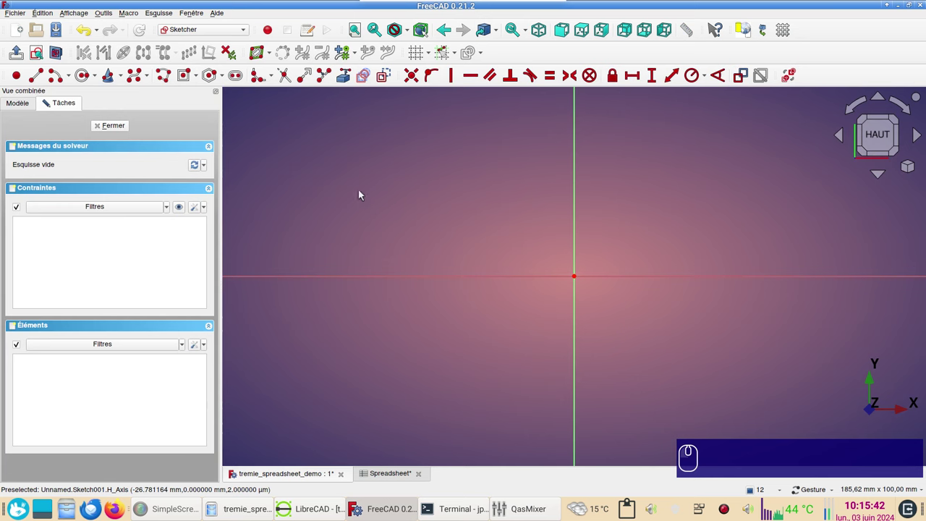
scroll(down, 3)
right_click(435, 196)
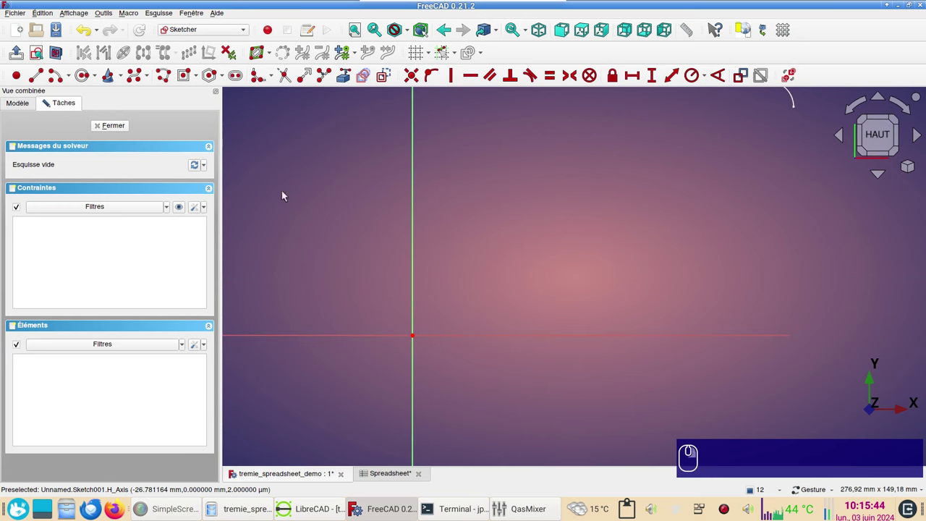
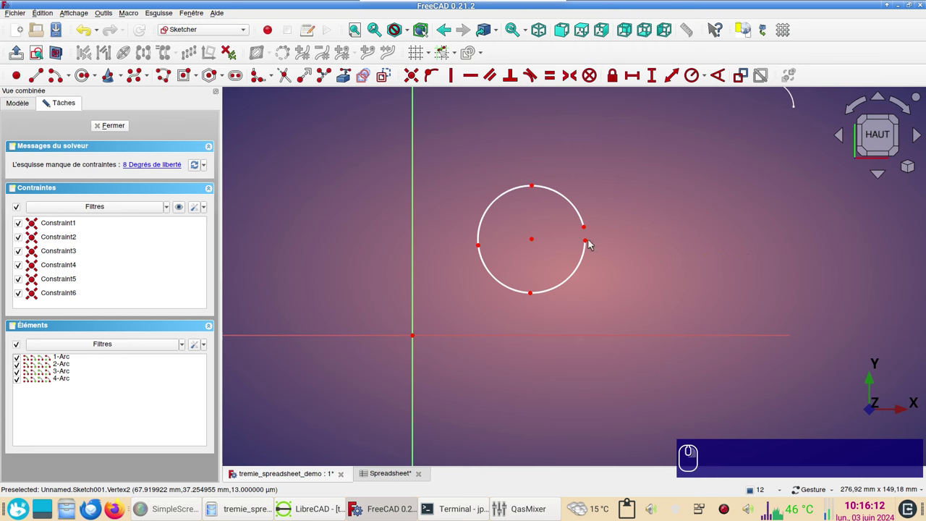
Step: Select the lower-right arc of the four-arc circle and start a radius constraint on it
click(591, 243)
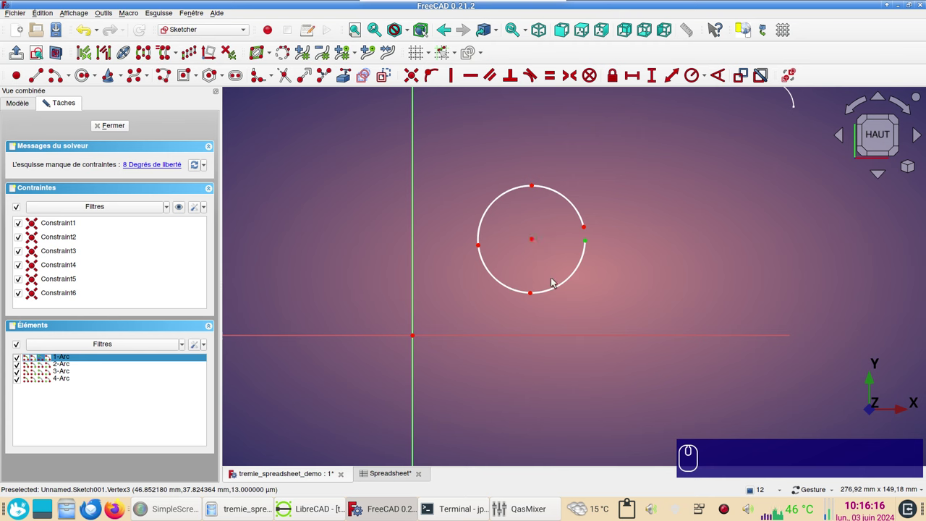
click(569, 282)
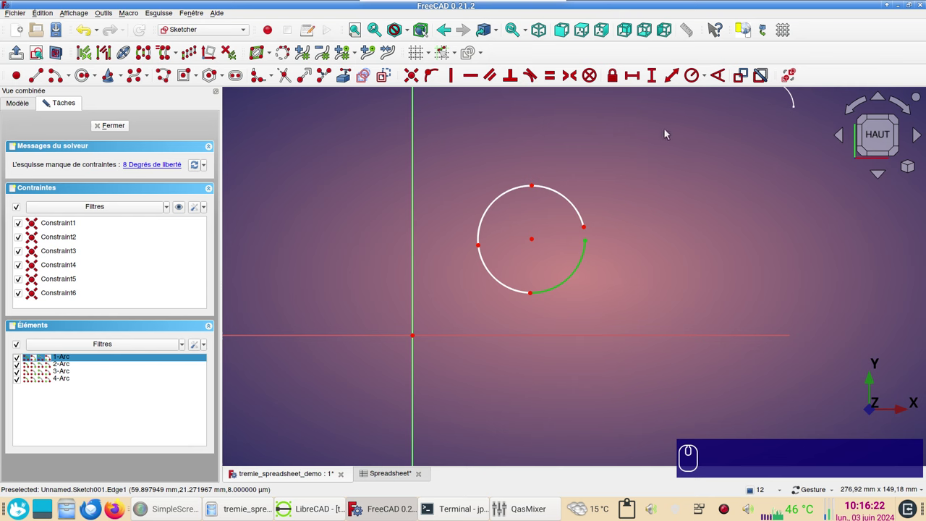
key(r)
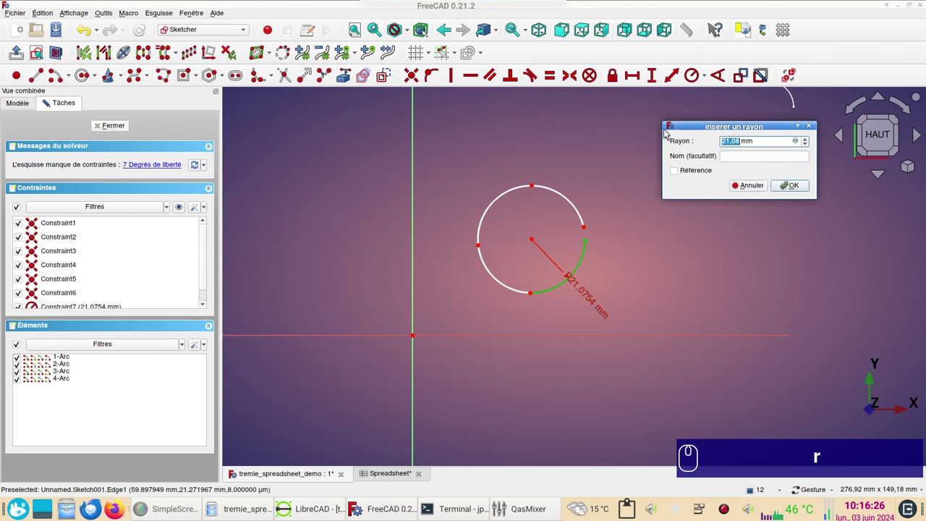
Step: Drive the arc's radius from the spreadsheet alias, giving 75 mm, and recentre the view
click(797, 144)
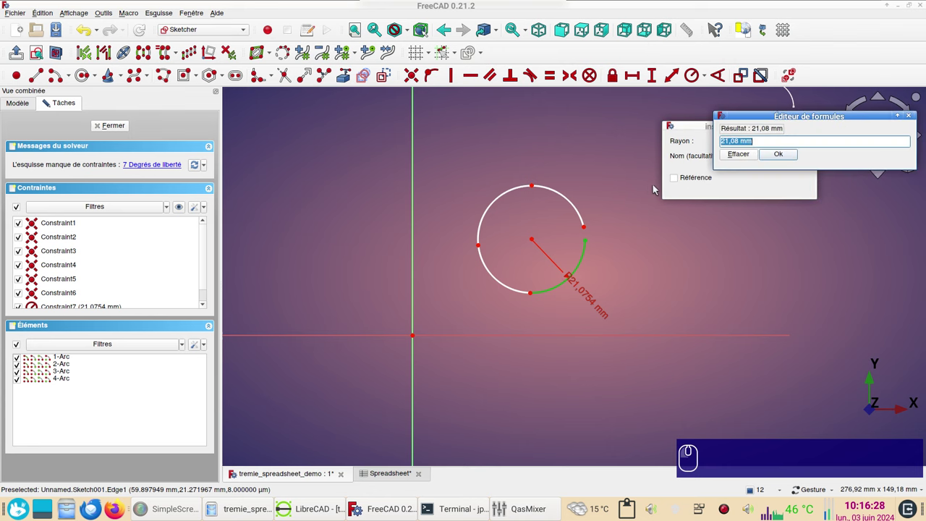
key(ctrl+v)
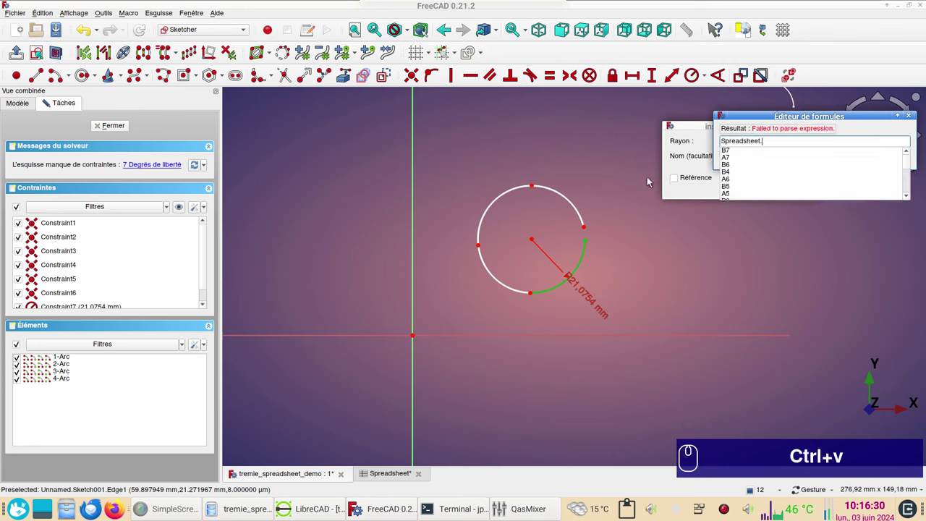
key(x)
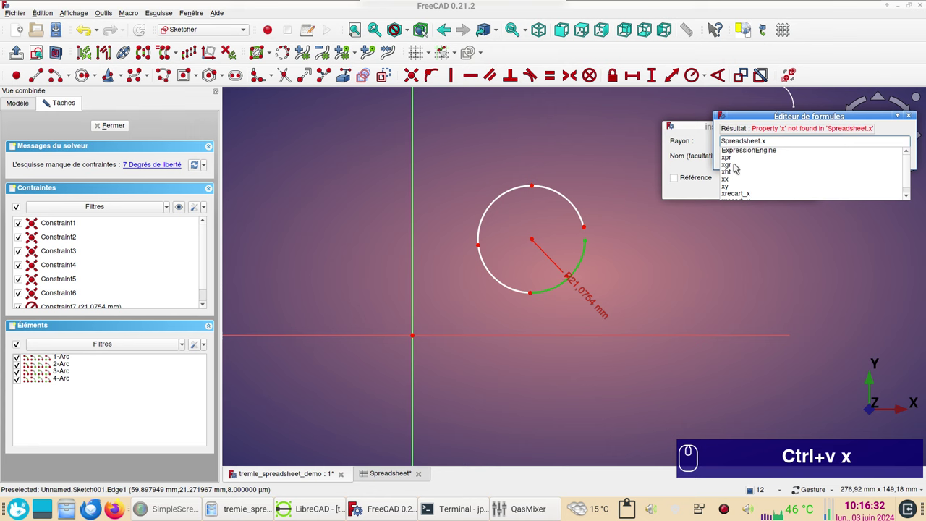
click(738, 168)
drag(790, 160, 731, 215)
scroll(down, 3)
drag(594, 262, 646, 251)
Step: Make the first pair of opposite arcs equal in radius
drag(647, 254, 644, 261)
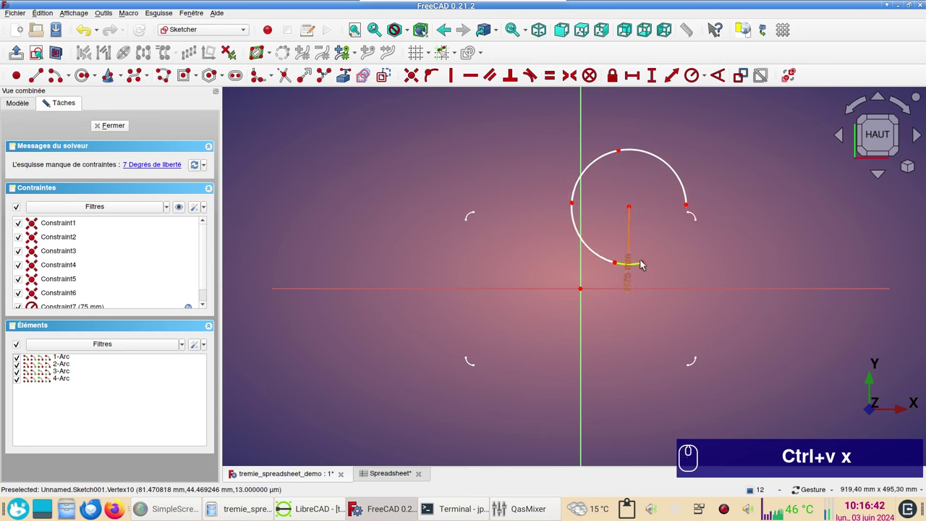
drag(647, 262, 617, 264)
click(617, 264)
click(648, 203)
click(641, 212)
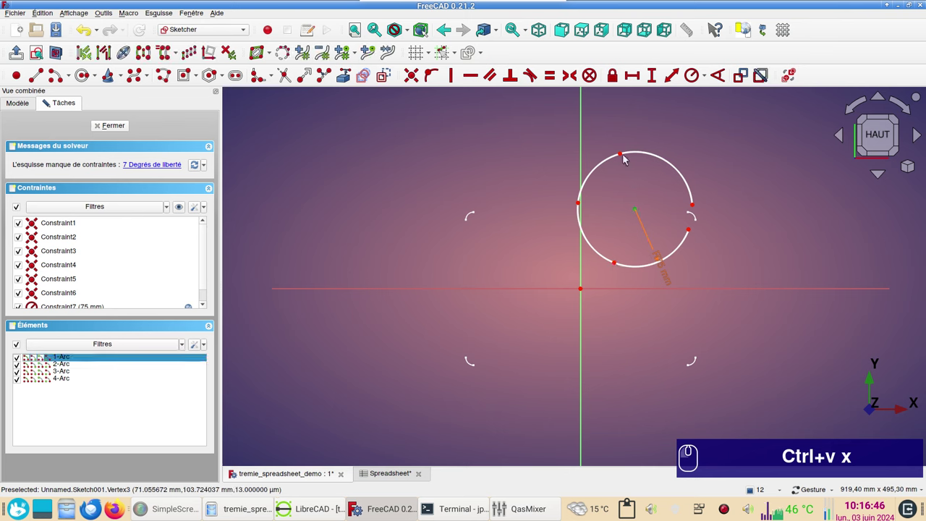
click(624, 155)
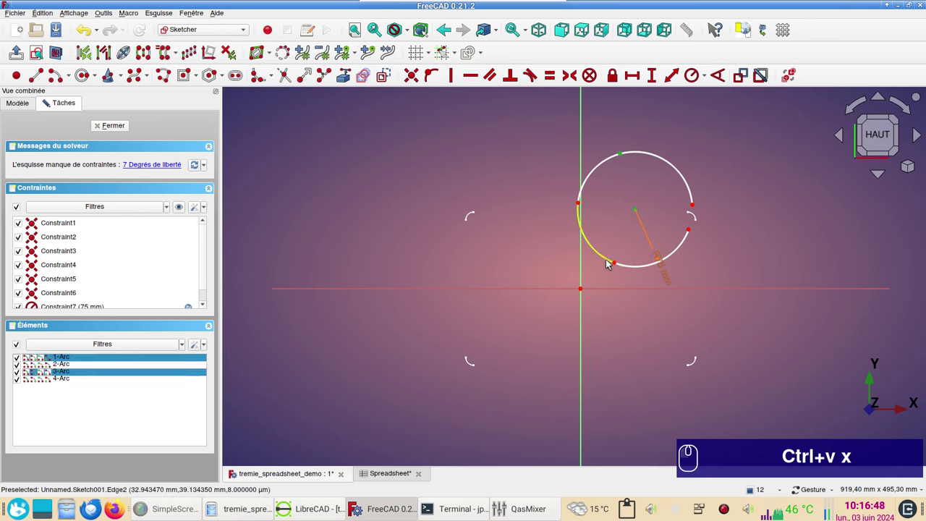
click(619, 263)
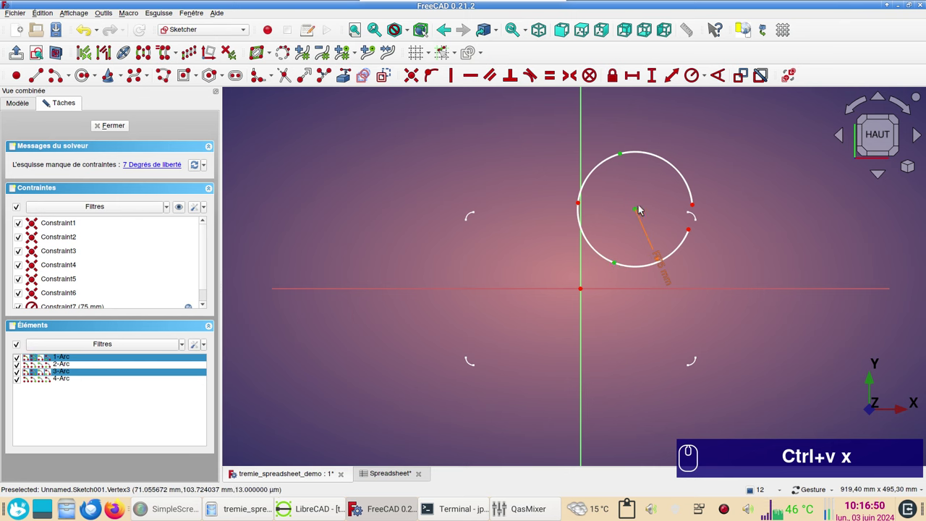
key(v)
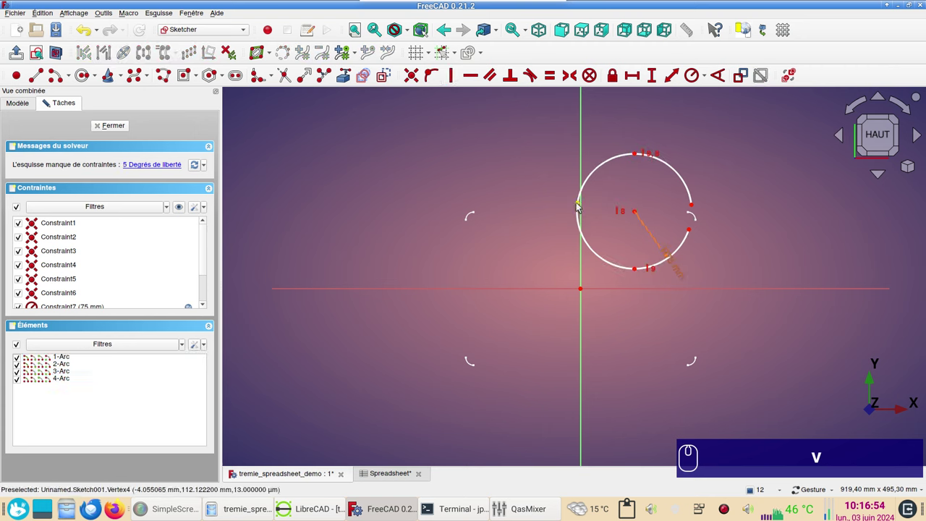
Step: Make the remaining arcs equal to the first so all four share one radius
click(582, 205)
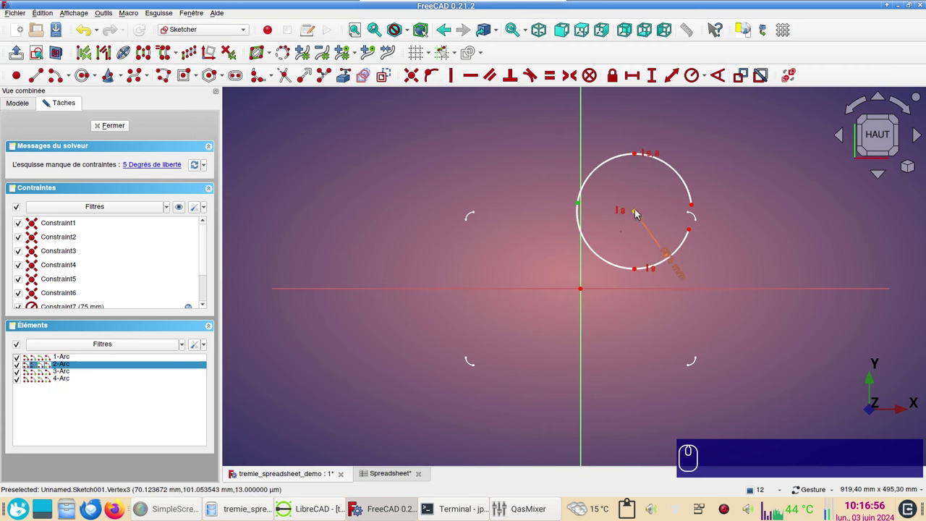
click(638, 213)
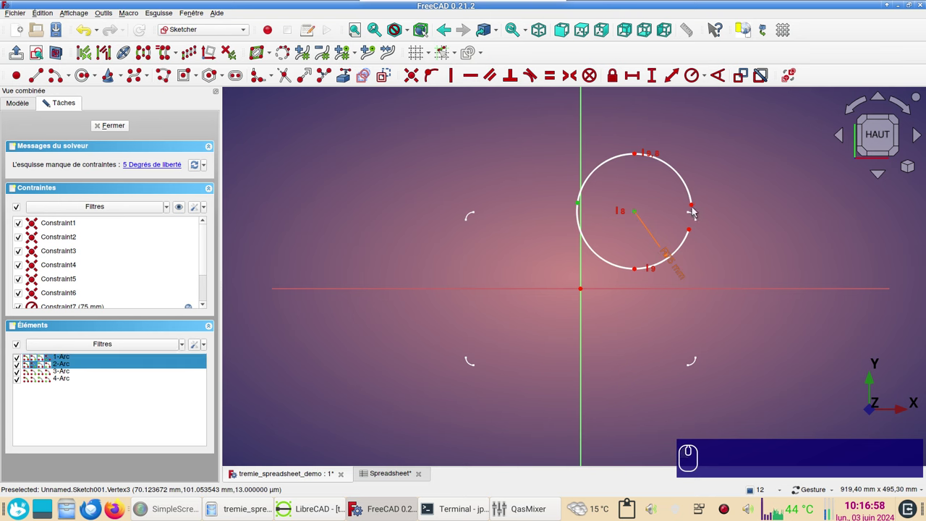
click(695, 208)
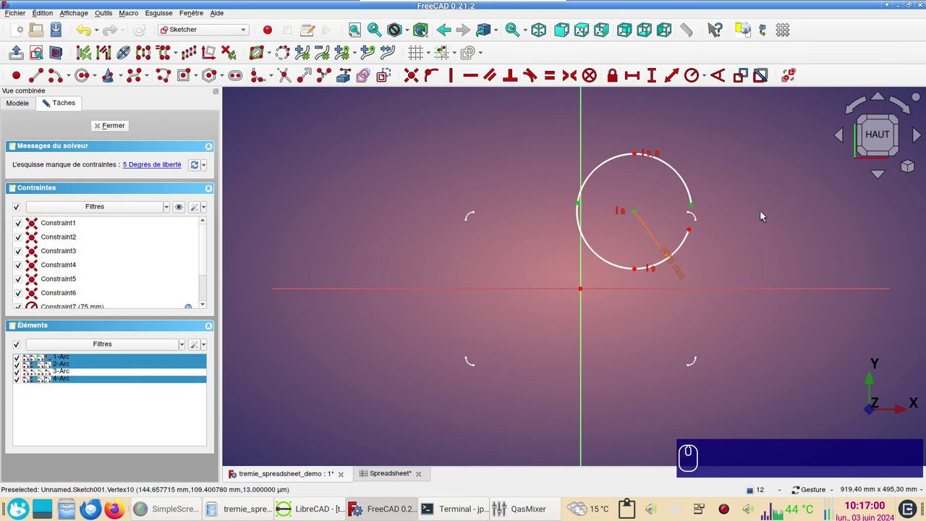
key(h)
Step: Make the arc centres coincide so the four arcs form one circle
click(695, 229)
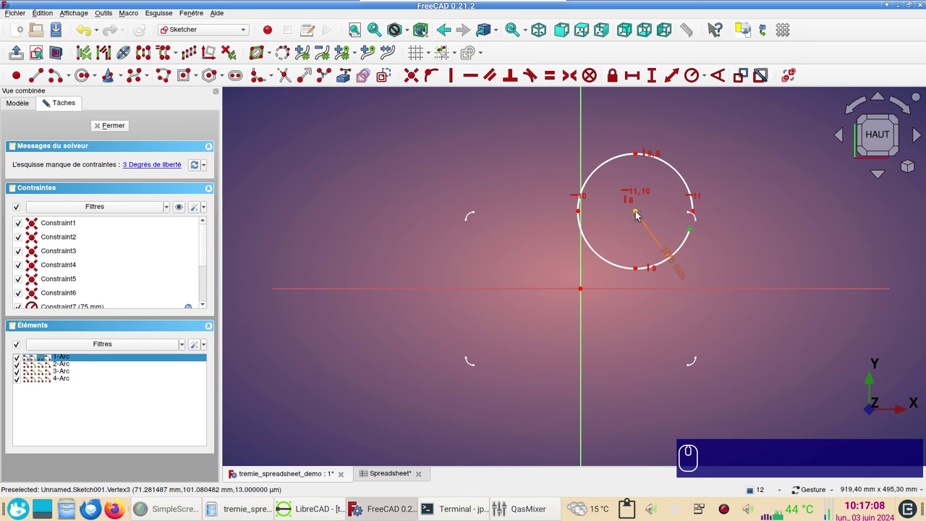
click(640, 217)
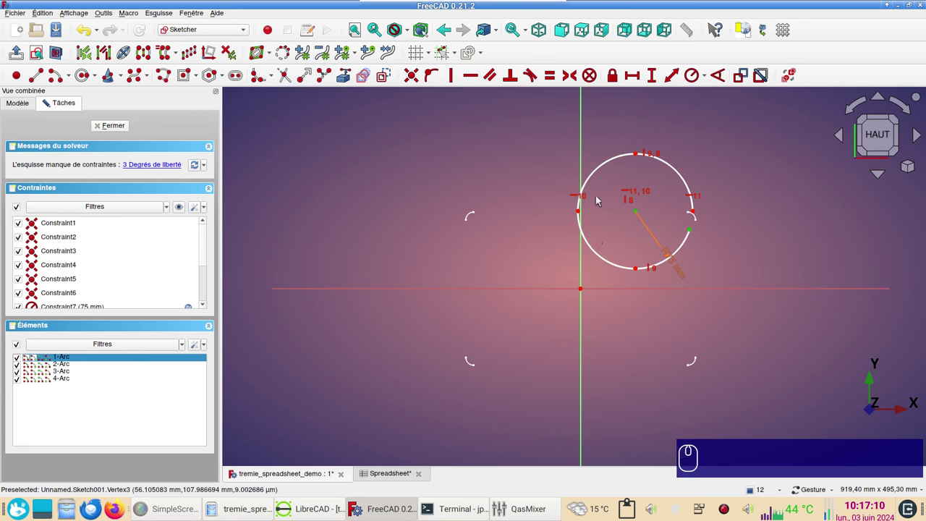
key(h)
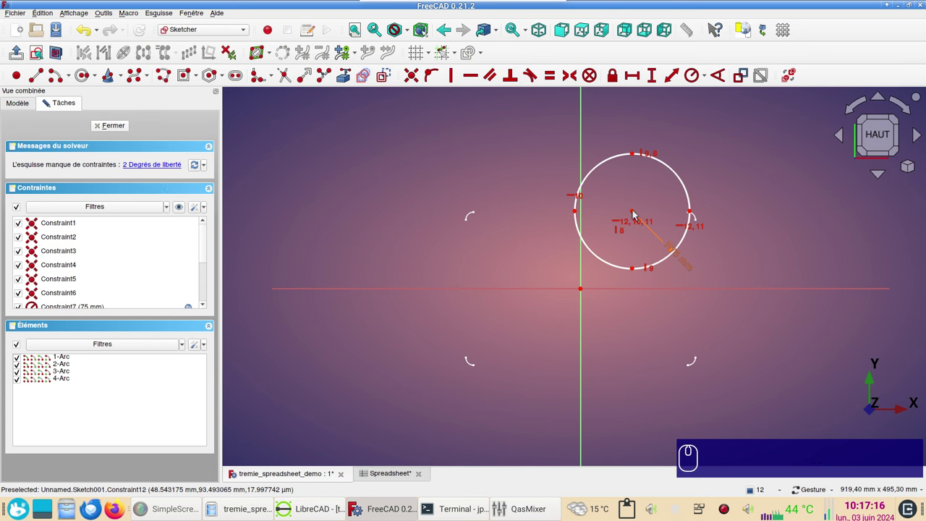
drag(636, 213, 677, 209)
Step: Lock the circle's centre relative to the origin, about 89.5 mm and 104.8 mm
click(678, 194)
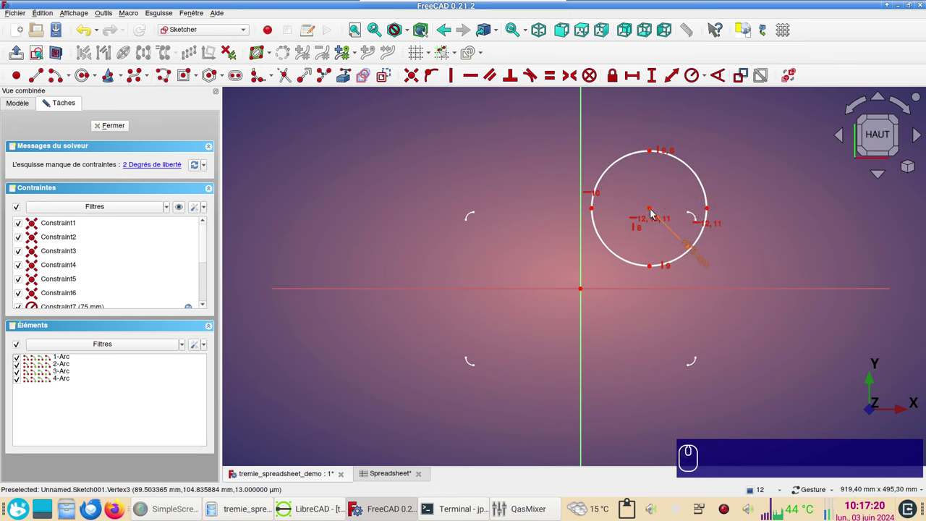
click(655, 210)
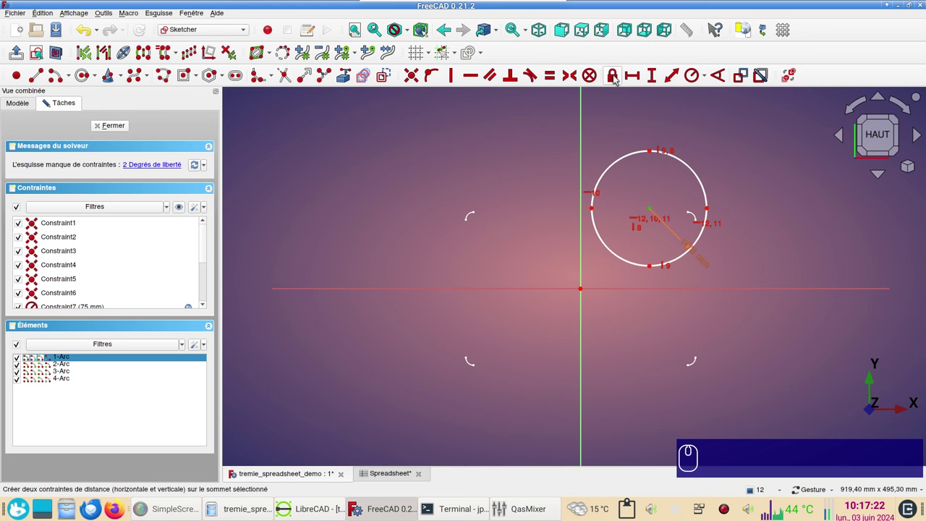
text(kl)
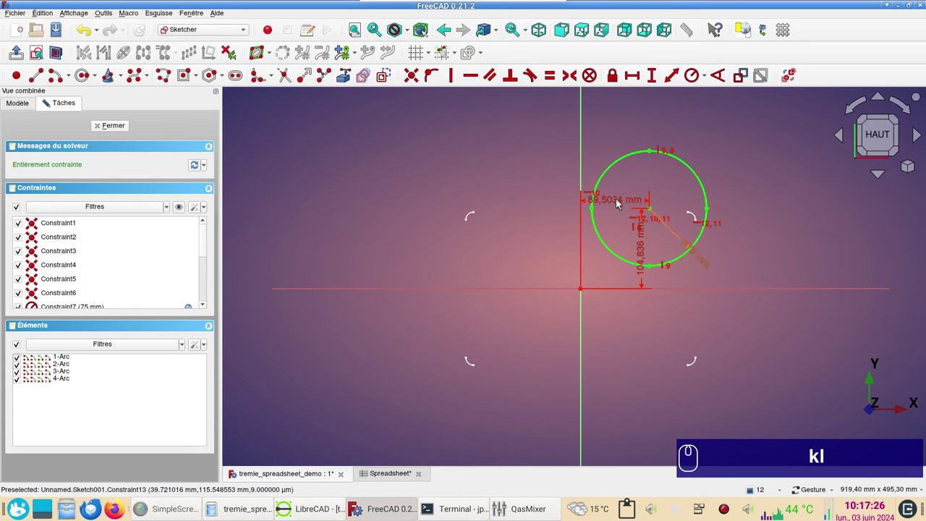
click(622, 202)
Step: Reposition the horizontal distance dimension and start editing its value
drag(603, 207, 705, 233)
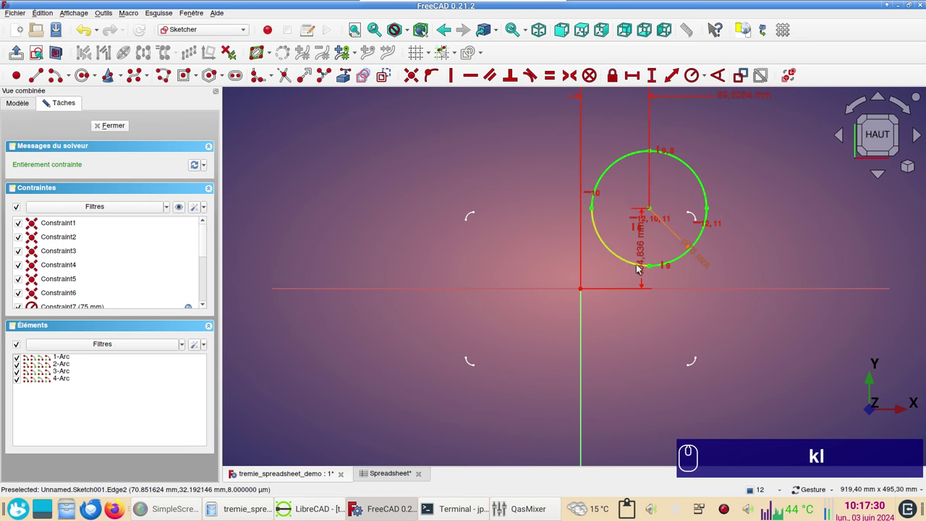
drag(647, 263, 757, 144)
middle_click(756, 144)
right_click(718, 188)
scroll(up, 3)
click(665, 156)
middle_click(666, 156)
middle_click(665, 156)
key(ctrl+v)
Step: Drive the centre's horizontal offset from the spreadsheet alias, giving 50 mm
click(796, 169)
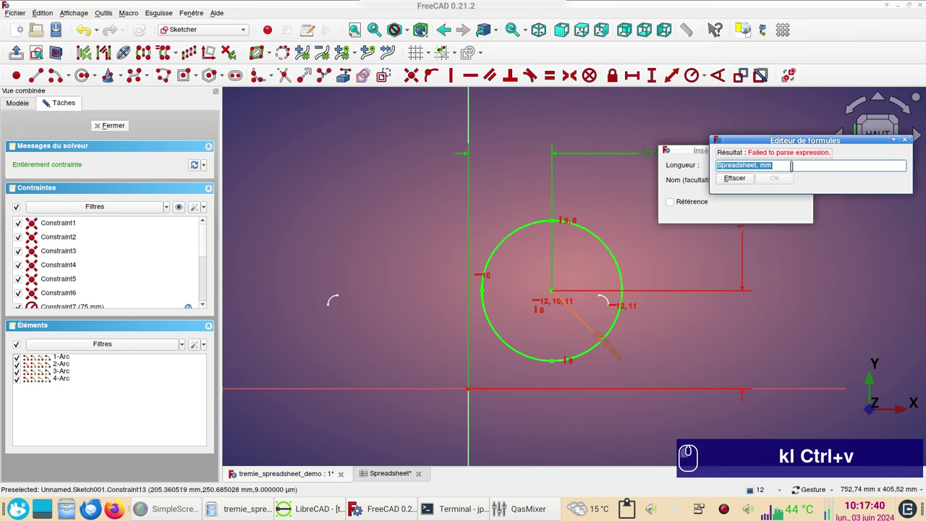
key(ctrl+v)
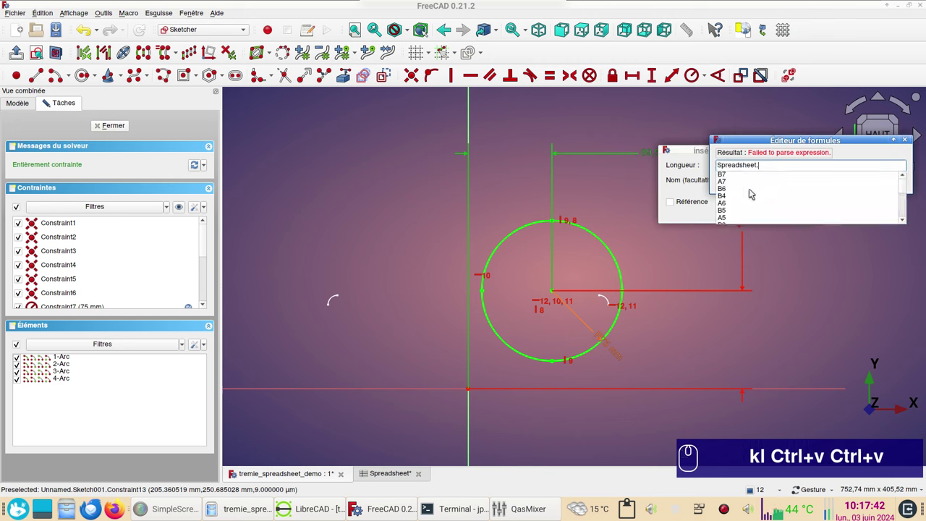
key(x)
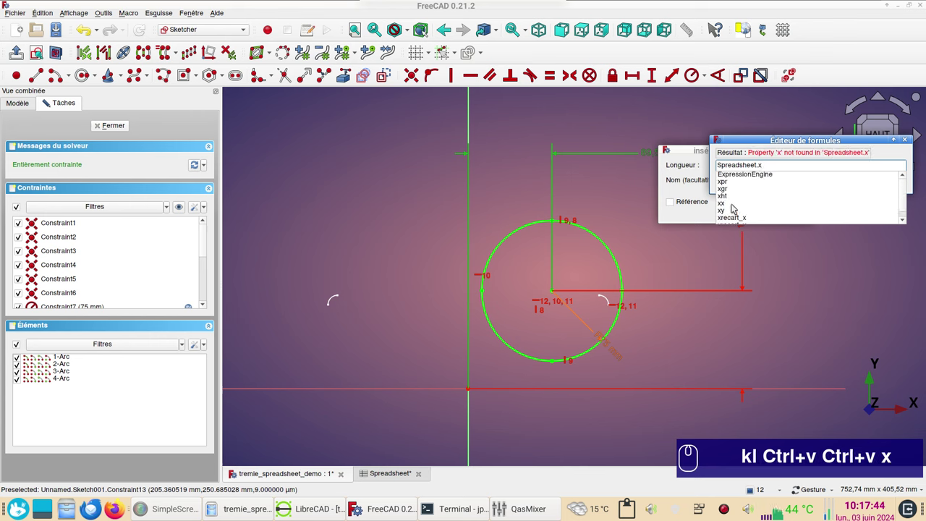
scroll(down, 3)
click(739, 212)
click(784, 183)
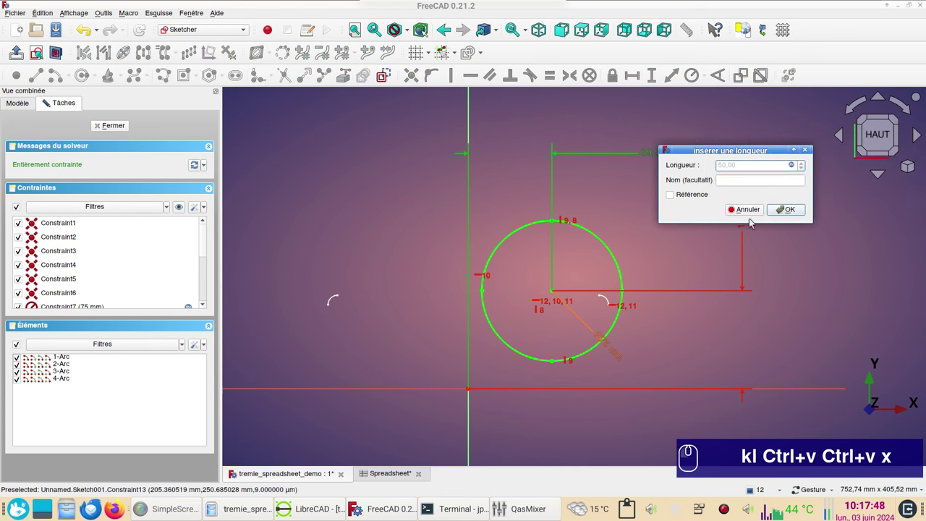
click(802, 206)
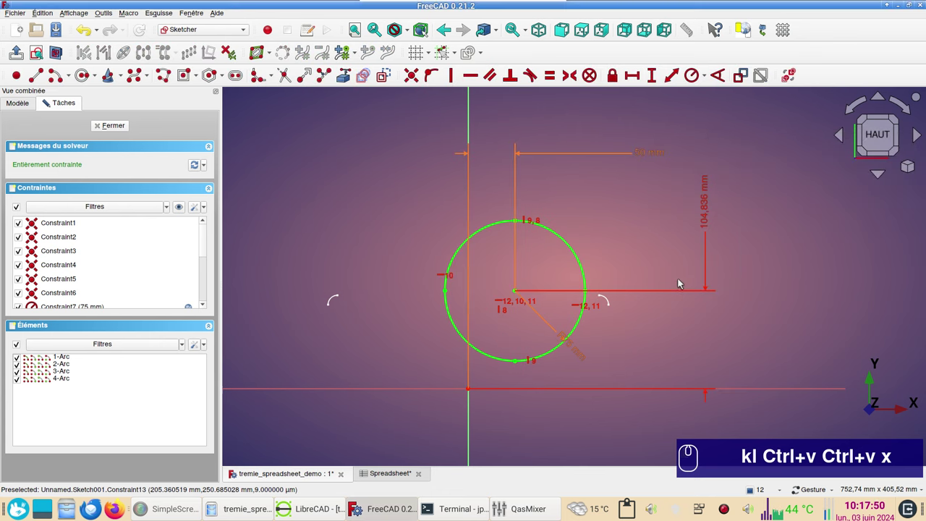
Step: Start a spreadsheet expression for the centre's vertical offset length constraint
click(712, 222)
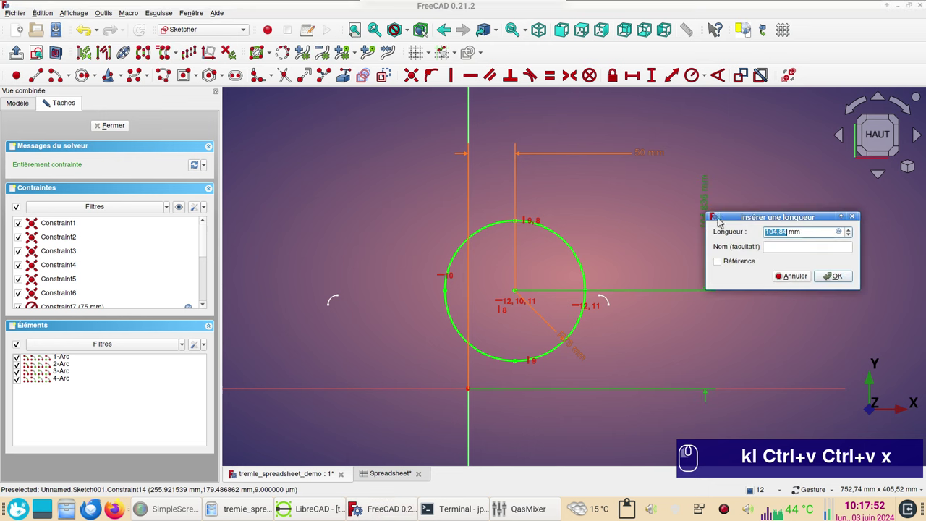
click(844, 235)
key(ctrl+v)
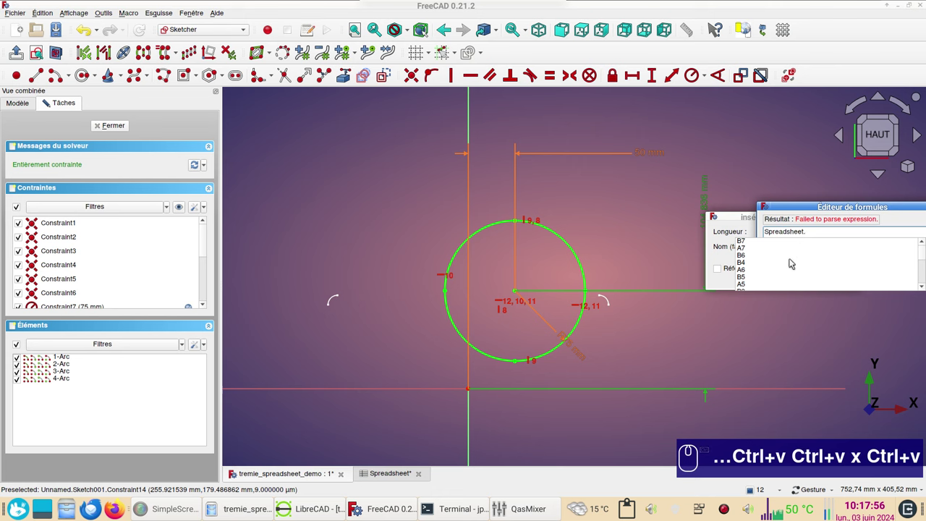
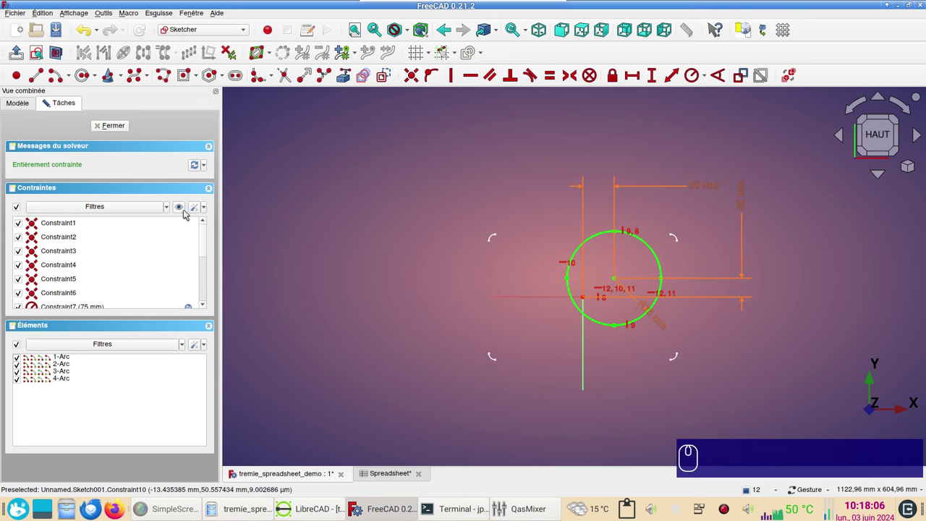
Step: Check the constraint list options and close the circle sketch
click(200, 212)
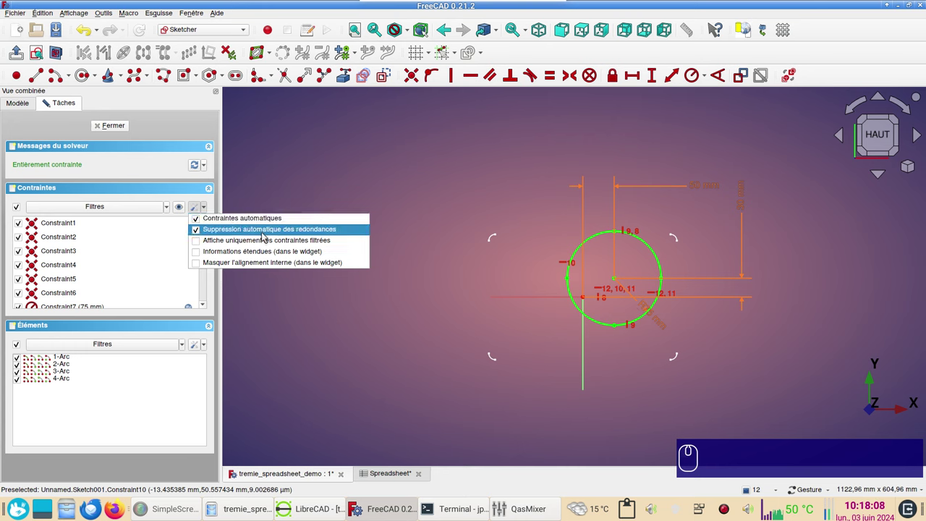
click(393, 197)
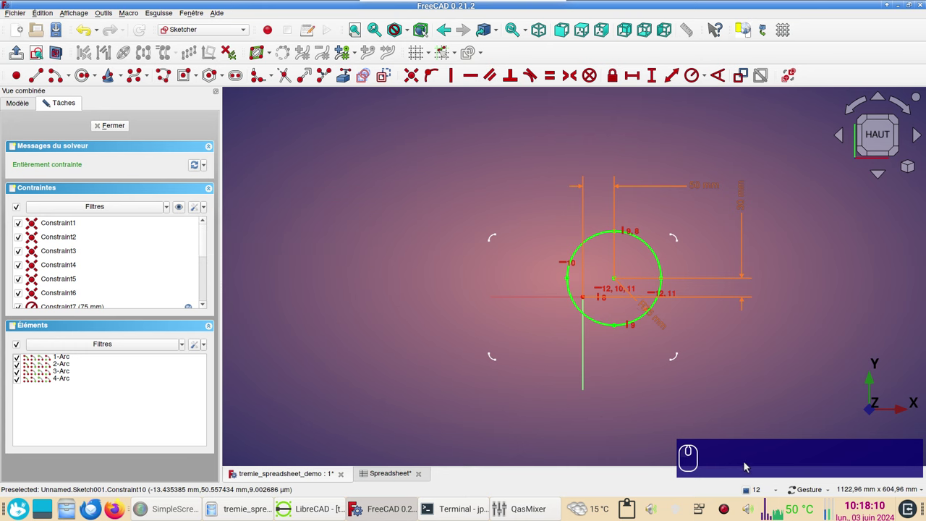
click(124, 127)
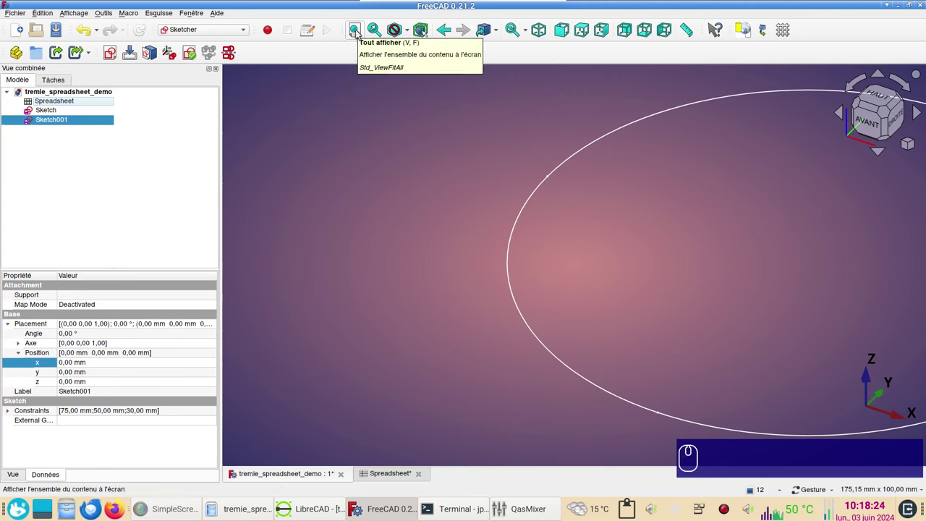
Step: Fit the model in view and select Sketch001 in the tree
click(360, 34)
drag(526, 368, 538, 338)
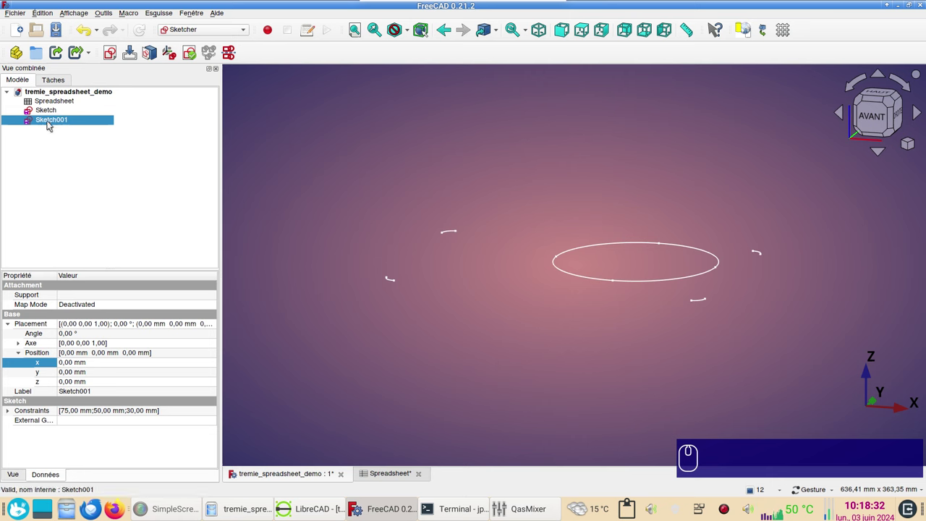
click(51, 125)
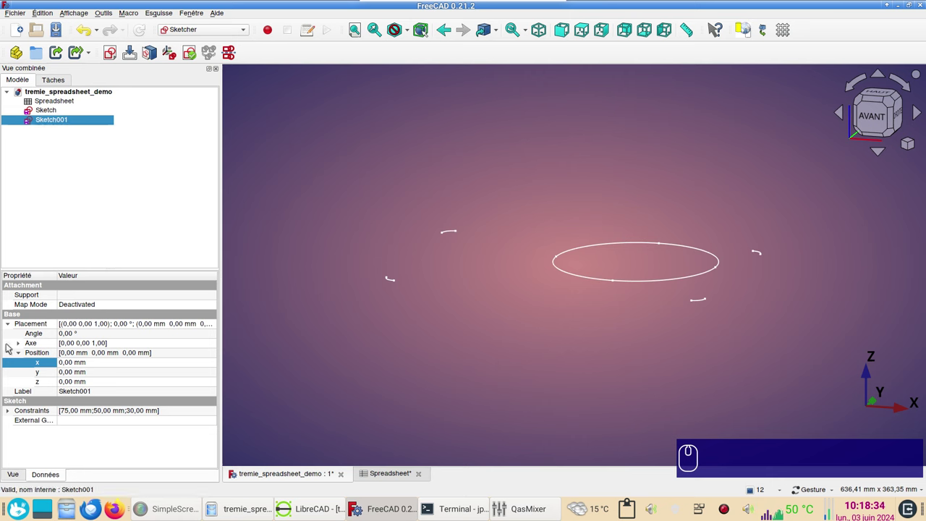
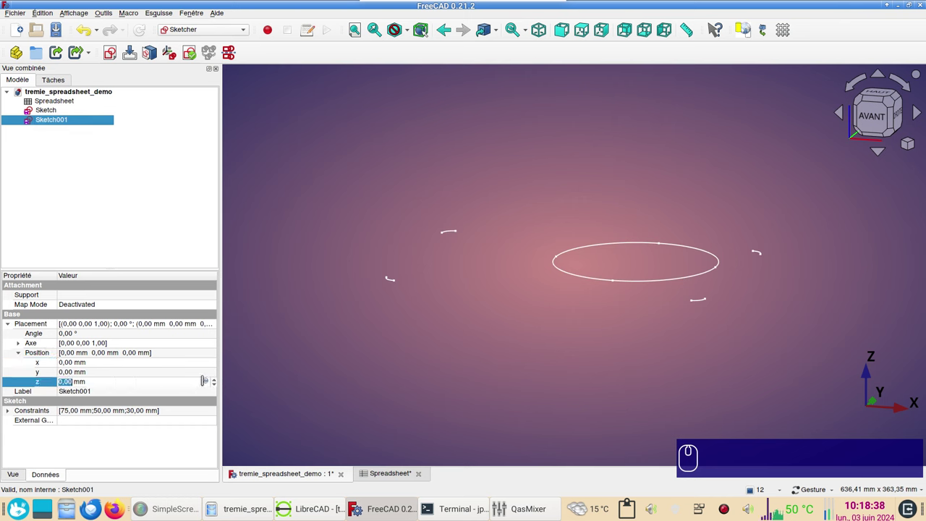
Step: Set Sketch001's Placement z to Spreadsheet.xht, raising it 150 mm above the base
click(209, 385)
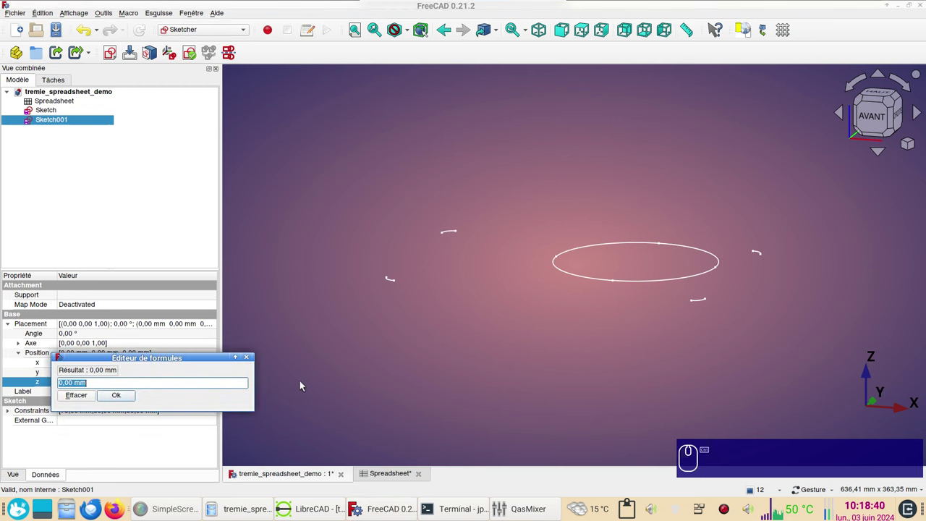
key(ctrl+v)
key(x)
click(72, 416)
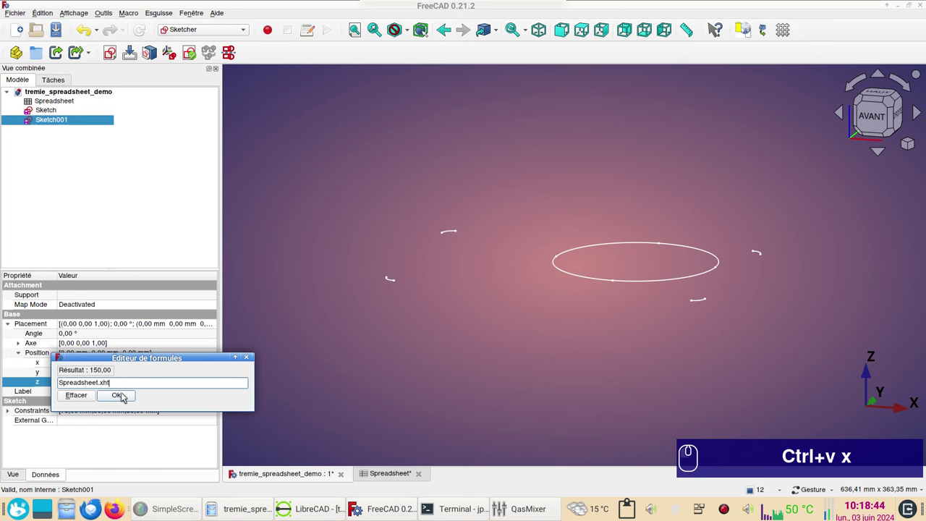
drag(123, 400, 443, 401)
scroll(down, 3)
drag(506, 372, 529, 343)
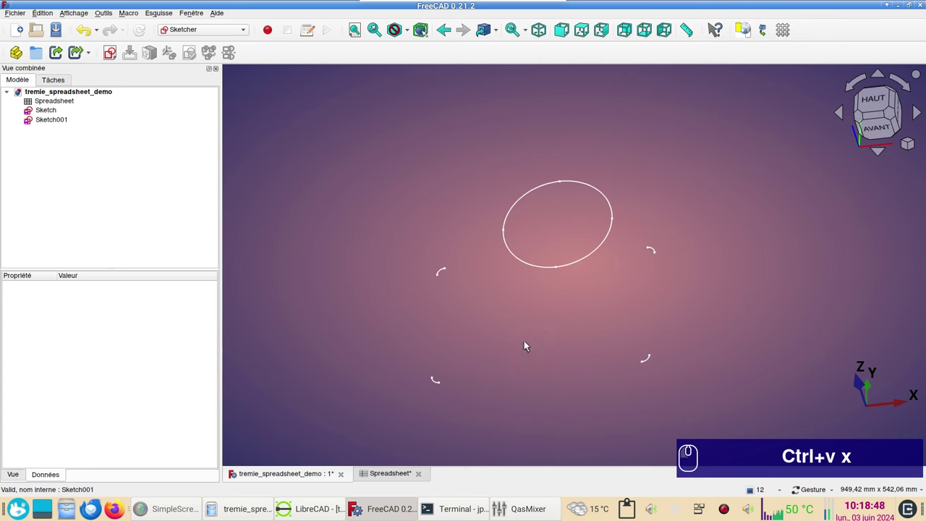
Step: Select Sketch and Sketch001 together and show their View properties for the Point Size
drag(512, 375, 550, 421)
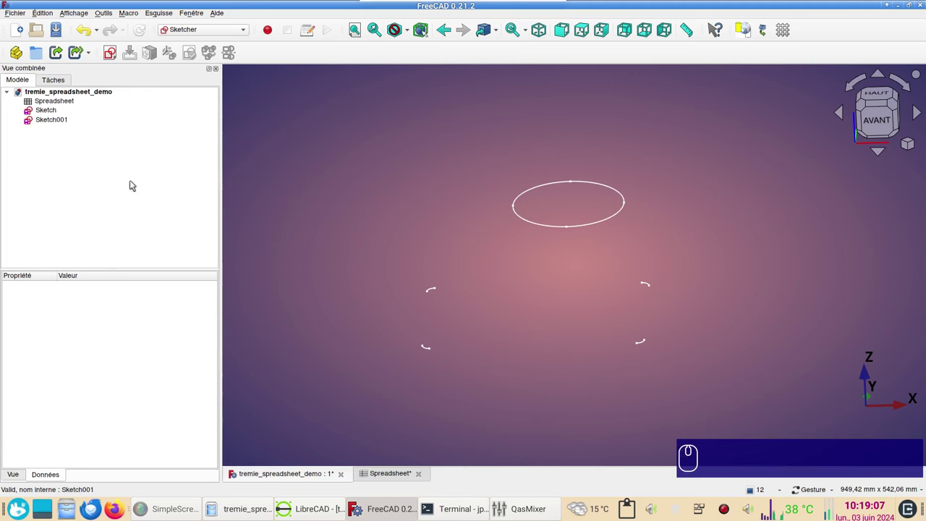
click(63, 115)
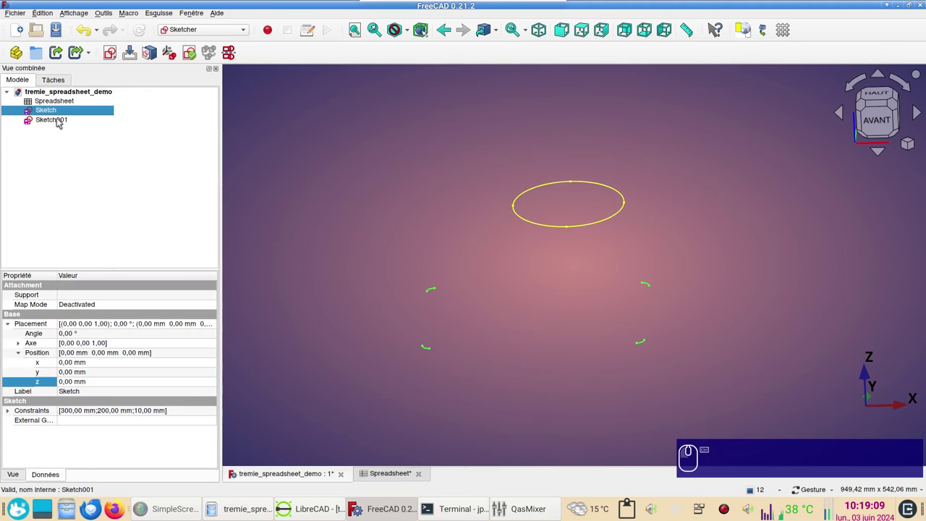
click(61, 123)
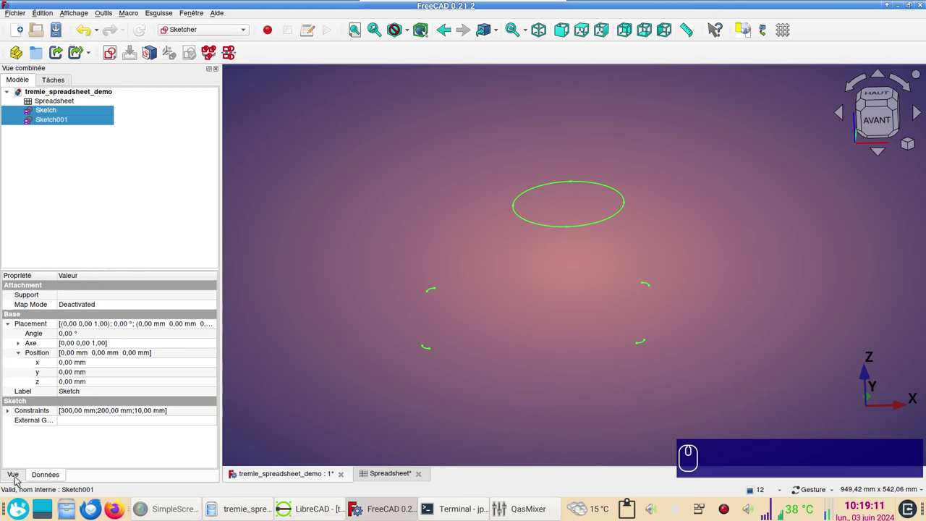
click(16, 478)
scroll(down, 3)
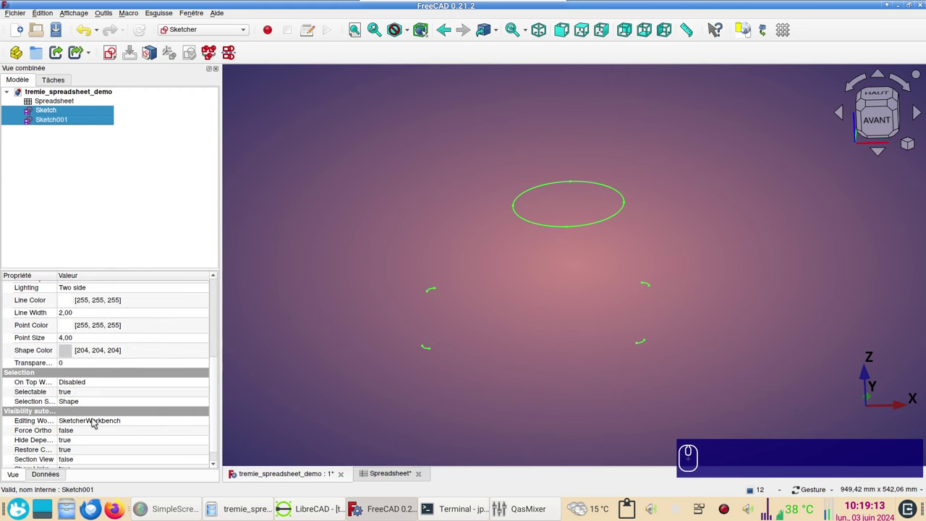
scroll(down, 3)
scroll(up, 3)
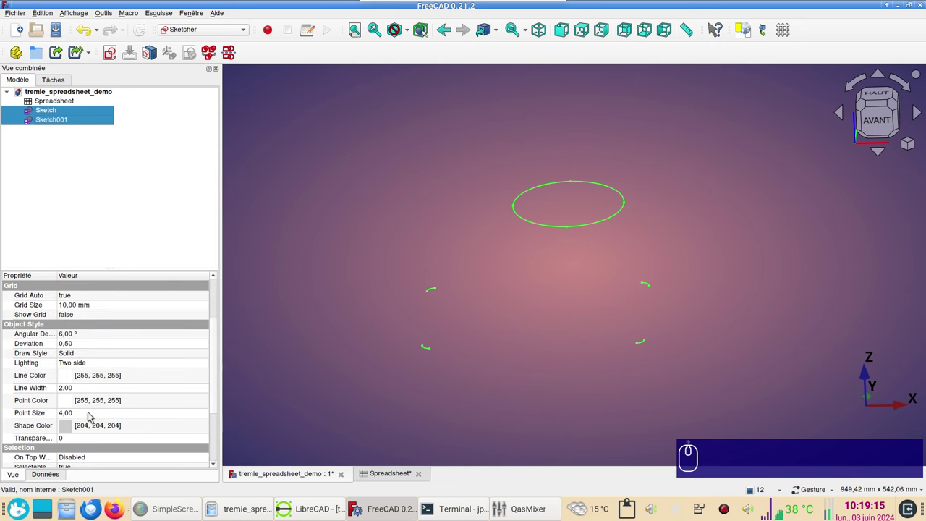
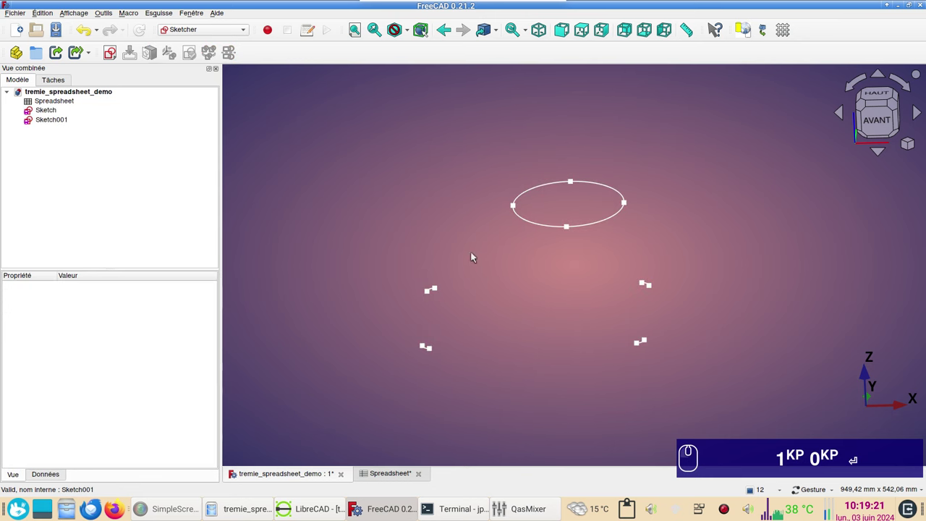
Step: Orbit to the rear view and switch to the Curves workbench, clearing the selection
drag(723, 342, 503, 329)
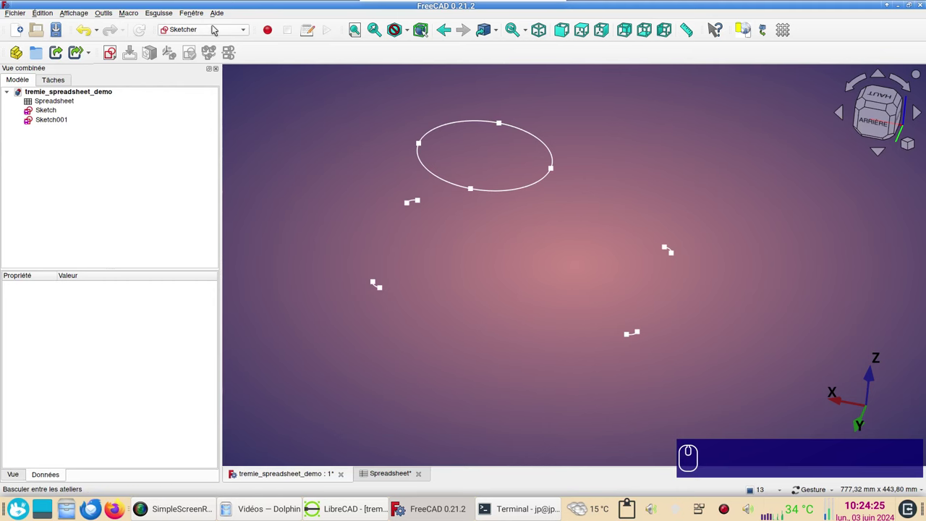
drag(217, 29, 392, 166)
scroll(up, 3)
scroll(down, 3)
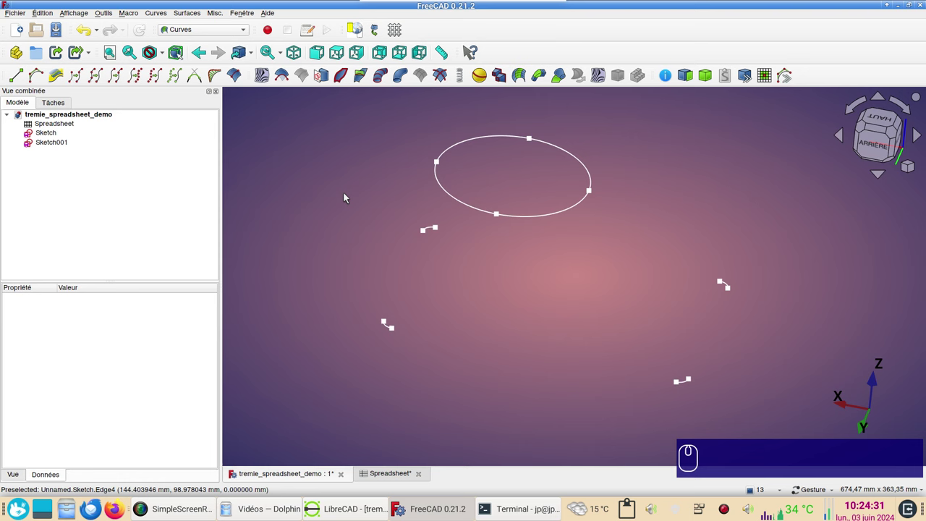
click(113, 16)
click(325, 203)
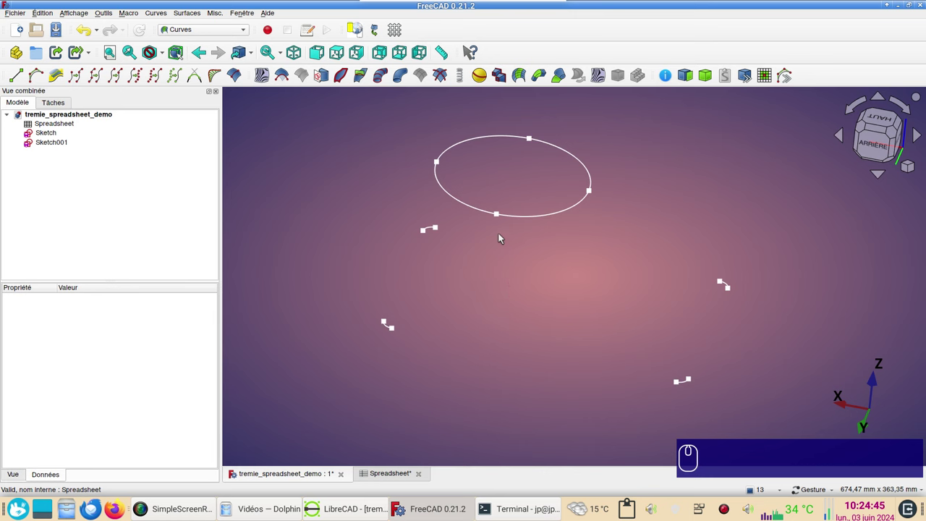
Step: Join the circle's lower point to a base corner with a parametric line, then show points only
click(500, 216)
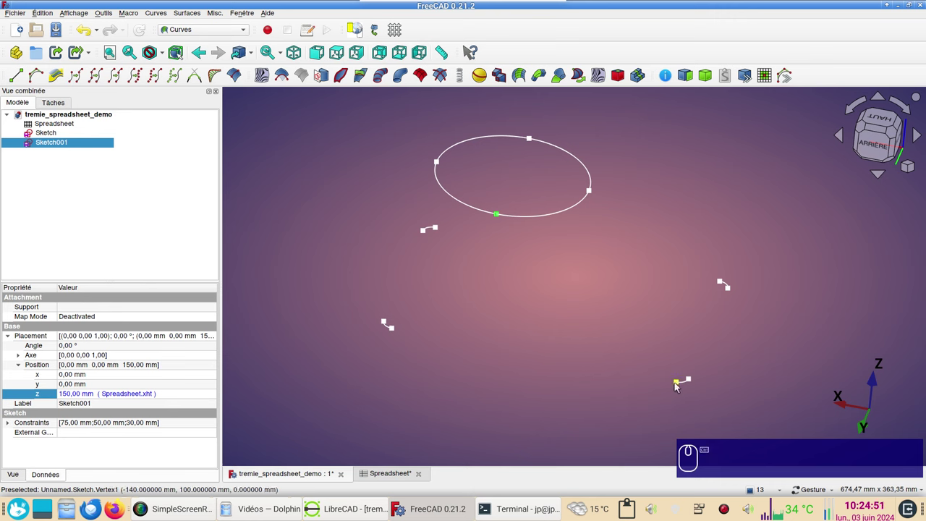
click(680, 385)
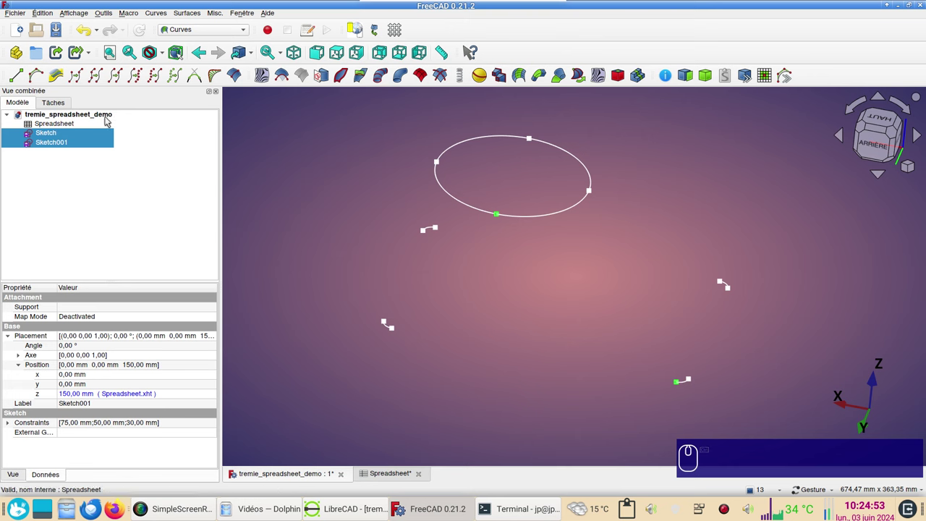
click(18, 77)
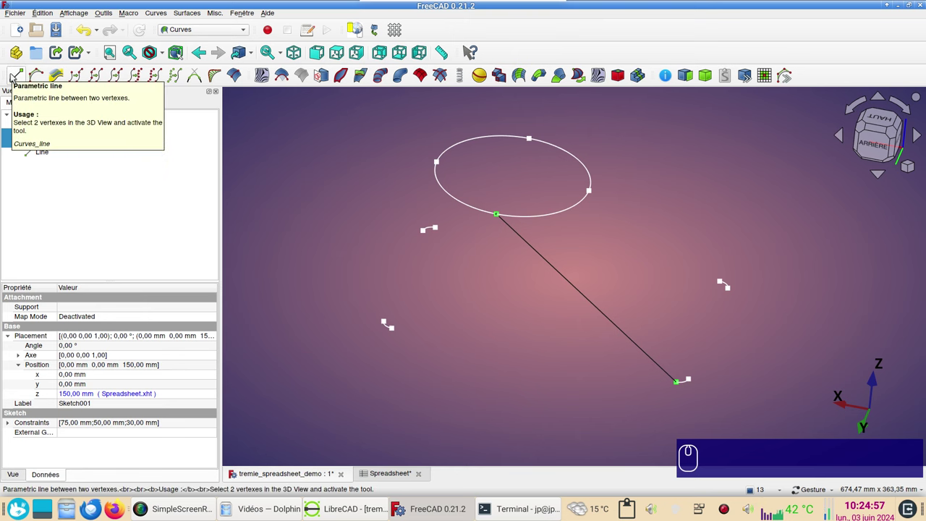
click(572, 389)
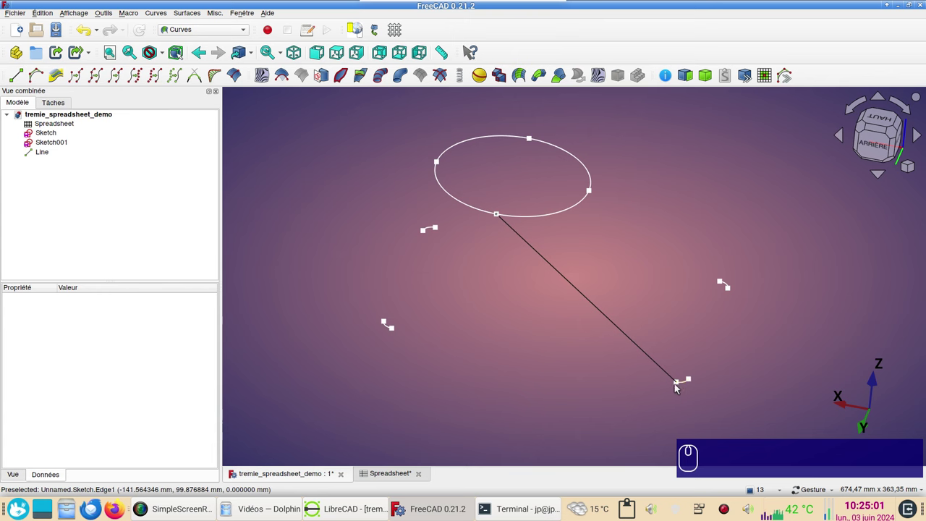
click(658, 417)
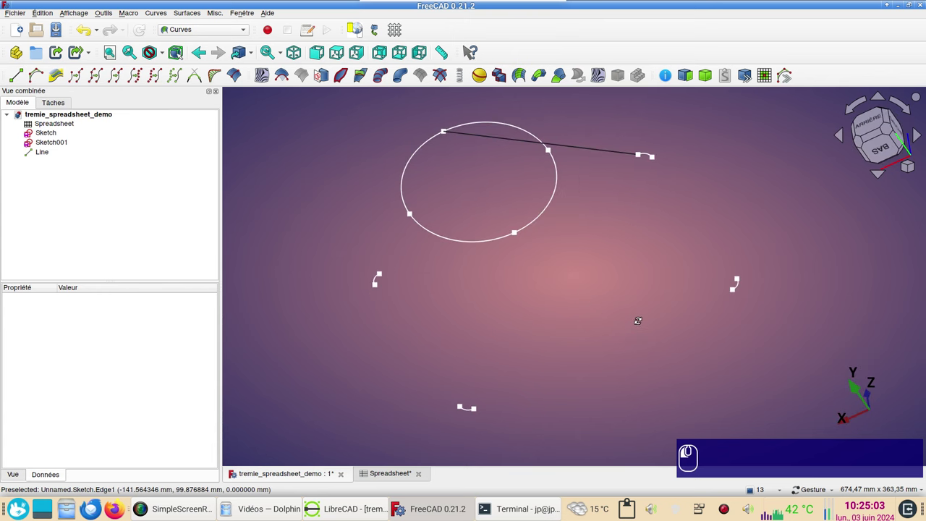
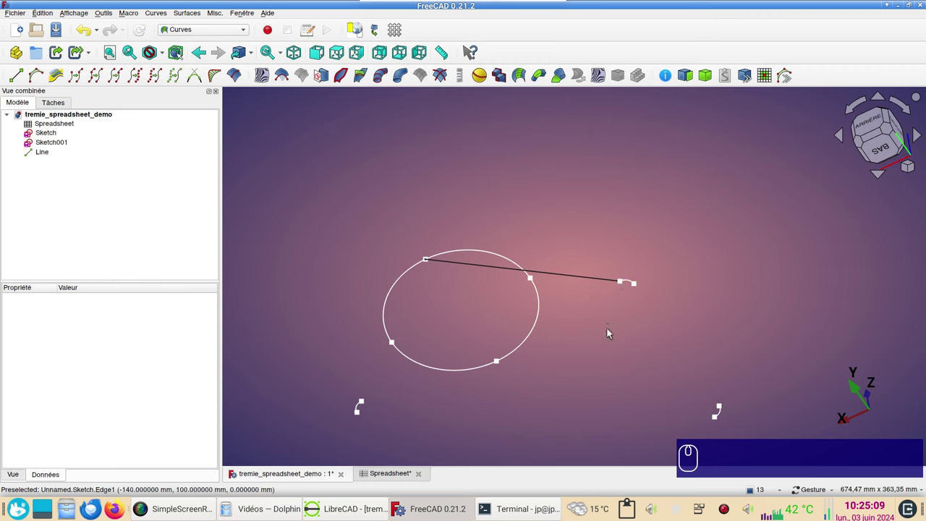
scroll(down, 3)
drag(627, 224, 614, 328)
key(v)
key(KP_2)
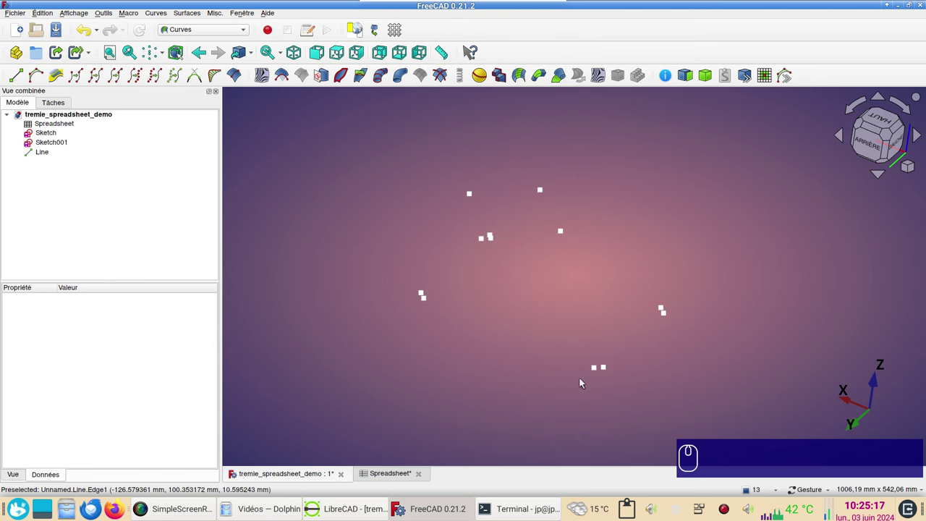
drag(557, 390, 598, 380)
Step: Add a second parametric line between a base corner point and another sketch vertex
click(605, 369)
click(612, 368)
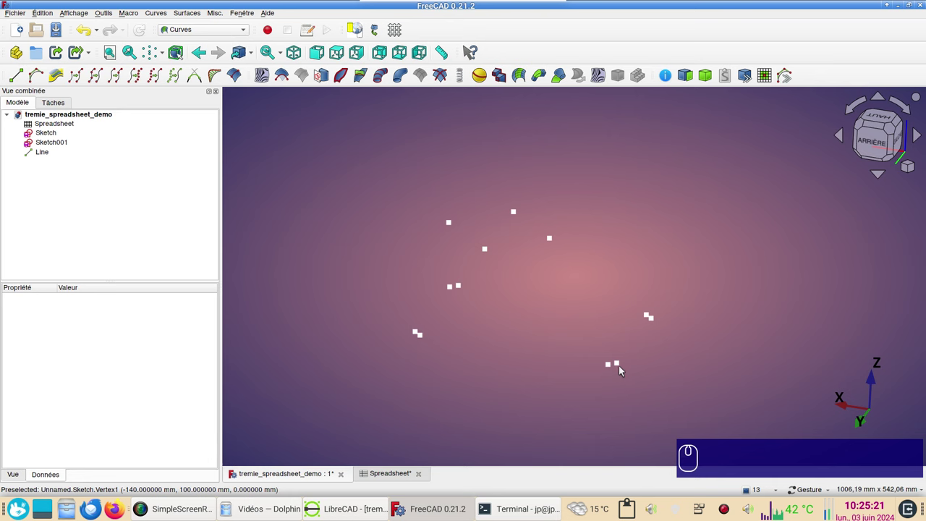
click(612, 366)
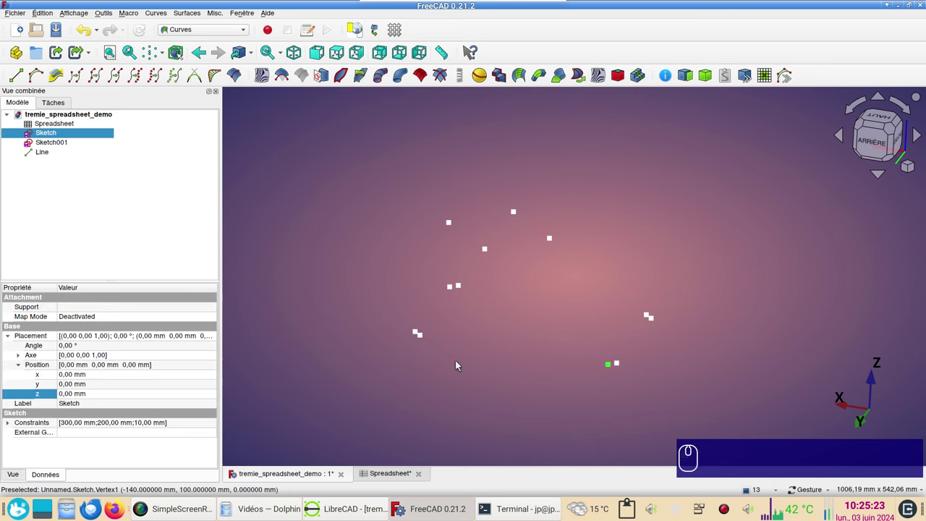
click(425, 336)
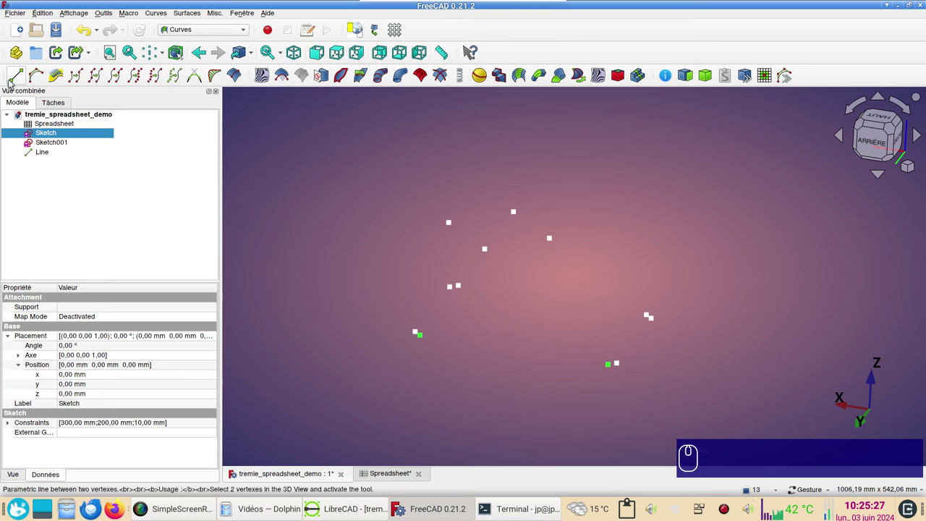
click(14, 82)
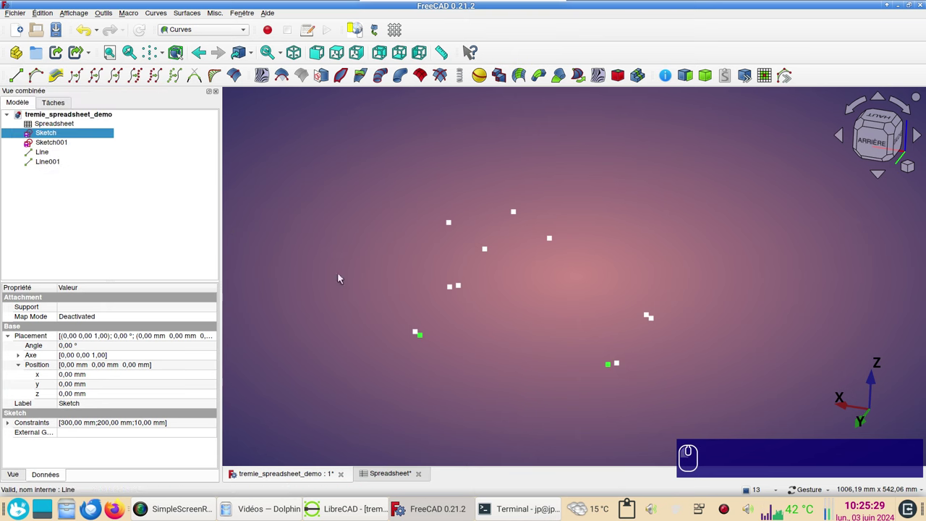
Step: Add the third parametric line closing the triangle between sketch vertices
click(436, 354)
click(427, 337)
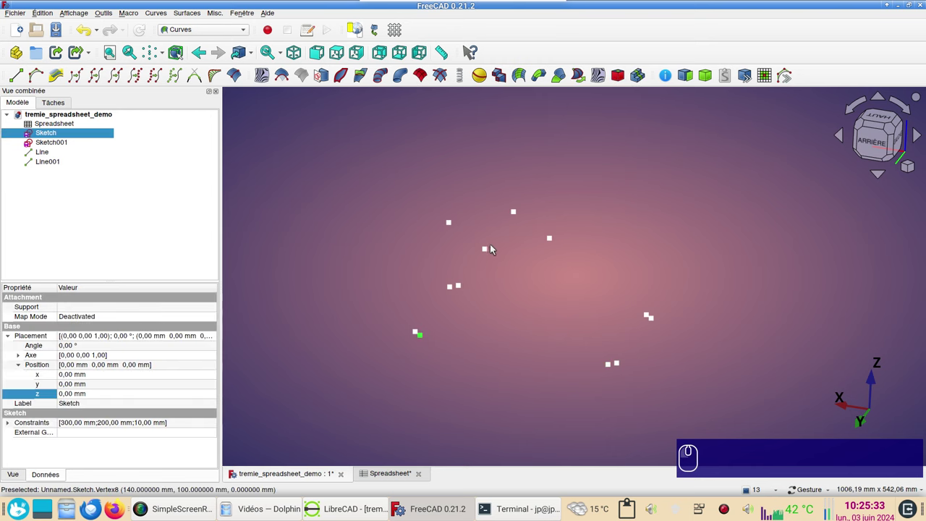
click(489, 251)
click(18, 82)
click(287, 183)
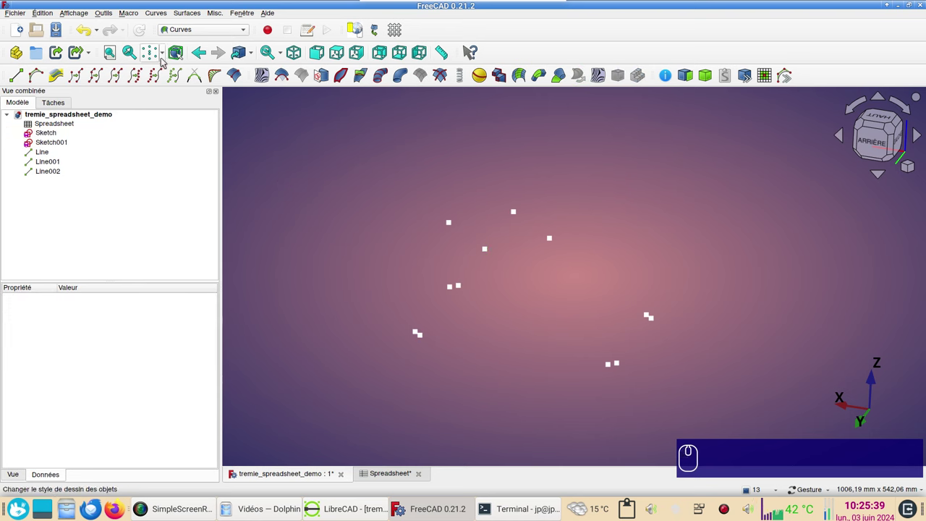
Step: Restore the draw style showing lines and select the triangle's bottom line
click(167, 61)
click(165, 68)
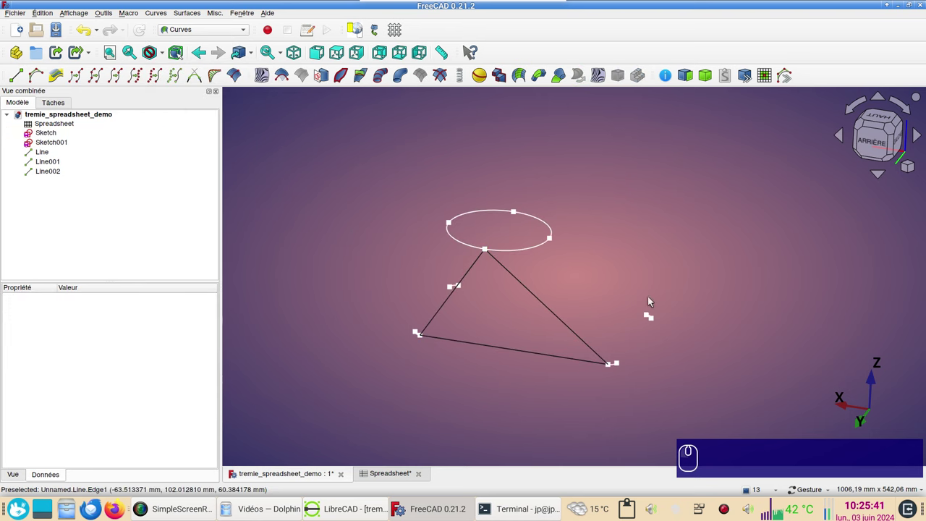
drag(681, 244, 709, 253)
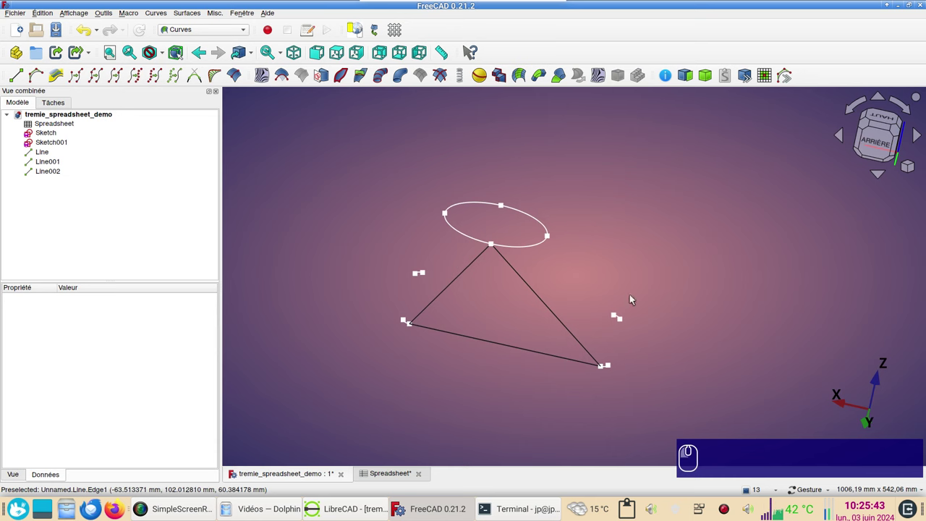
click(527, 349)
Step: Split the triangle's bottom Line001 at 50% into a SplitCurve
click(401, 386)
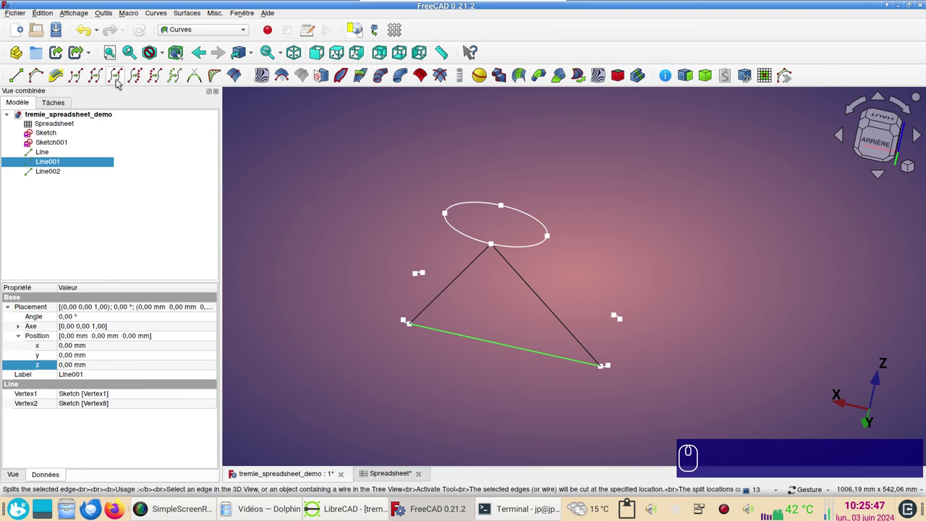
click(121, 82)
drag(512, 408, 518, 360)
click(519, 356)
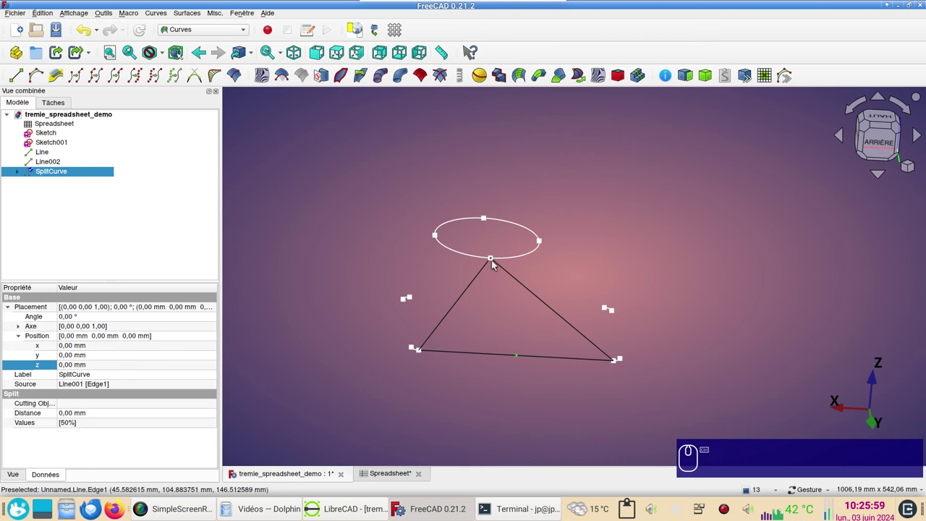
click(502, 282)
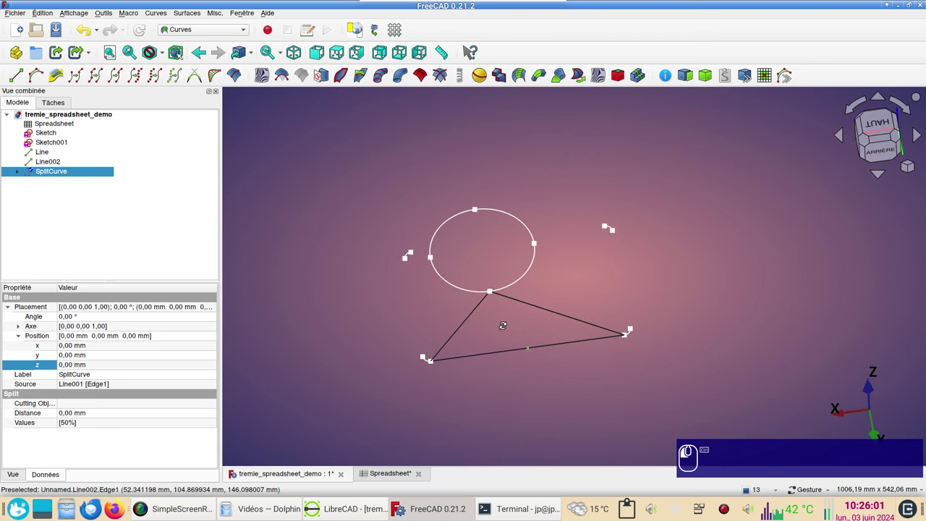
click(493, 293)
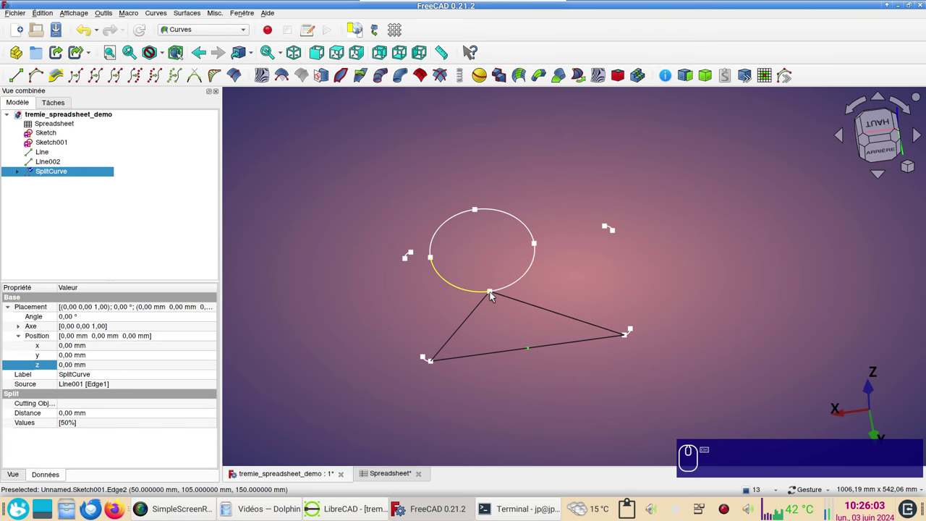
Step: Add Line003 from the ellipse point down to the split midpoint and view from the right
drag(512, 333, 512, 323)
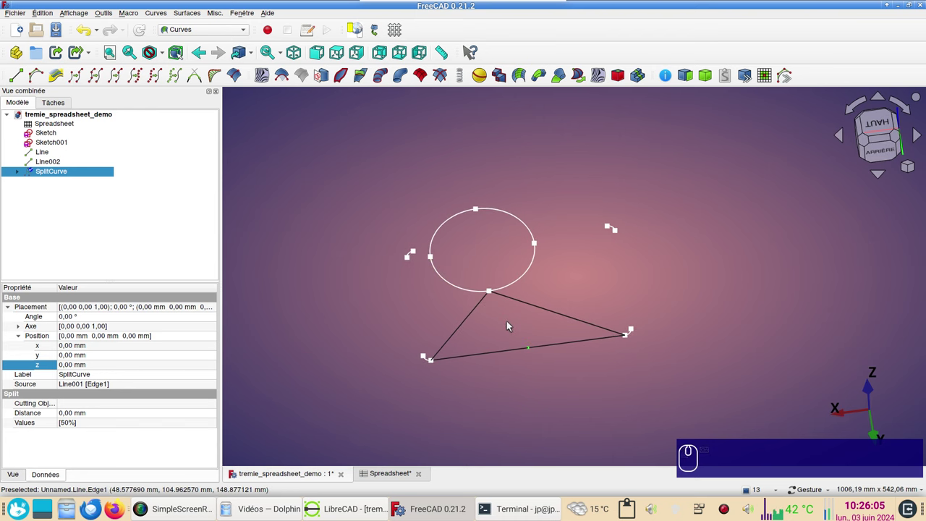
key(v)
key(KP_2)
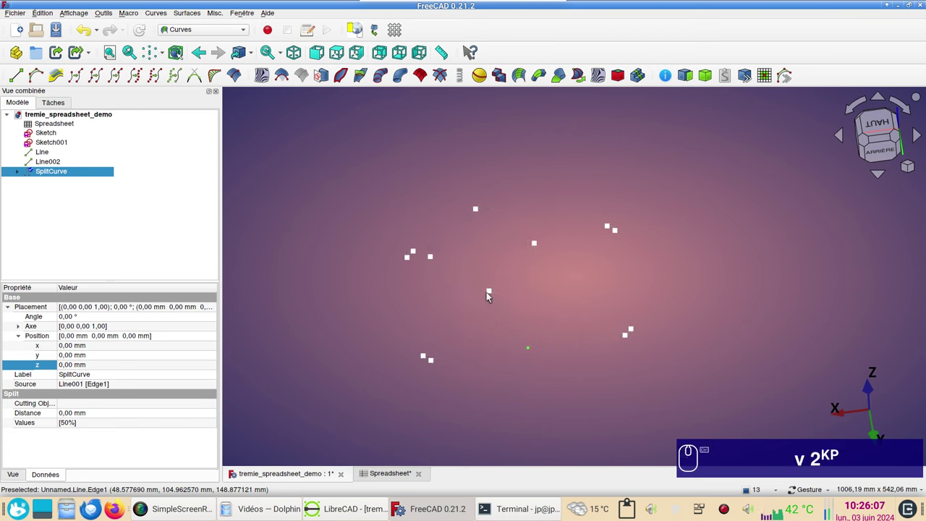
click(493, 293)
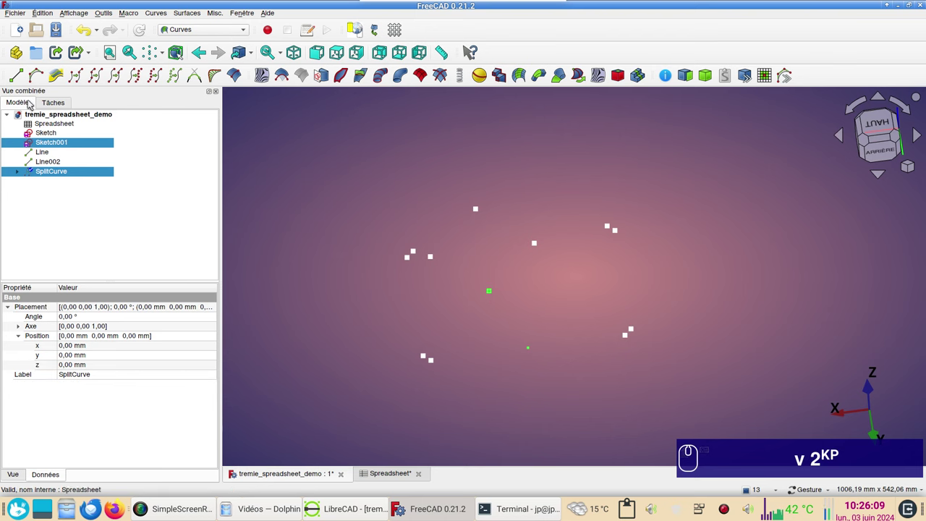
click(21, 81)
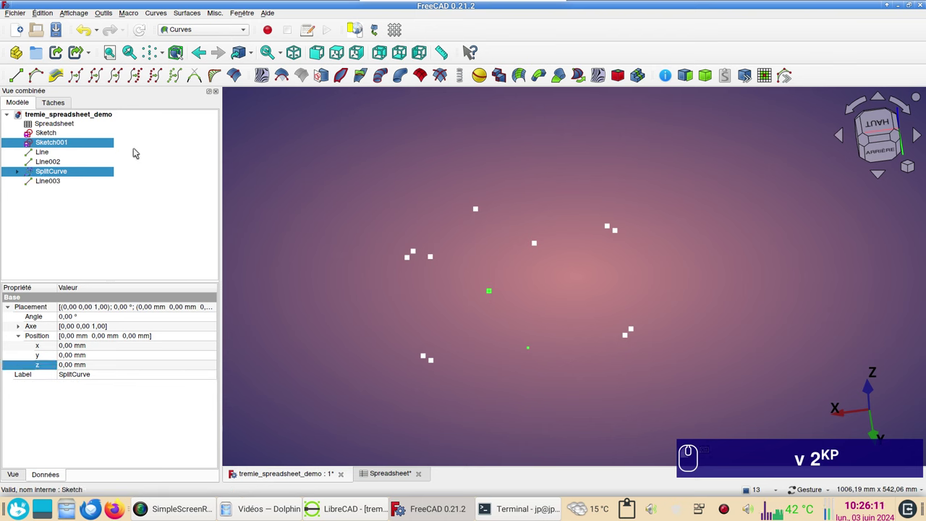
key(v)
key(KP_1)
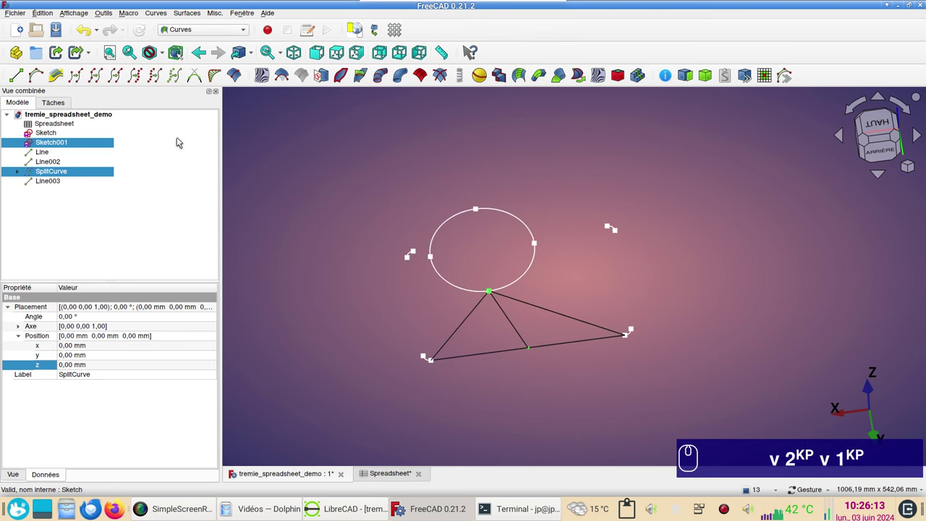
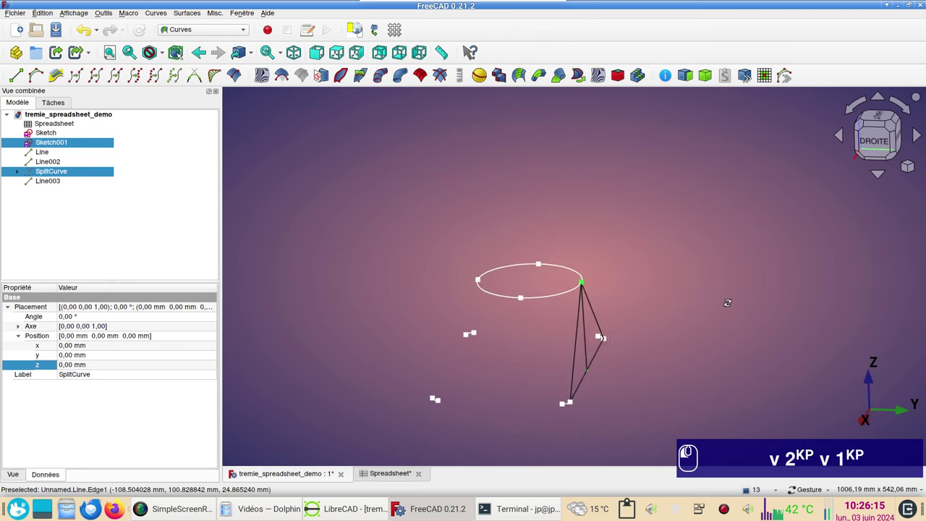
click(731, 306)
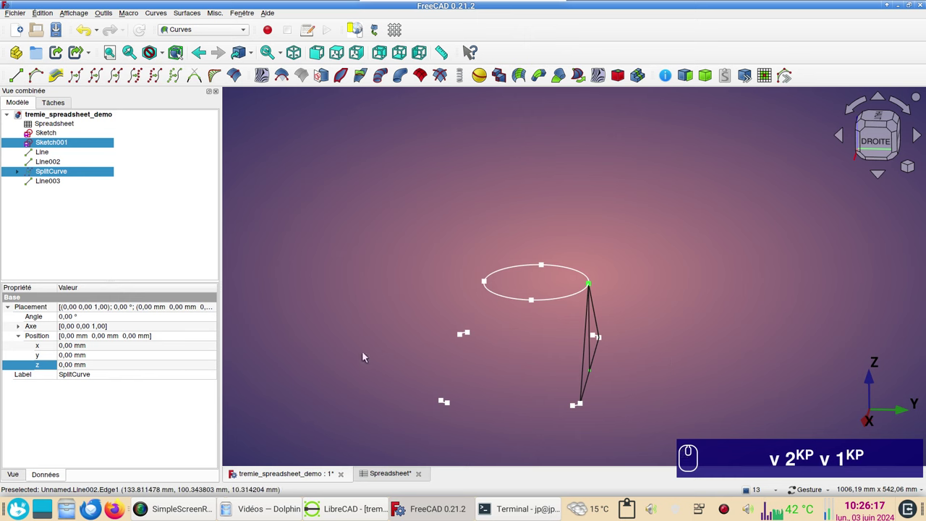
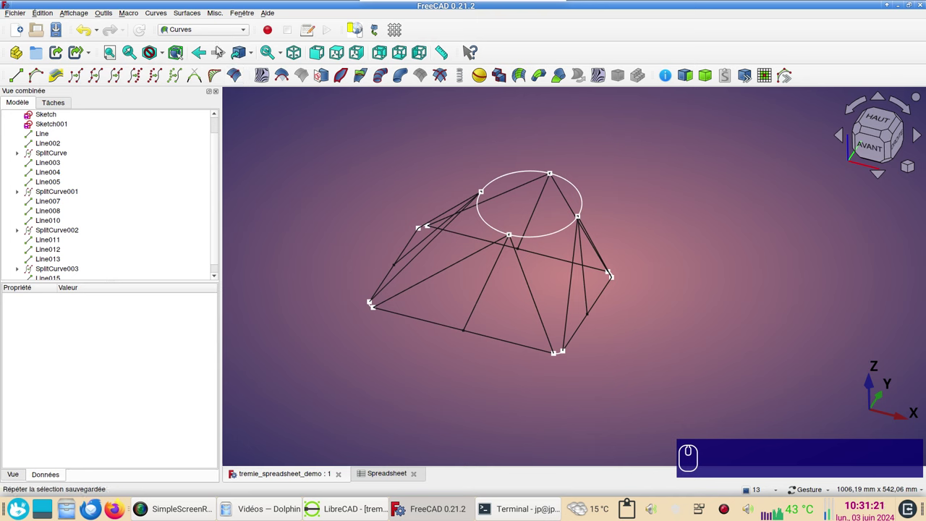
Step: Switch FreeCAD from the workbench selector to the Surface workbench
click(218, 36)
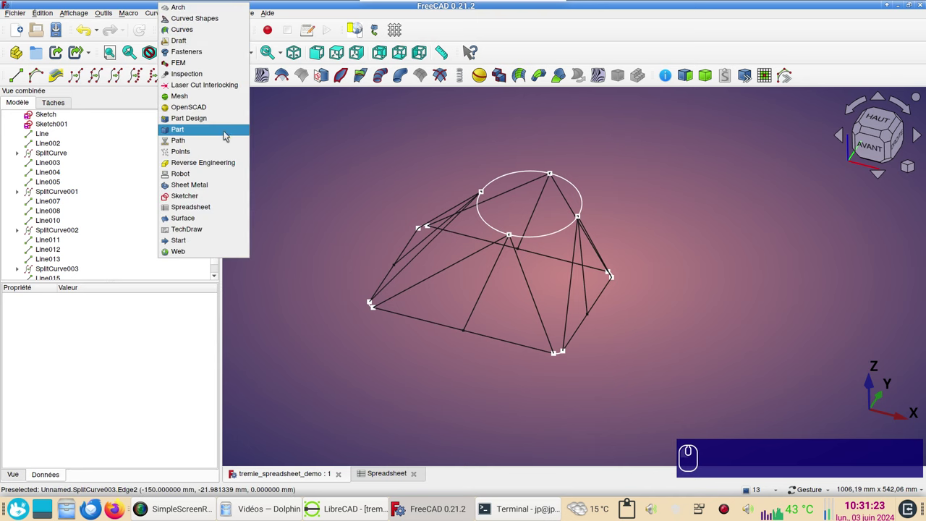
click(214, 216)
click(114, 13)
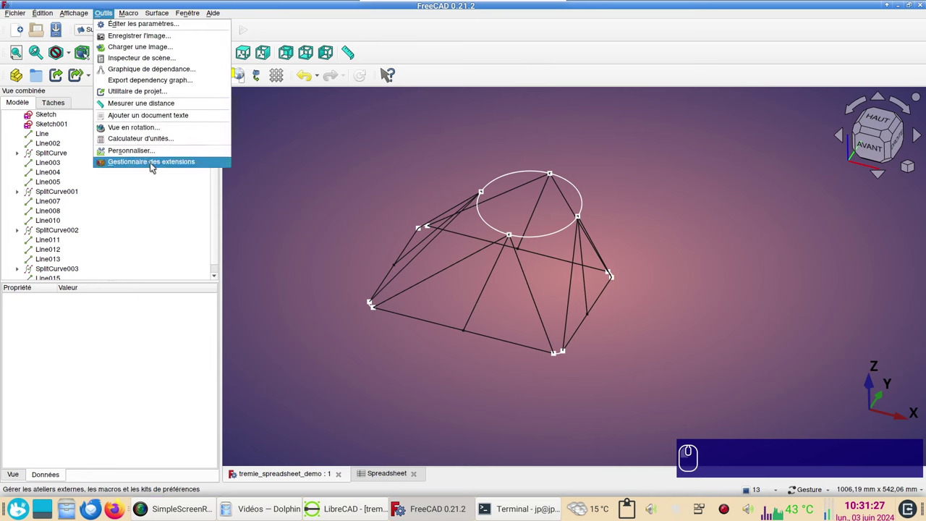
Step: Fill a triangular hopper face bounded by Line015, the SplitCurve003 edge and Line013
click(323, 182)
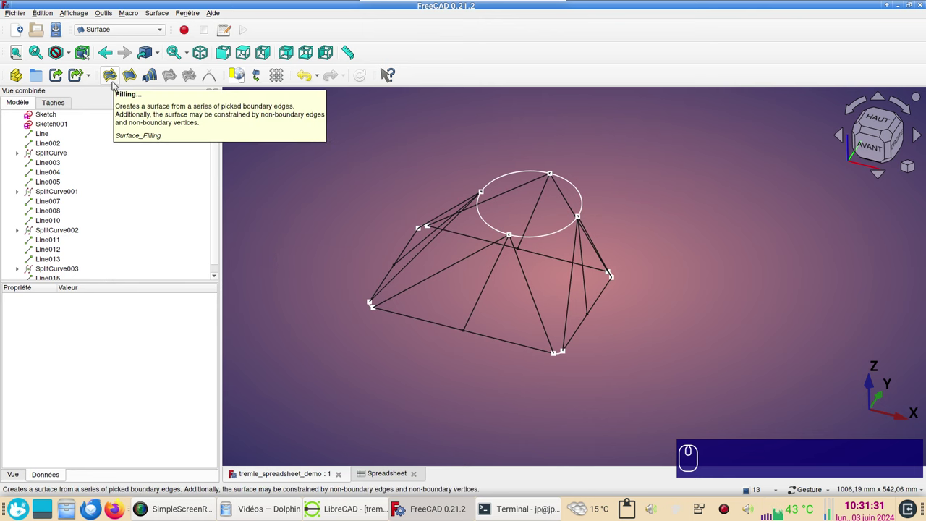
click(117, 85)
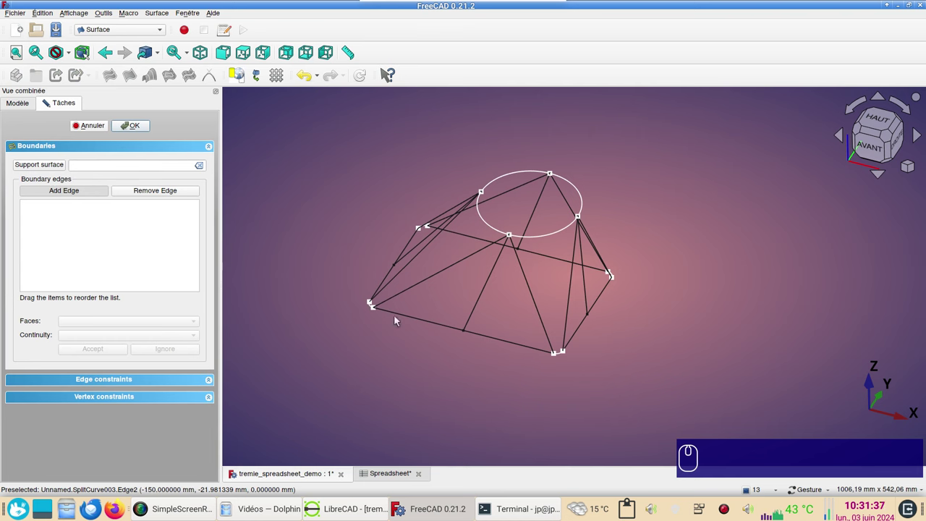
click(540, 309)
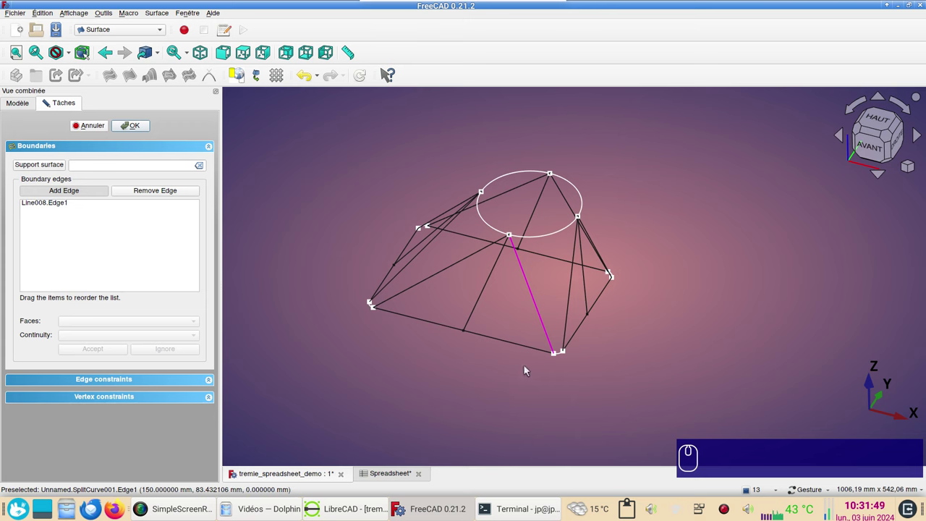
click(531, 348)
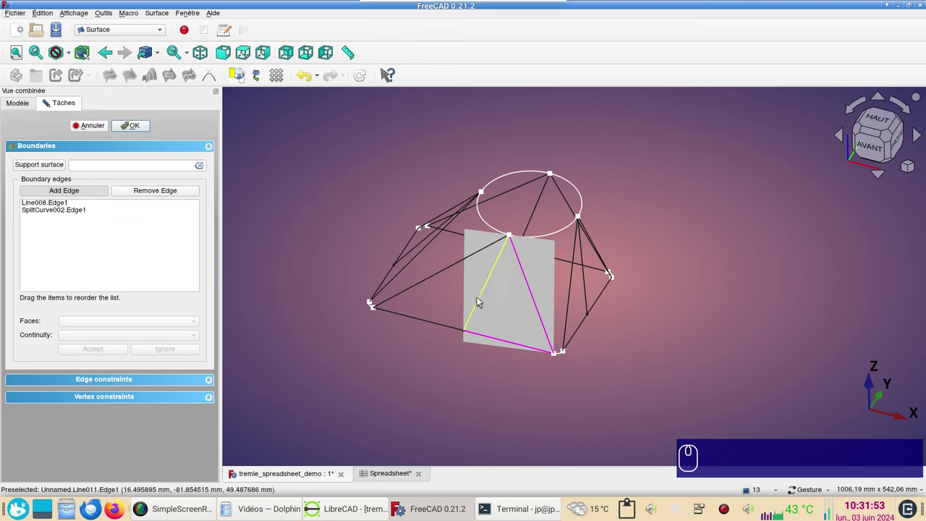
click(482, 299)
click(147, 134)
click(146, 157)
click(522, 319)
key(space)
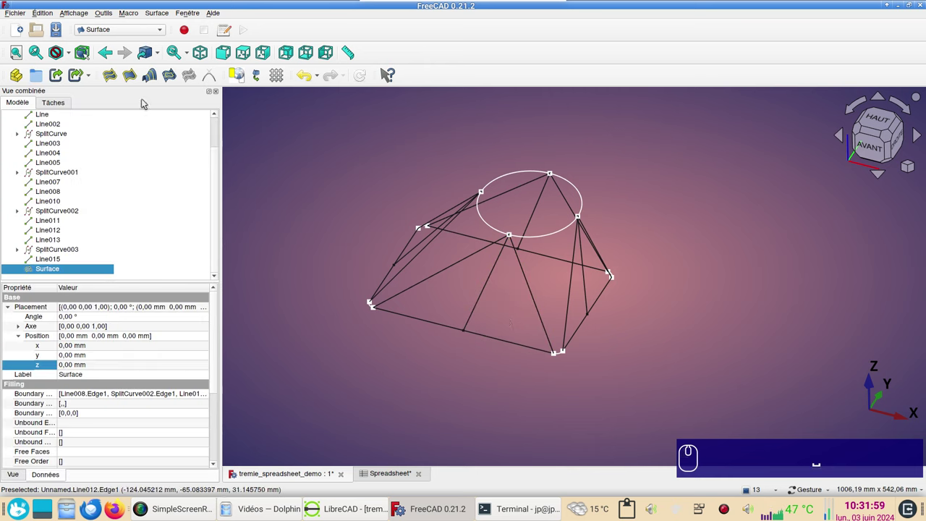
Step: Fill the next triangular faces from the front-midpoint line, base edge segments and slanted side lines
click(110, 77)
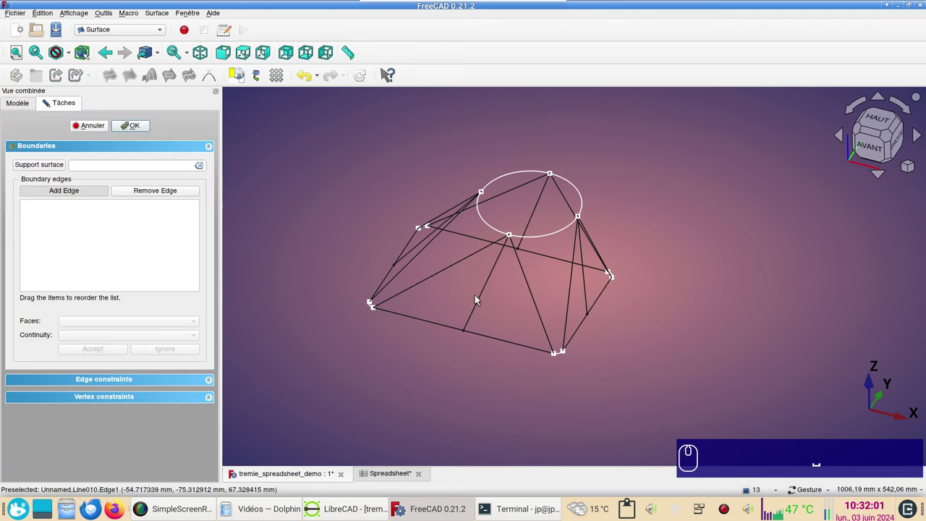
click(482, 303)
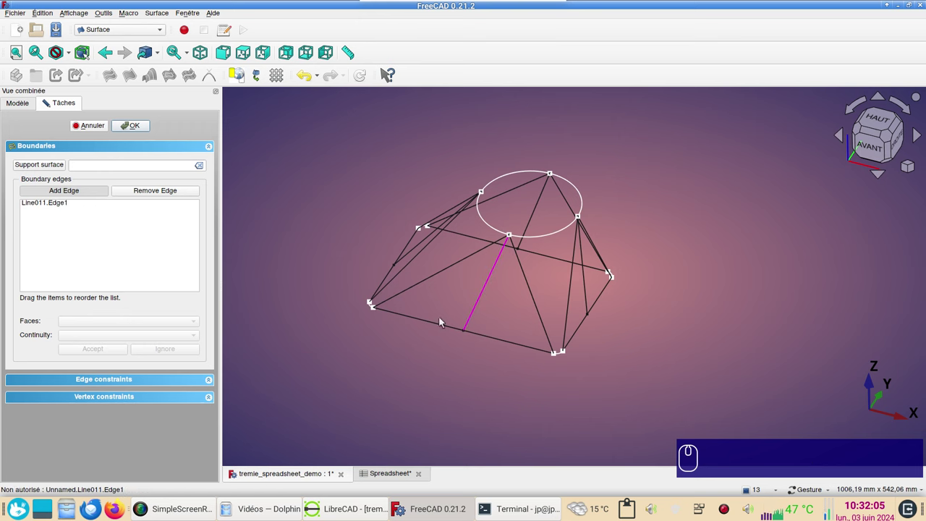
click(444, 326)
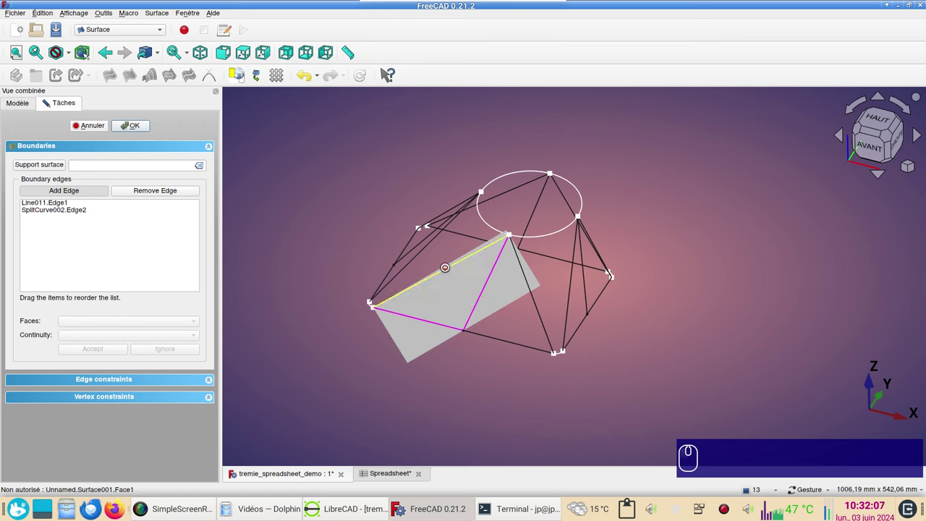
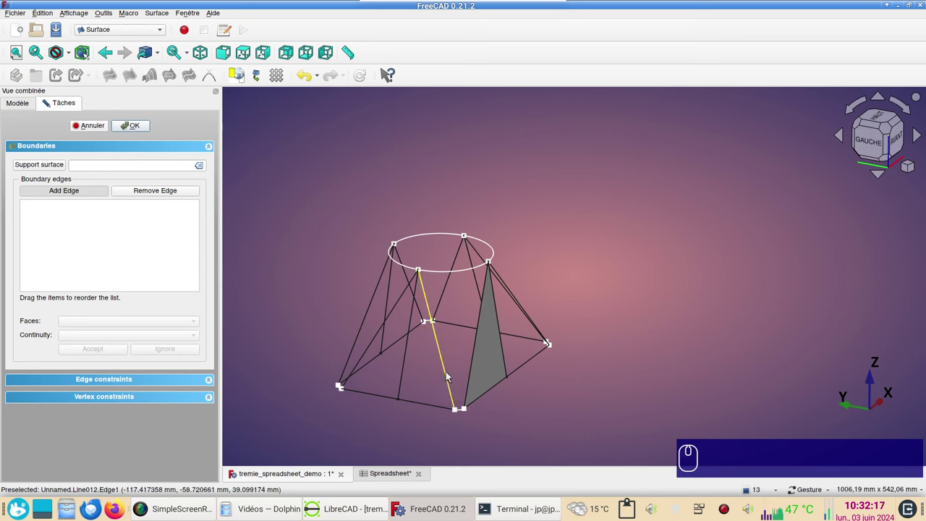
click(450, 378)
click(429, 403)
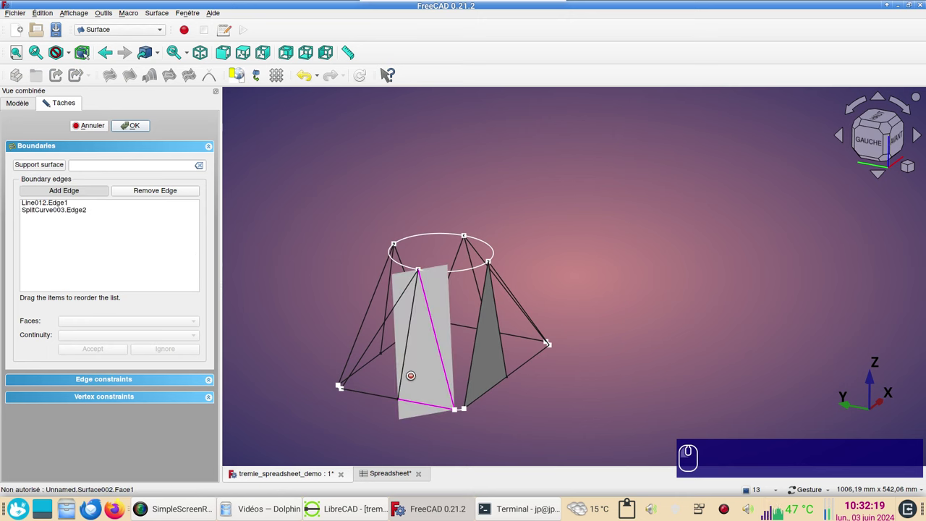
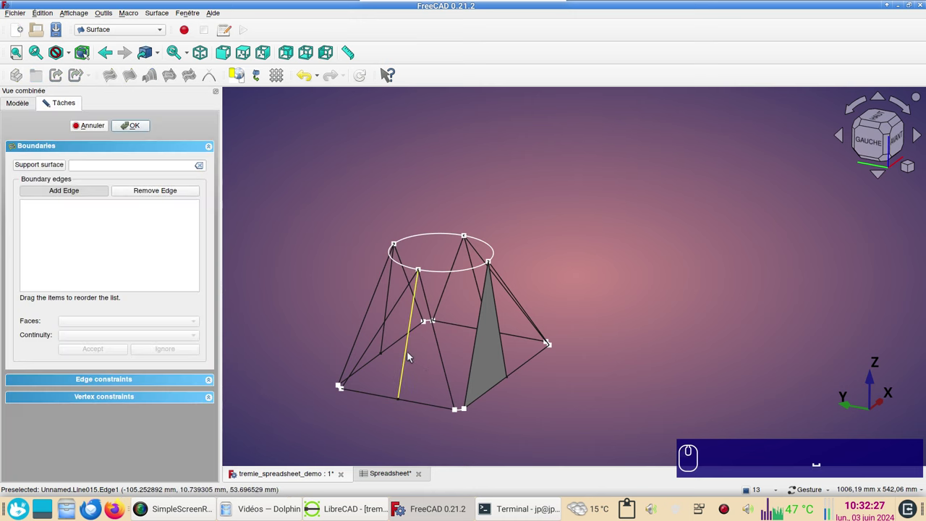
click(410, 358)
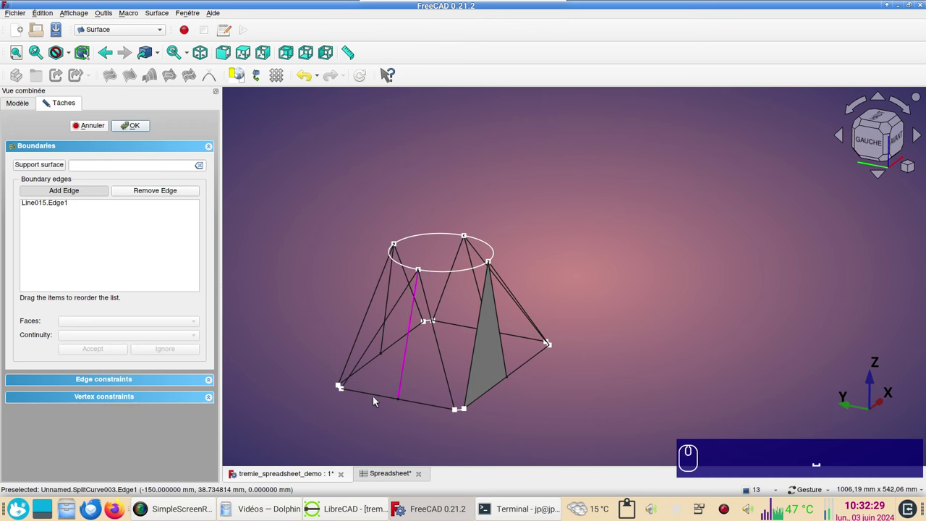
click(382, 396)
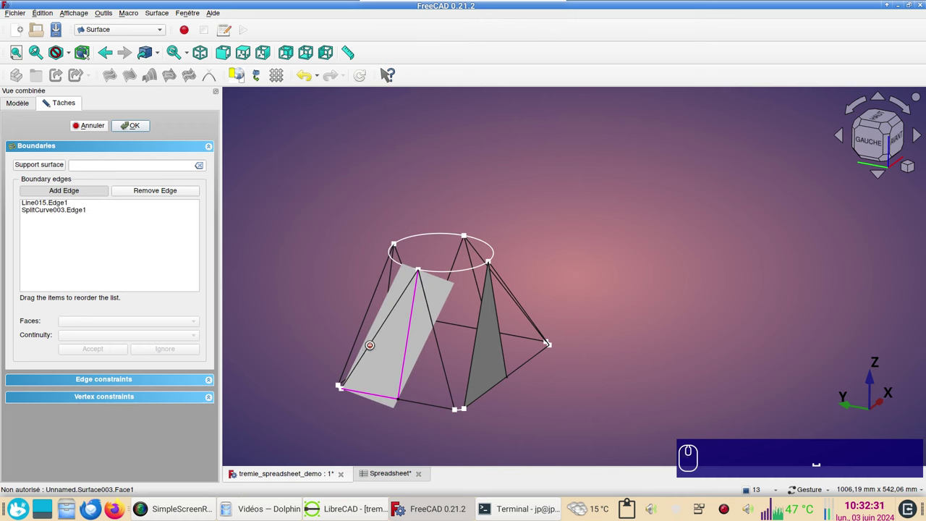
click(374, 343)
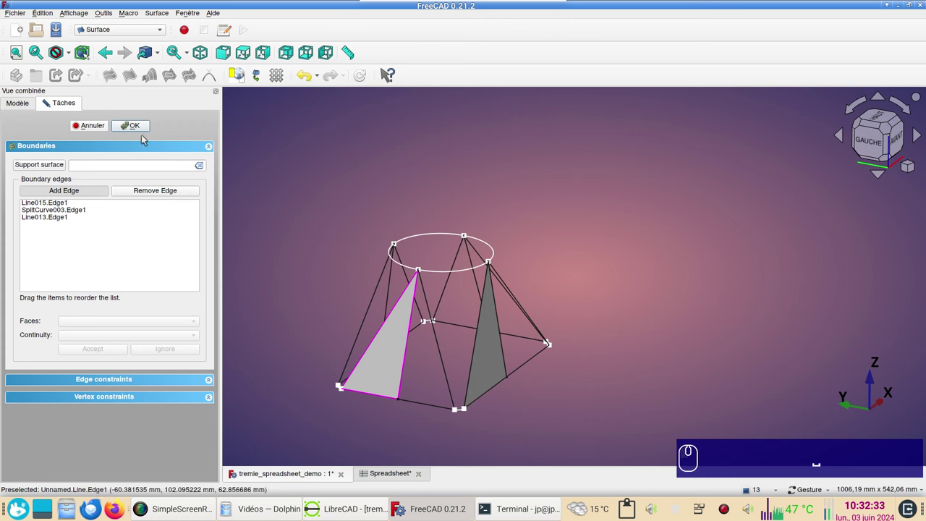
click(143, 129)
click(627, 379)
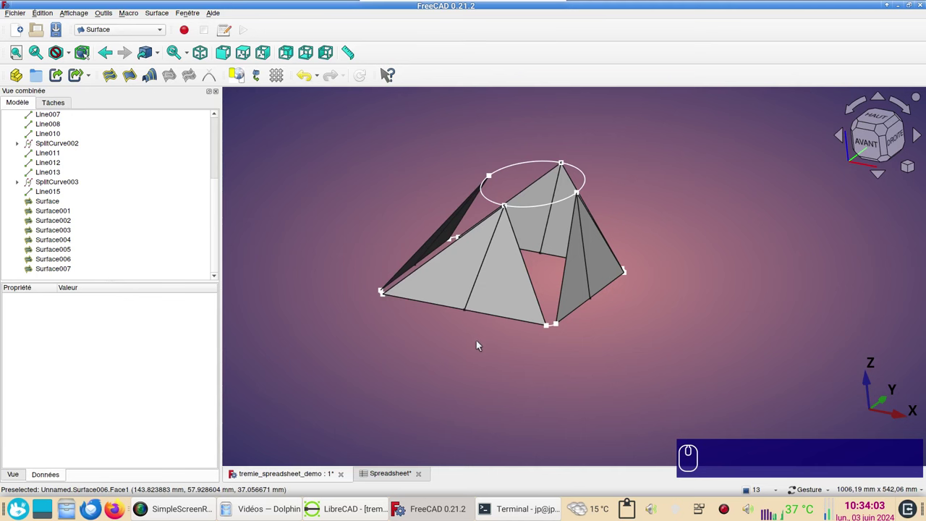
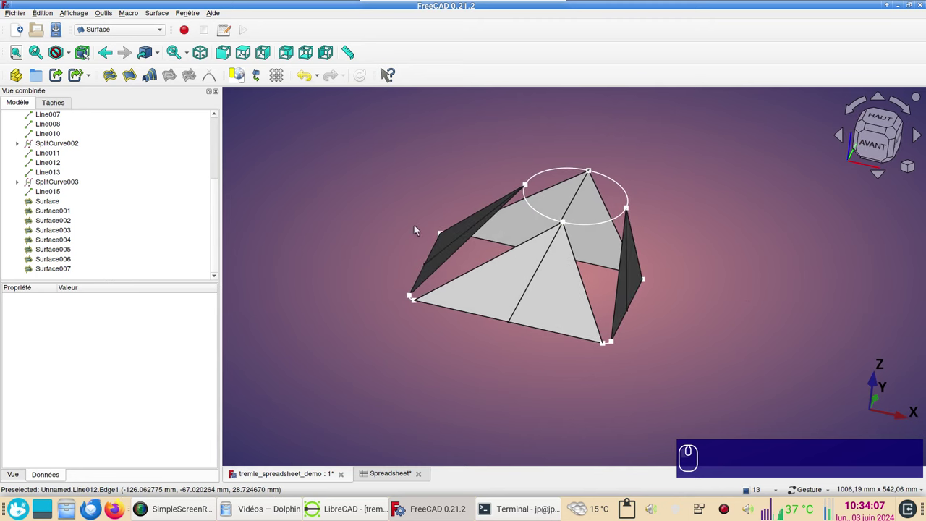
Step: Orbit the hopper to view another side before starting a new boundary-filled surface
drag(750, 348, 464, 279)
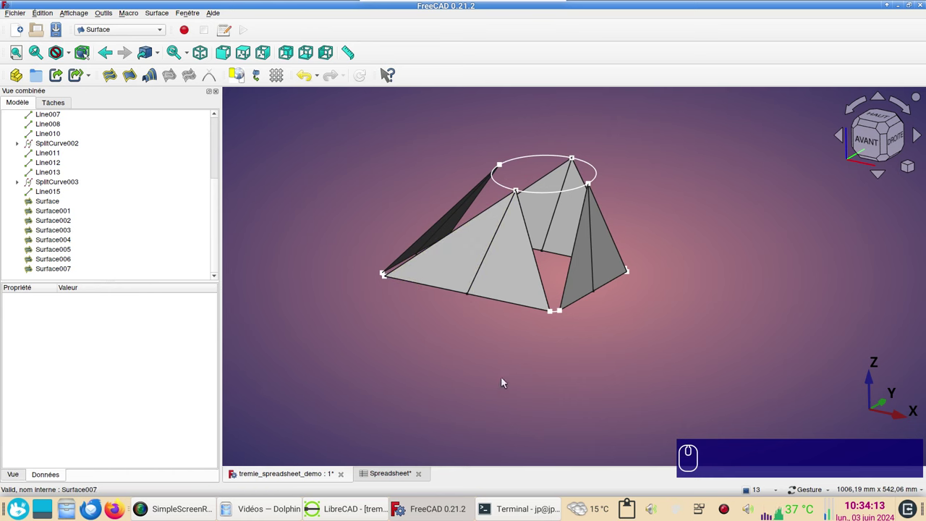
scroll(up, 3)
right_click(537, 364)
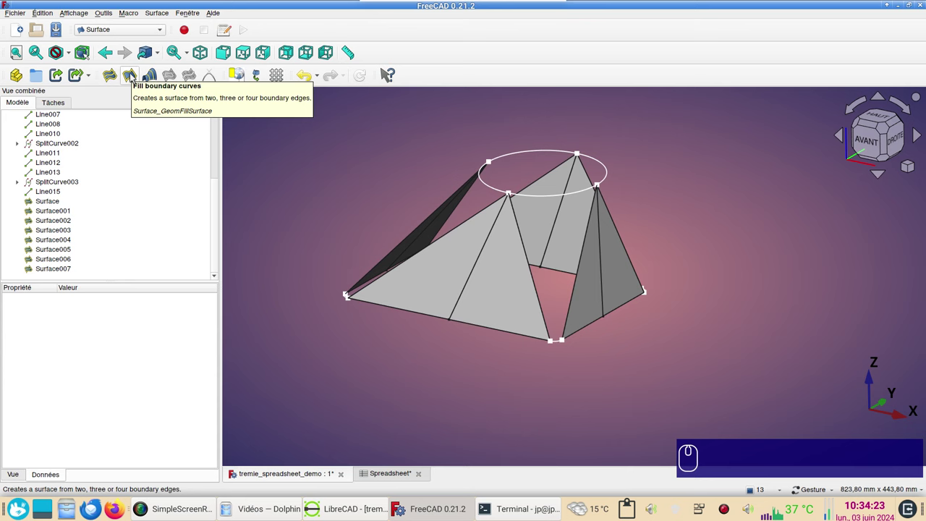
Step: Add a top-circle arc and the base corner edge as boundaries of a curved patch
click(135, 75)
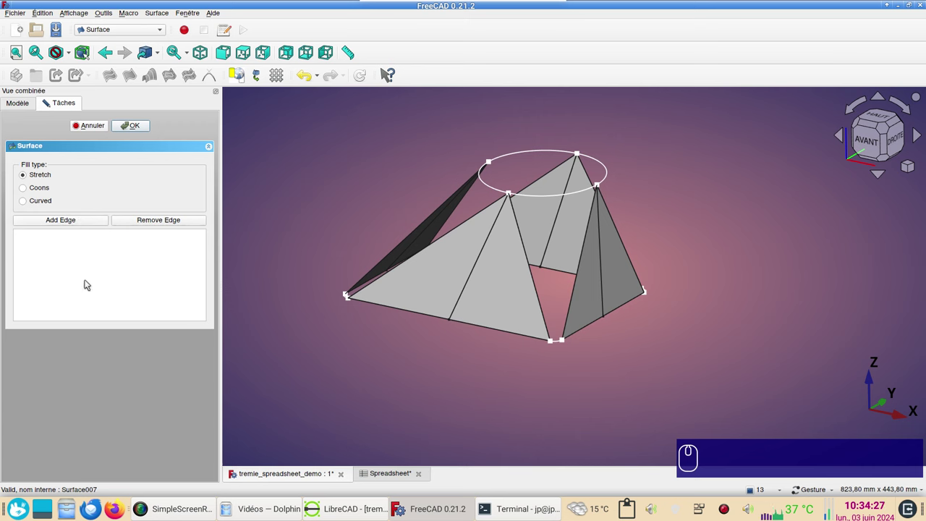
click(96, 225)
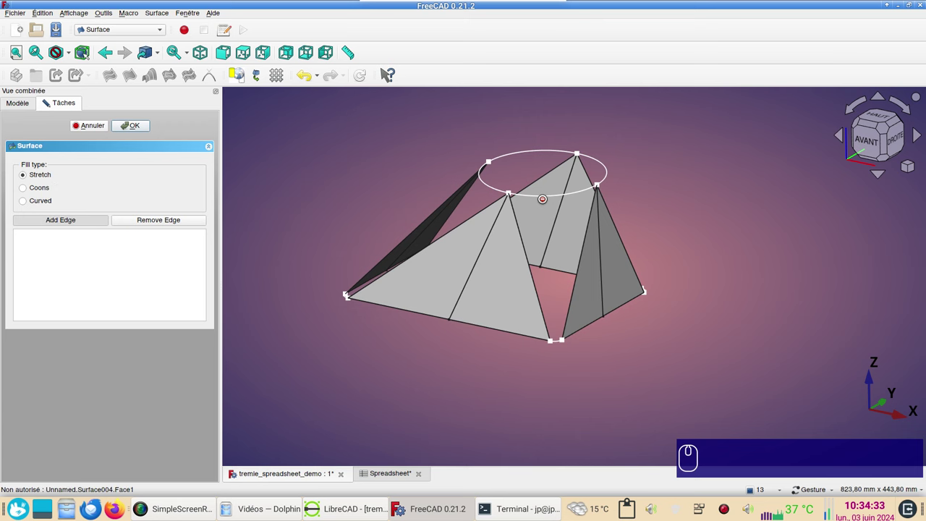
click(545, 202)
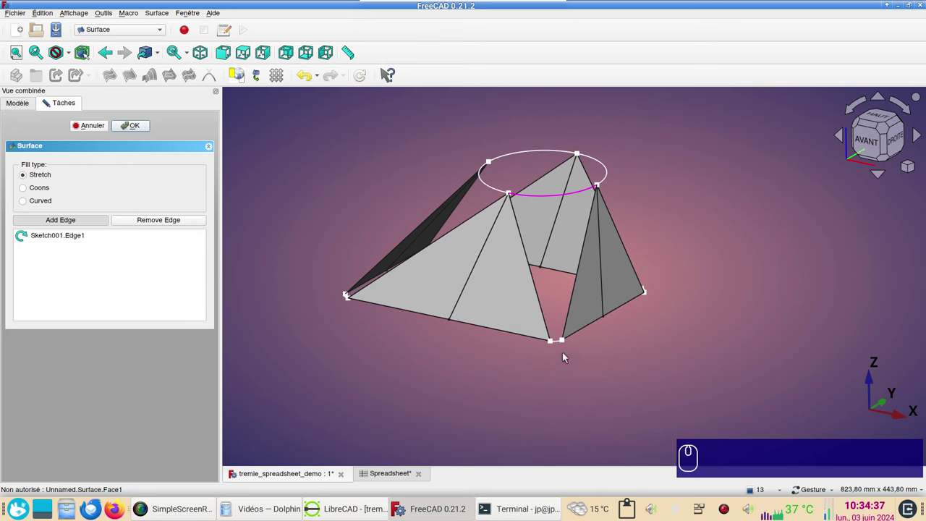
click(561, 342)
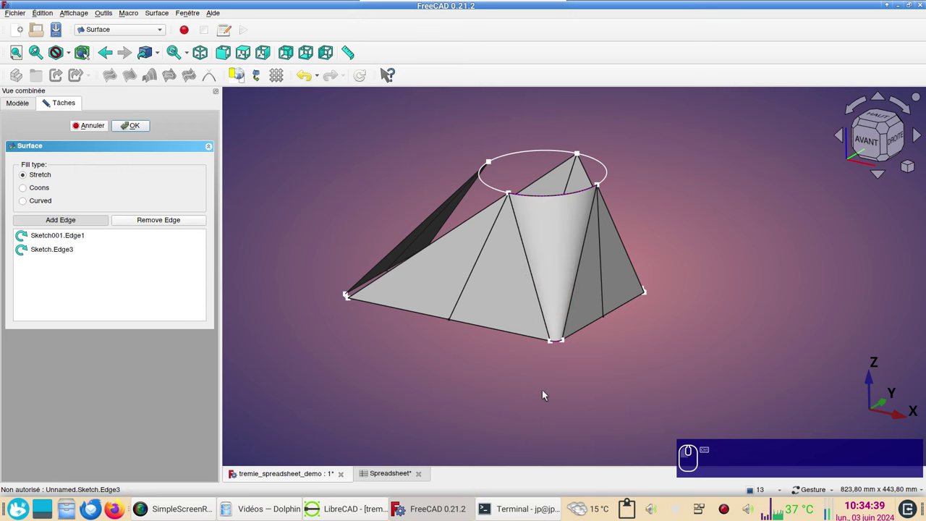
Step: Confirm the curved conical patch Surface008 and begin the next boundary fill
click(451, 361)
click(748, 264)
click(810, 308)
middle_click(805, 308)
right_click(283, 244)
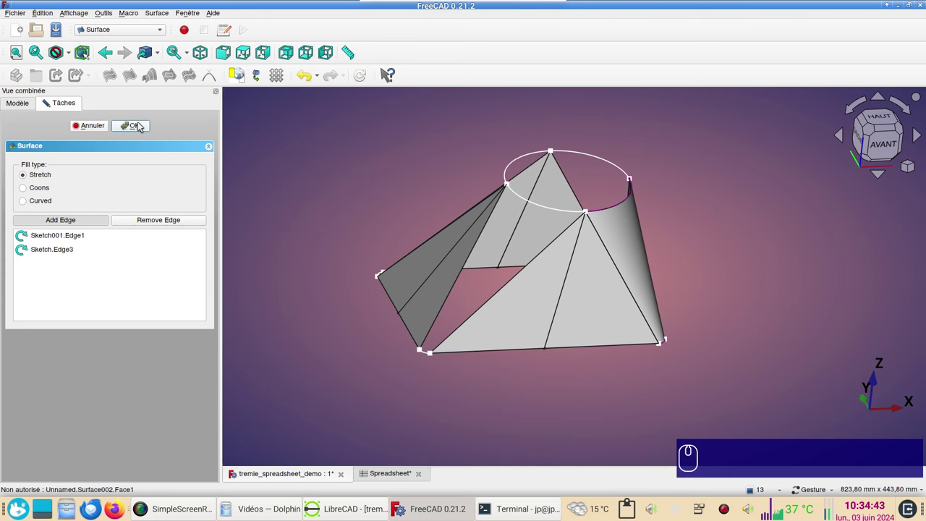
click(139, 124)
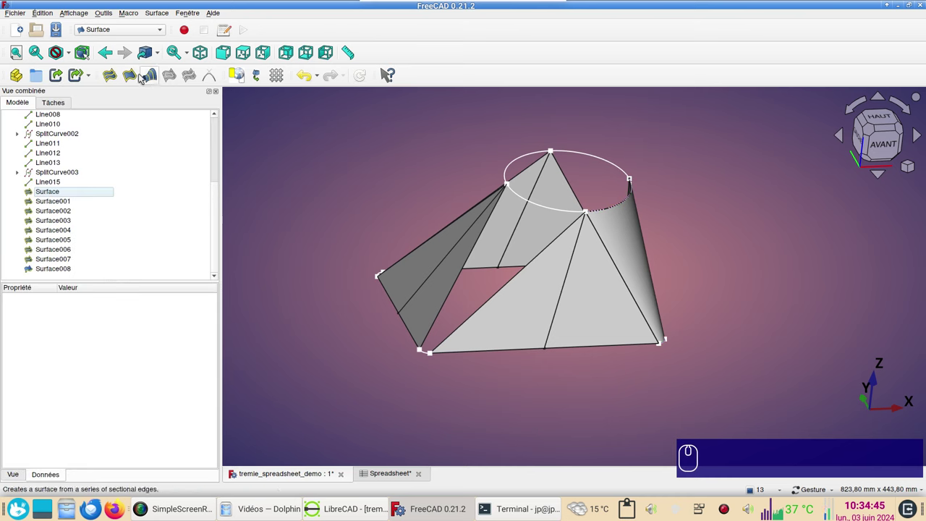
click(138, 78)
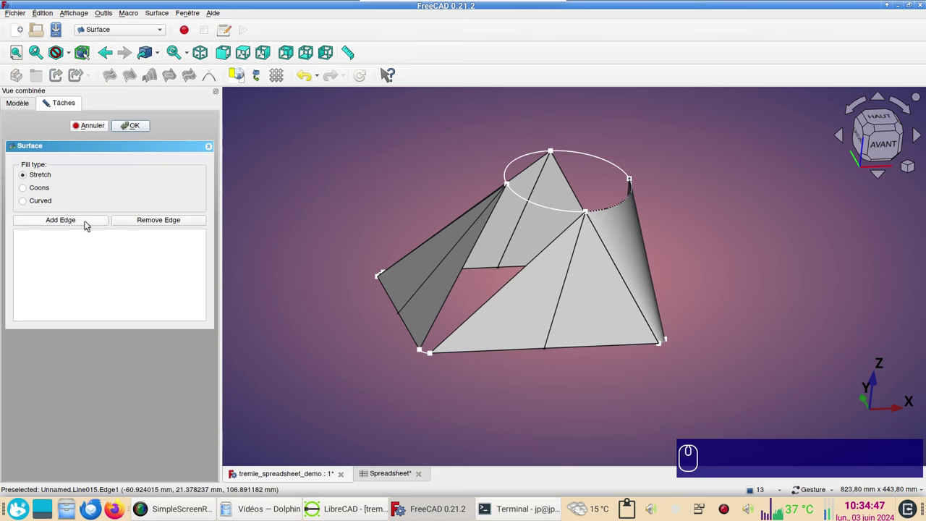
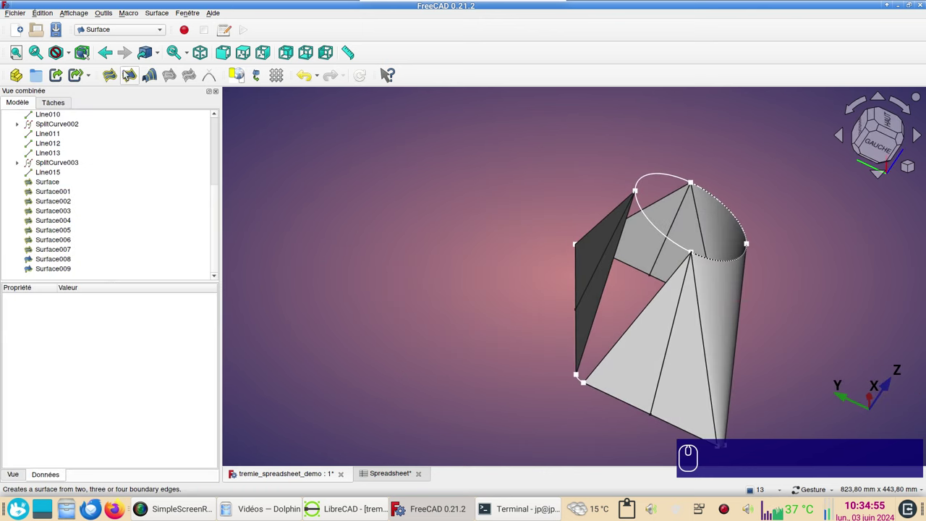
Step: Finish the last surface and tile the 3D view and spreadsheet side by side
click(132, 81)
click(515, 387)
click(194, 15)
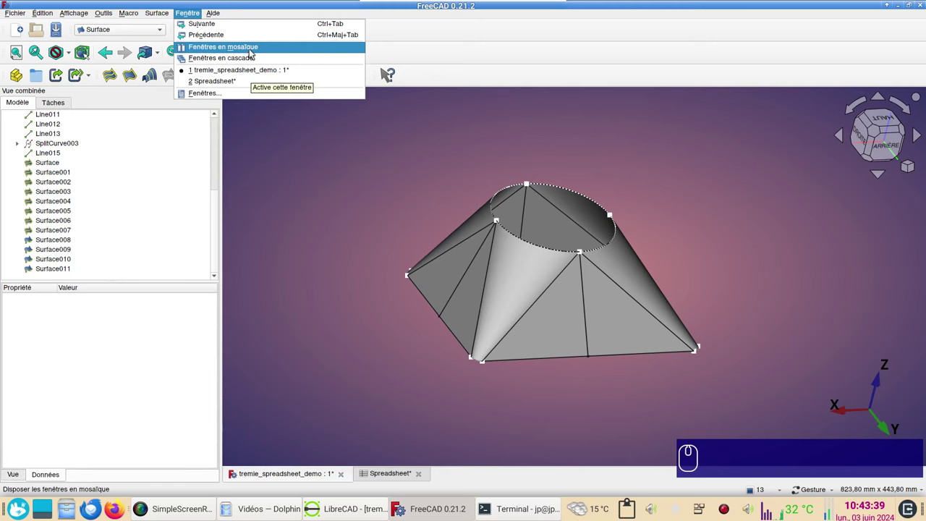
click(254, 52)
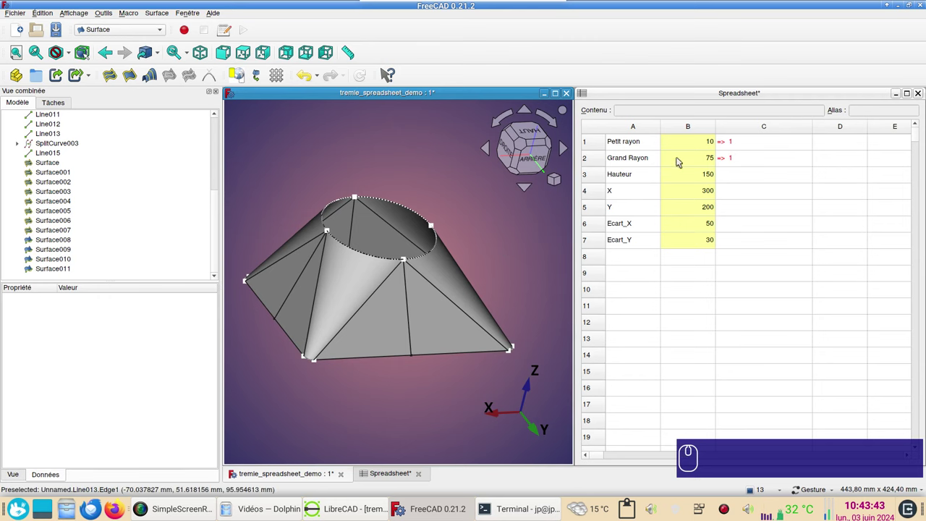
Step: Set Grand Rayon to 50 and Hauteur to 60 to watch the hopper reshape
click(682, 160)
key(KP_5)
key(KP_0)
key(Return)
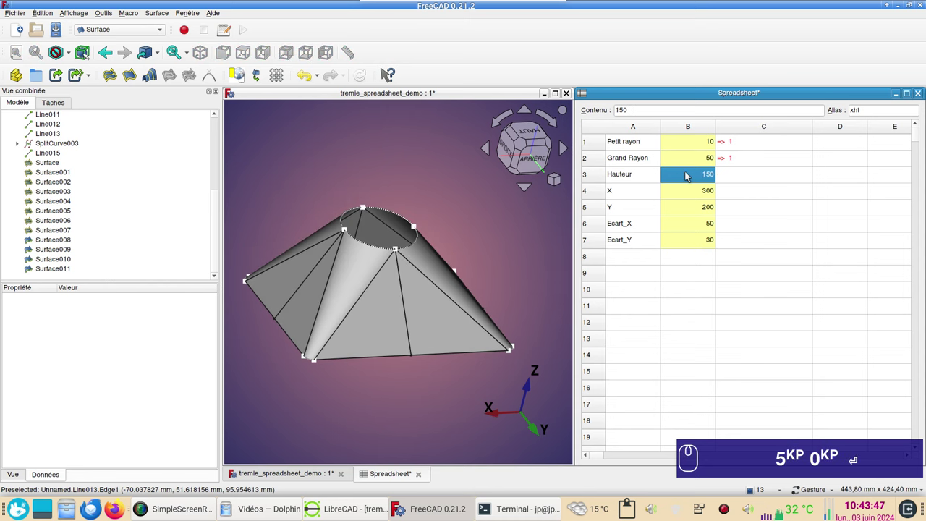
key(KP_6)
key(KP_0)
key(Return)
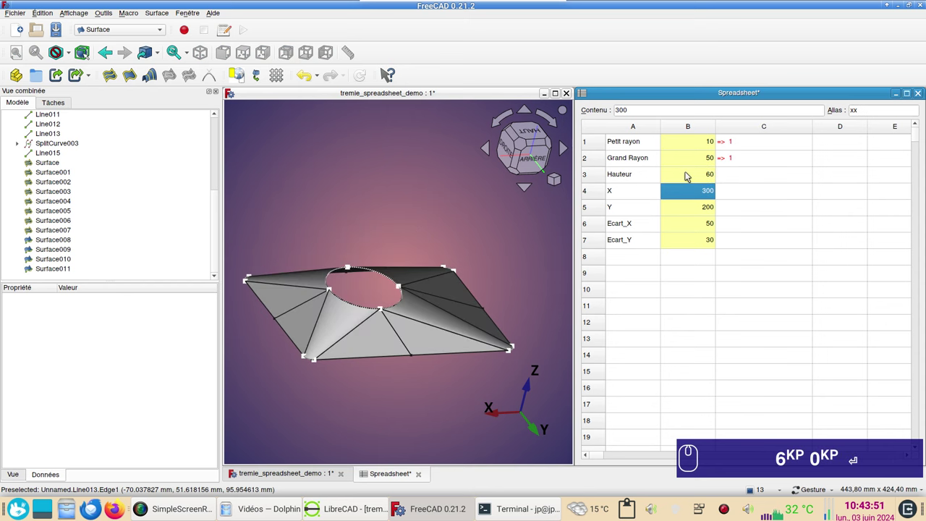
Step: Restore Hauteur to 150 and Grand Rayon to 75 in the spreadsheet
click(688, 182)
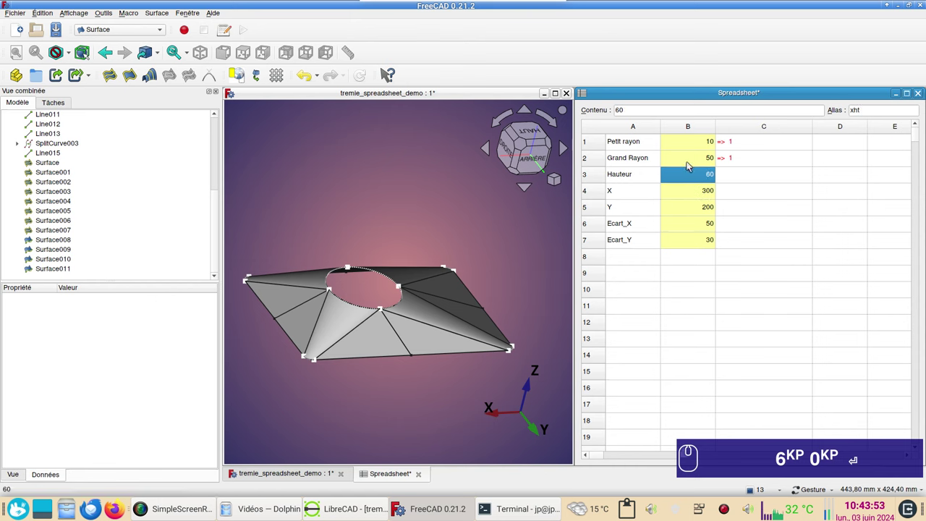
key(KP_1)
key(KP_5)
key(KP_0)
click(692, 162)
key(KP_7)
key(KP_5)
key(Return)
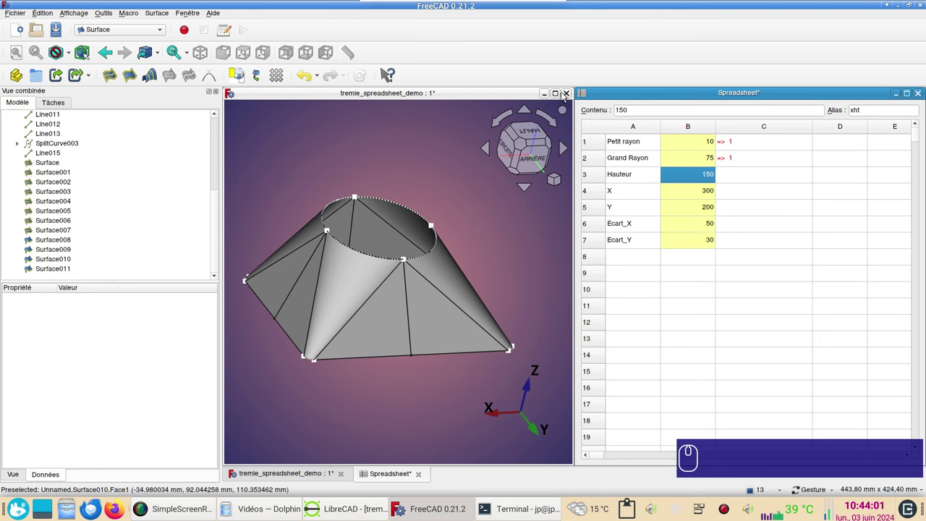
Step: Maximise the 3D view, show the hopper isometric and select the Surface007 face
click(559, 94)
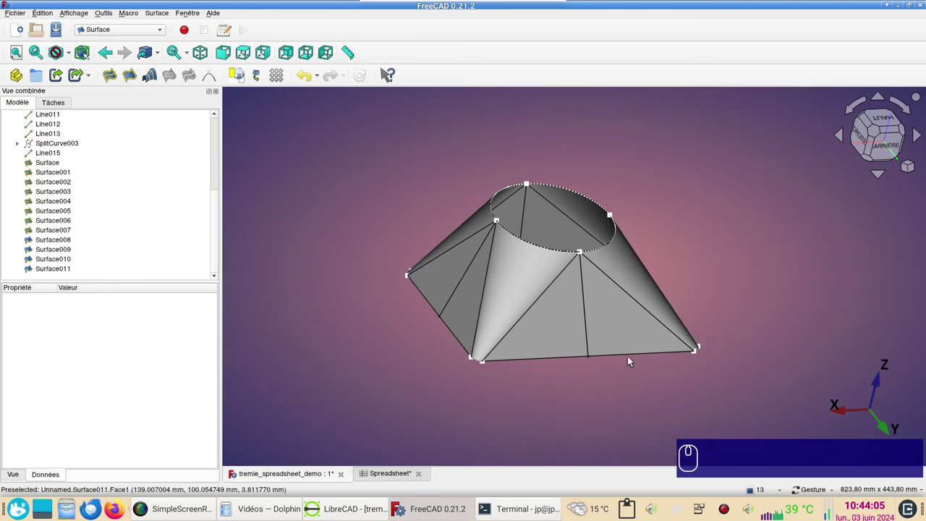
key(KP_0)
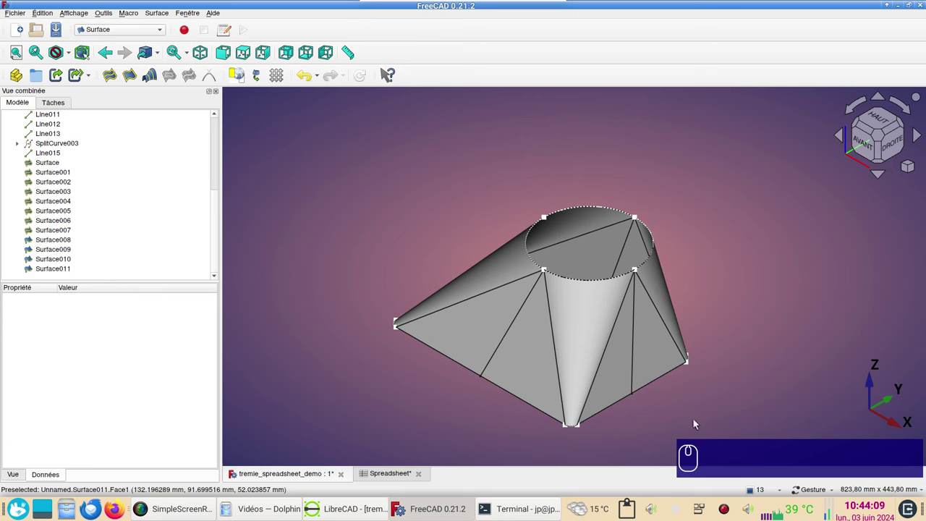
right_click(690, 424)
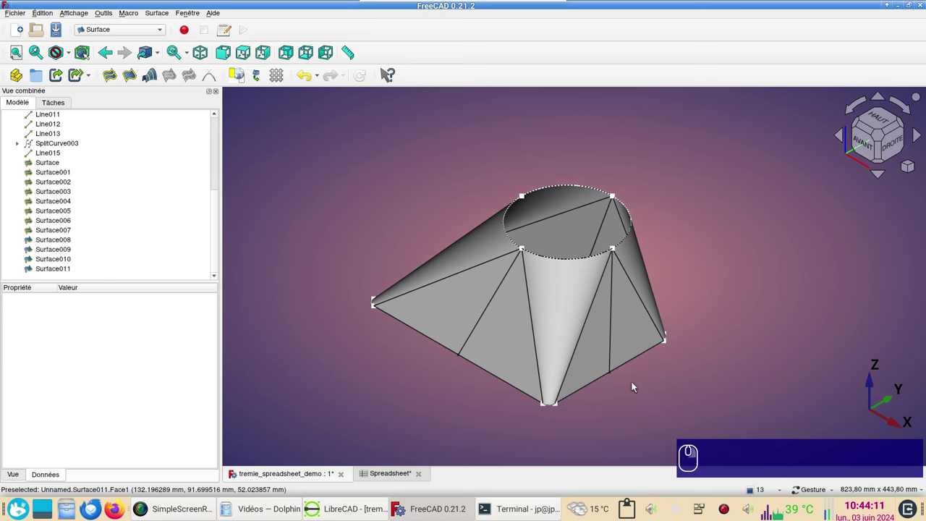
click(595, 372)
click(139, 32)
Step: In the Part workbench, union a first group of hopper faces, accepting the non-solid warning
click(141, 126)
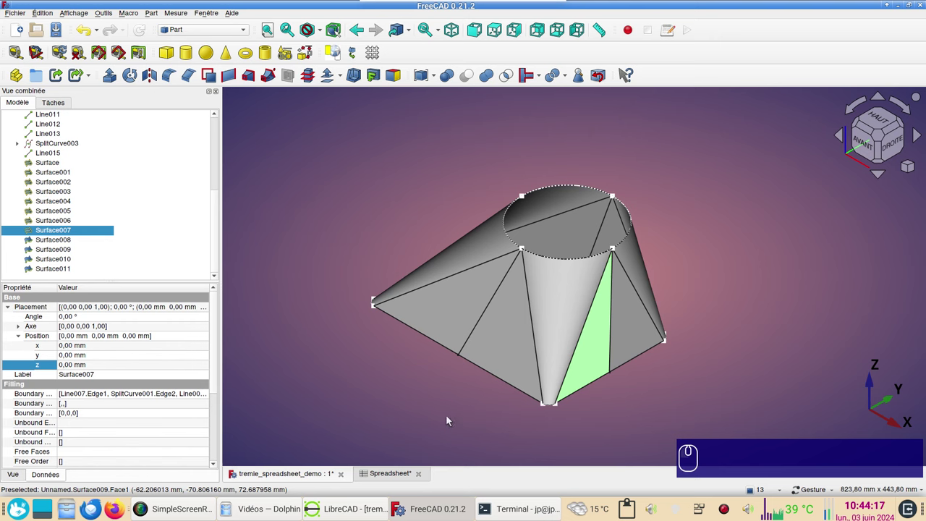
drag(575, 342, 549, 235)
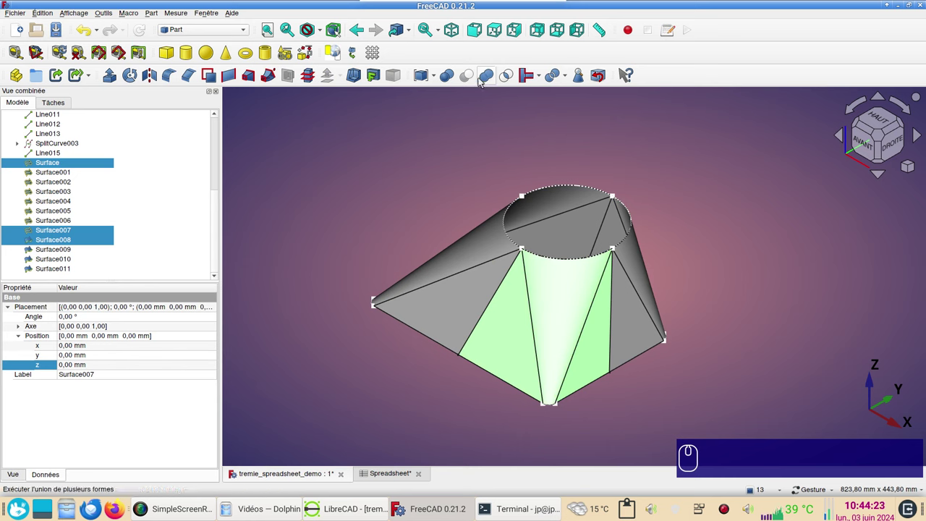
click(488, 81)
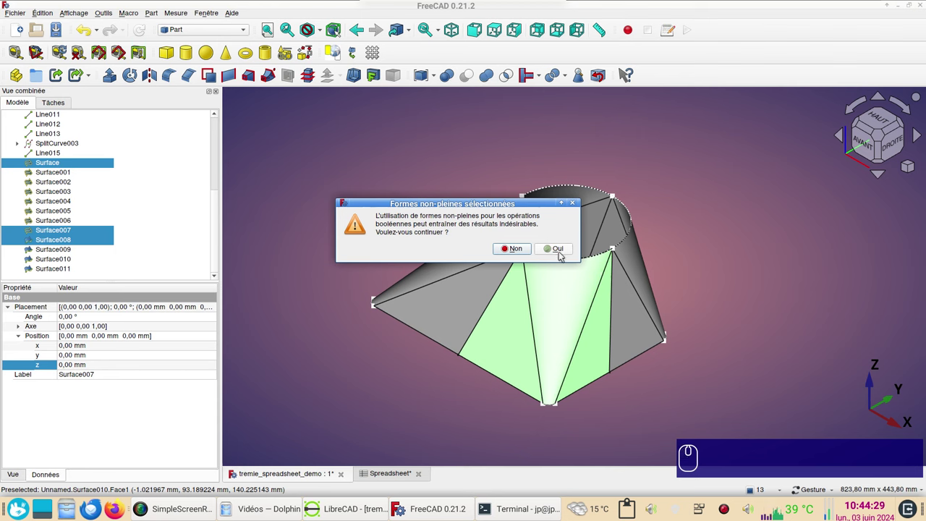
click(563, 248)
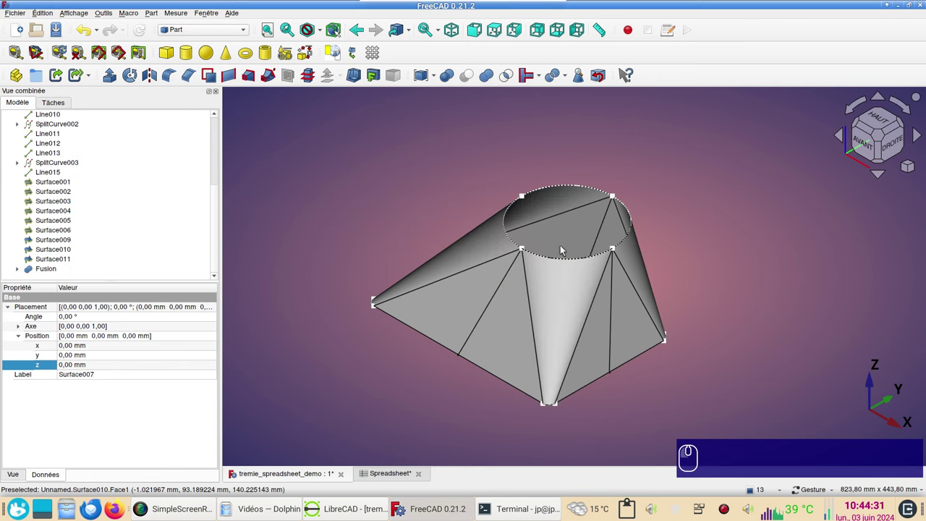
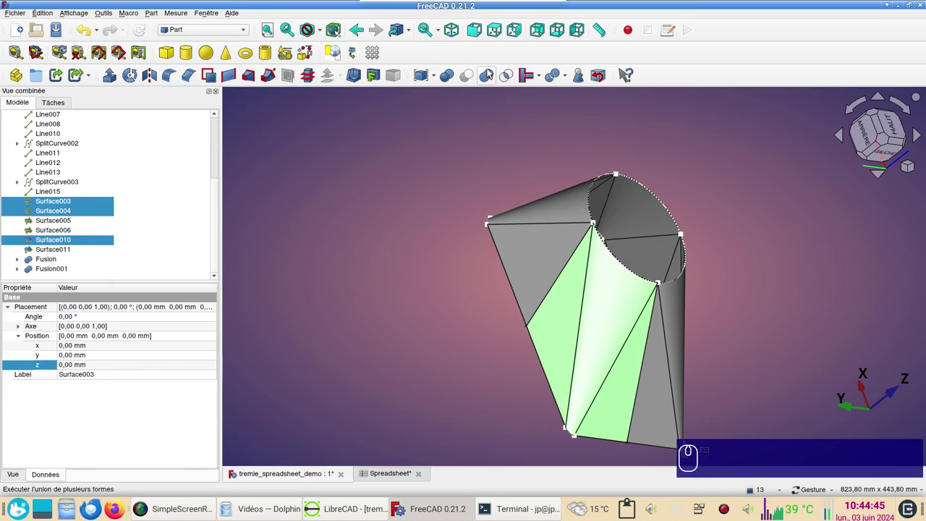
Step: Union the remaining face groups, ending with Surface005, Surface006 and Surface011 as Fusion003
click(491, 77)
click(561, 252)
drag(418, 310, 570, 306)
click(571, 266)
click(505, 255)
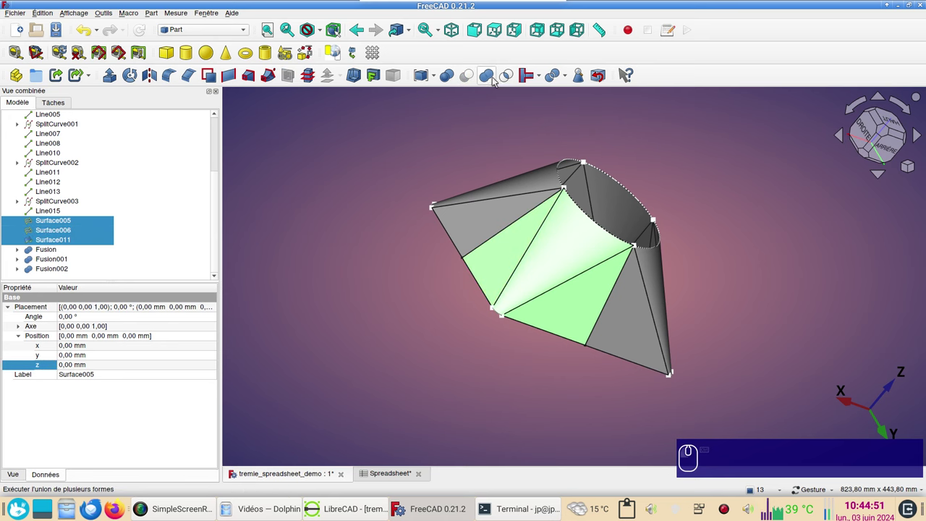
click(494, 79)
click(552, 250)
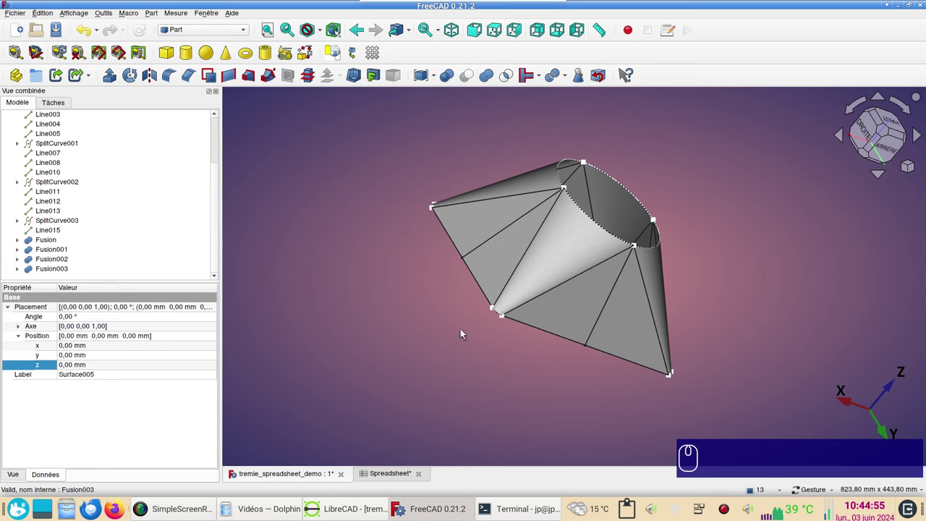
Step: Switch to the Mesh workbench and look at the hopper from the top
click(628, 410)
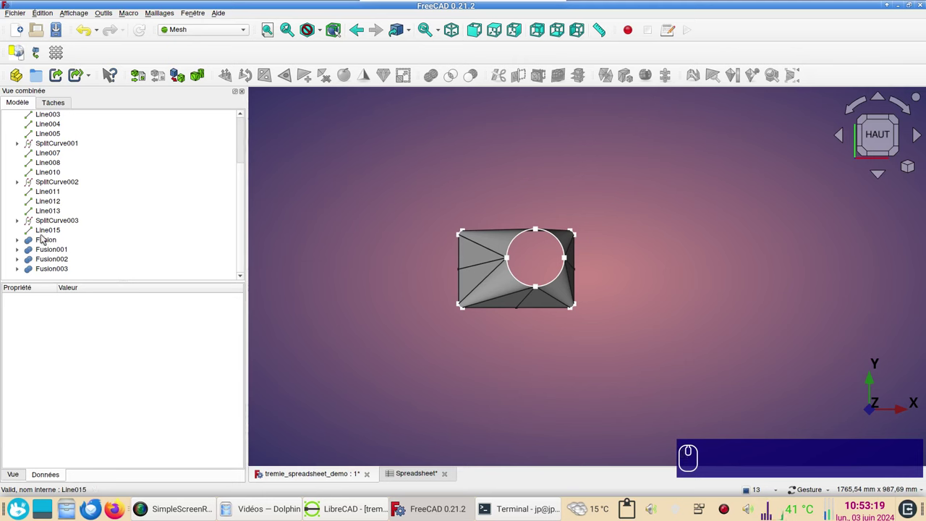
click(50, 240)
click(57, 252)
click(61, 260)
click(389, 378)
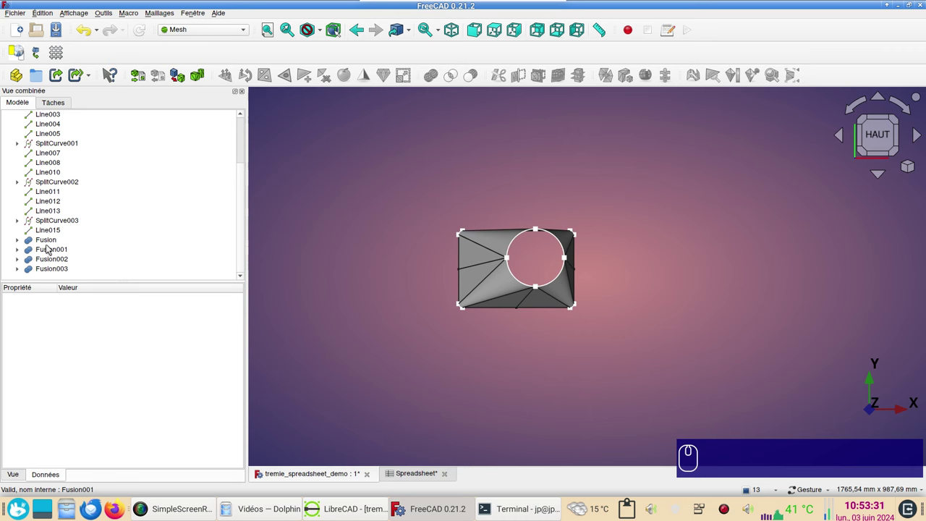
Step: Tessellate the Fusion shape into the mesh Fusion (Meshed) with default settings
click(51, 241)
click(210, 27)
click(211, 45)
click(201, 94)
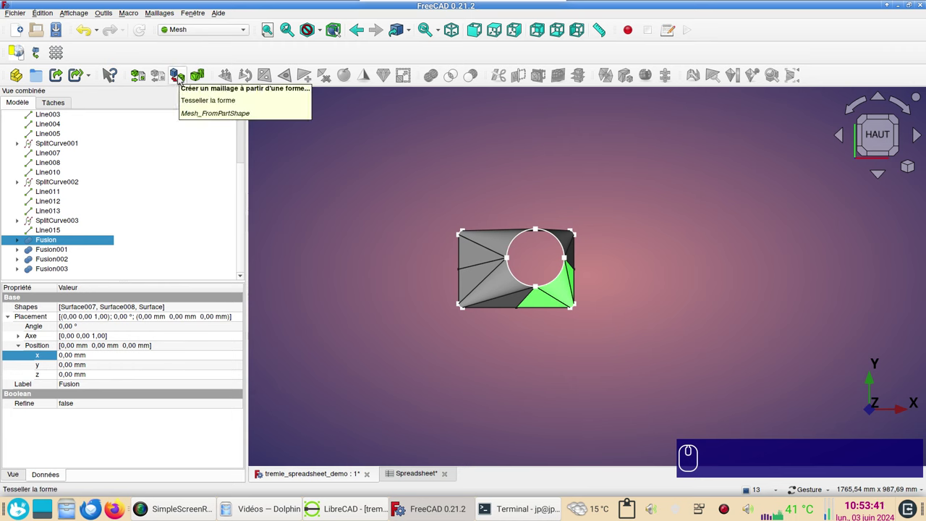
click(182, 77)
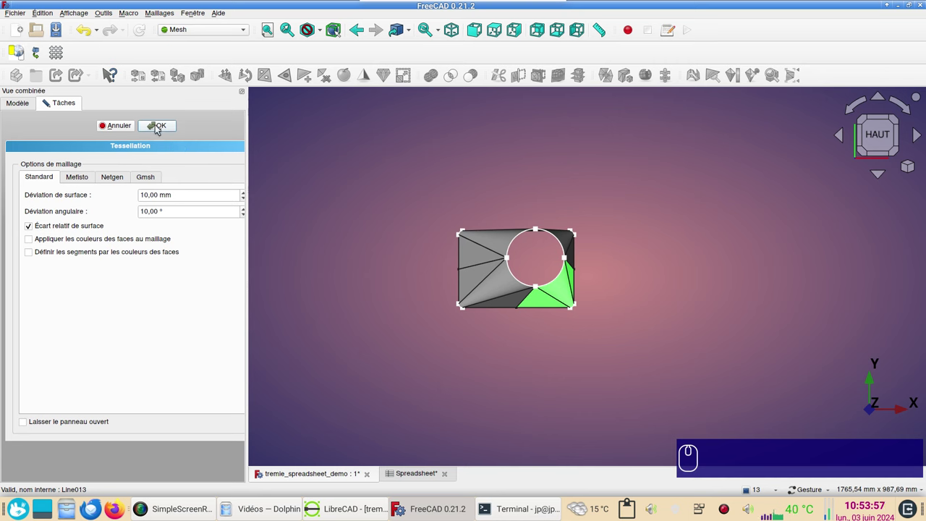
click(161, 128)
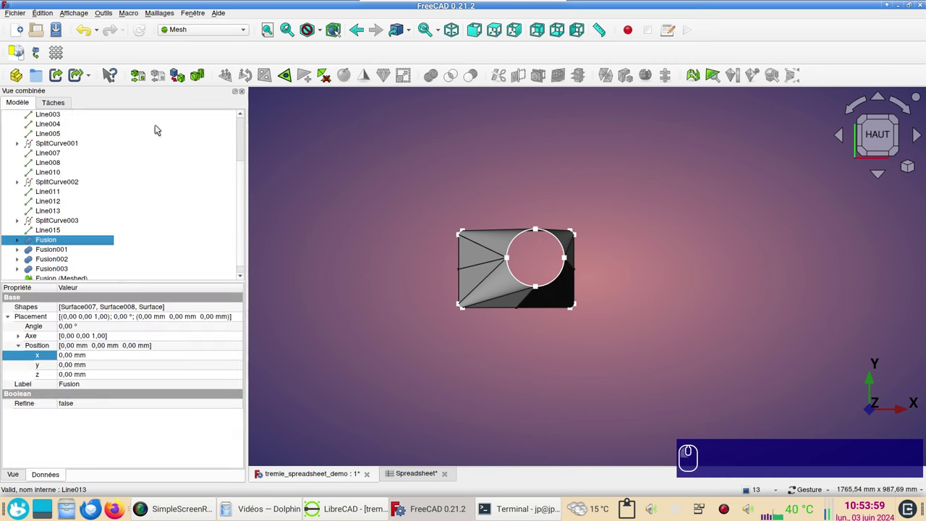
Step: Unwrap Fusion (Meshed) into a flat Shape, delete the mesh and select Fusion001
click(549, 378)
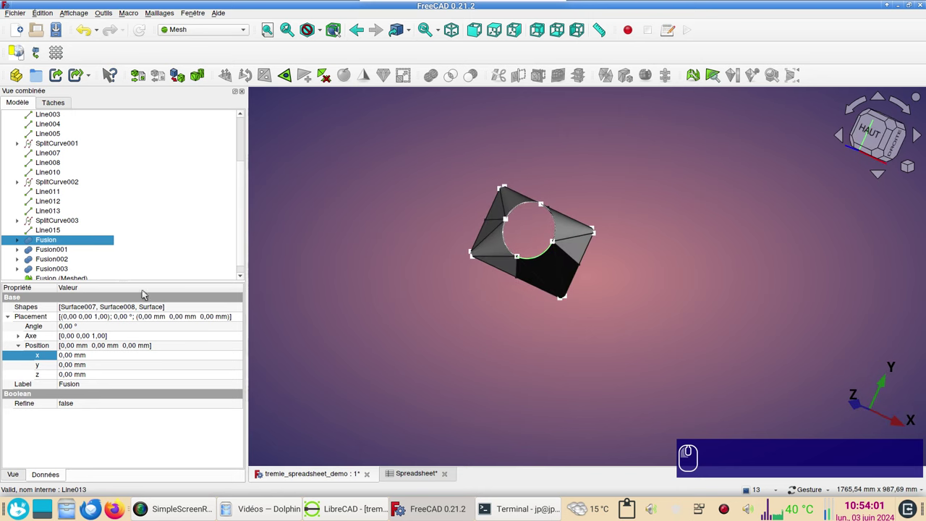
scroll(down, 3)
click(67, 272)
click(164, 16)
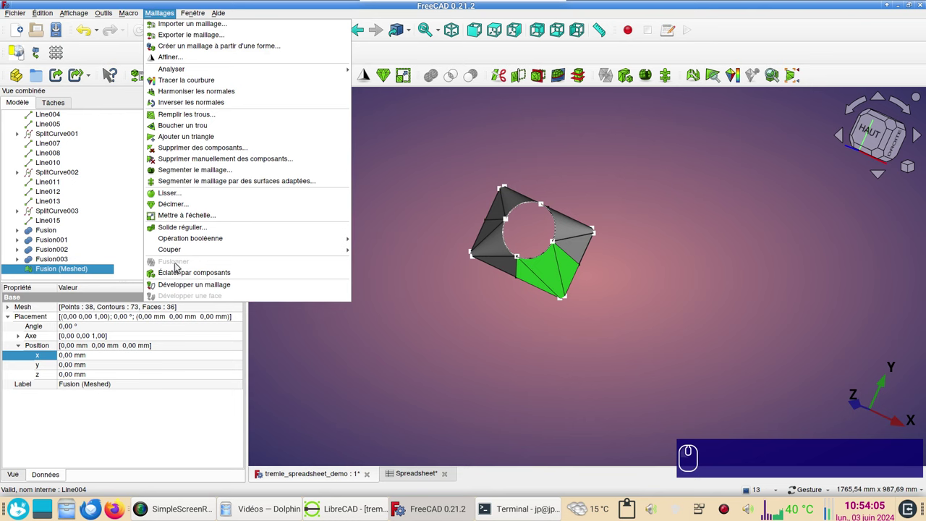
click(195, 289)
drag(449, 379, 393, 319)
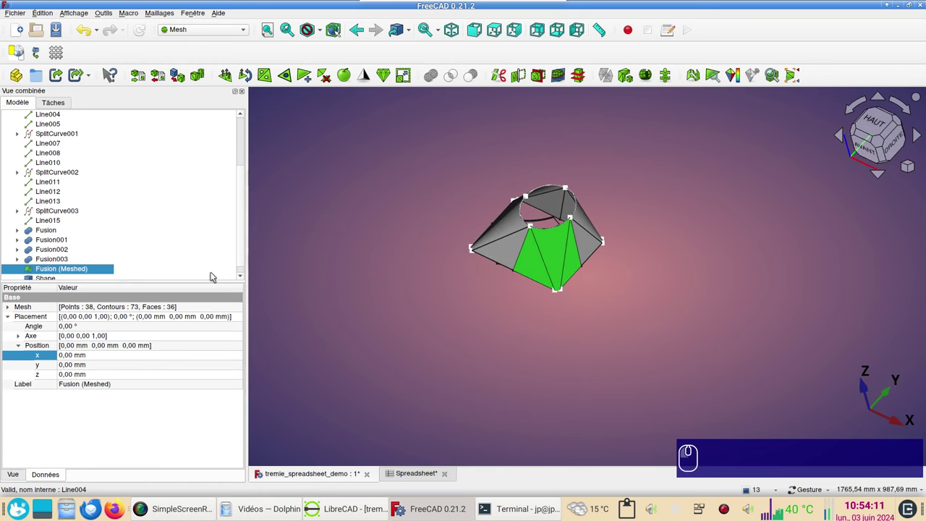
key(Delete)
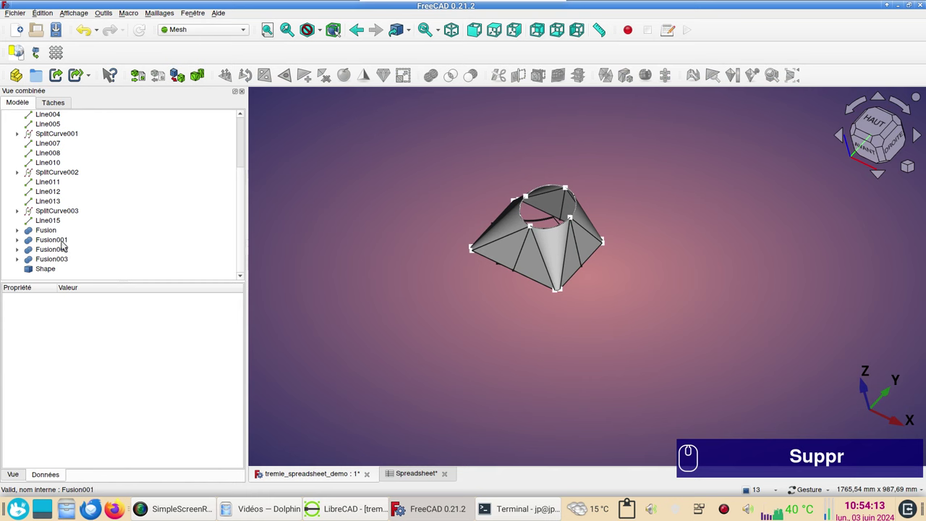
click(65, 241)
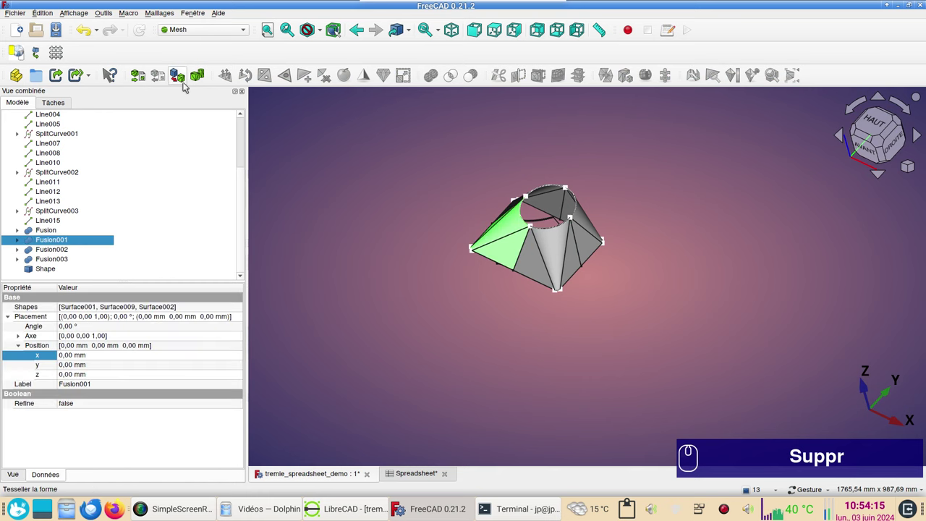
Step: Tessellate Fusion001 into a mesh and harmonize its normals
click(184, 85)
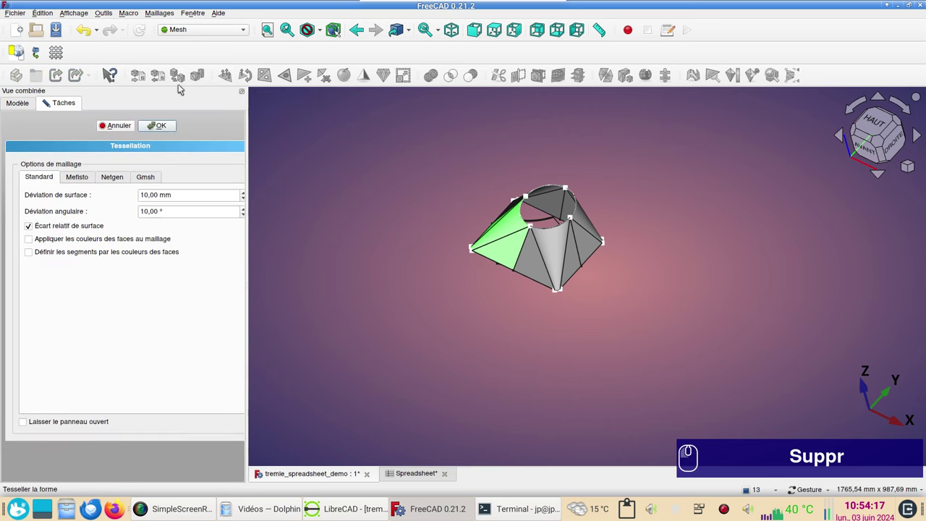
click(165, 131)
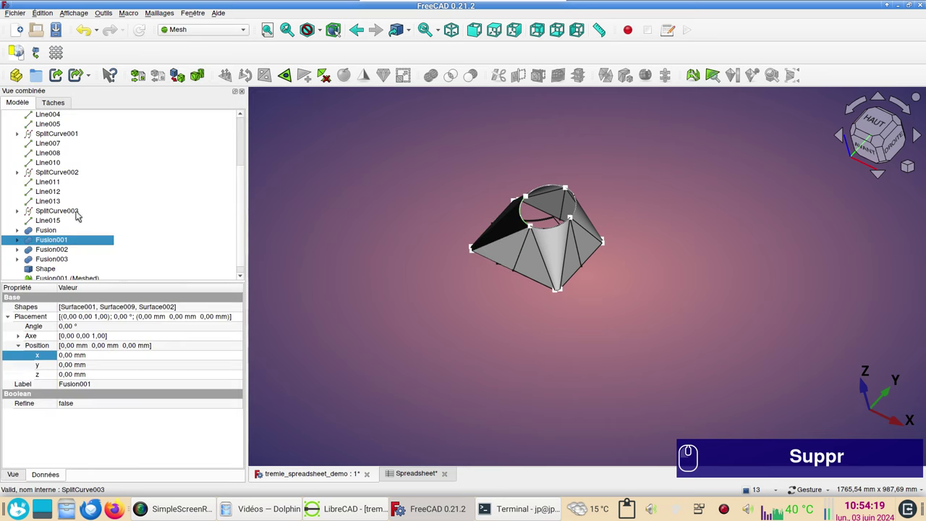
scroll(down, 3)
drag(69, 271, 482, 291)
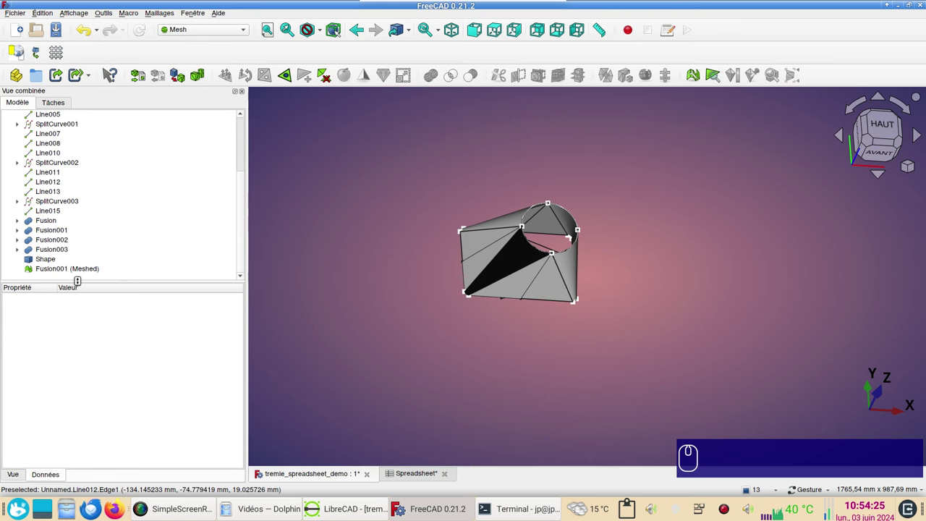
click(79, 269)
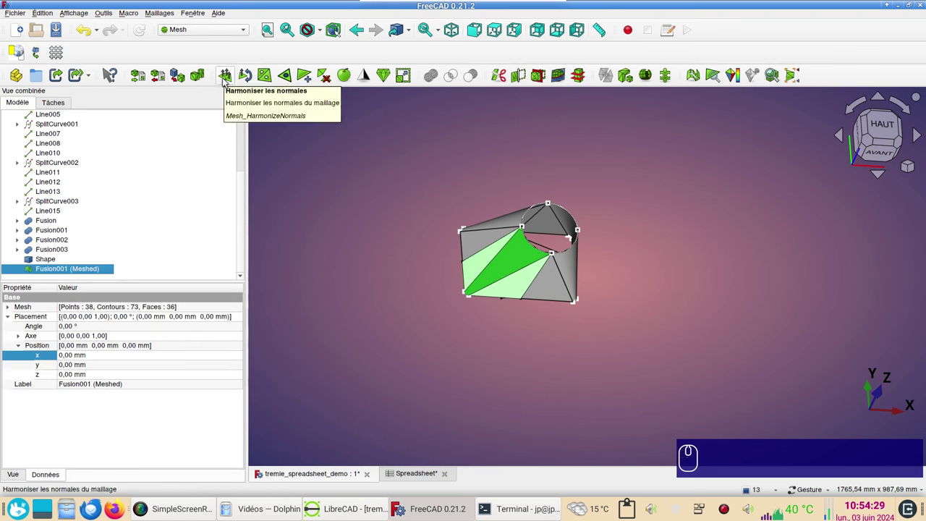
click(228, 80)
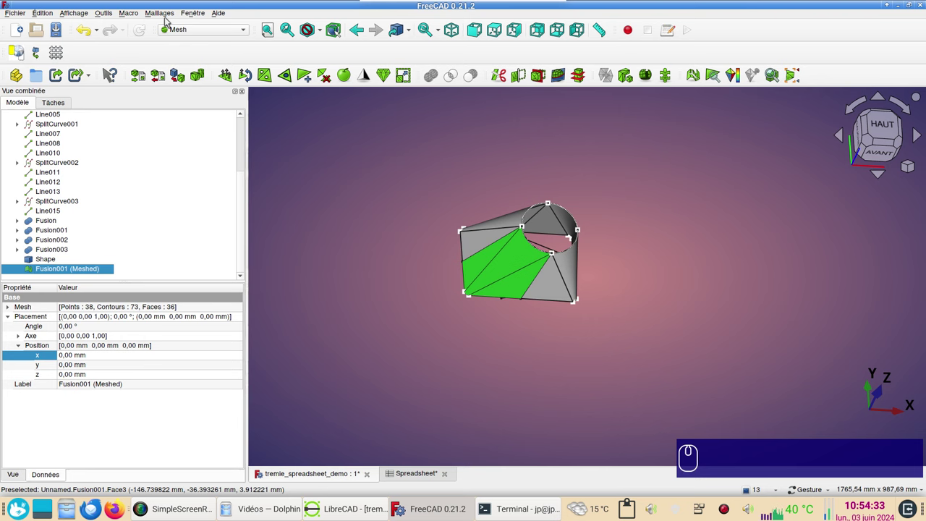
Step: Unwrap the mesh into flat Shape001, delete Fusion001 (Meshed) and select Fusion002
click(164, 13)
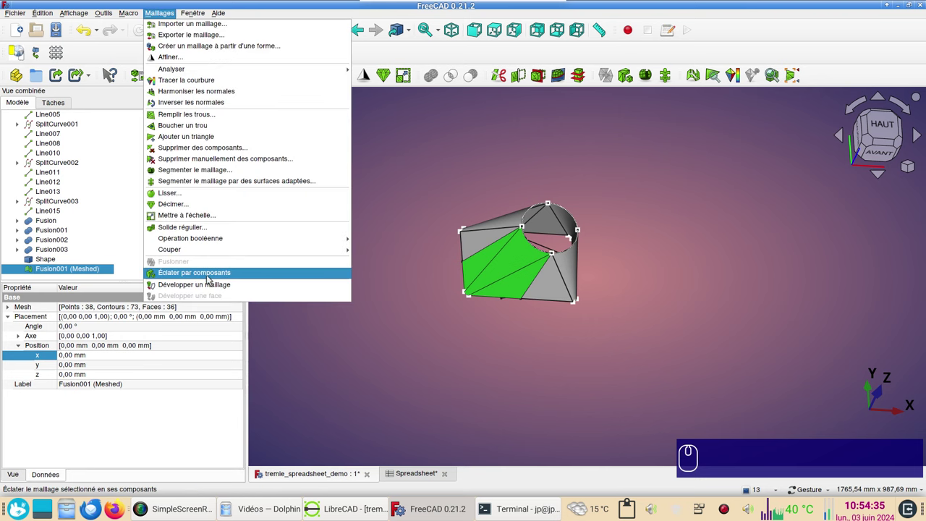
click(211, 289)
drag(485, 379, 372, 352)
scroll(down, 3)
key(Delete)
click(66, 239)
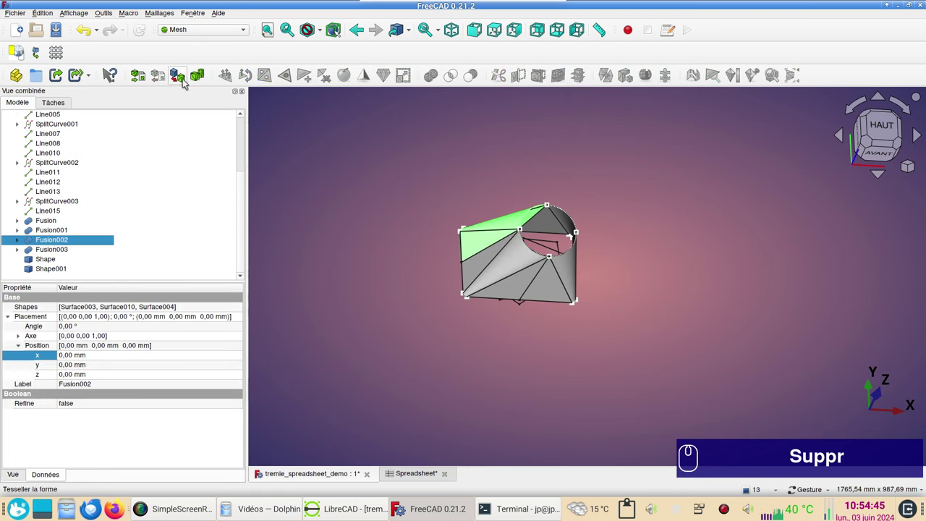
Step: Tessellate Fusion002 into a mesh and harmonize its normals
click(185, 83)
click(177, 126)
scroll(down, 3)
drag(67, 267, 240, 197)
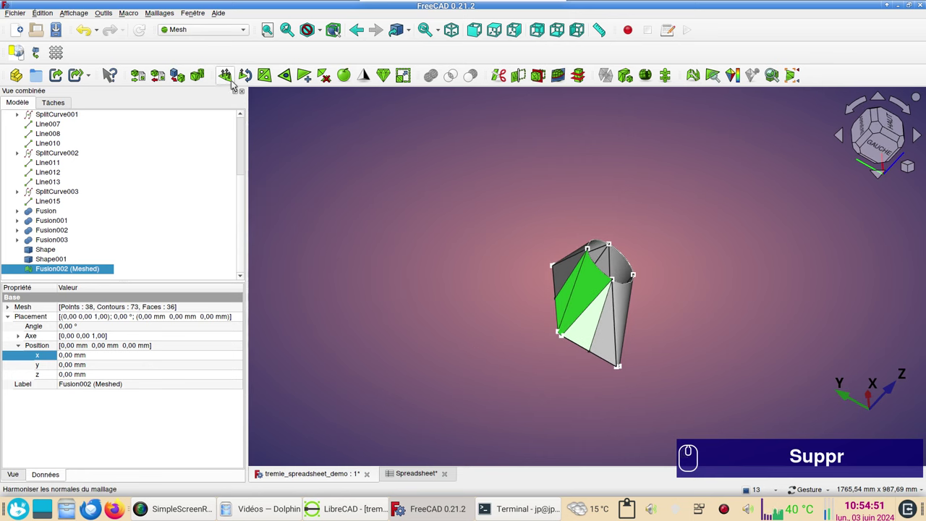
click(236, 82)
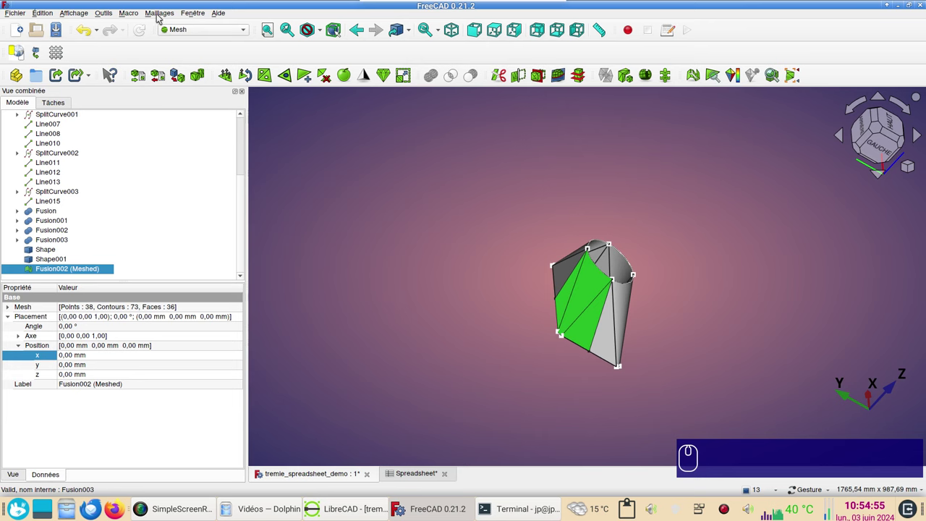
Step: Unwrap the Fusion002 mesh into flat Shape002 and delete the mesh
click(161, 18)
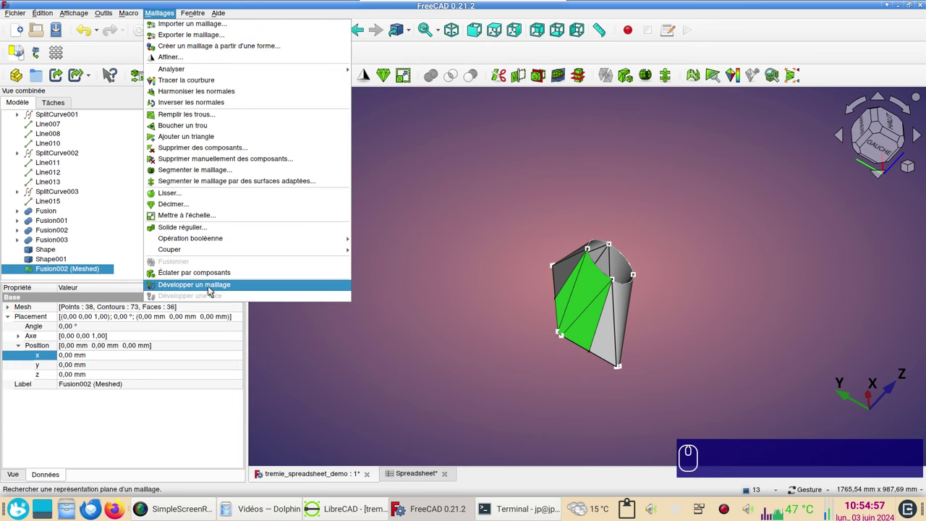
click(213, 290)
click(238, 284)
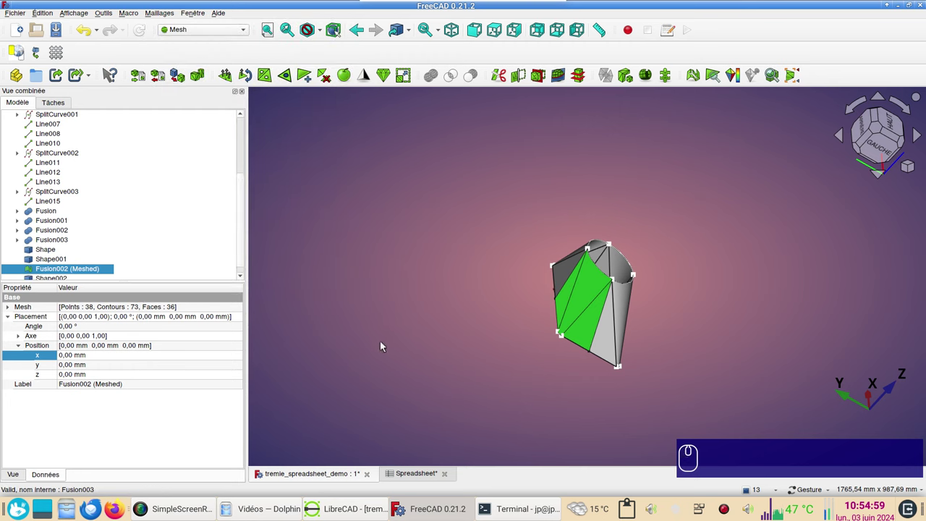
click(108, 269)
key(Delete)
Step: Tessellate Fusion003 into a mesh with the default settings
click(66, 244)
click(177, 83)
click(172, 129)
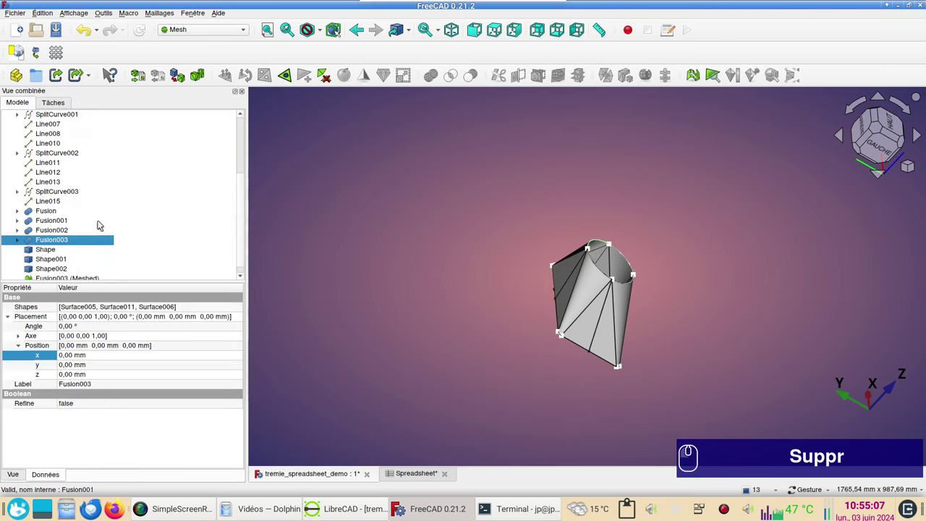
Step: Harmonize the Fusion003 mesh normals, unwrap it into Shape003, delete the mesh and view from the top
scroll(down, 3)
click(82, 268)
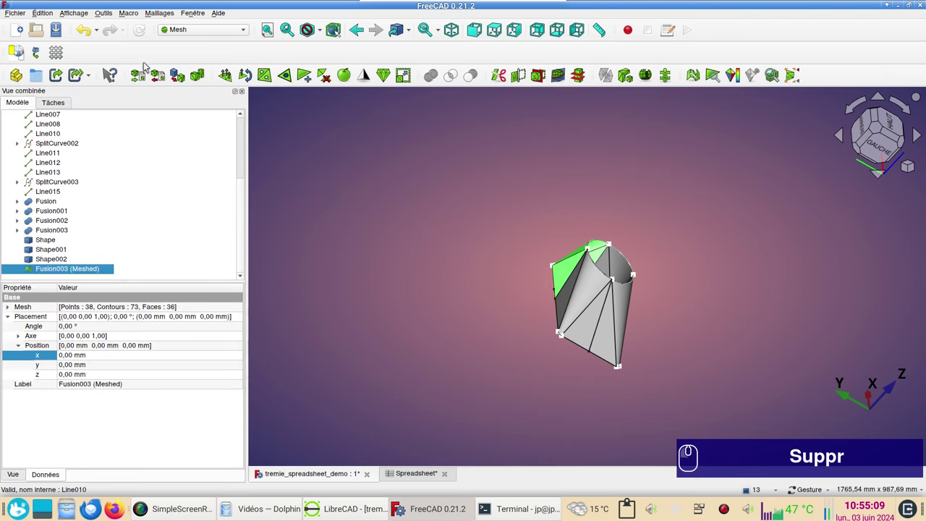
click(230, 84)
click(168, 17)
drag(191, 286, 67, 277)
click(72, 270)
key(Delete)
scroll(down, 3)
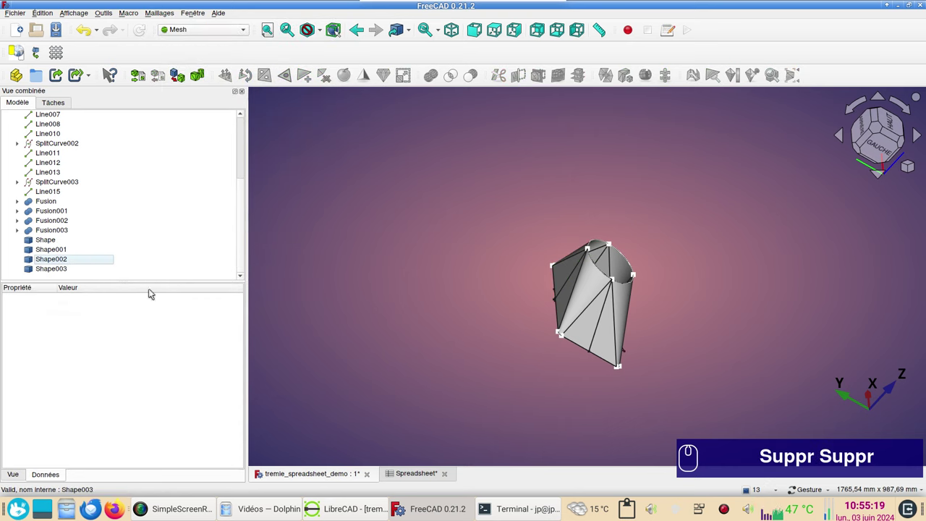
key(KP_2)
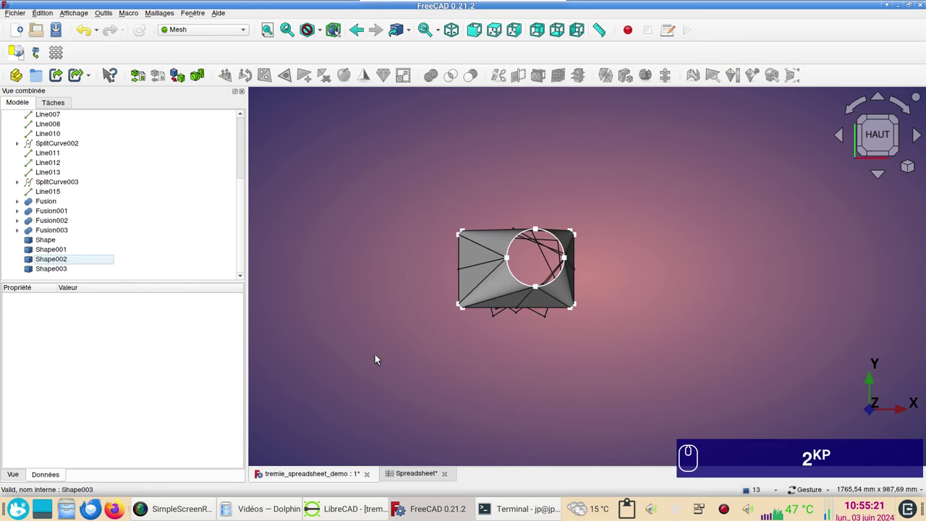
Step: Set Shape's X position to 500 mm and Shape001's to 1000 mm
click(59, 243)
click(87, 349)
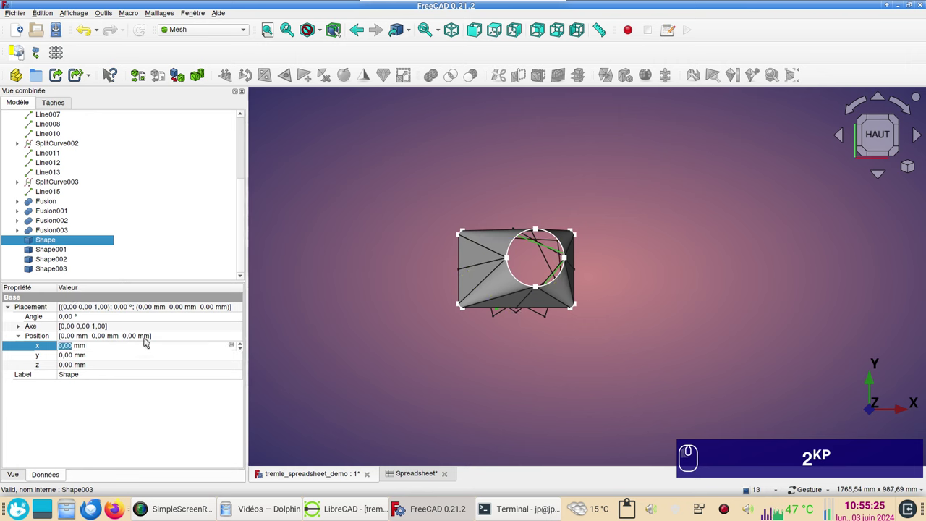
key(KP_5)
key(KP_0)
key(KP_0)
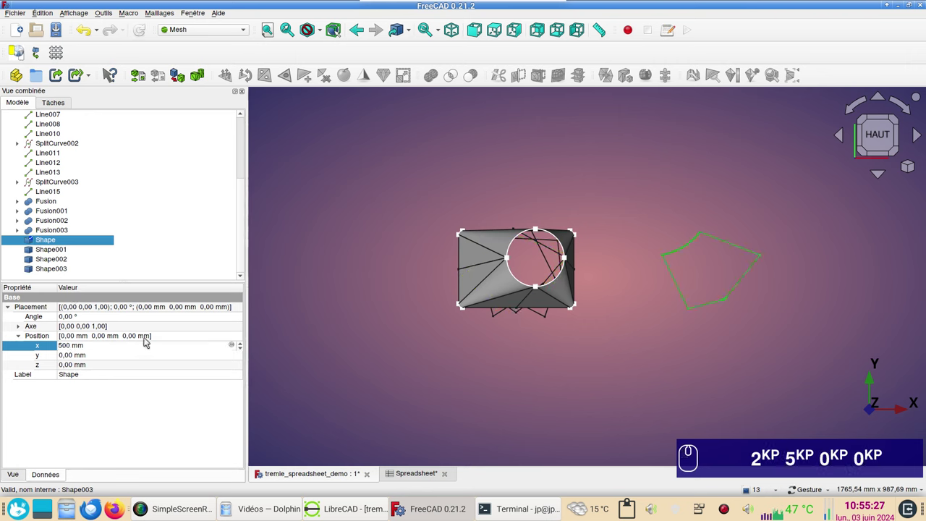
click(54, 251)
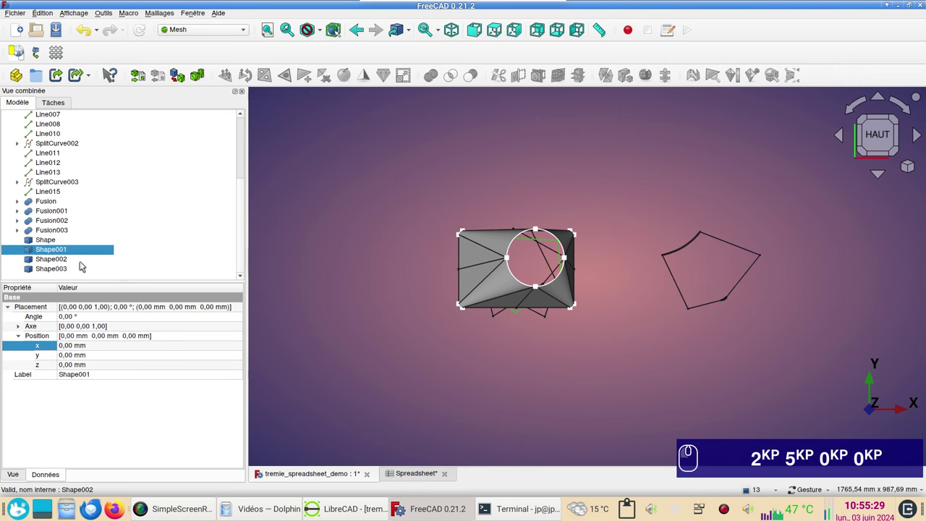
click(101, 347)
key(KP_1)
key(KP_0)
key(KP_0)
key(Return)
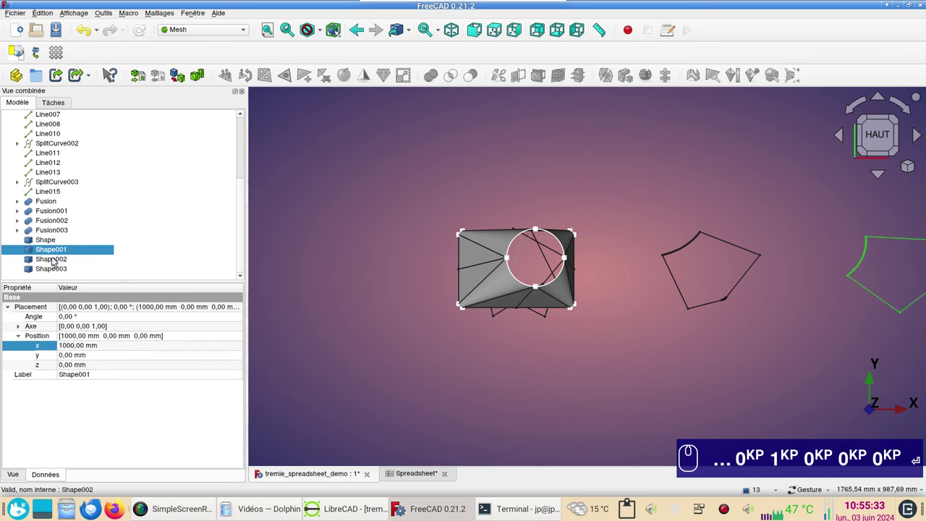
Step: Set Shape002's X position to 1500 mm and Shape003's to 2000 mm
click(57, 259)
click(96, 349)
key(KP_1)
key(KP_5)
key(KP_0)
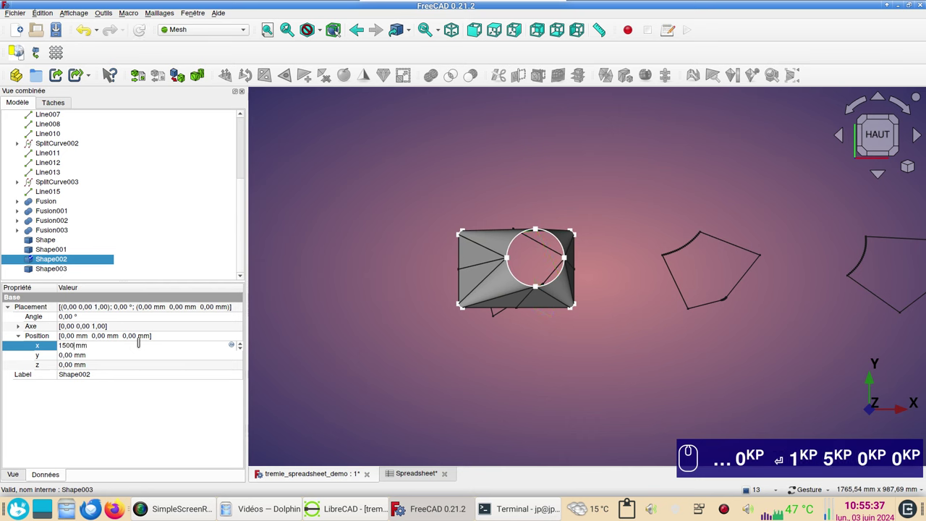
click(43, 269)
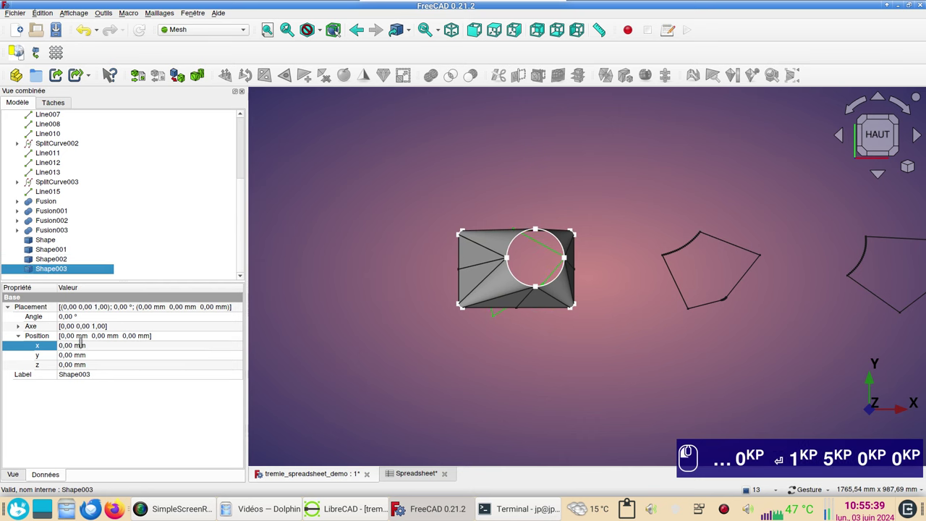
key(KP_2)
key(KP_0)
key(KP_0)
key(Return)
scroll(down, 3)
right_click(715, 375)
click(597, 418)
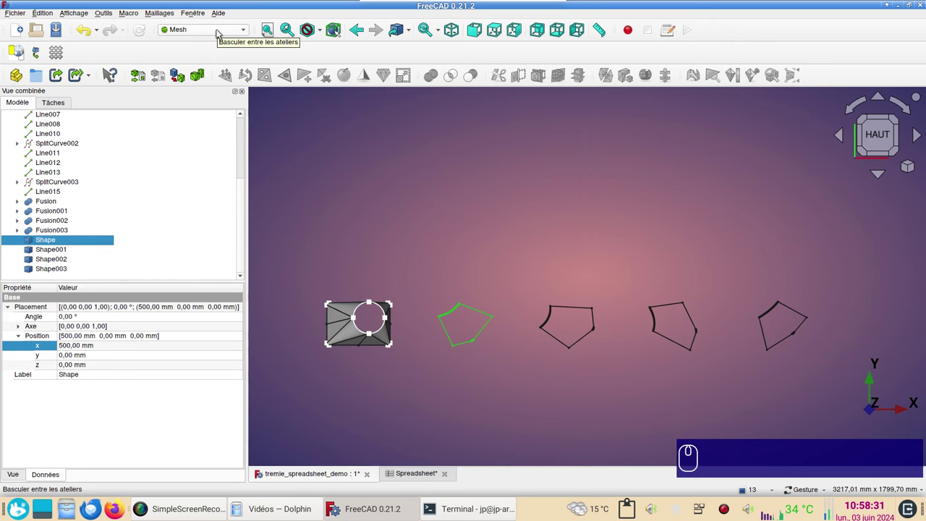
Step: Switch to the Draft workbench and rotate Shape so its bottom edge lies horizontal
click(221, 34)
click(209, 39)
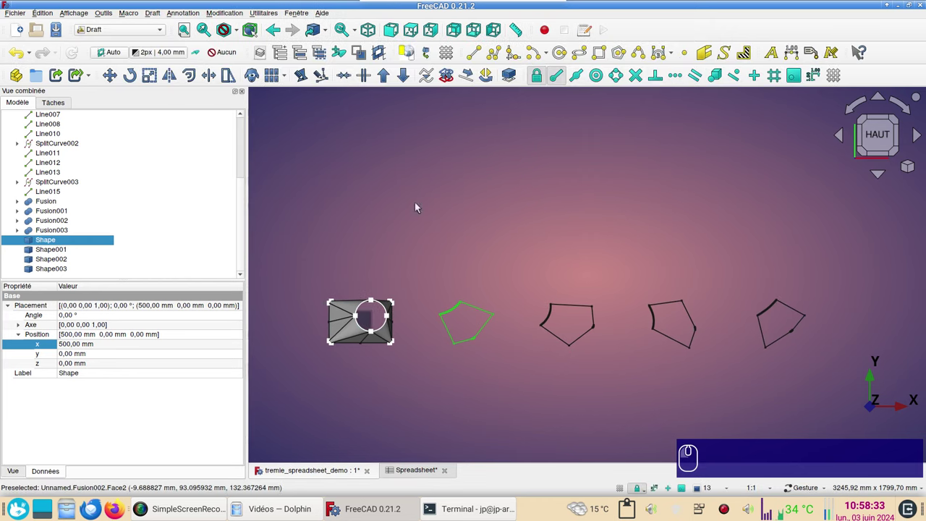
scroll(up, 3)
right_click(458, 333)
scroll(up, 3)
click(871, 136)
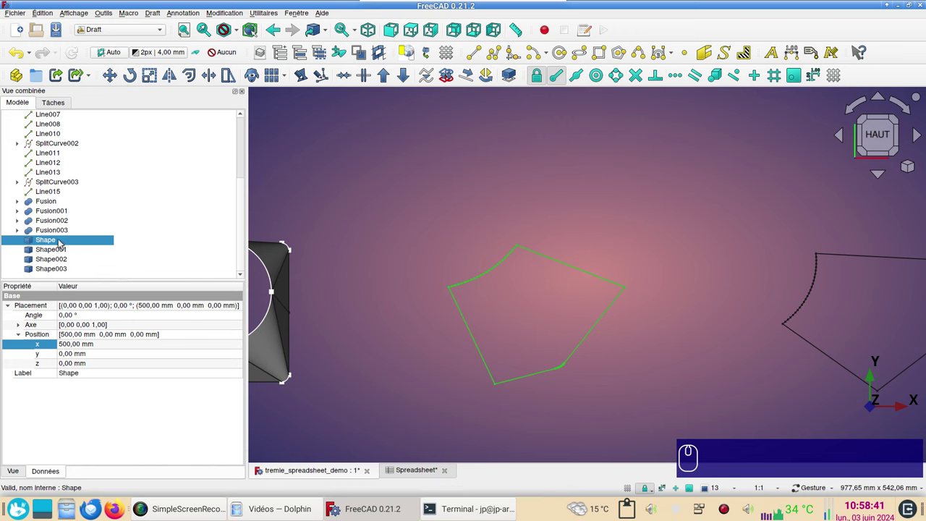
click(134, 79)
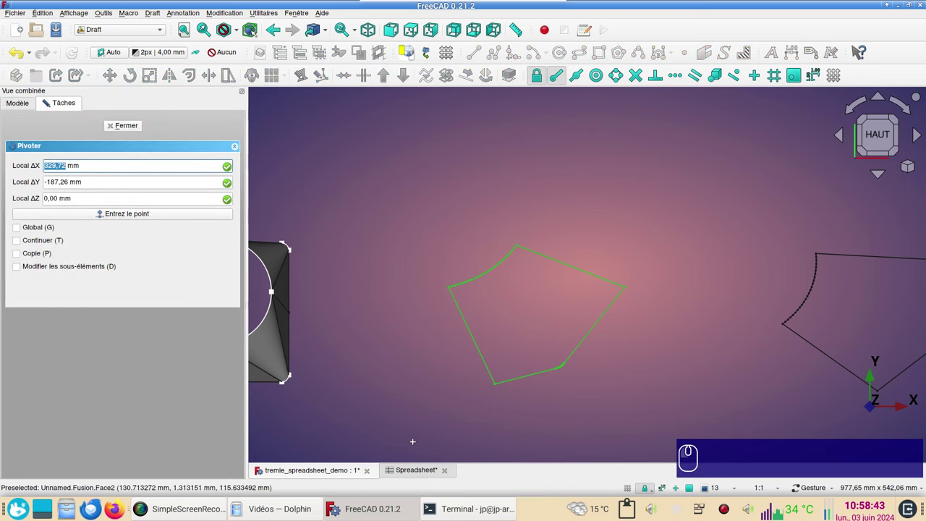
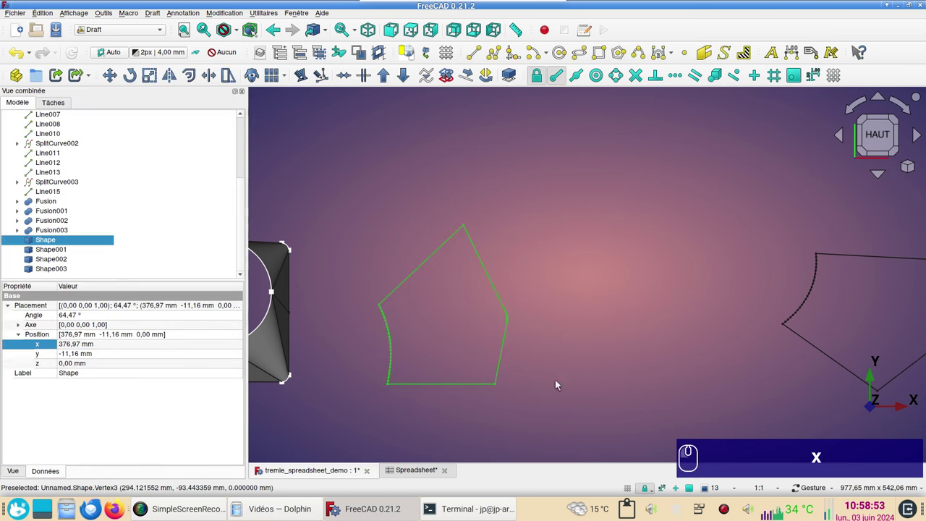
right_click(614, 381)
Step: Draft-rotate Shape001, Shape002 and Shape003 to level their bottom edges
click(56, 252)
click(129, 79)
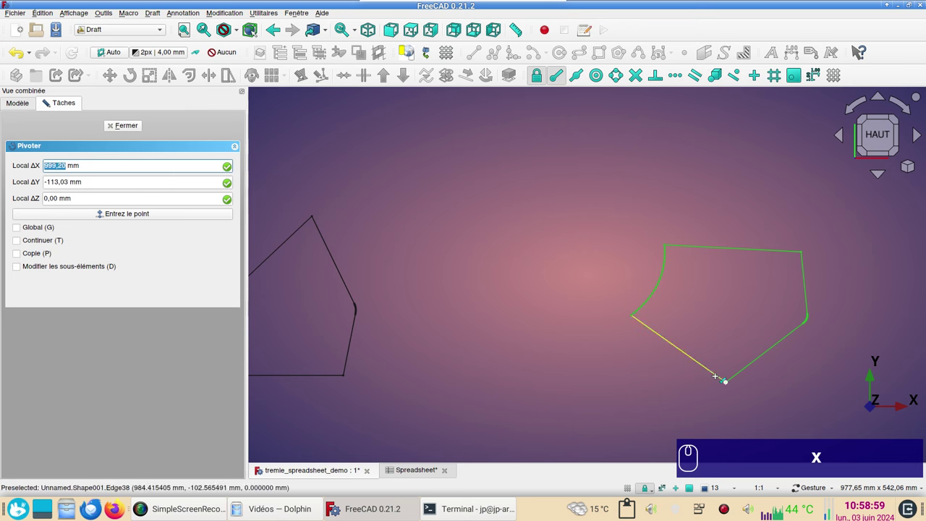
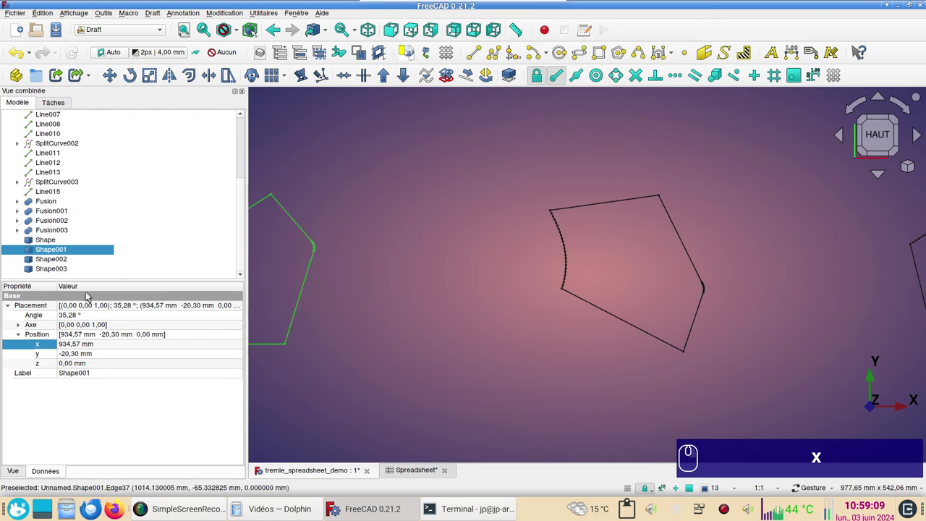
click(60, 261)
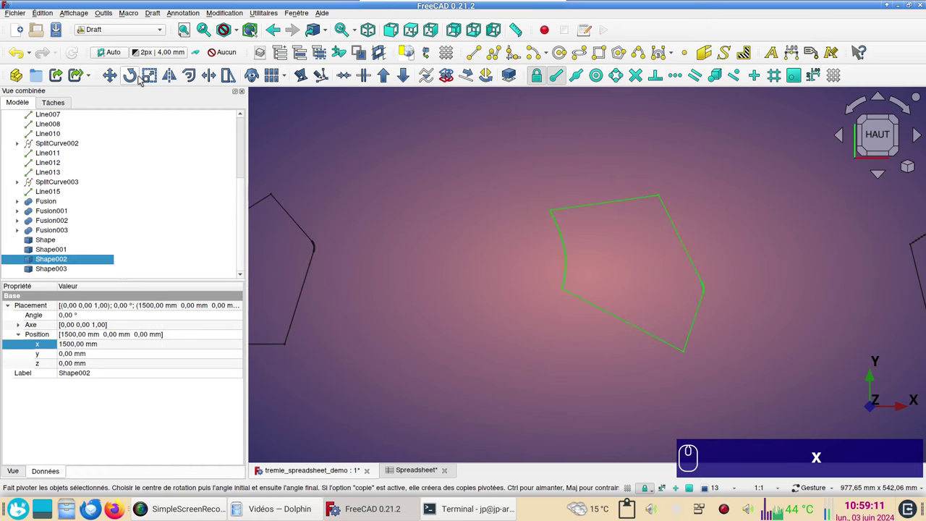
click(137, 79)
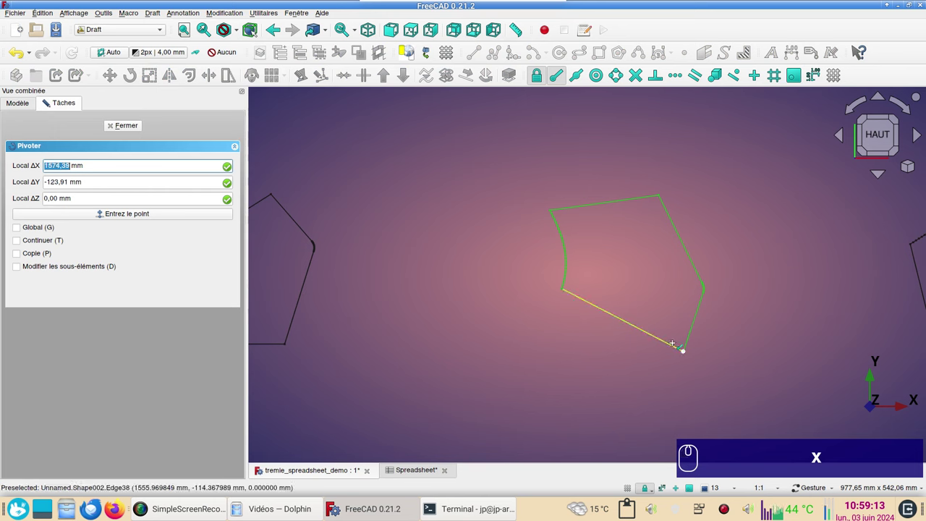
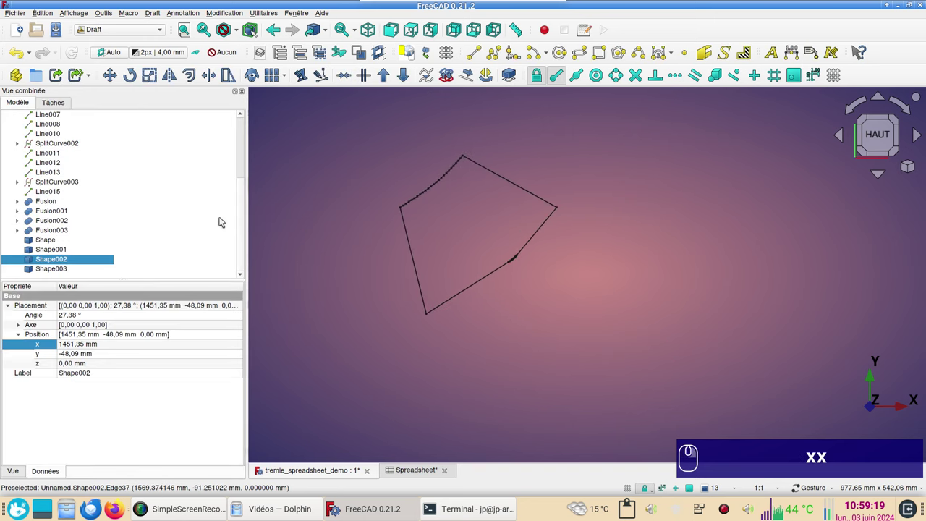
click(69, 272)
click(135, 79)
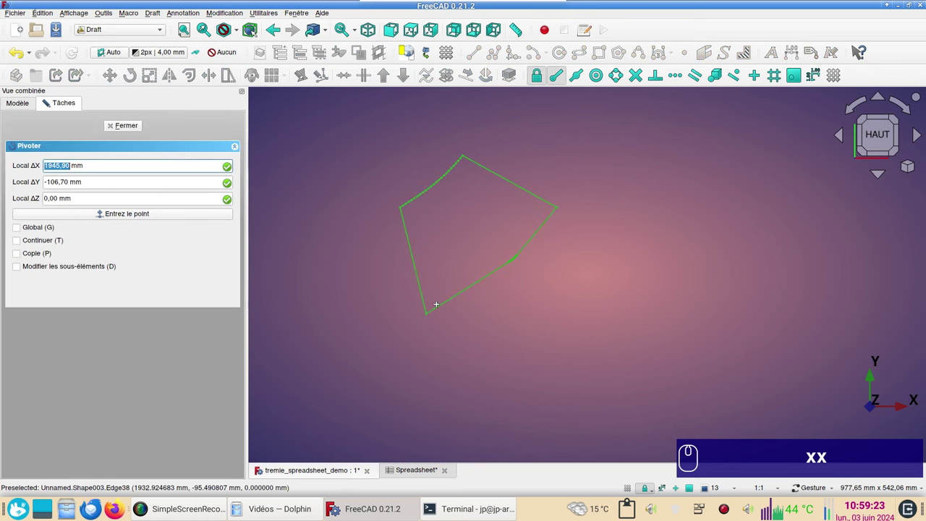
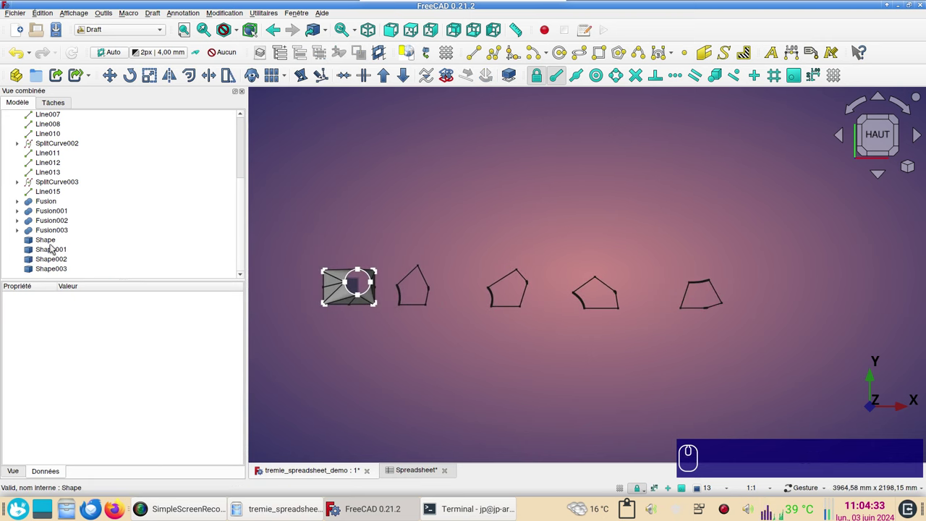
Step: Export Shape as Autodesk DXF 2D, overwriting tremie_spreadsheet_demo-Shape.dxf
click(53, 242)
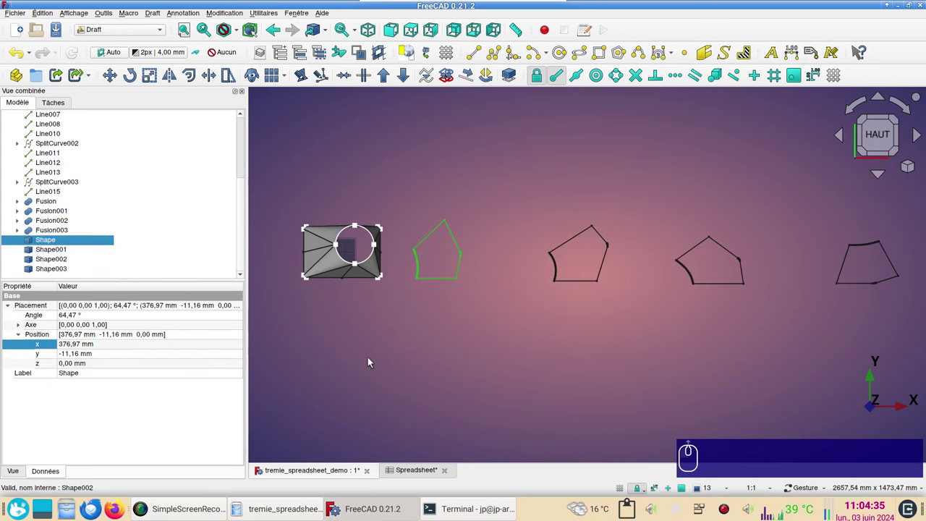
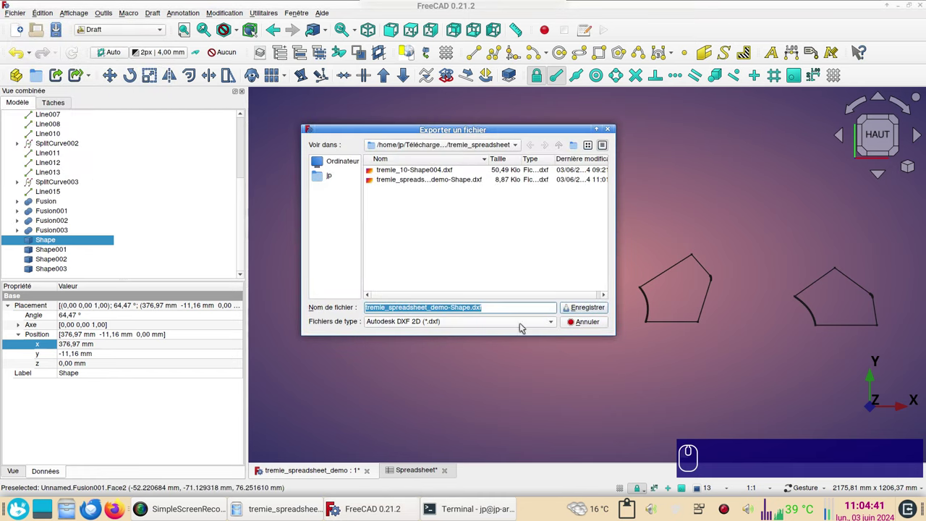
click(524, 326)
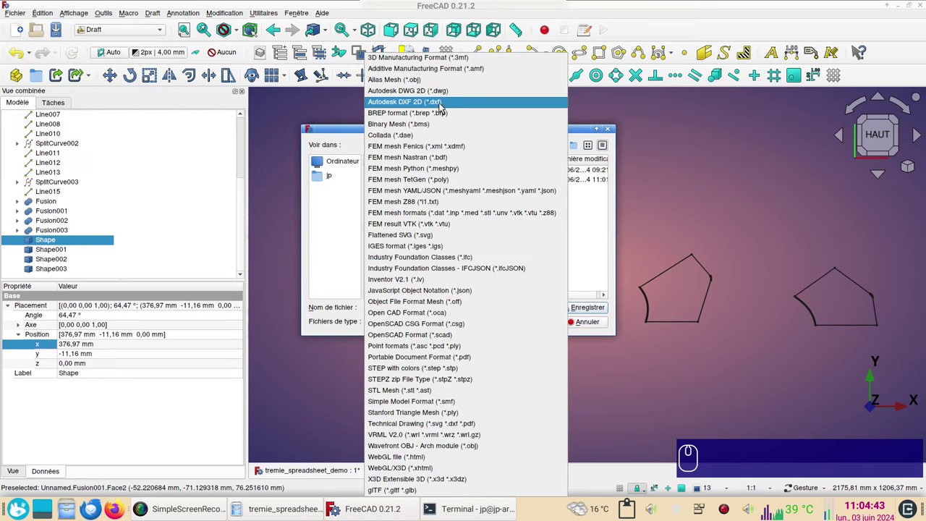
click(446, 107)
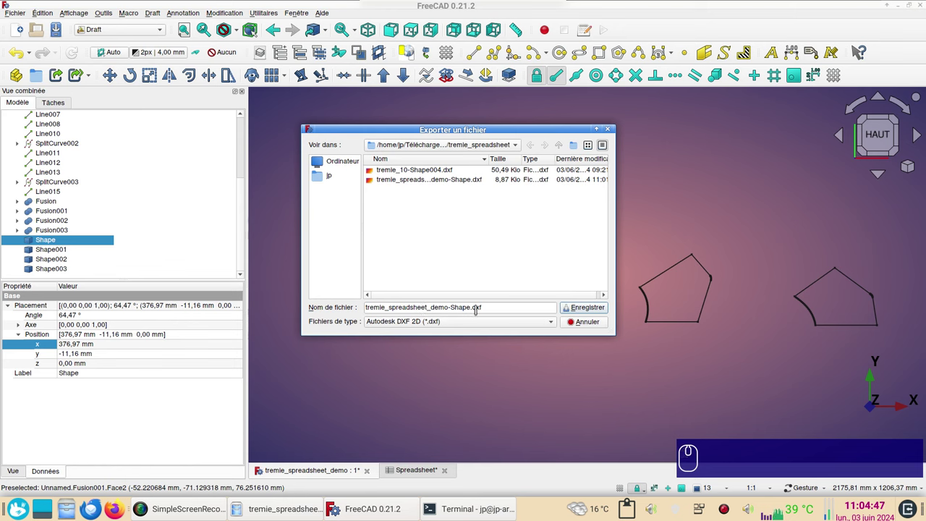
click(585, 306)
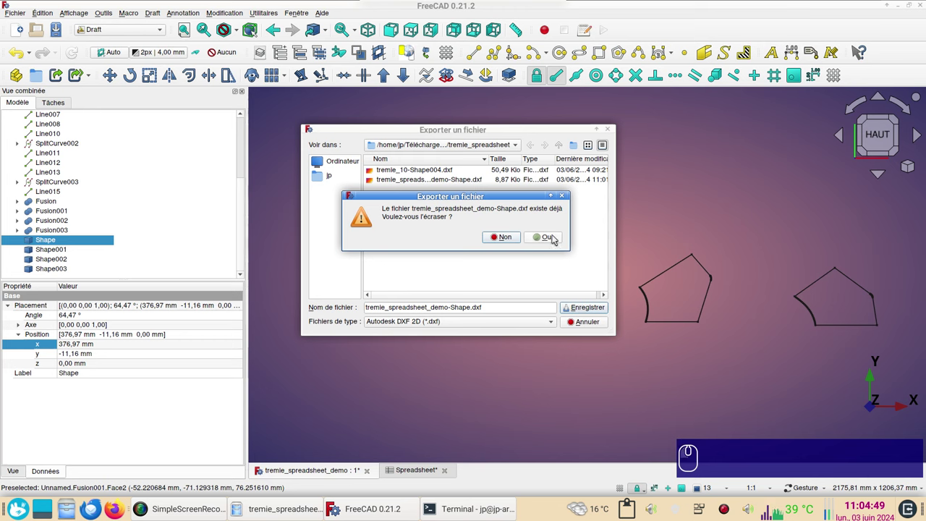
click(555, 241)
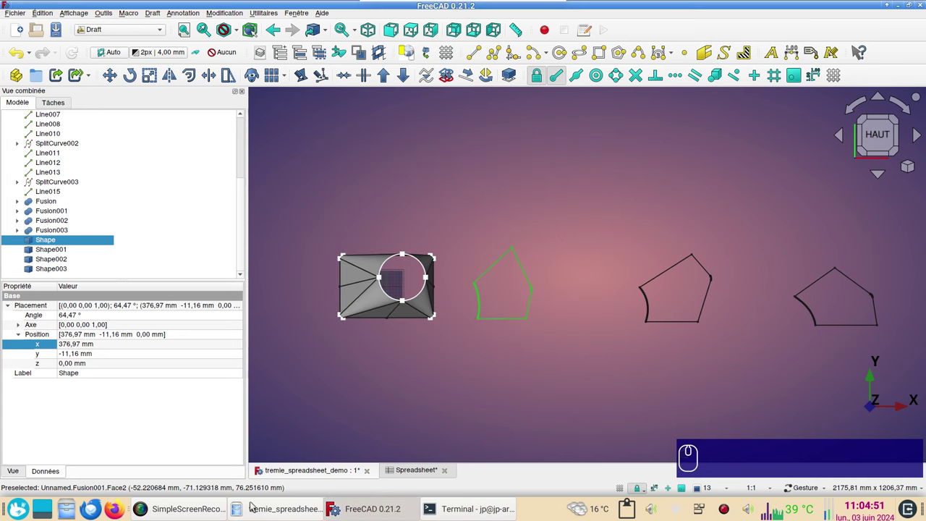
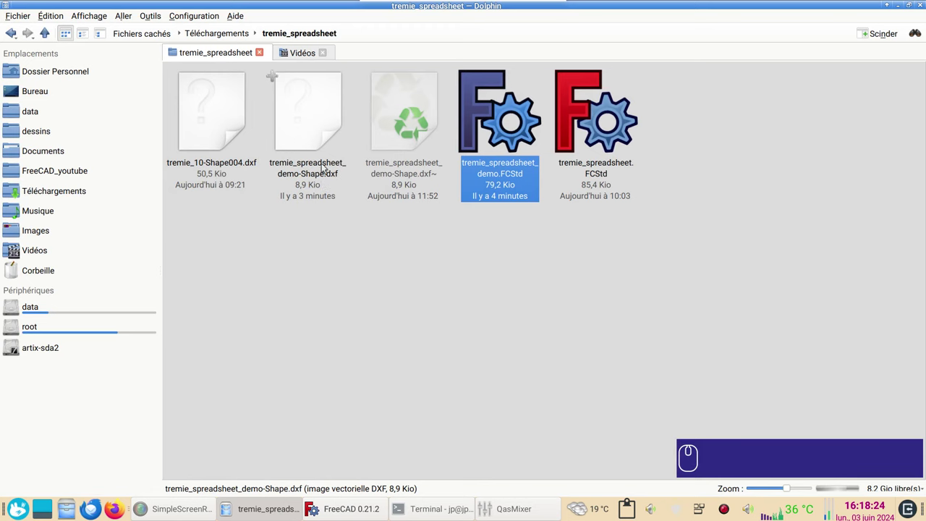
Step: Open tremie_spreadsheet_demo-Shape.dxf in LibreCAD and zoom to fit the whole pattern
drag(303, 117, 350, 120)
click(350, 120)
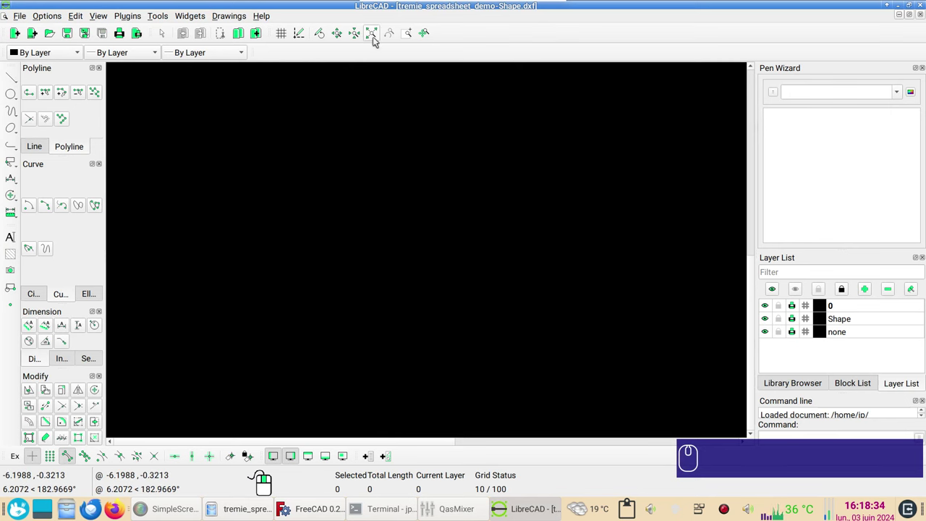
click(377, 41)
scroll(down, 3)
scroll(up, 3)
Step: Hide the dock panels for a larger drawing area, then restore the tool, layer and pen panels
click(293, 457)
click(277, 457)
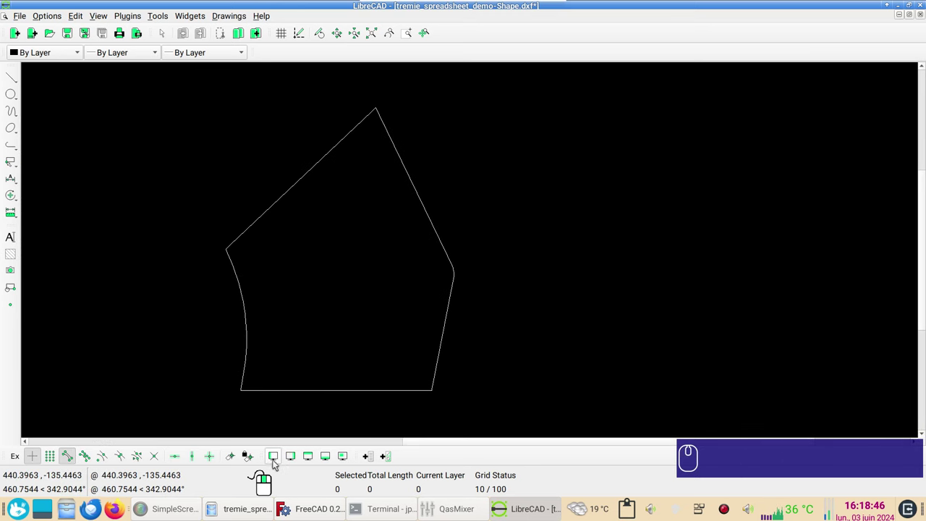
click(276, 463)
click(293, 460)
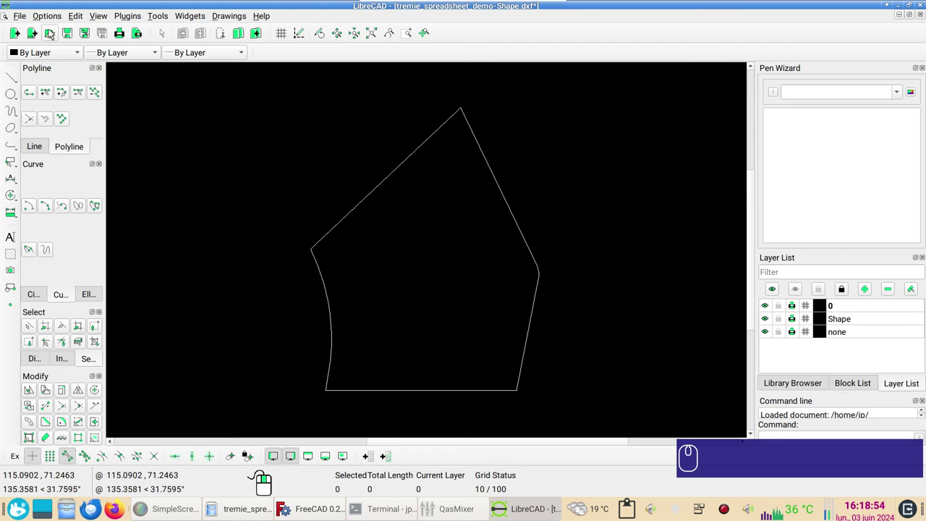
click(54, 21)
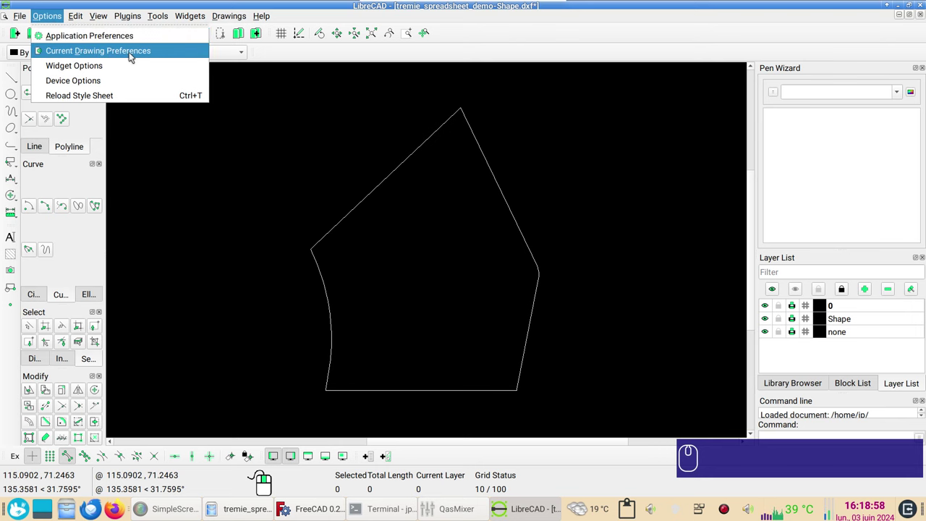
click(134, 55)
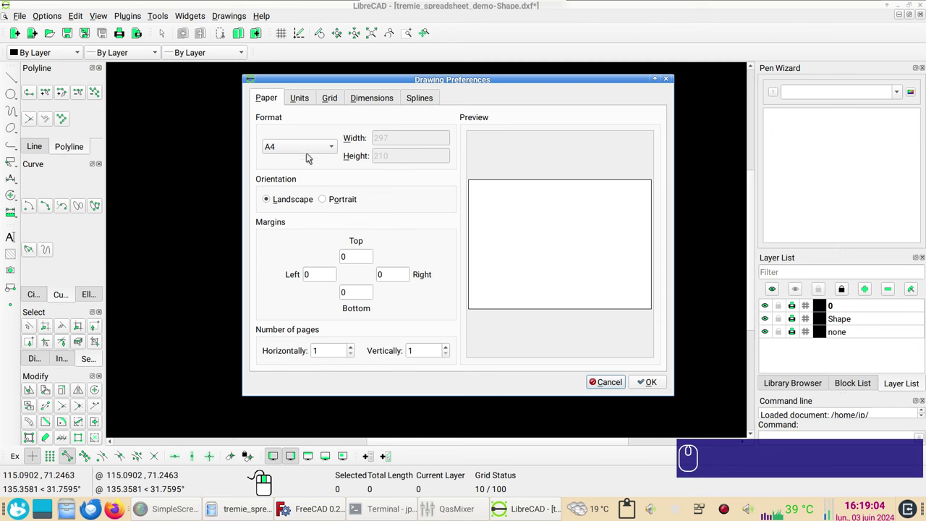
click(300, 96)
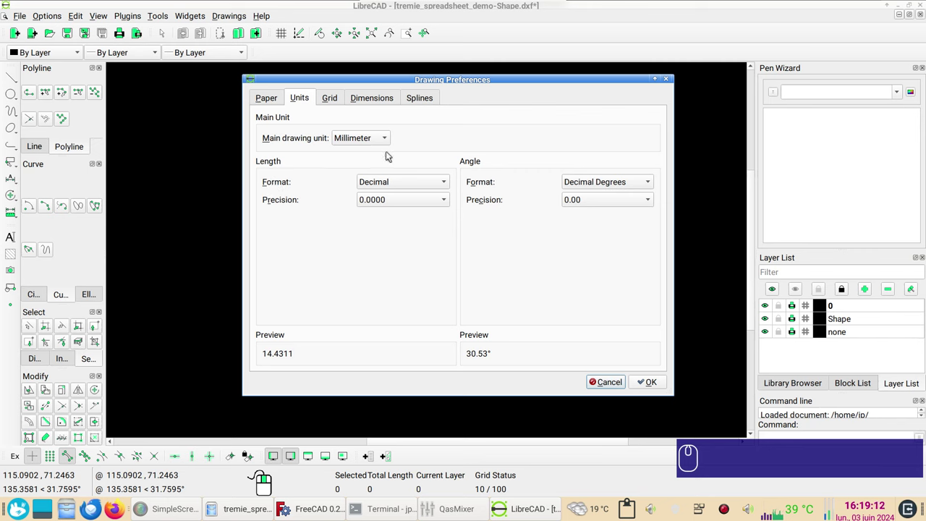
click(334, 106)
click(379, 102)
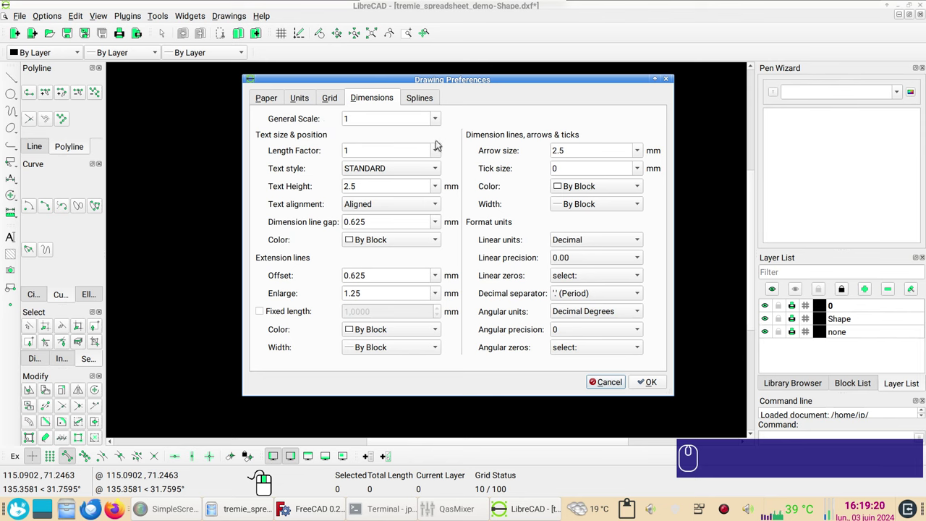
click(650, 381)
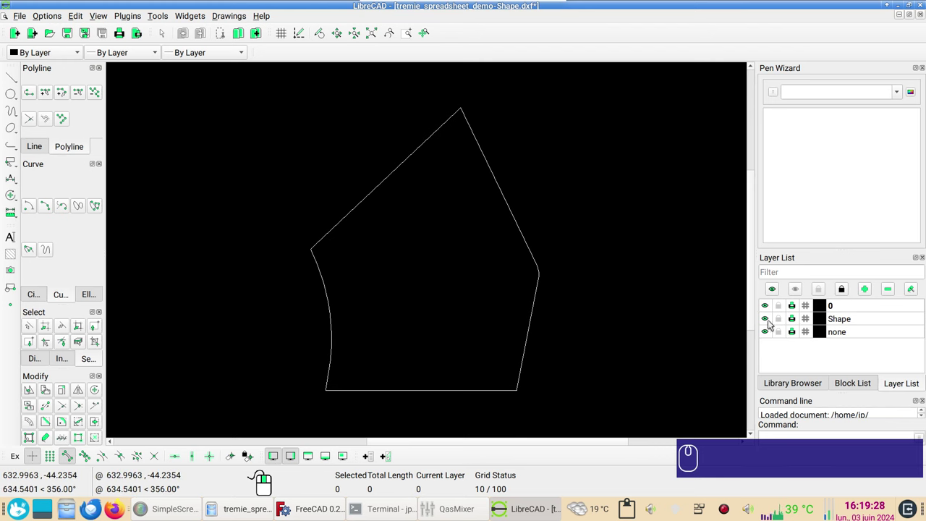
Step: Add a new layer and name it 'dimensions'
click(769, 324)
click(769, 324)
click(768, 324)
click(769, 324)
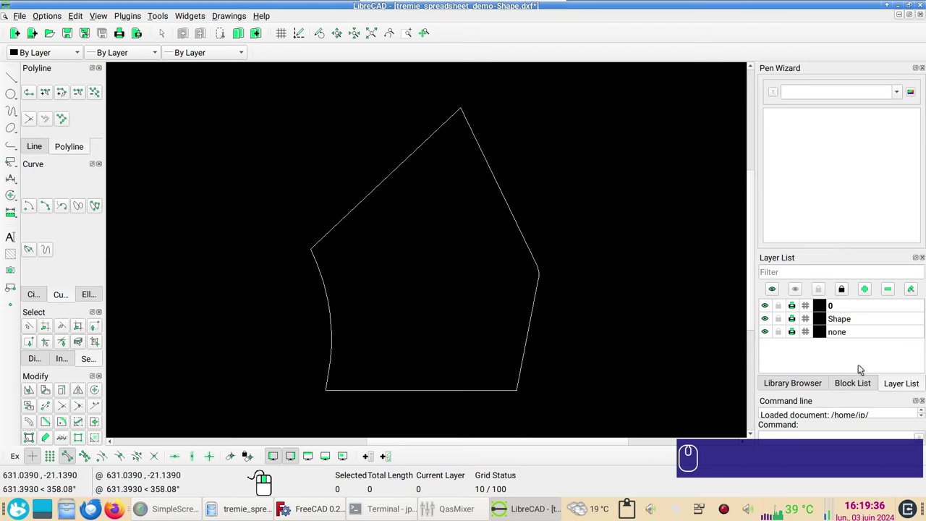
click(855, 362)
click(877, 305)
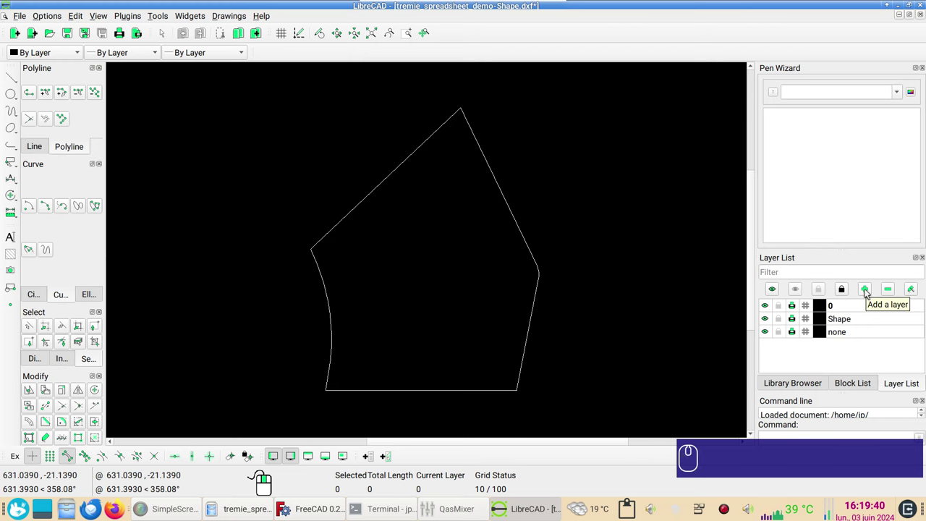
click(869, 293)
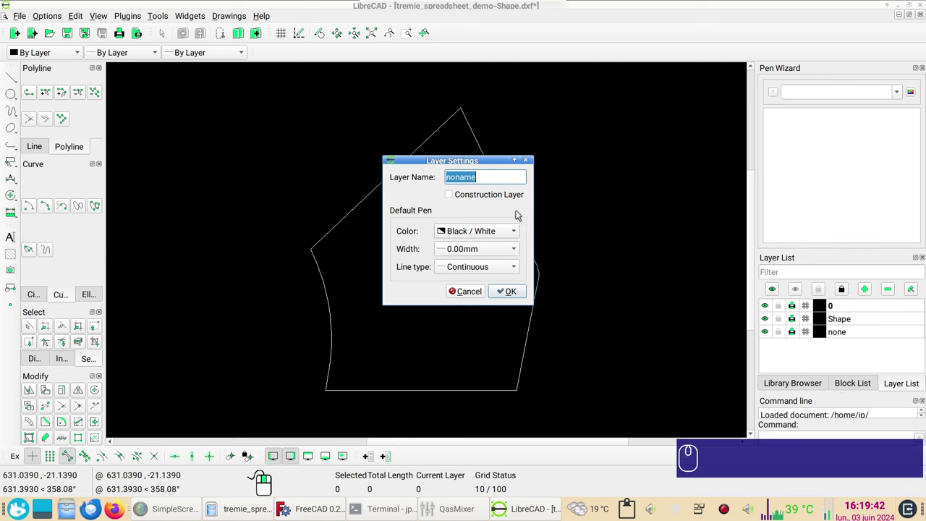
text(dimensions)
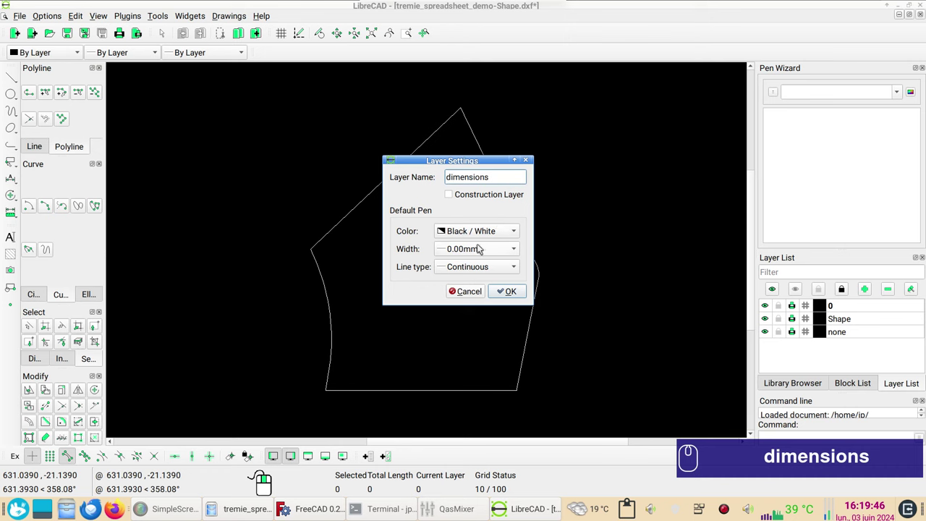
Step: Give the dimensions layer cyan colour and a line width, and confirm it
drag(491, 237, 481, 141)
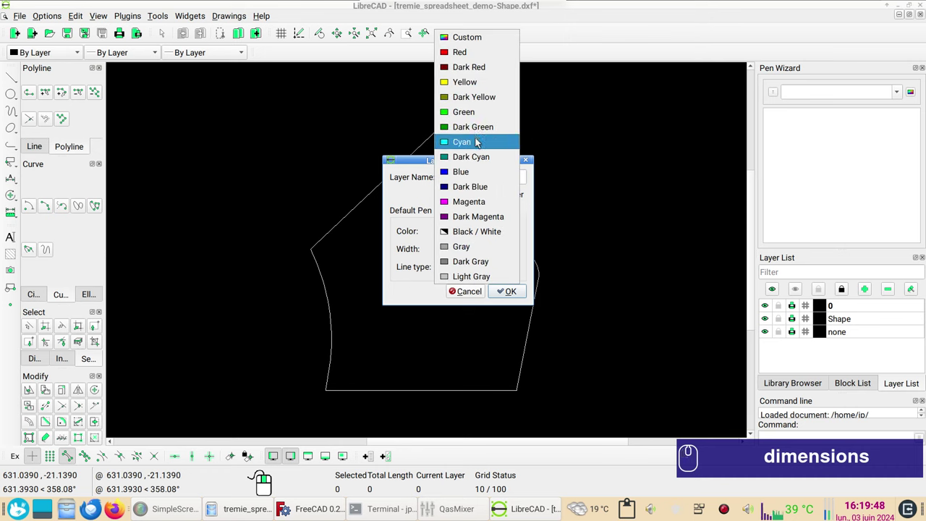
click(481, 142)
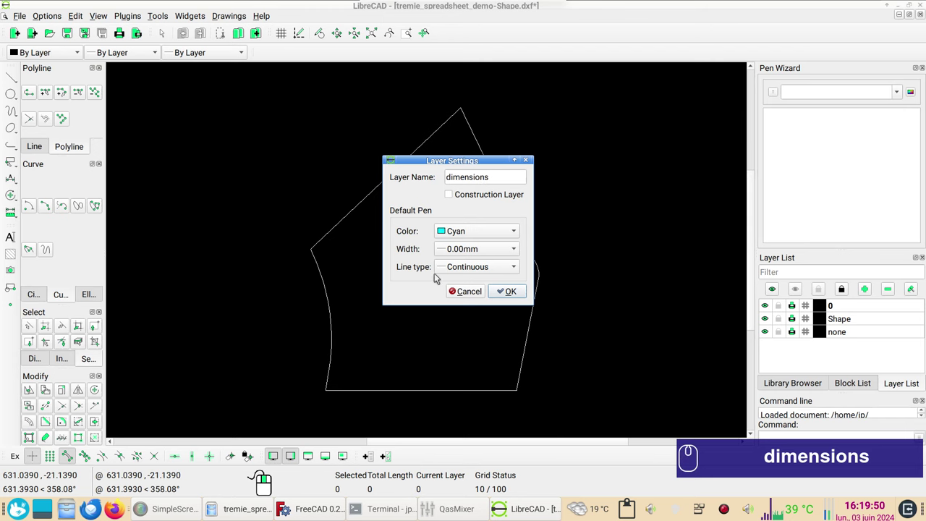
click(486, 251)
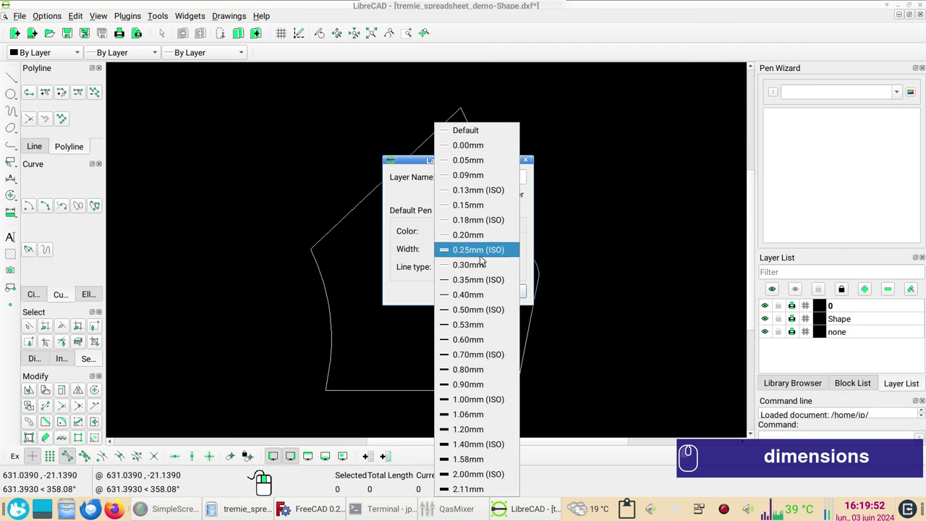
click(481, 316)
click(511, 290)
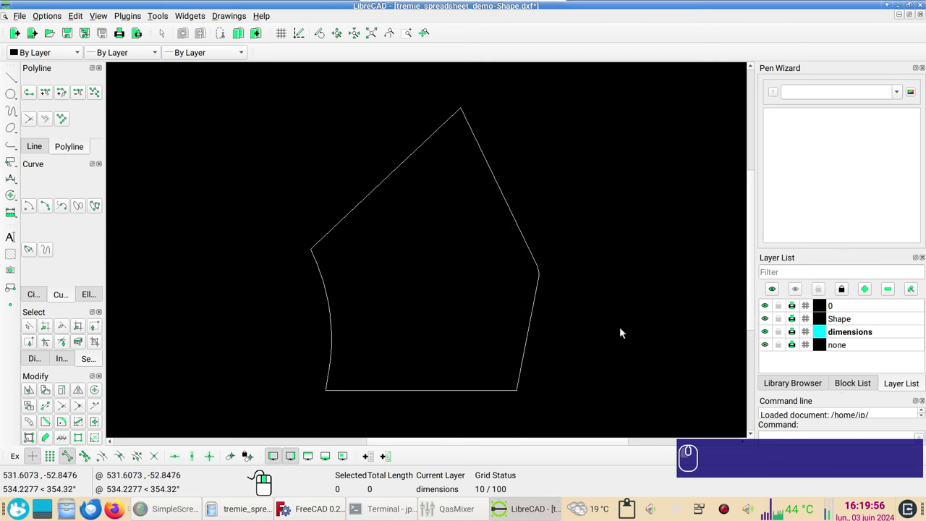
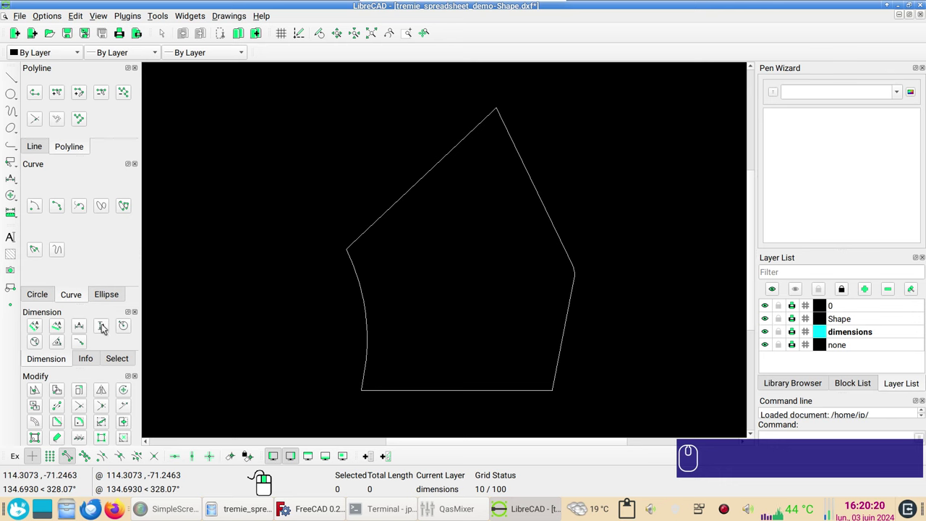
Step: Place a vertical 229.53 height dimension along the shape's left side, then start a trim
click(107, 327)
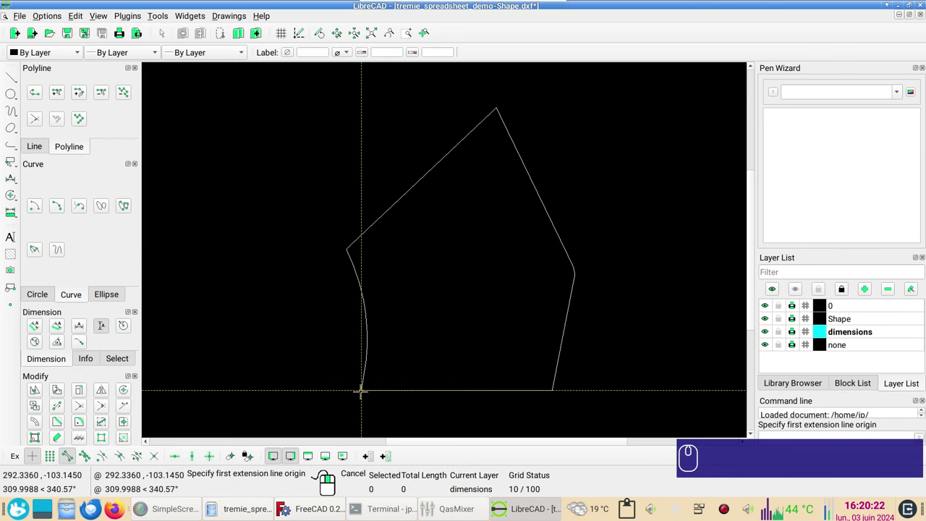
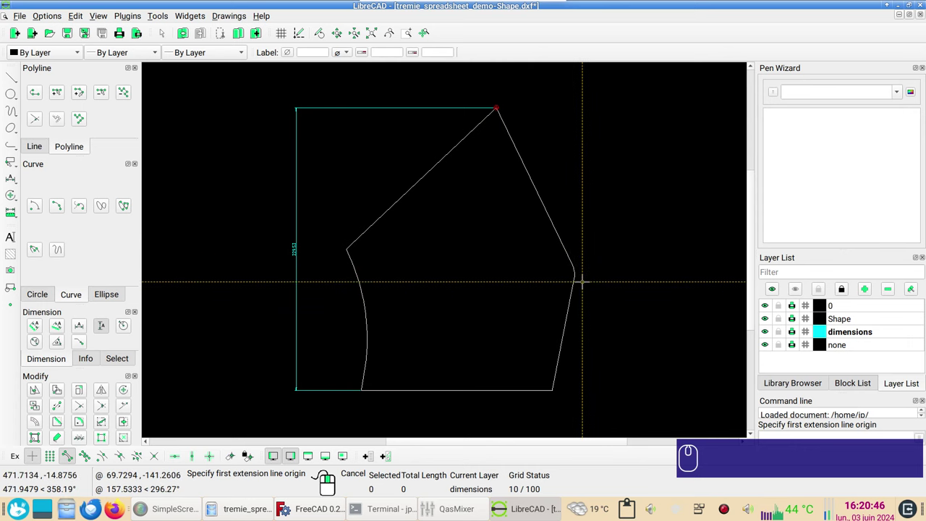
scroll(up, 3)
click(84, 411)
click(89, 408)
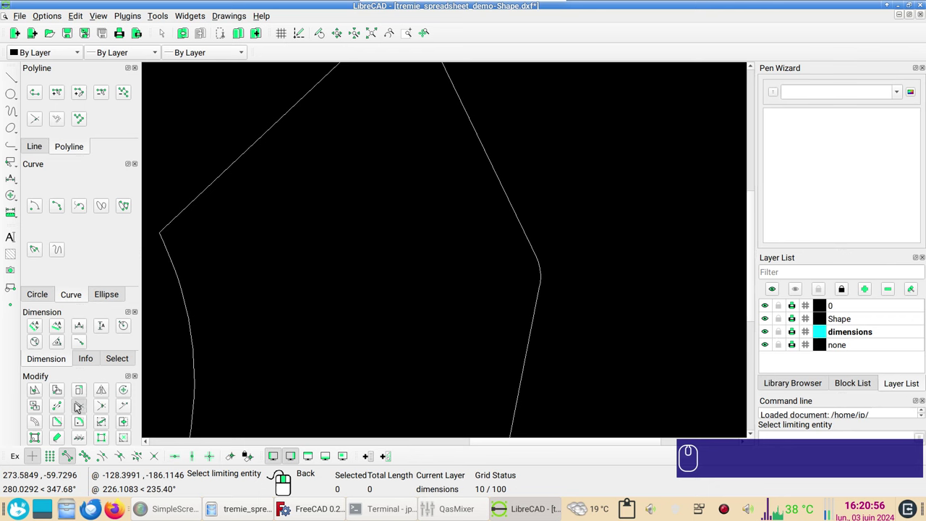
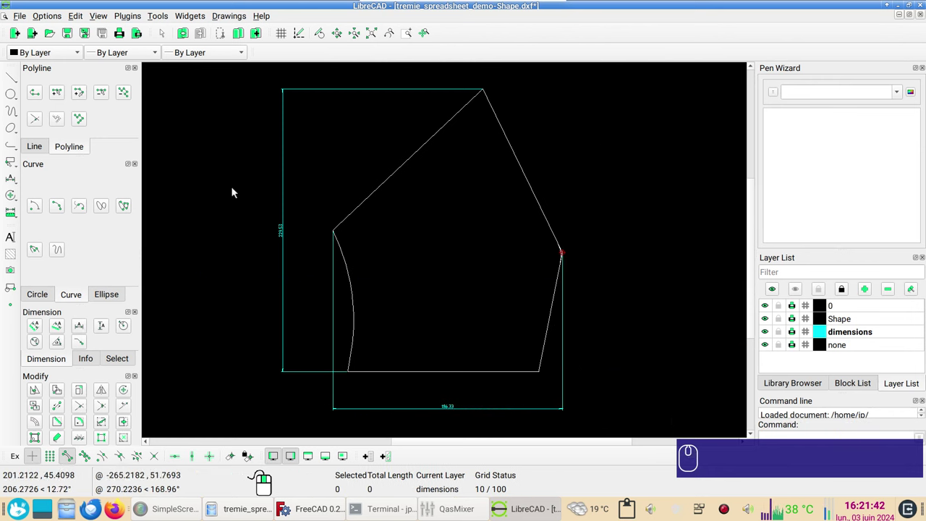
Step: After placing the 186.33 width dimension below the shape, bring up the Options menu
click(54, 21)
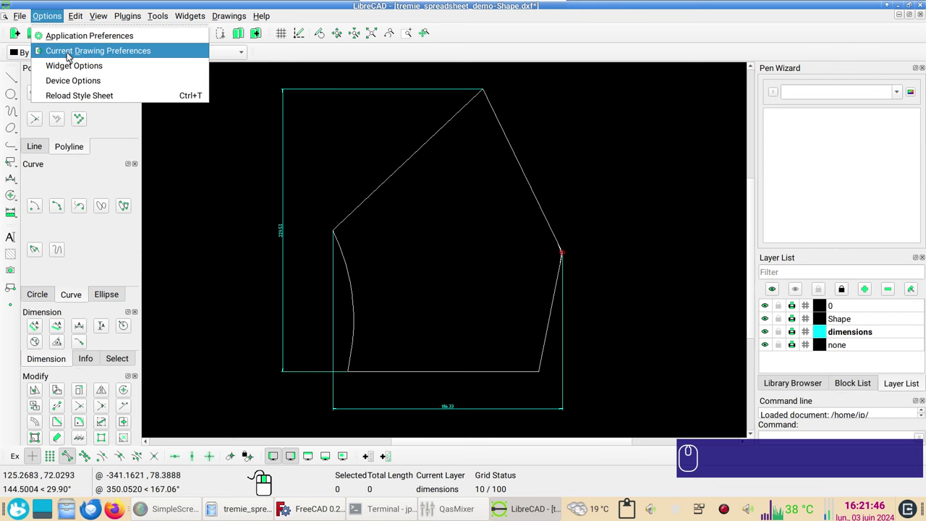
Step: Raise the dimension General Scale in Current Drawing Preferences so the values read clearly
click(72, 56)
click(126, 134)
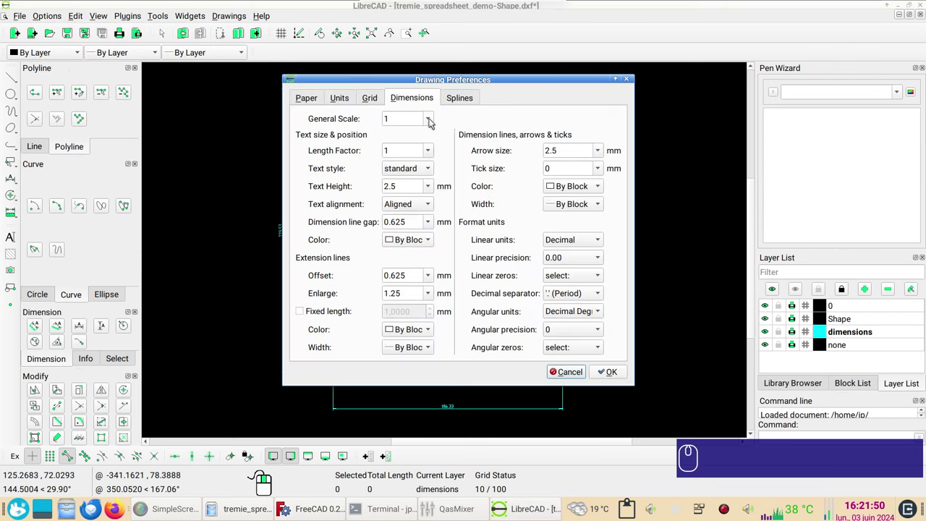
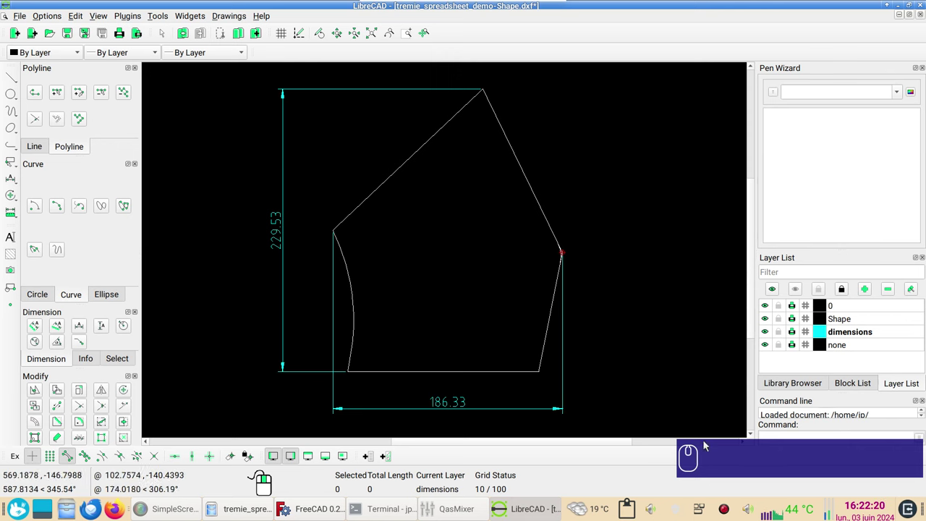
click(547, 319)
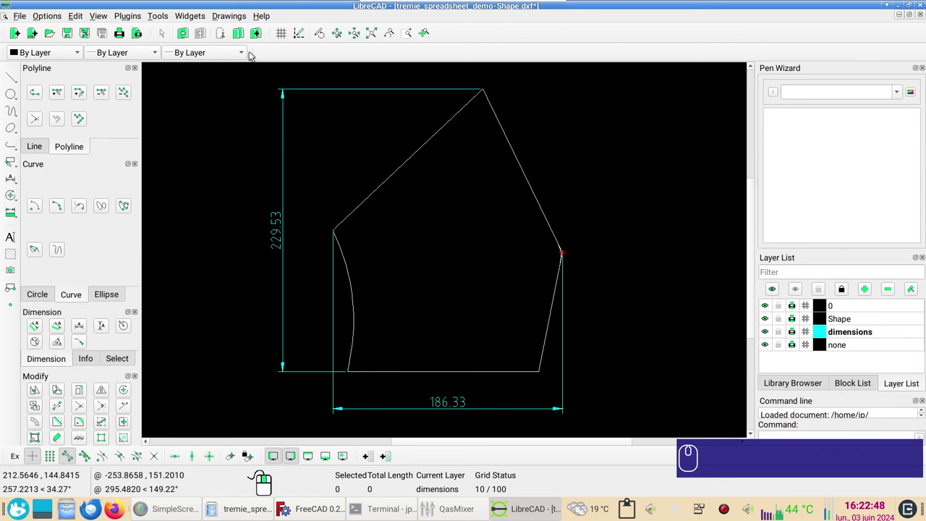
Step: Rotate the window-selected pattern and dimensions 270° about the centre, deleting the original
drag(226, 78, 641, 430)
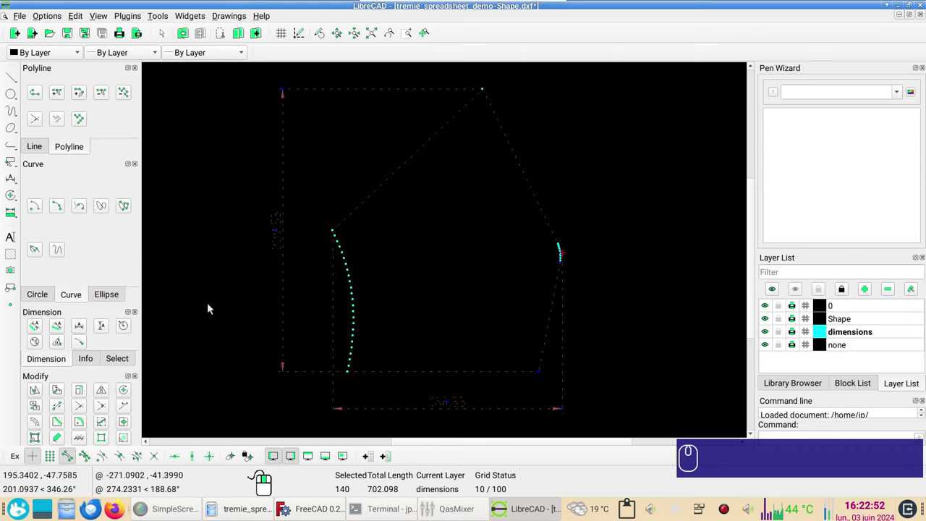
click(58, 395)
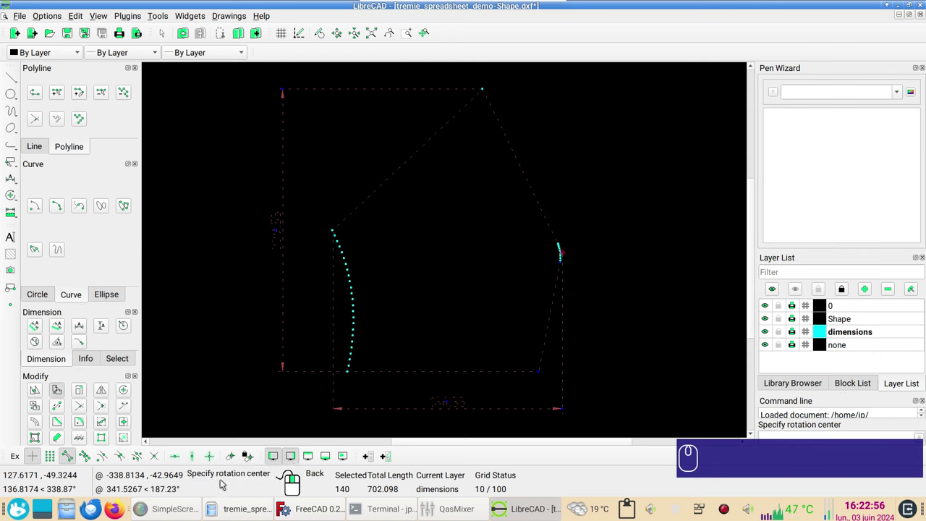
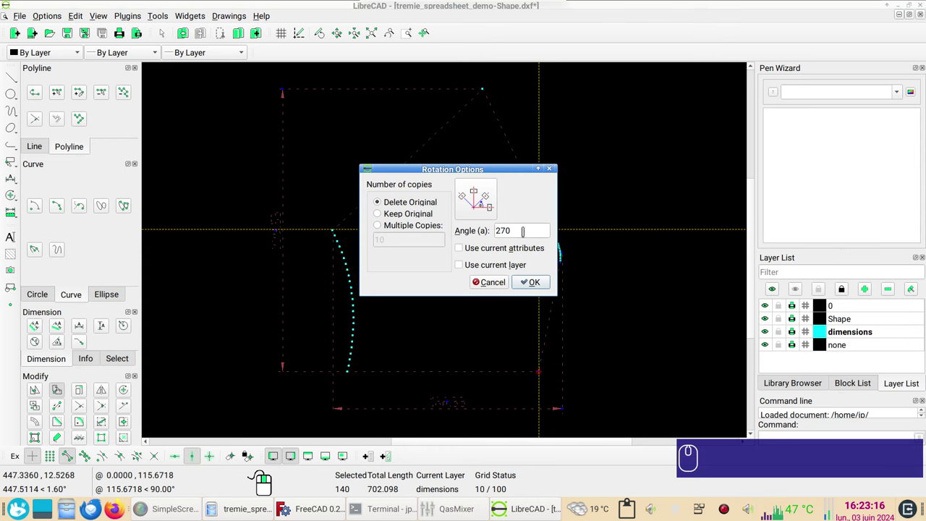
click(535, 284)
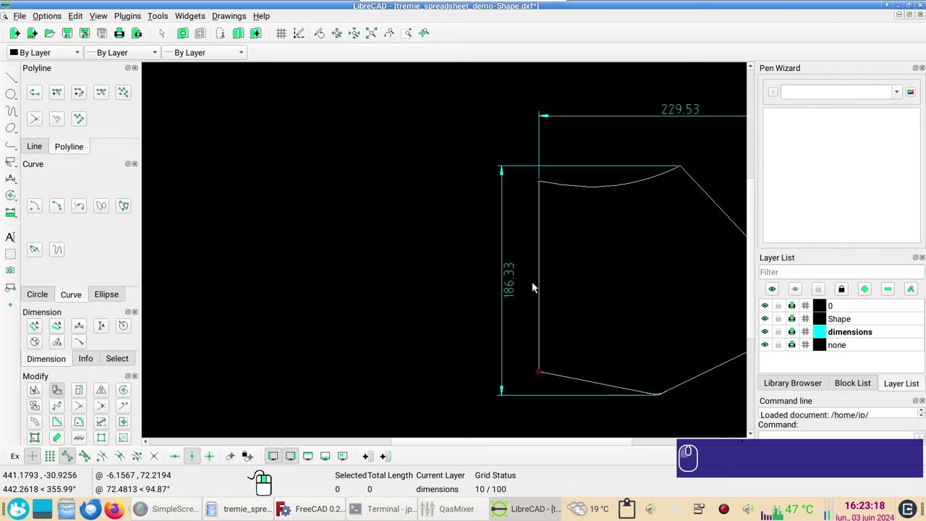
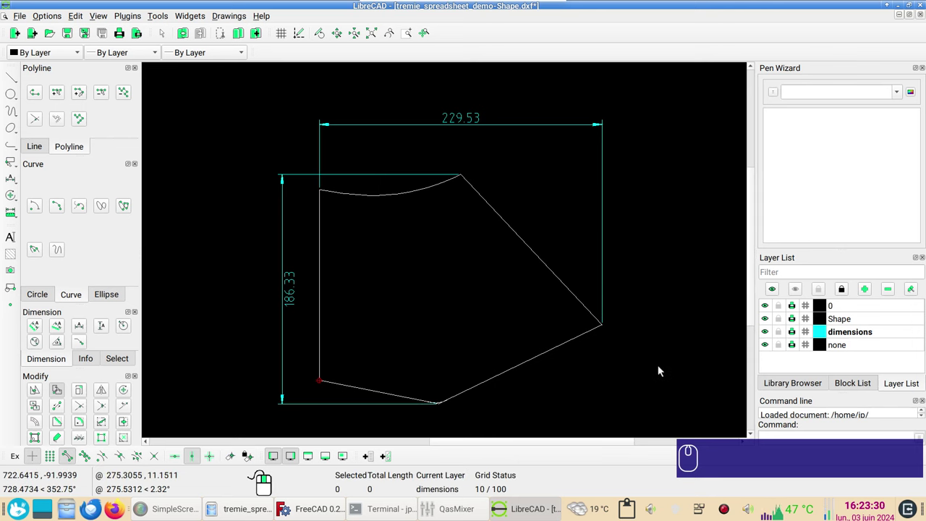
click(707, 396)
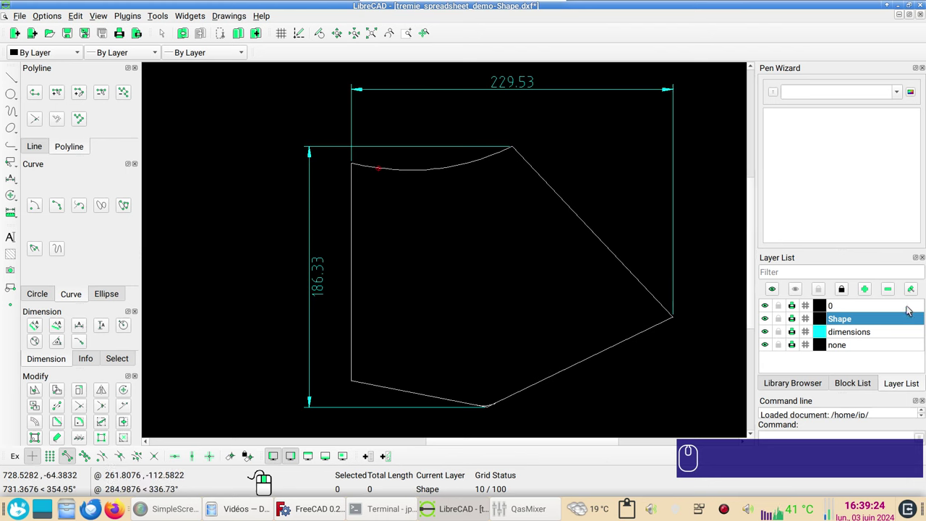
click(913, 292)
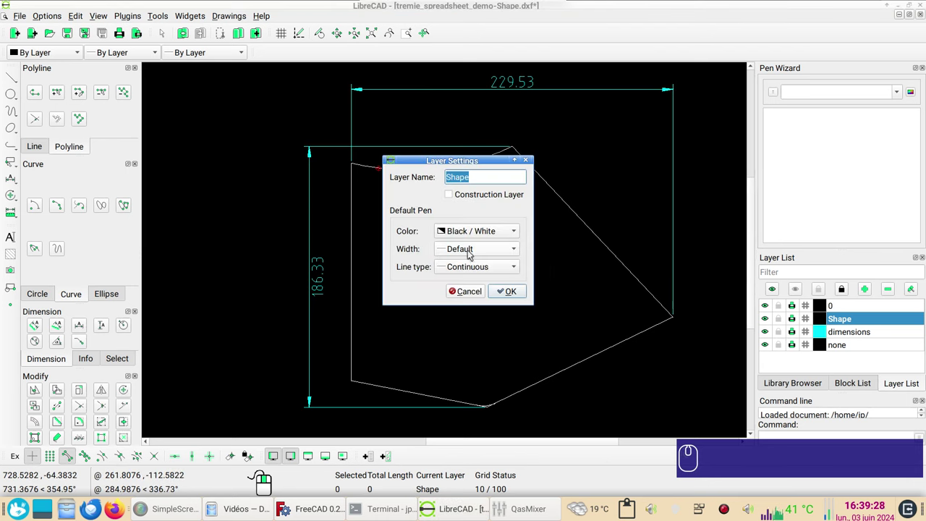
drag(471, 253, 489, 130)
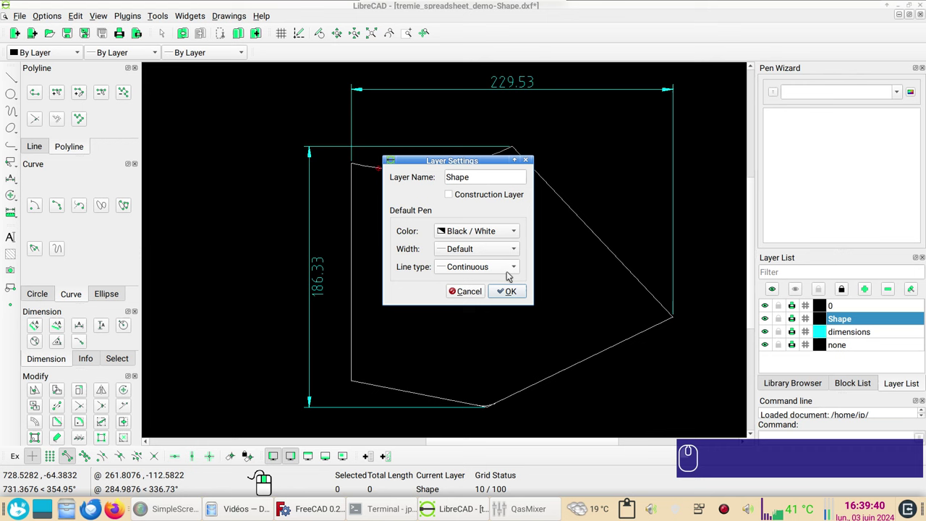
click(479, 295)
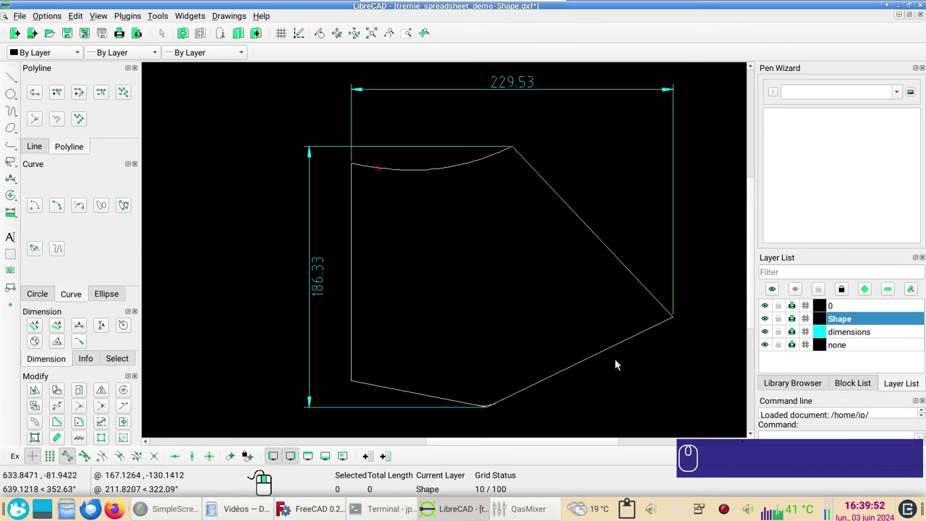
Step: On the dimensions layer, draw polyline diagonals from the top corners to the bottom vertex
click(845, 337)
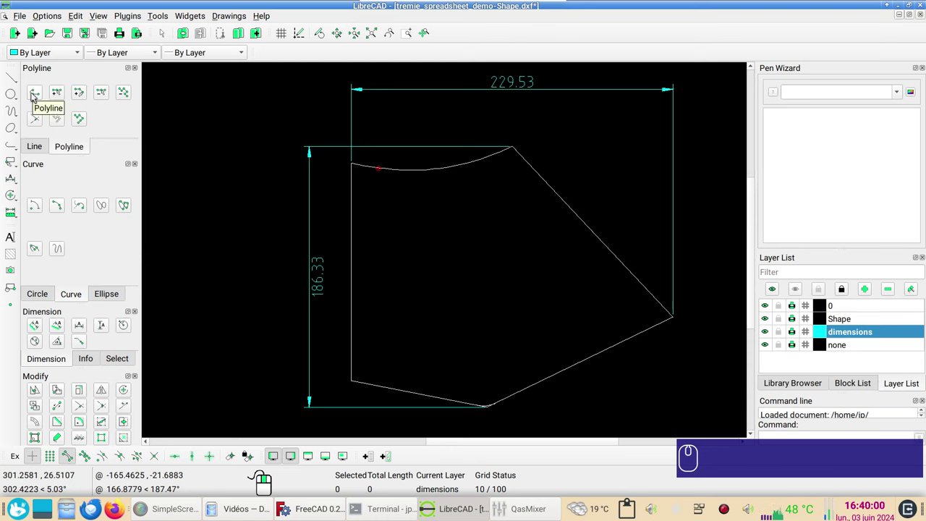
click(35, 97)
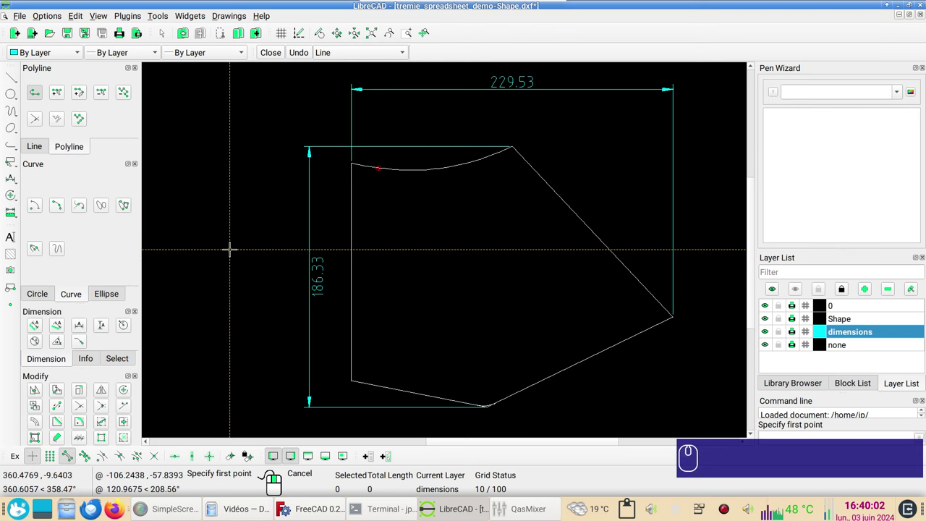
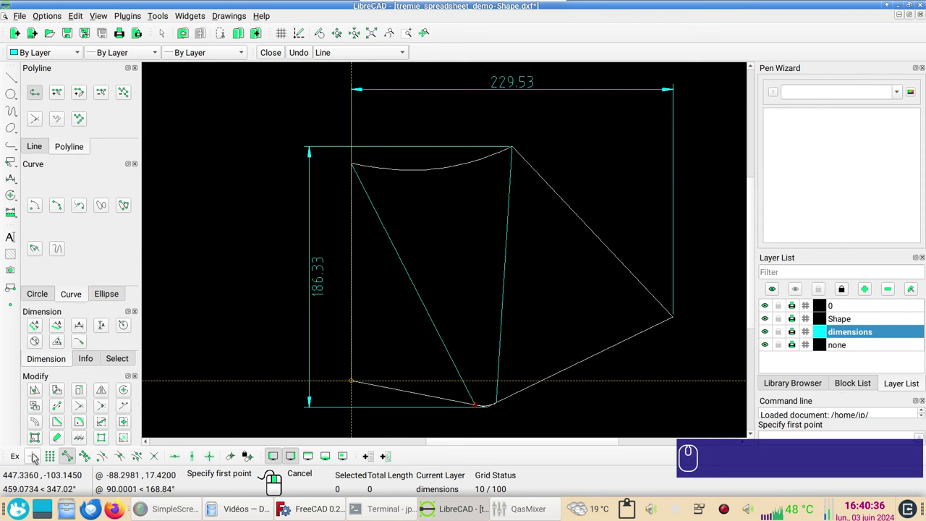
click(38, 457)
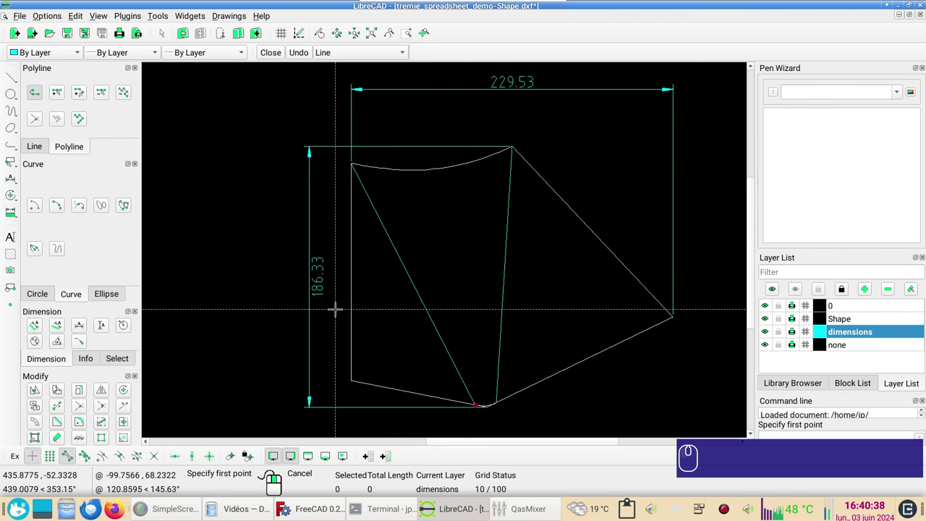
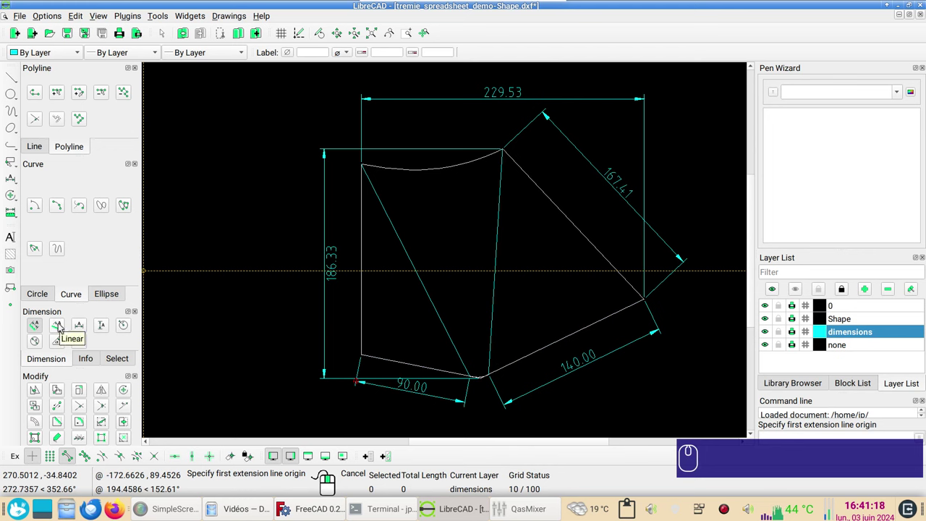
Step: Dimension 96.79 from the left edge to the lowest corner and fit the whole pattern in view
click(62, 326)
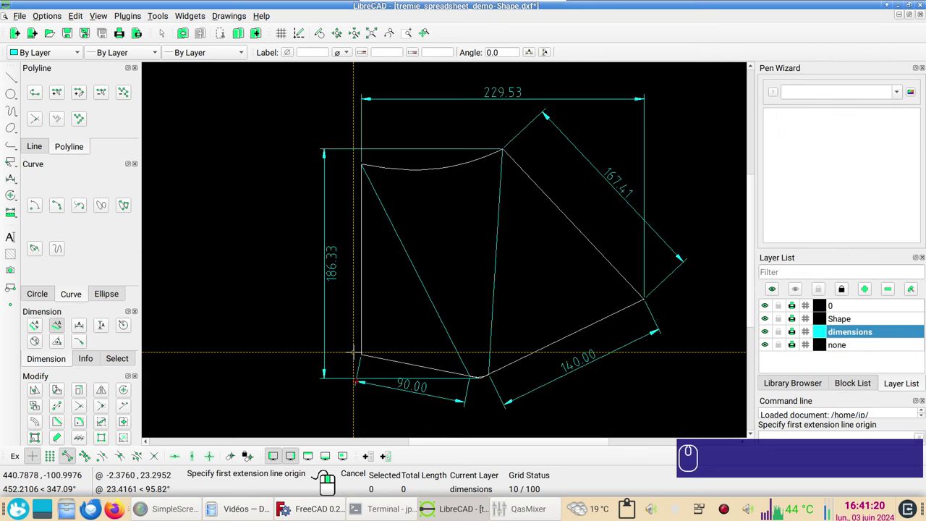
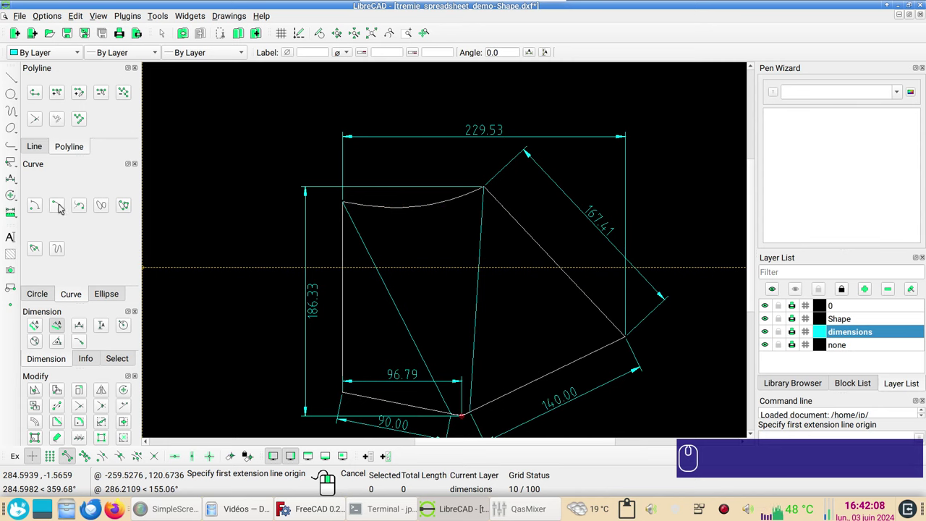
click(63, 208)
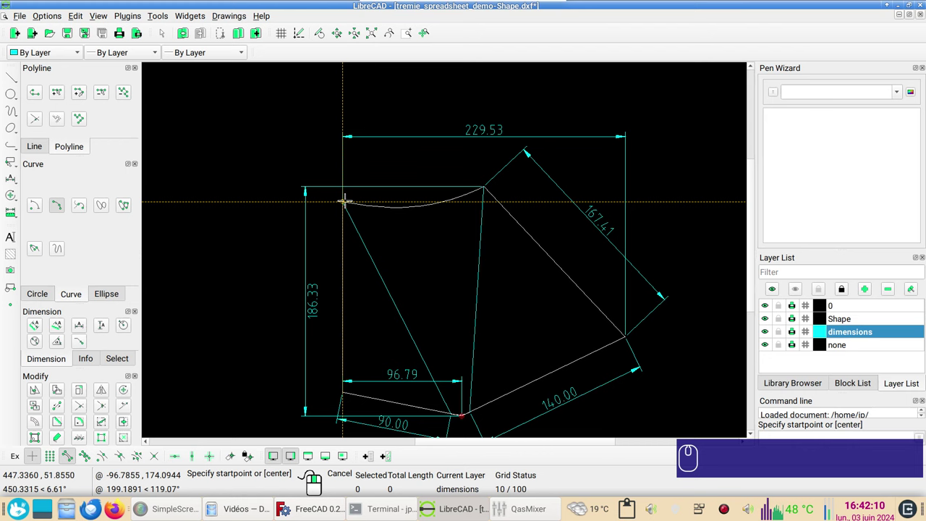
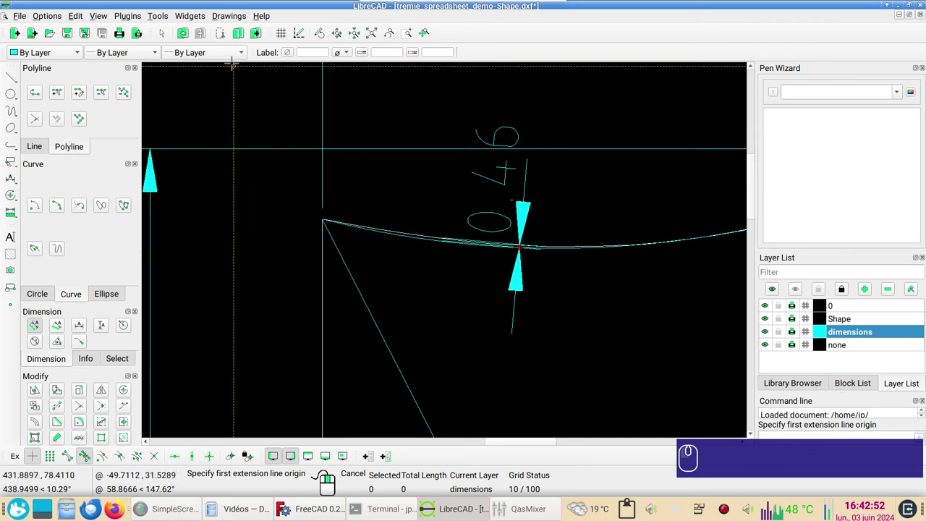
scroll(down, 3)
click(187, 37)
scroll(down, 3)
click(186, 35)
scroll(down, 3)
middle_click(504, 310)
middle_click(423, 238)
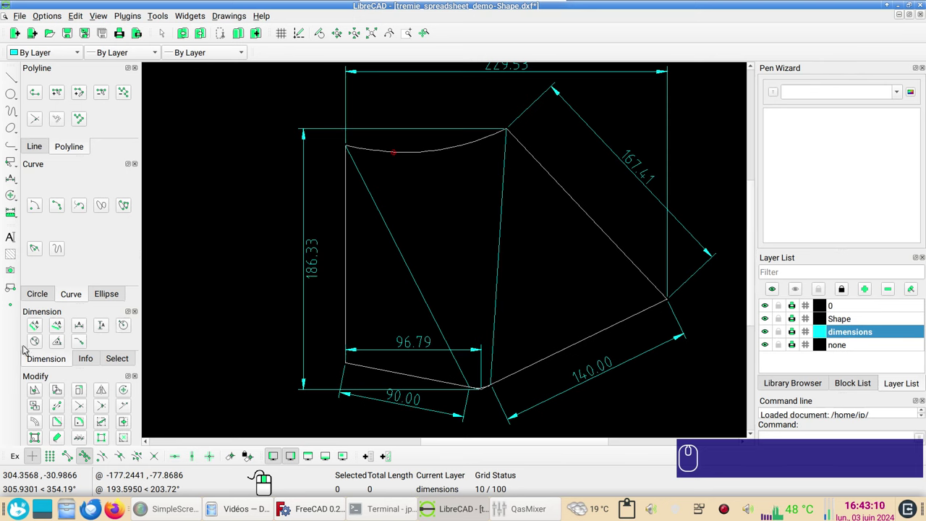
Step: Add angular dimensions 43°, 31° and 143°, then bring up the dimensions layer's colour list
click(59, 347)
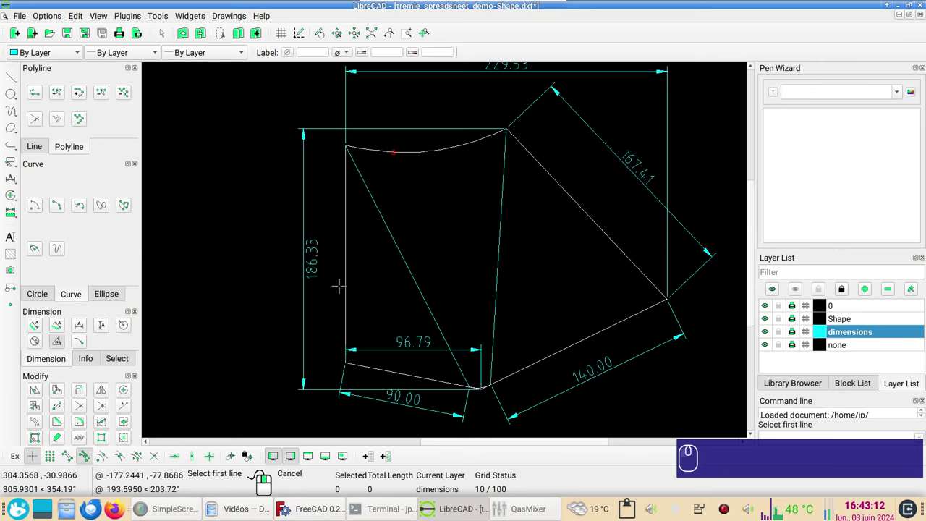
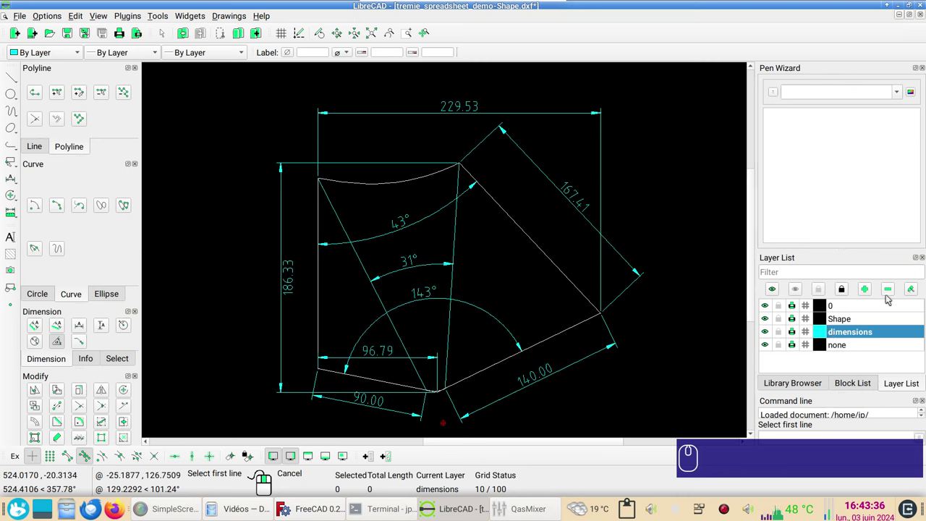
click(915, 290)
click(509, 234)
Step: Make the dimensions layer Blue with 0.50mm (ISO) line width
click(486, 261)
click(478, 250)
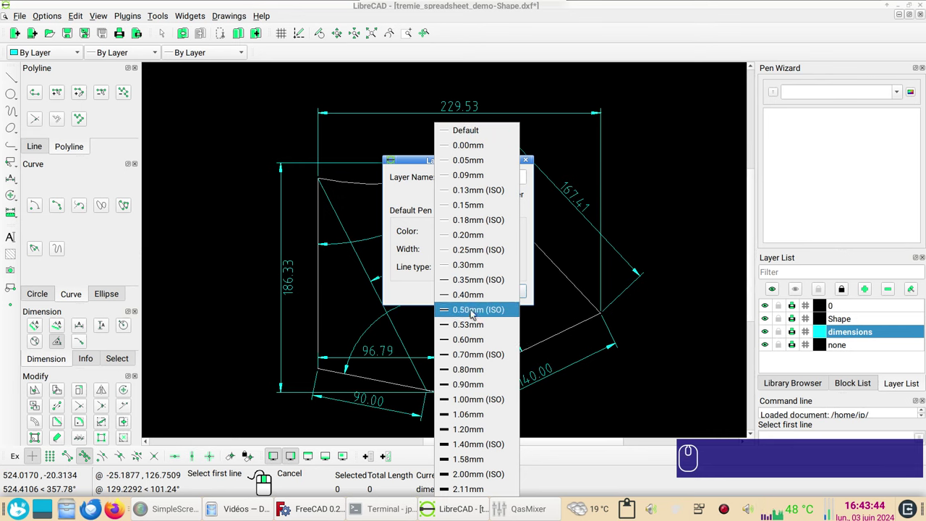
click(476, 312)
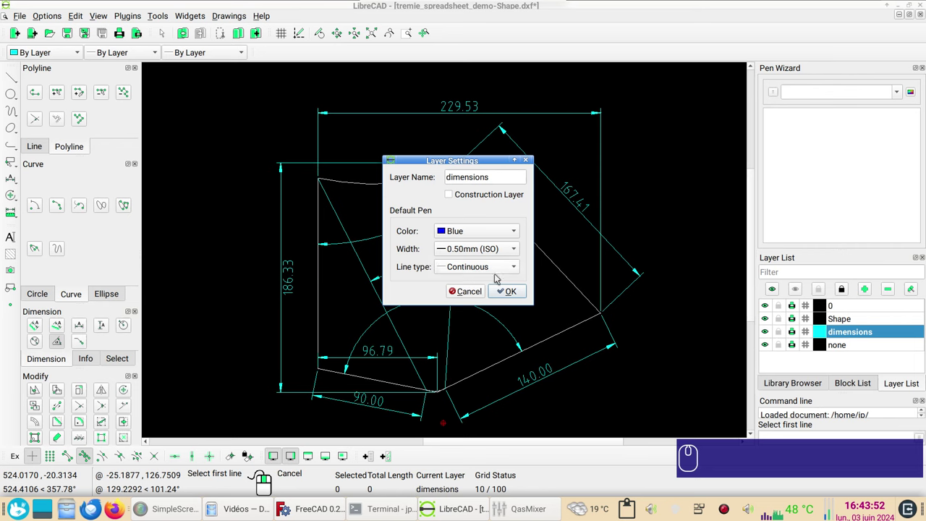
click(526, 292)
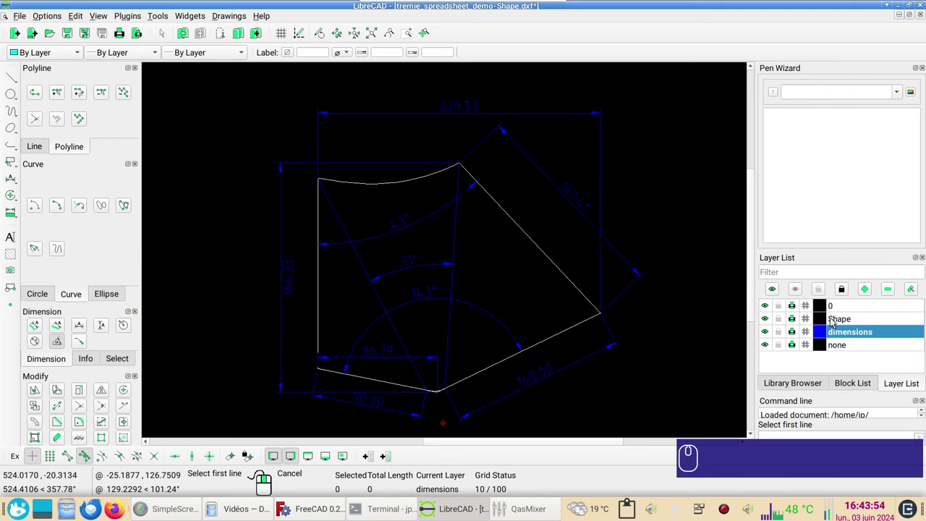
Step: Give the Shape layer a 0.50mm (ISO) line width
click(838, 320)
click(917, 290)
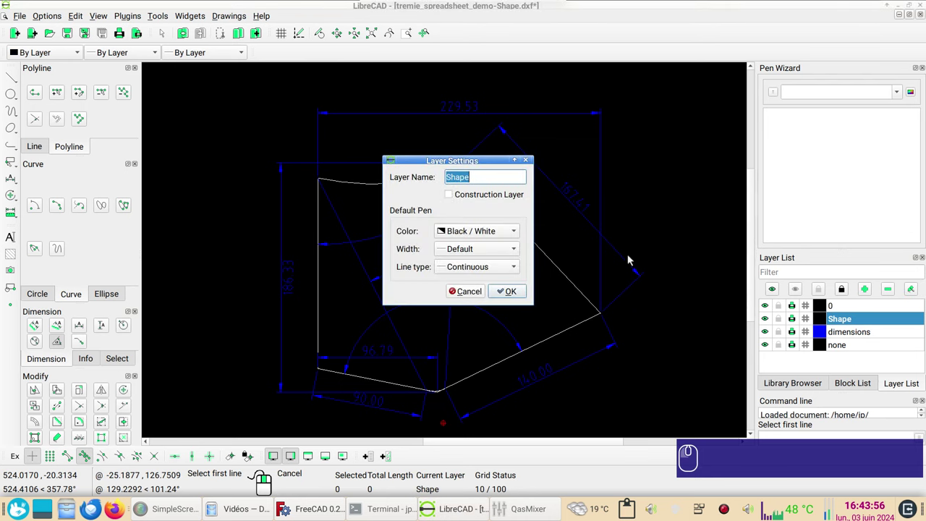
click(499, 252)
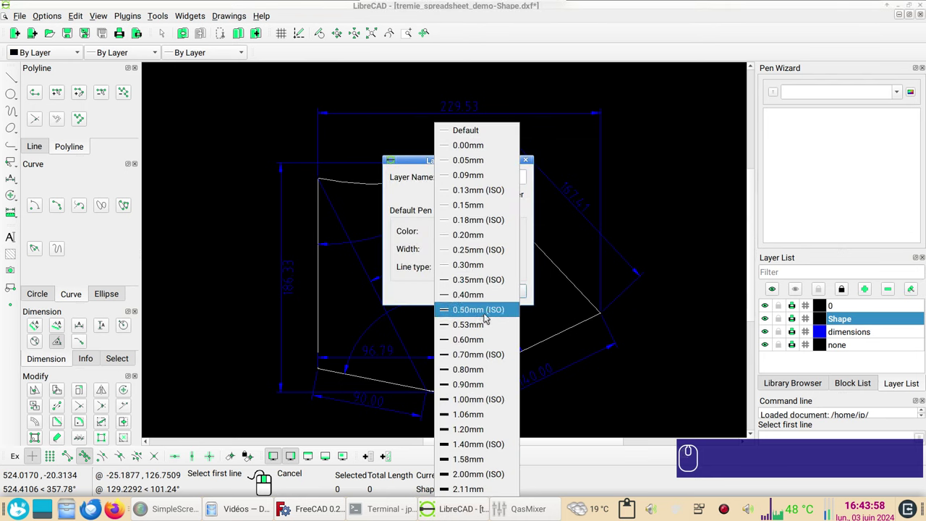
click(489, 314)
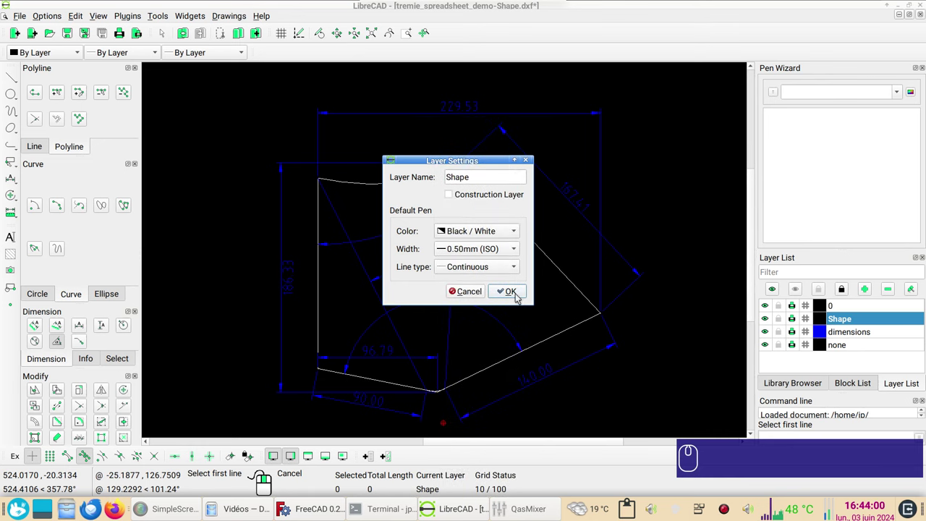
click(518, 296)
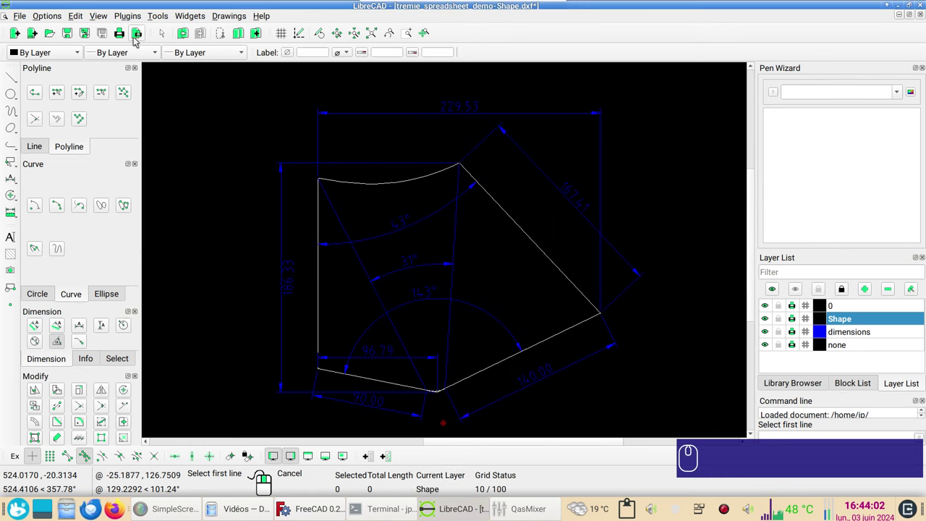
Step: Check the pattern in Print Preview and close the preview again
click(138, 39)
click(149, 49)
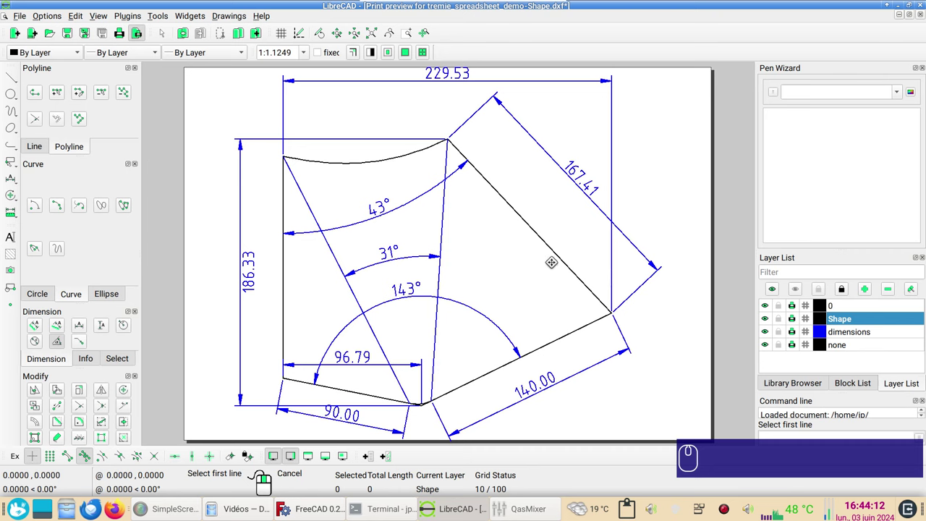
click(145, 37)
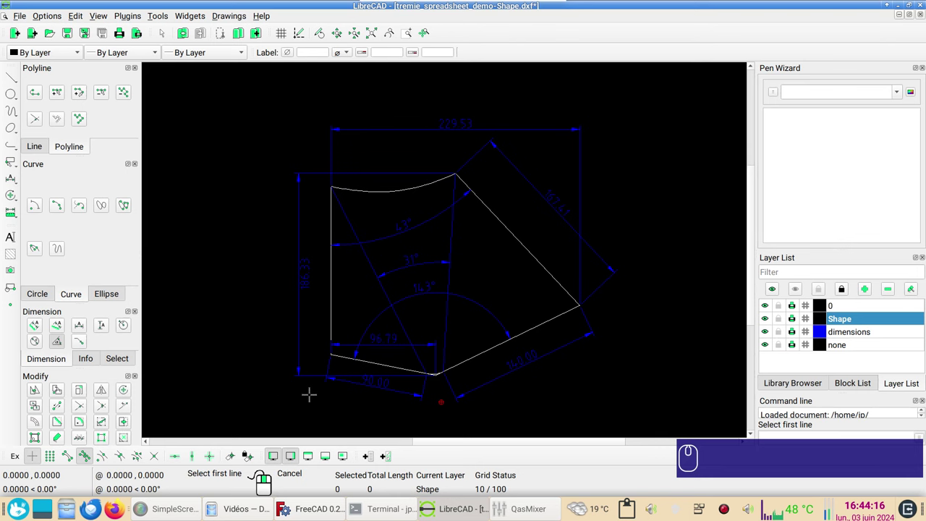
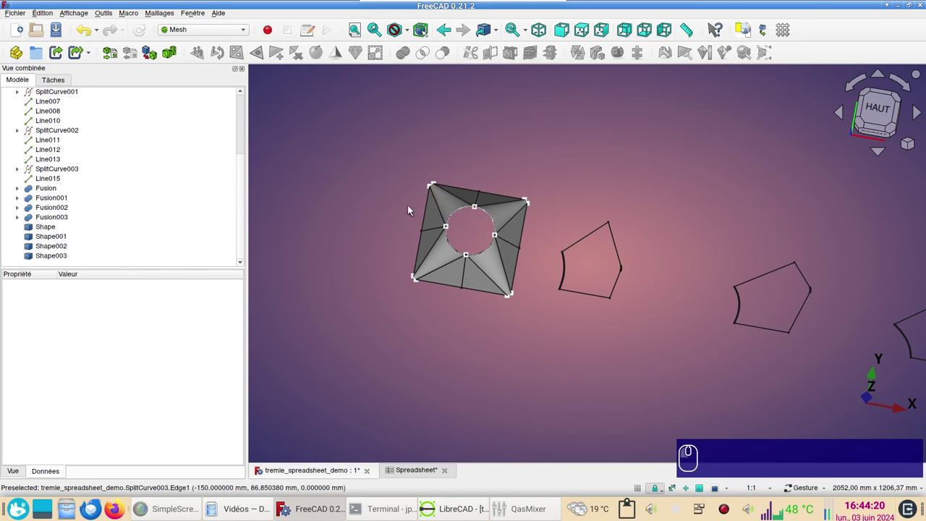
drag(568, 412, 518, 365)
scroll(up, 3)
scroll(down, 3)
drag(677, 359, 631, 376)
drag(631, 376, 568, 388)
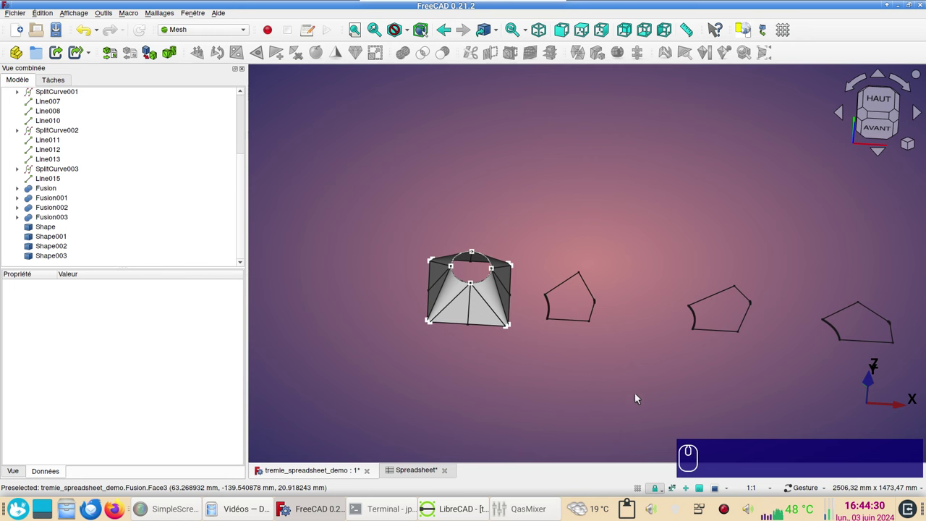
drag(638, 399, 412, 345)
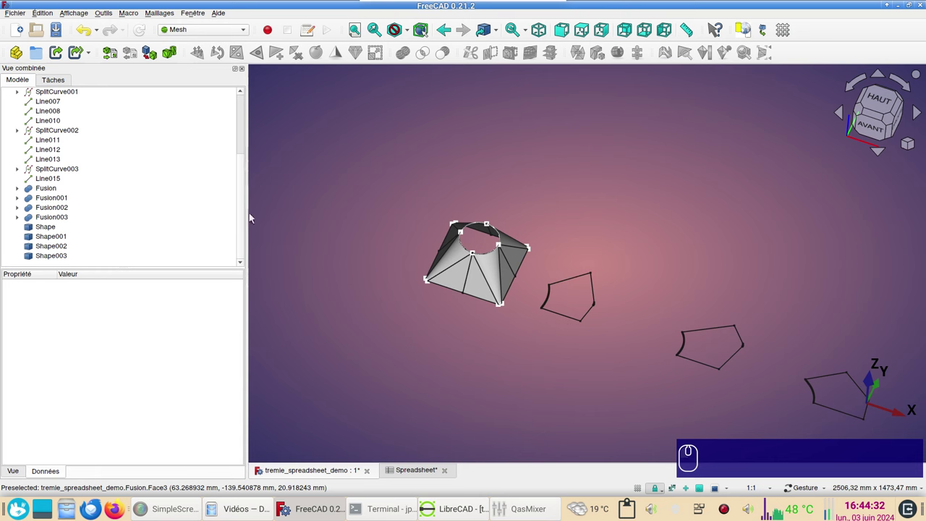
click(244, 176)
scroll(down, 3)
drag(712, 224, 517, 286)
scroll(up, 3)
scroll(up, 3)
scroll(down, 3)
drag(558, 322, 570, 332)
drag(570, 332, 447, 308)
right_click(414, 311)
scroll(up, 3)
scroll(down, 3)
click(489, 284)
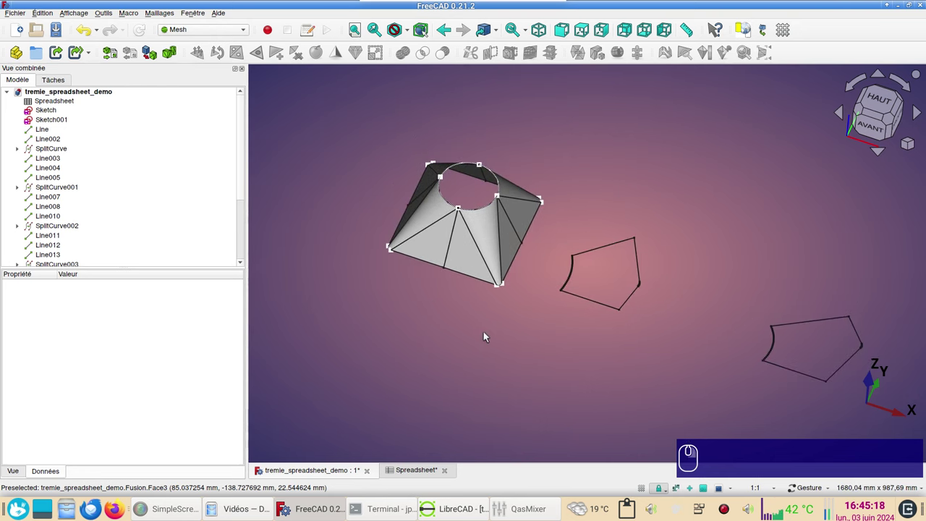